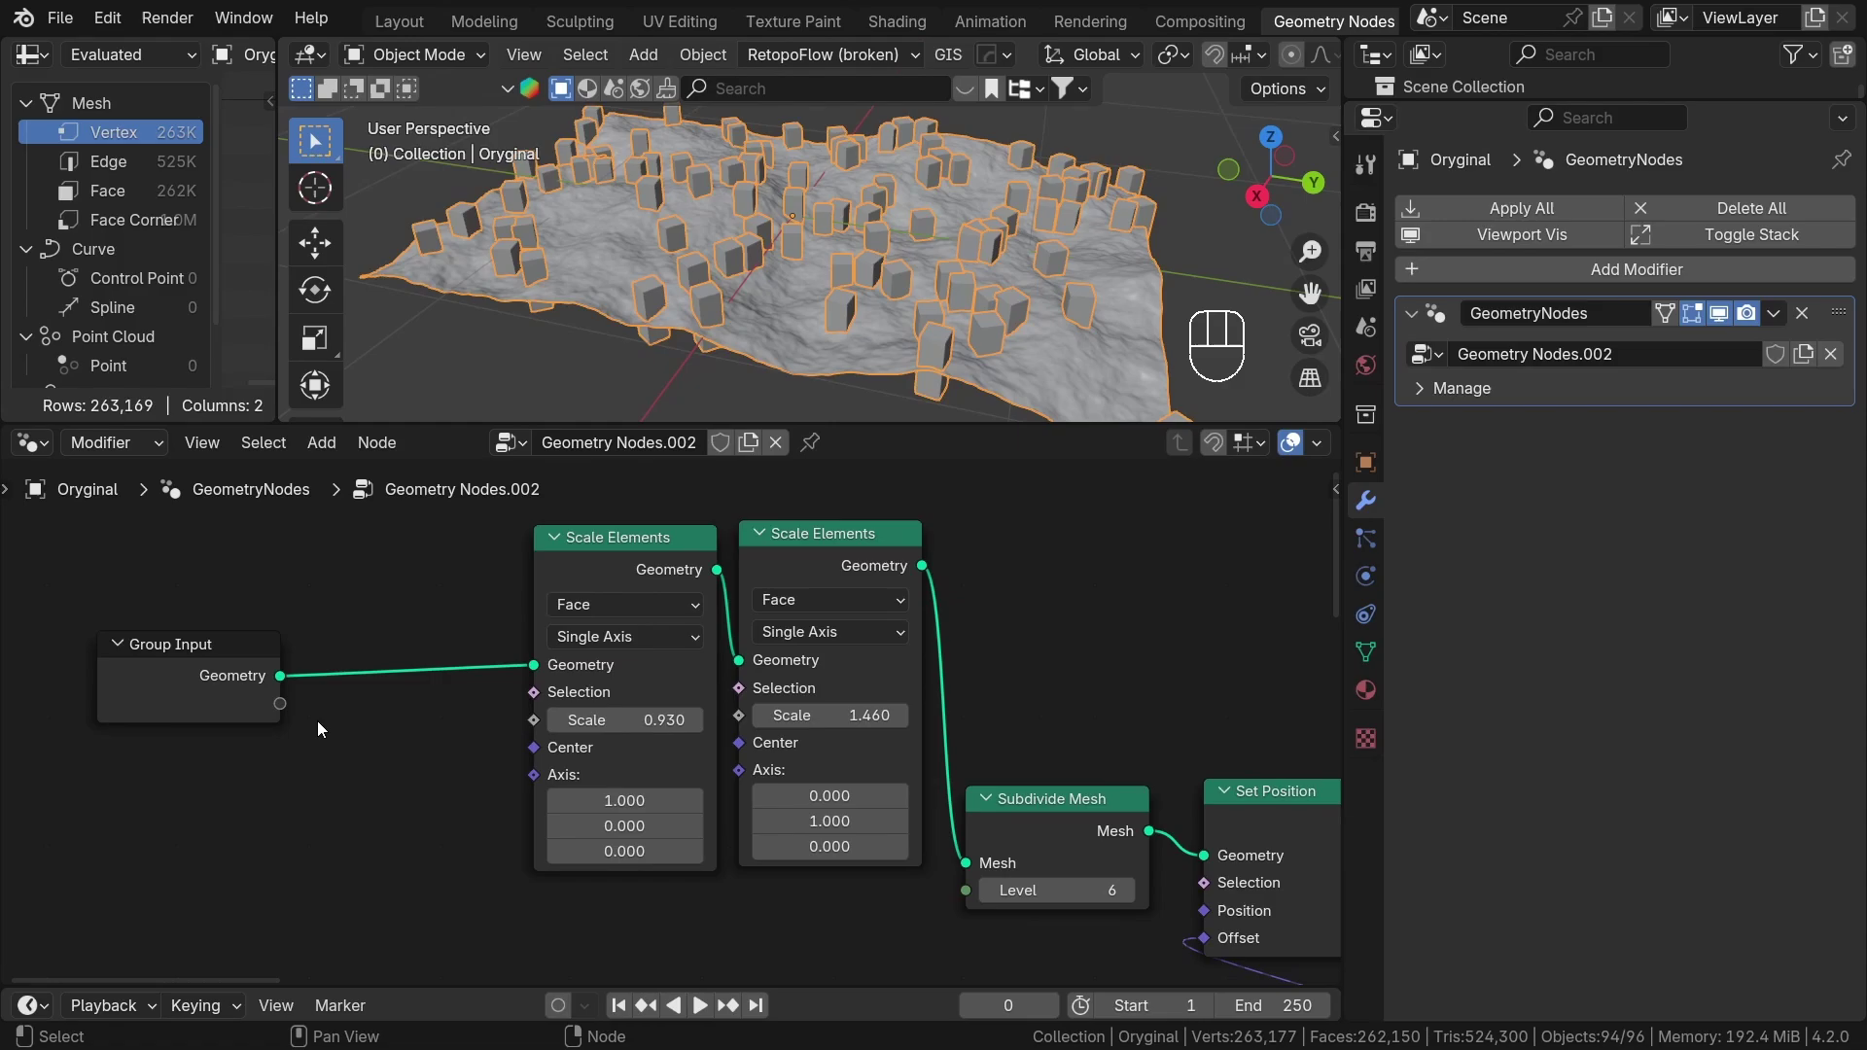
Expose both Scale Elements scales and the Subdivide Mesh Level as modifier inputs (0.930, 1.460, 6).
{"action": "left_click_drag", "start_coordinate": [359, 708], "coordinate": [499, 718]}
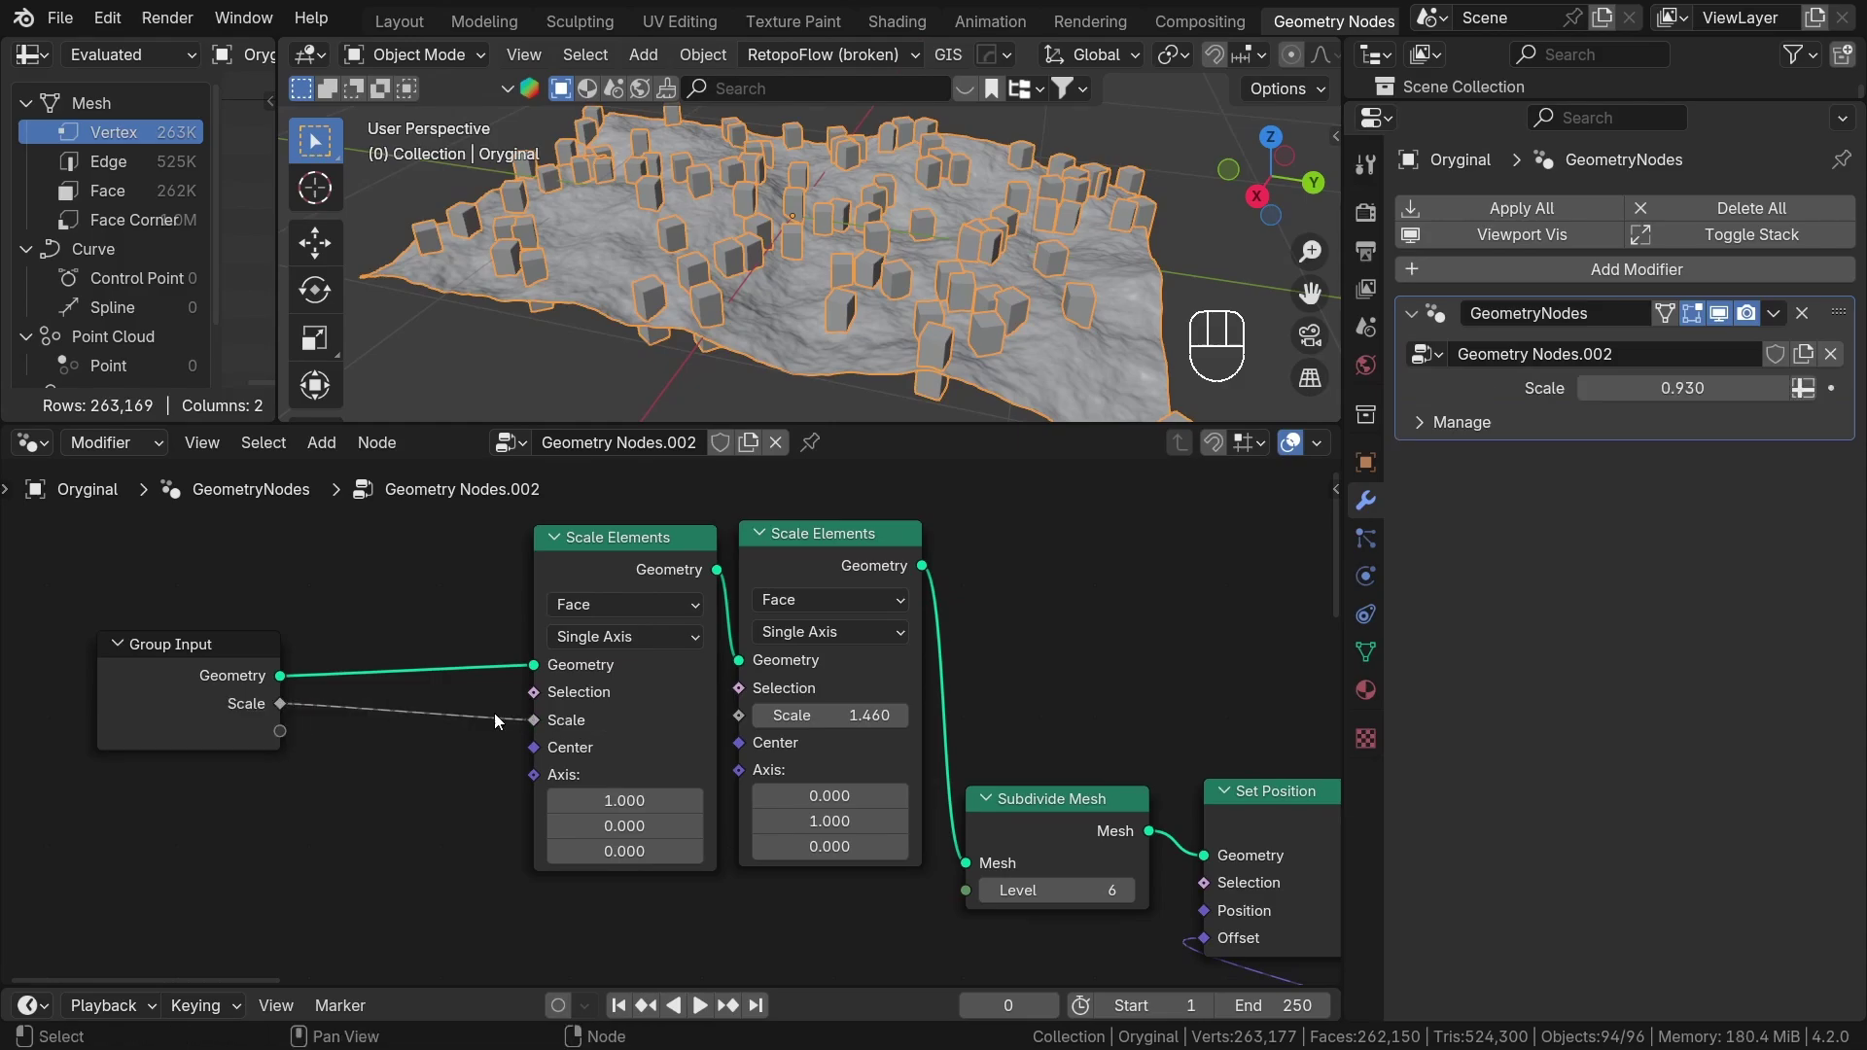
{"action": "left_click_drag", "start_coordinate": [295, 735], "coordinate": [693, 733]}
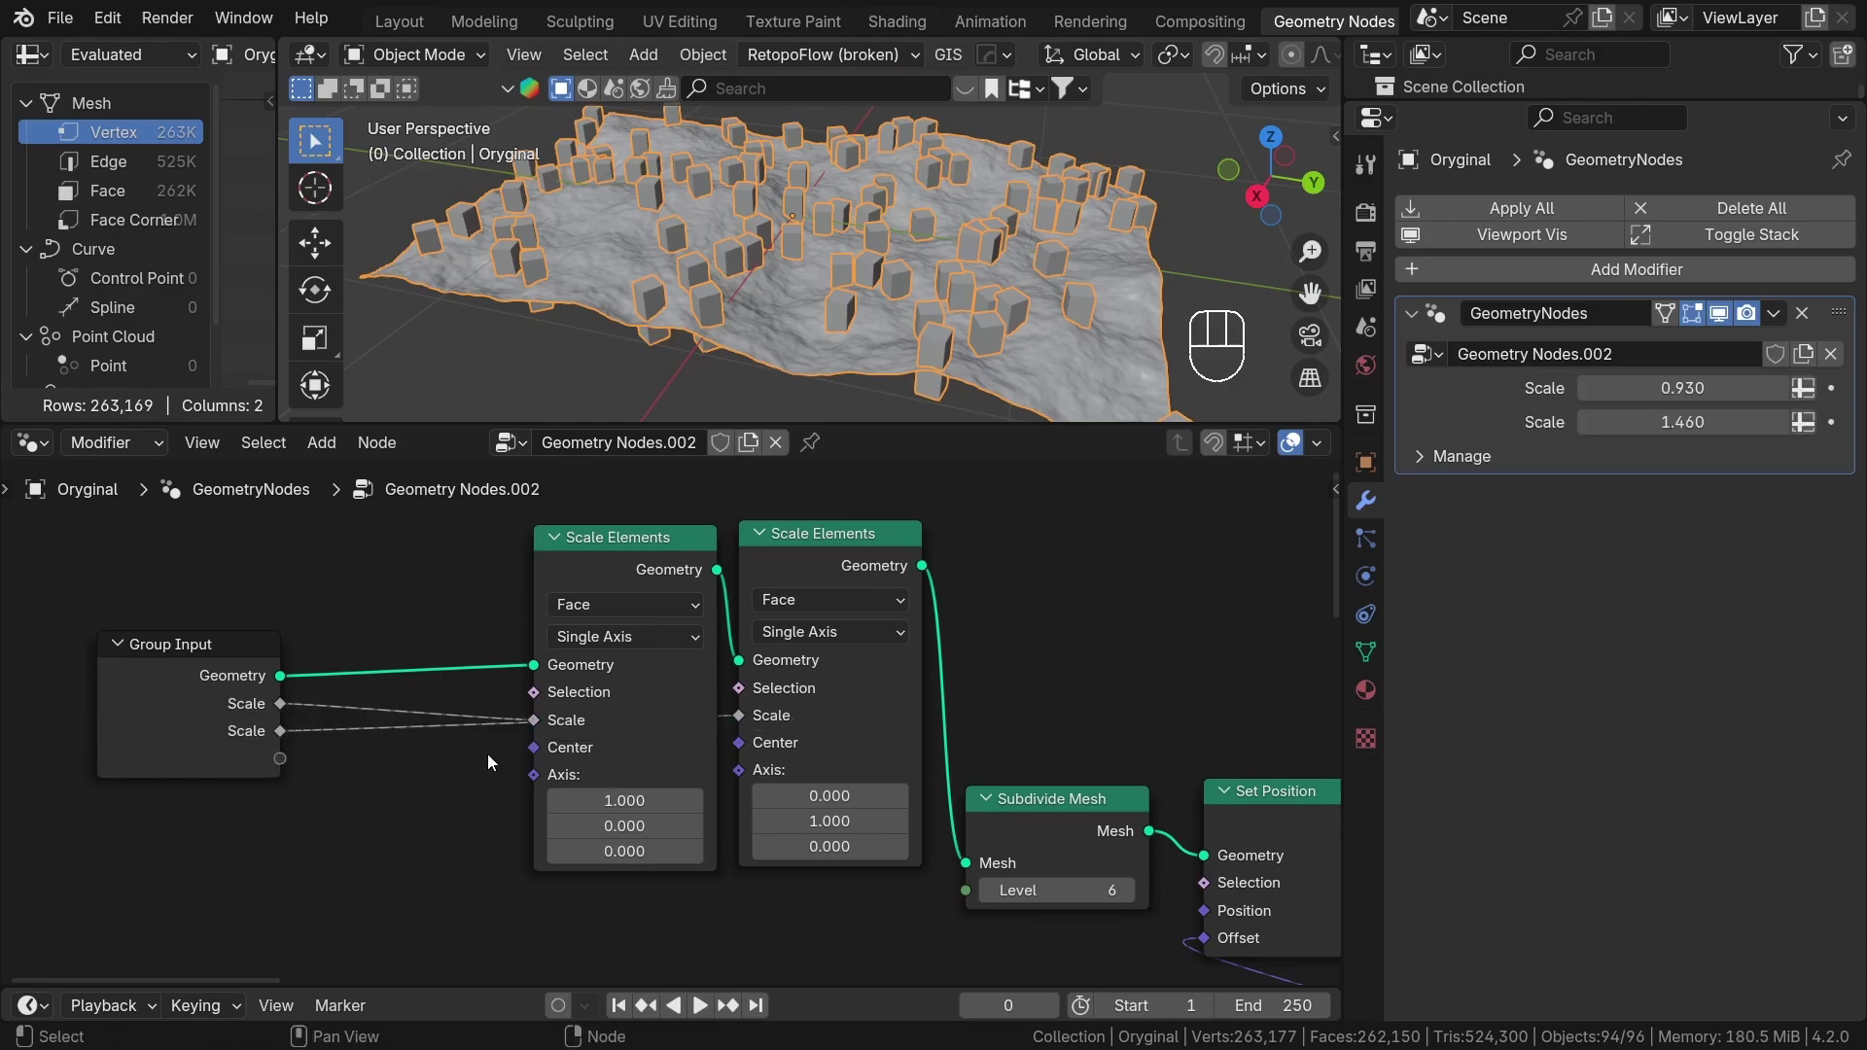
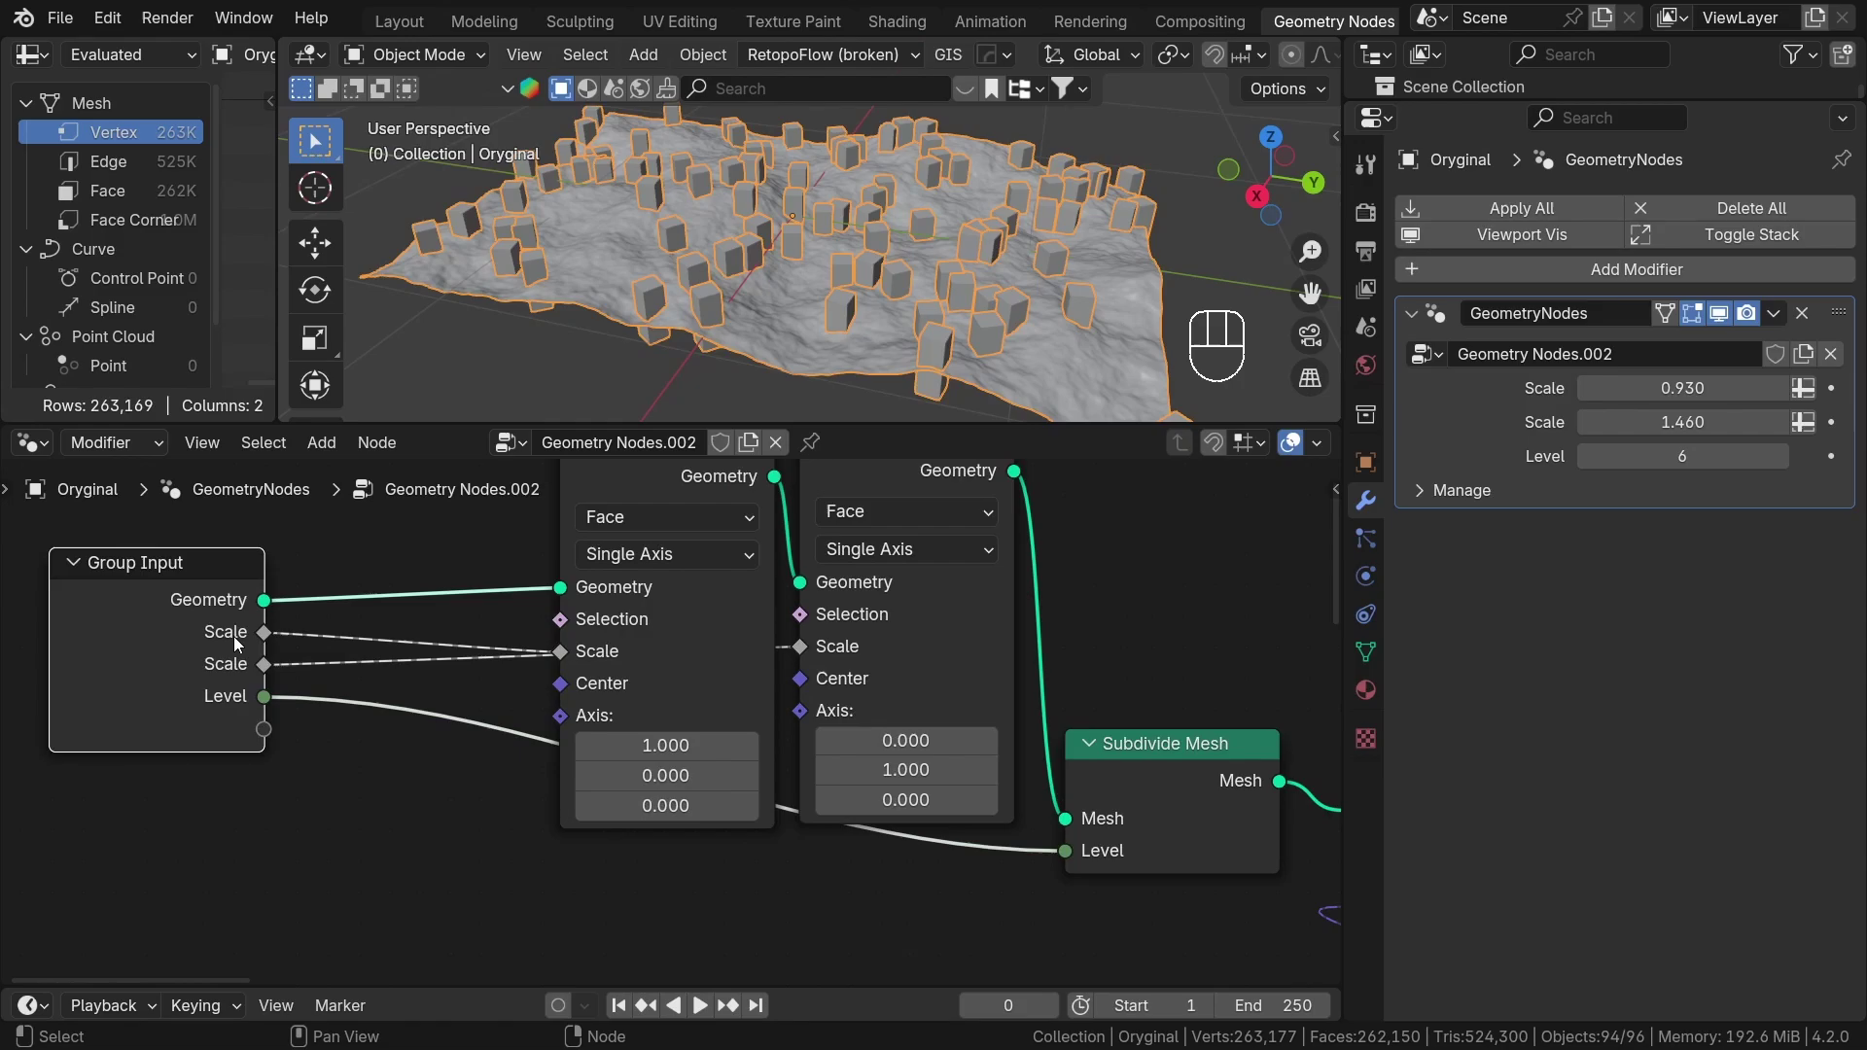
{"action": "left_click", "coordinate": [365, 753]}
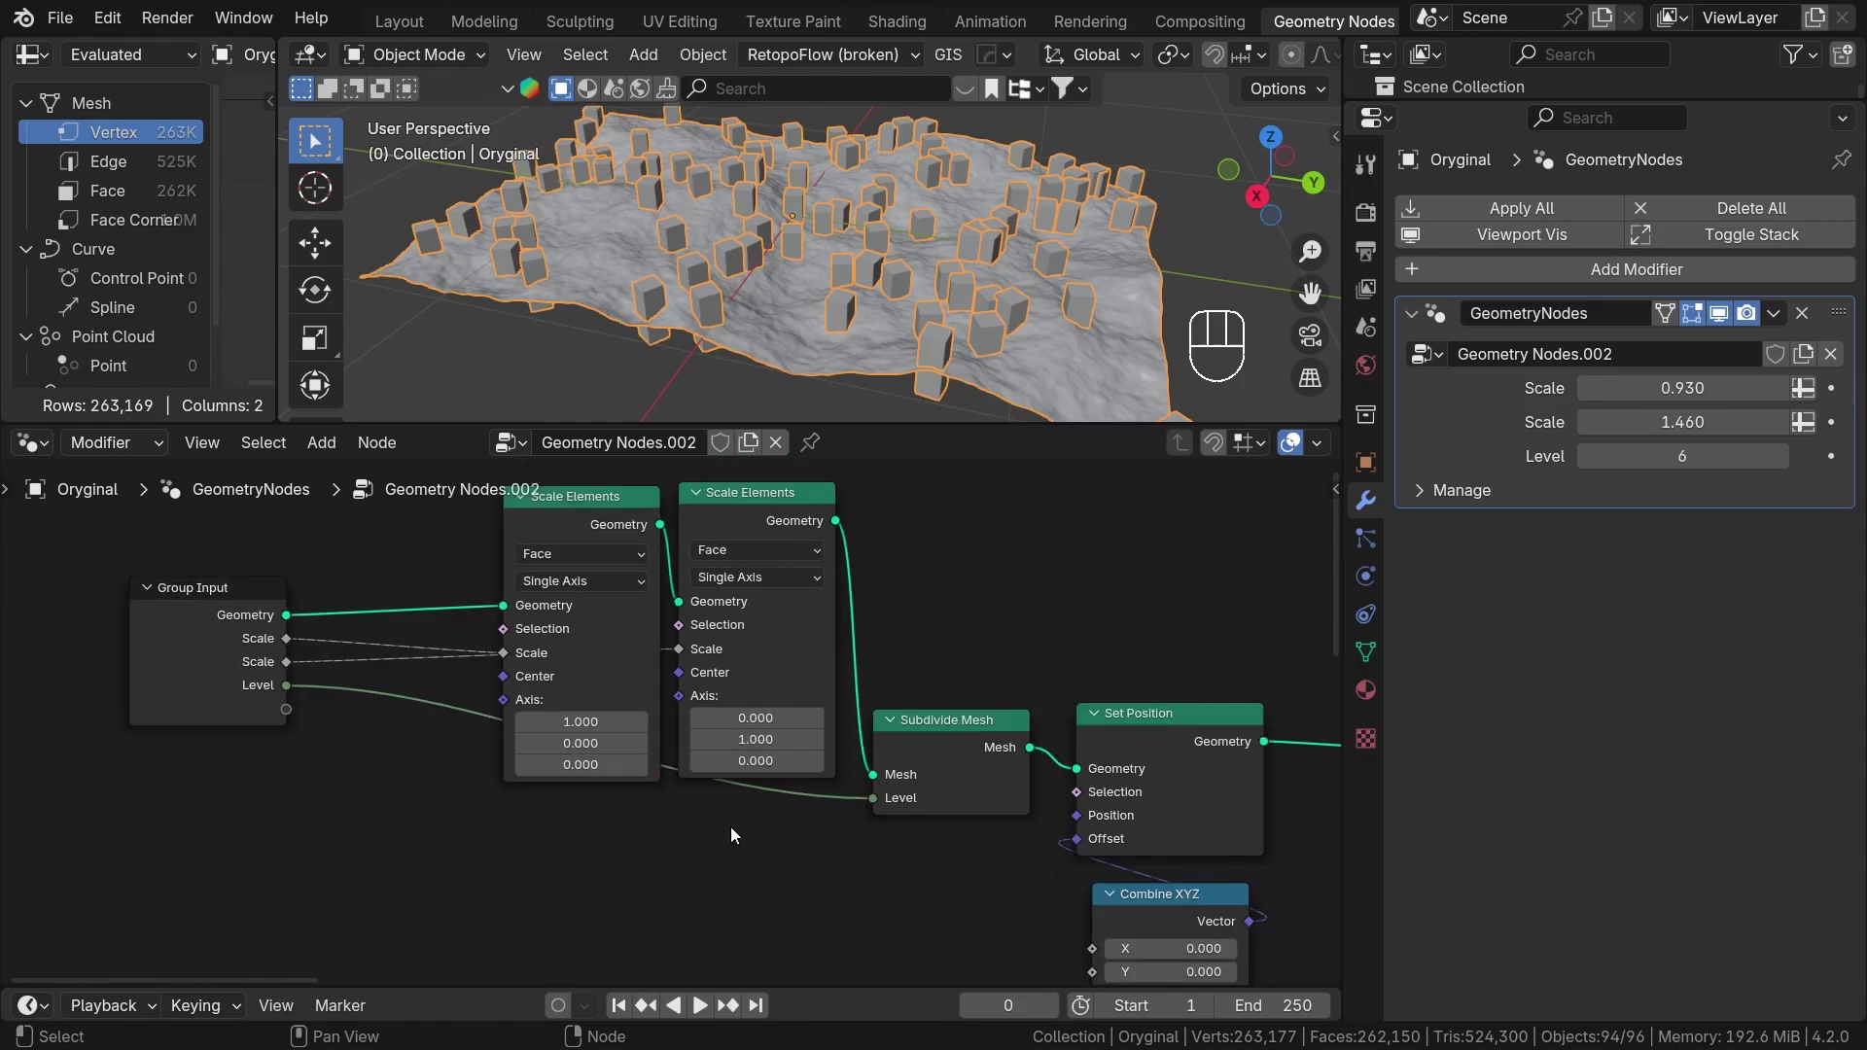
{"action": "key", "text": "n"}
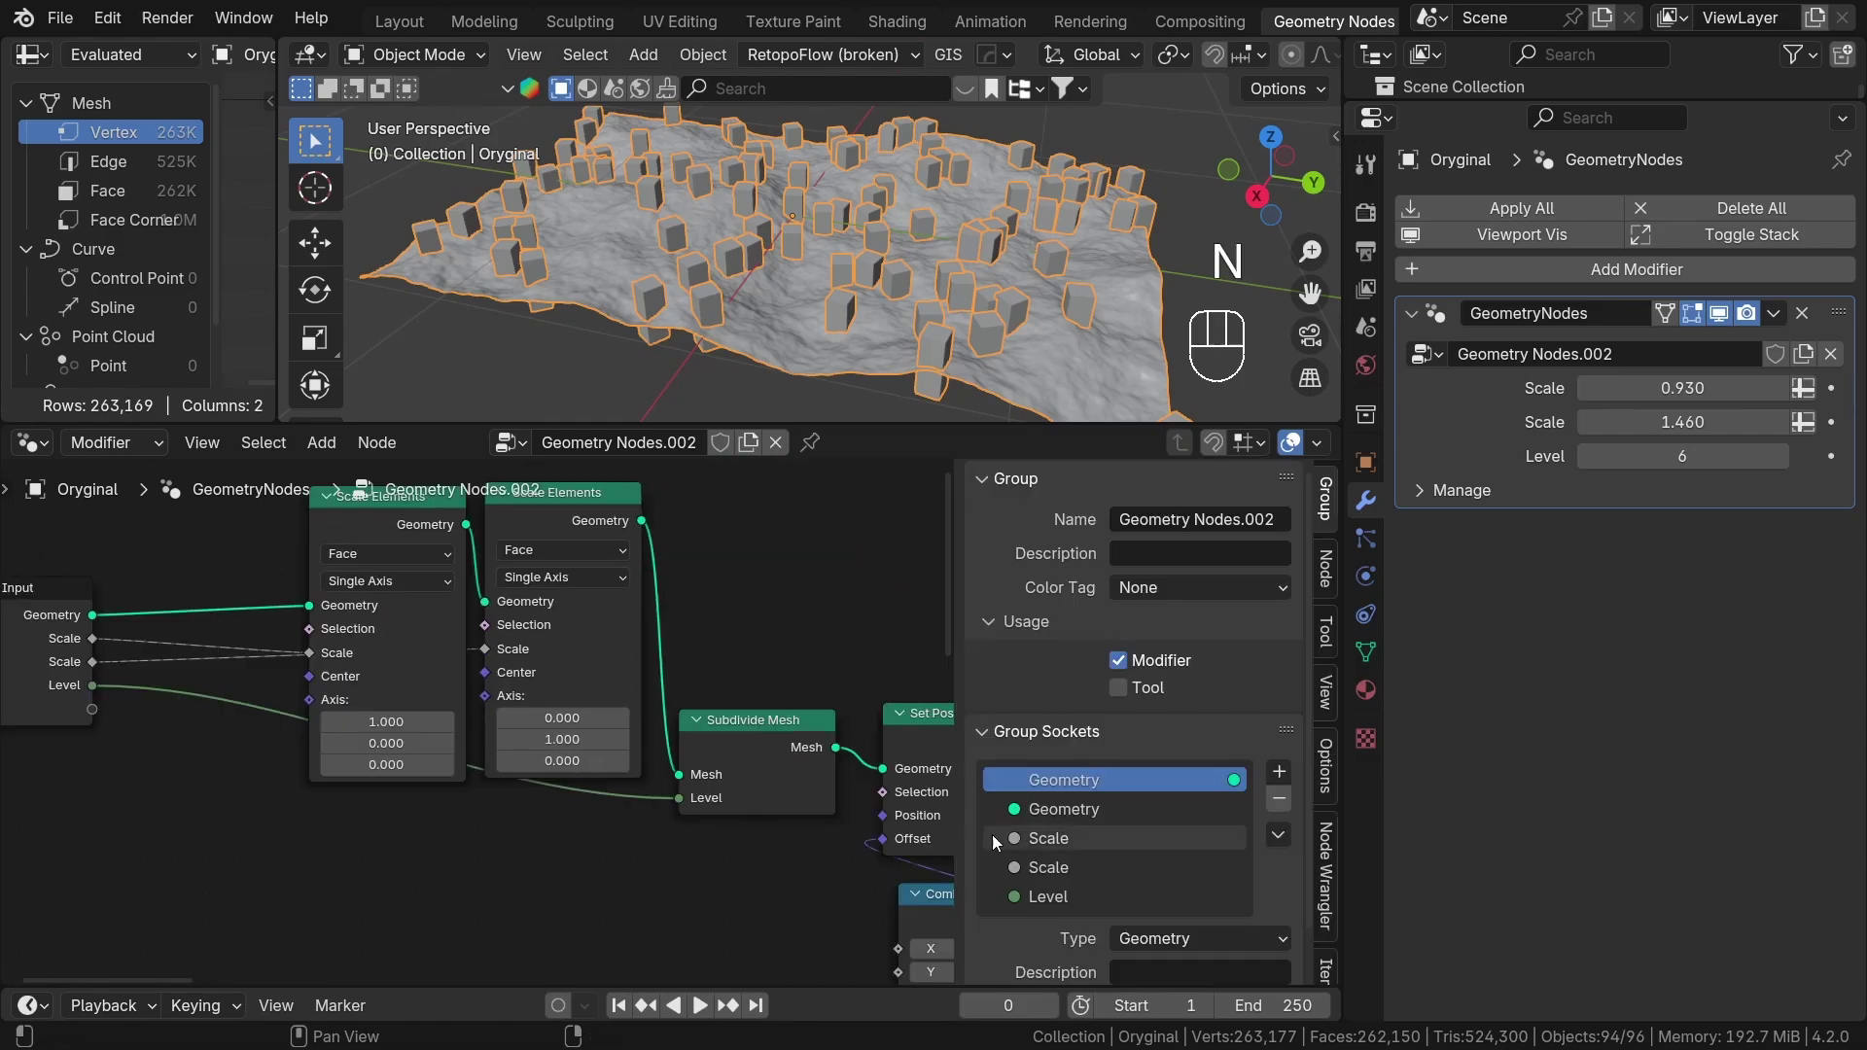
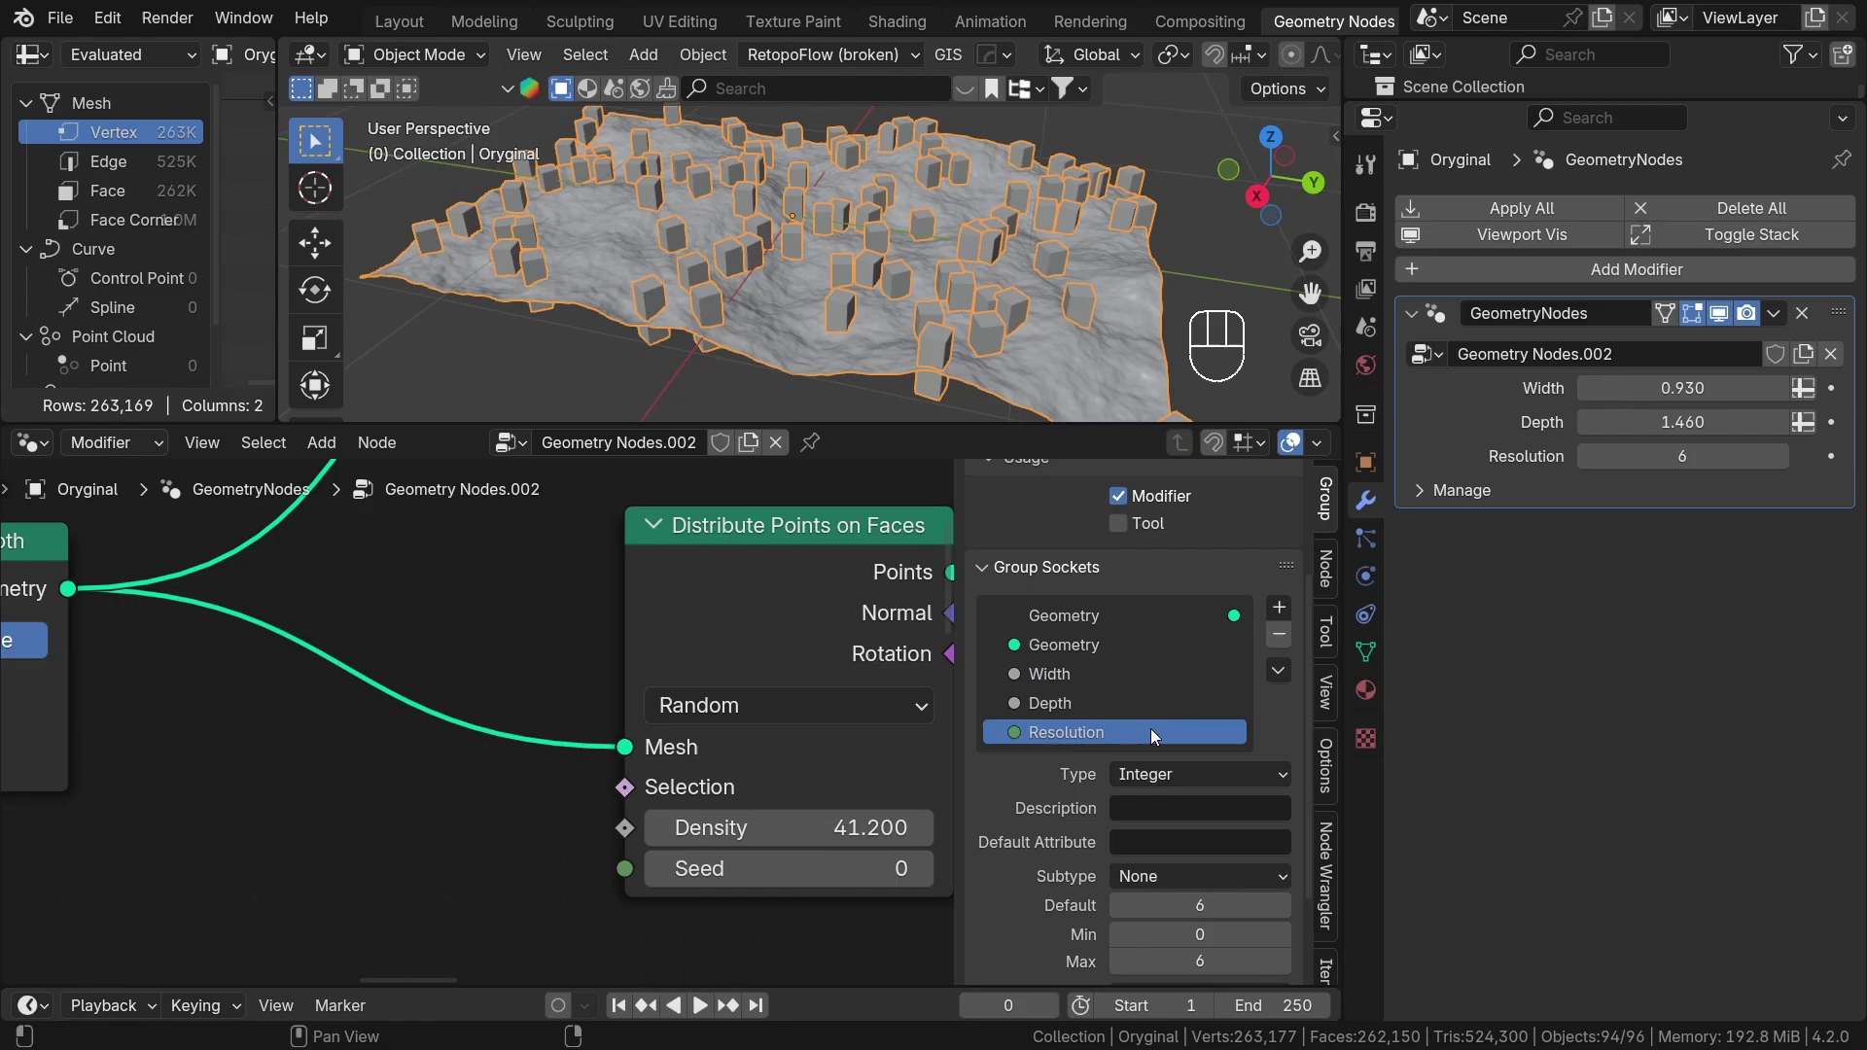
Try Percentage and Distance subtypes for Width, then leave its subtype at None.
{"action": "left_click_drag", "start_coordinate": [1057, 686], "coordinate": [1007, 706]}
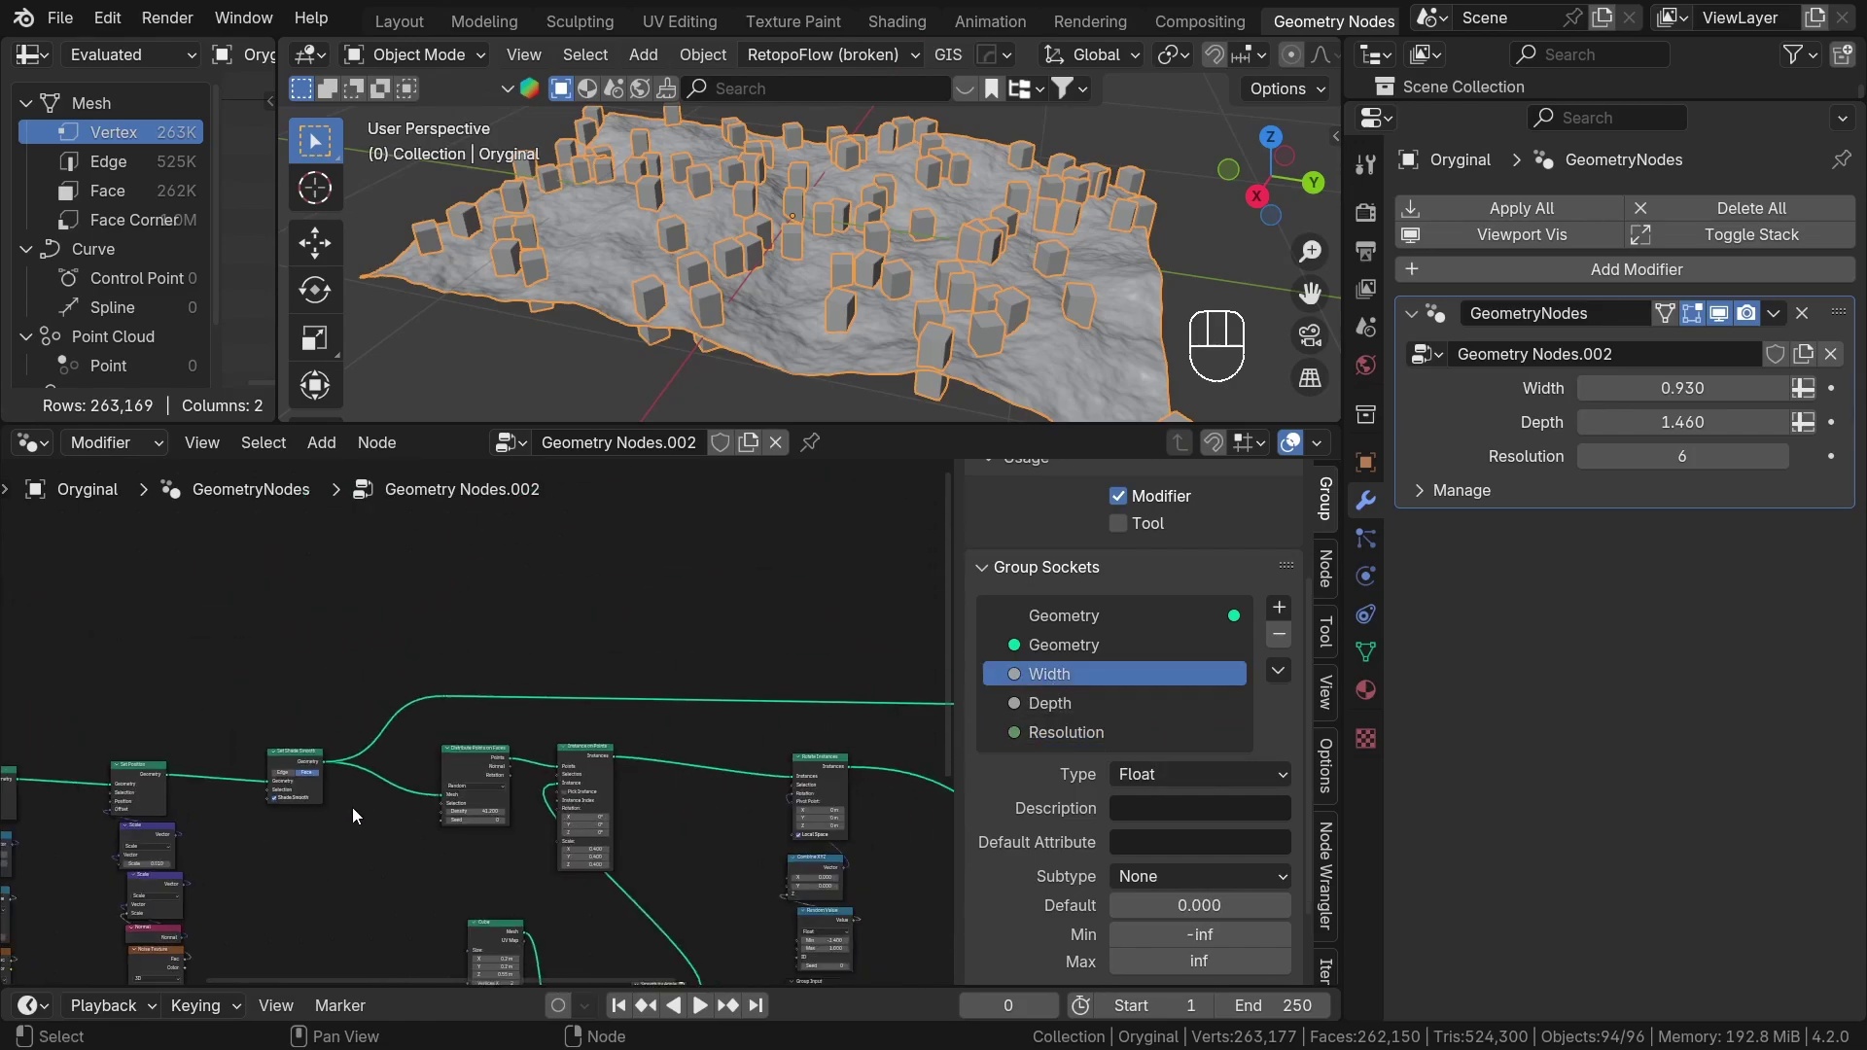
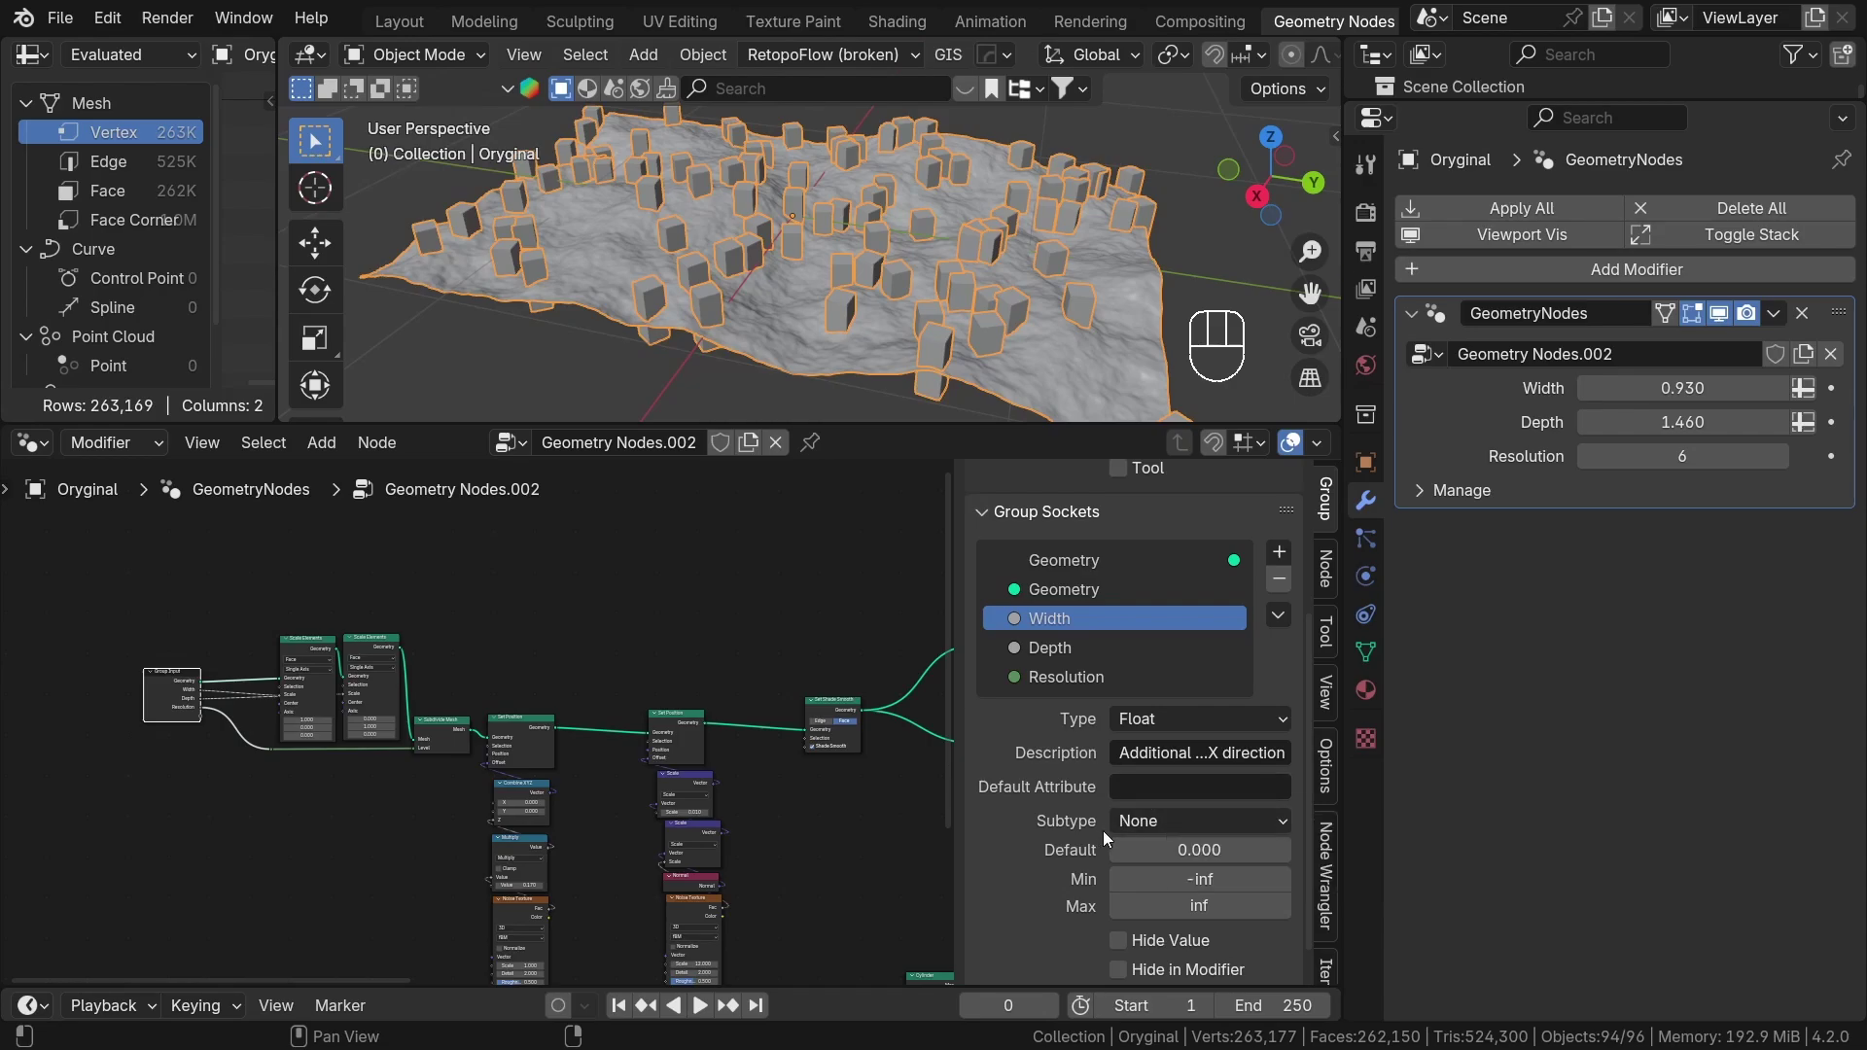
{"action": "left_click_drag", "start_coordinate": [1139, 829], "coordinate": [1300, 606]}
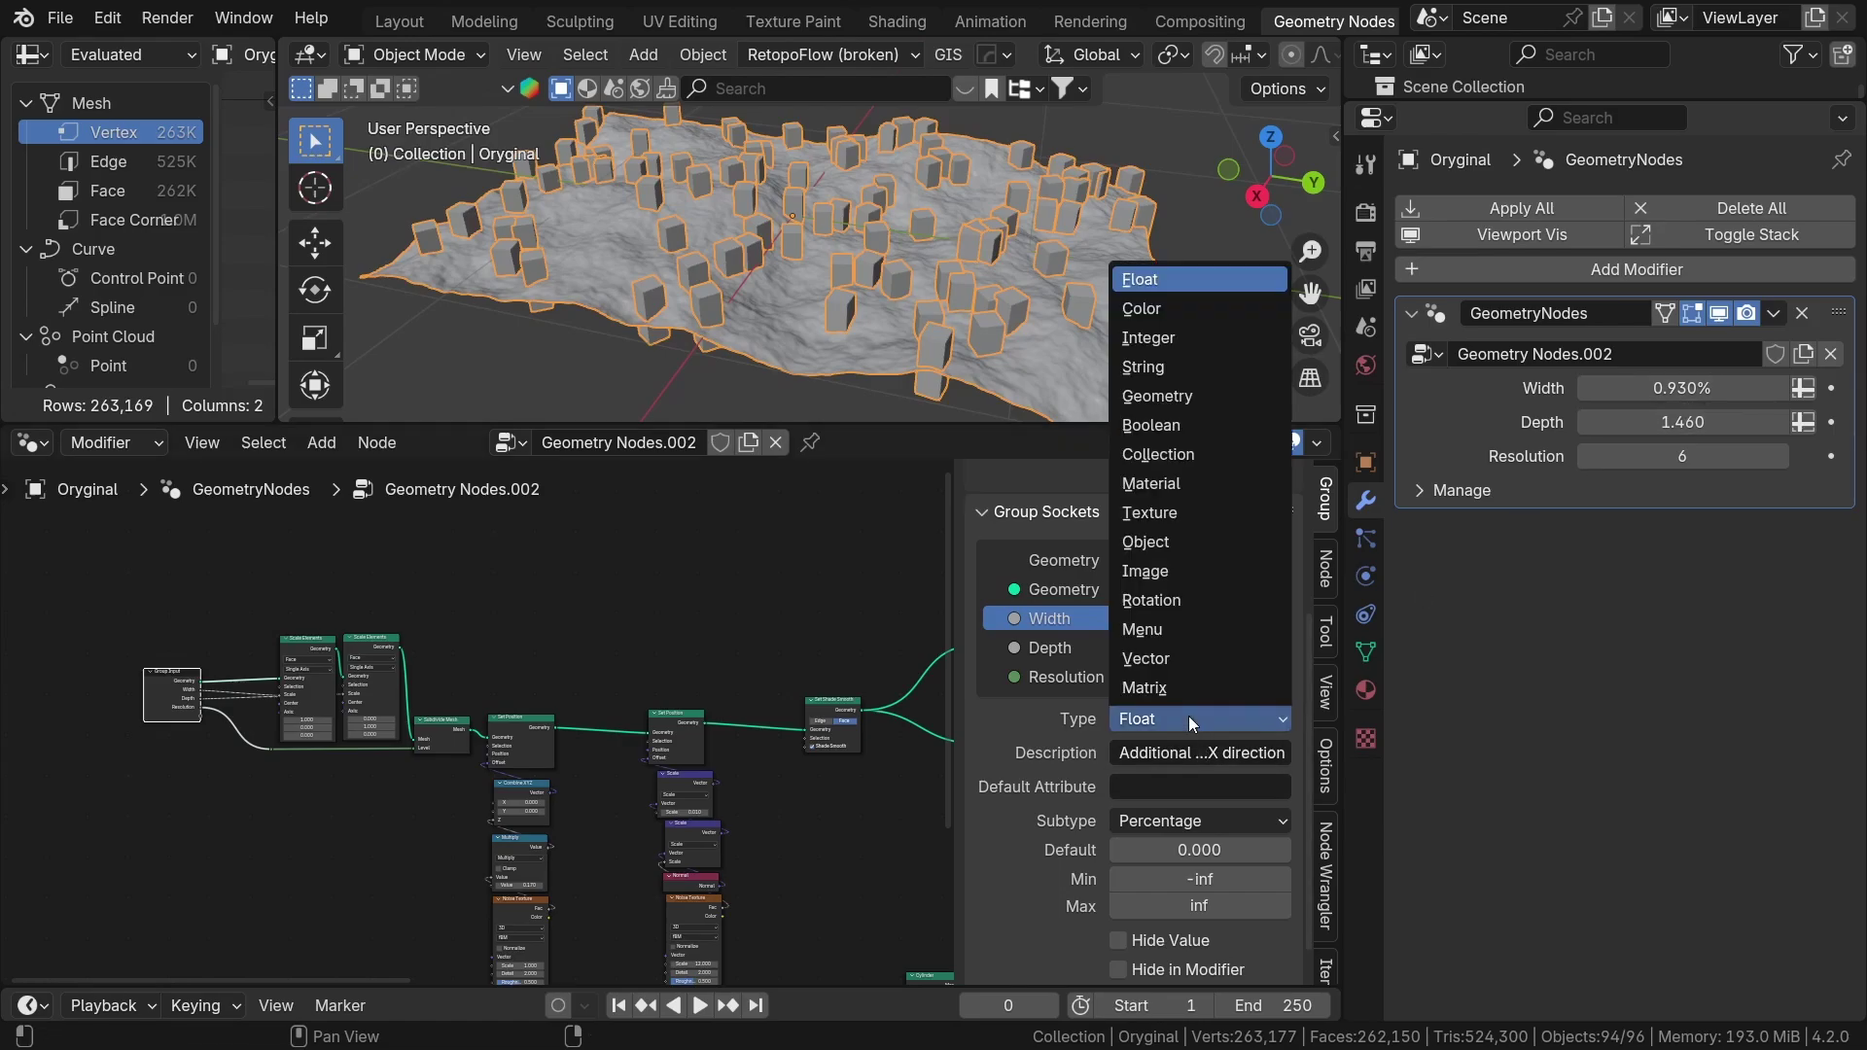
{"action": "left_click_drag", "start_coordinate": [1047, 771], "coordinate": [996, 781]}
{"action": "left_click_drag", "start_coordinate": [1158, 817], "coordinate": [1335, 648]}
{"action": "left_click_drag", "start_coordinate": [1208, 823], "coordinate": [1283, 723]}
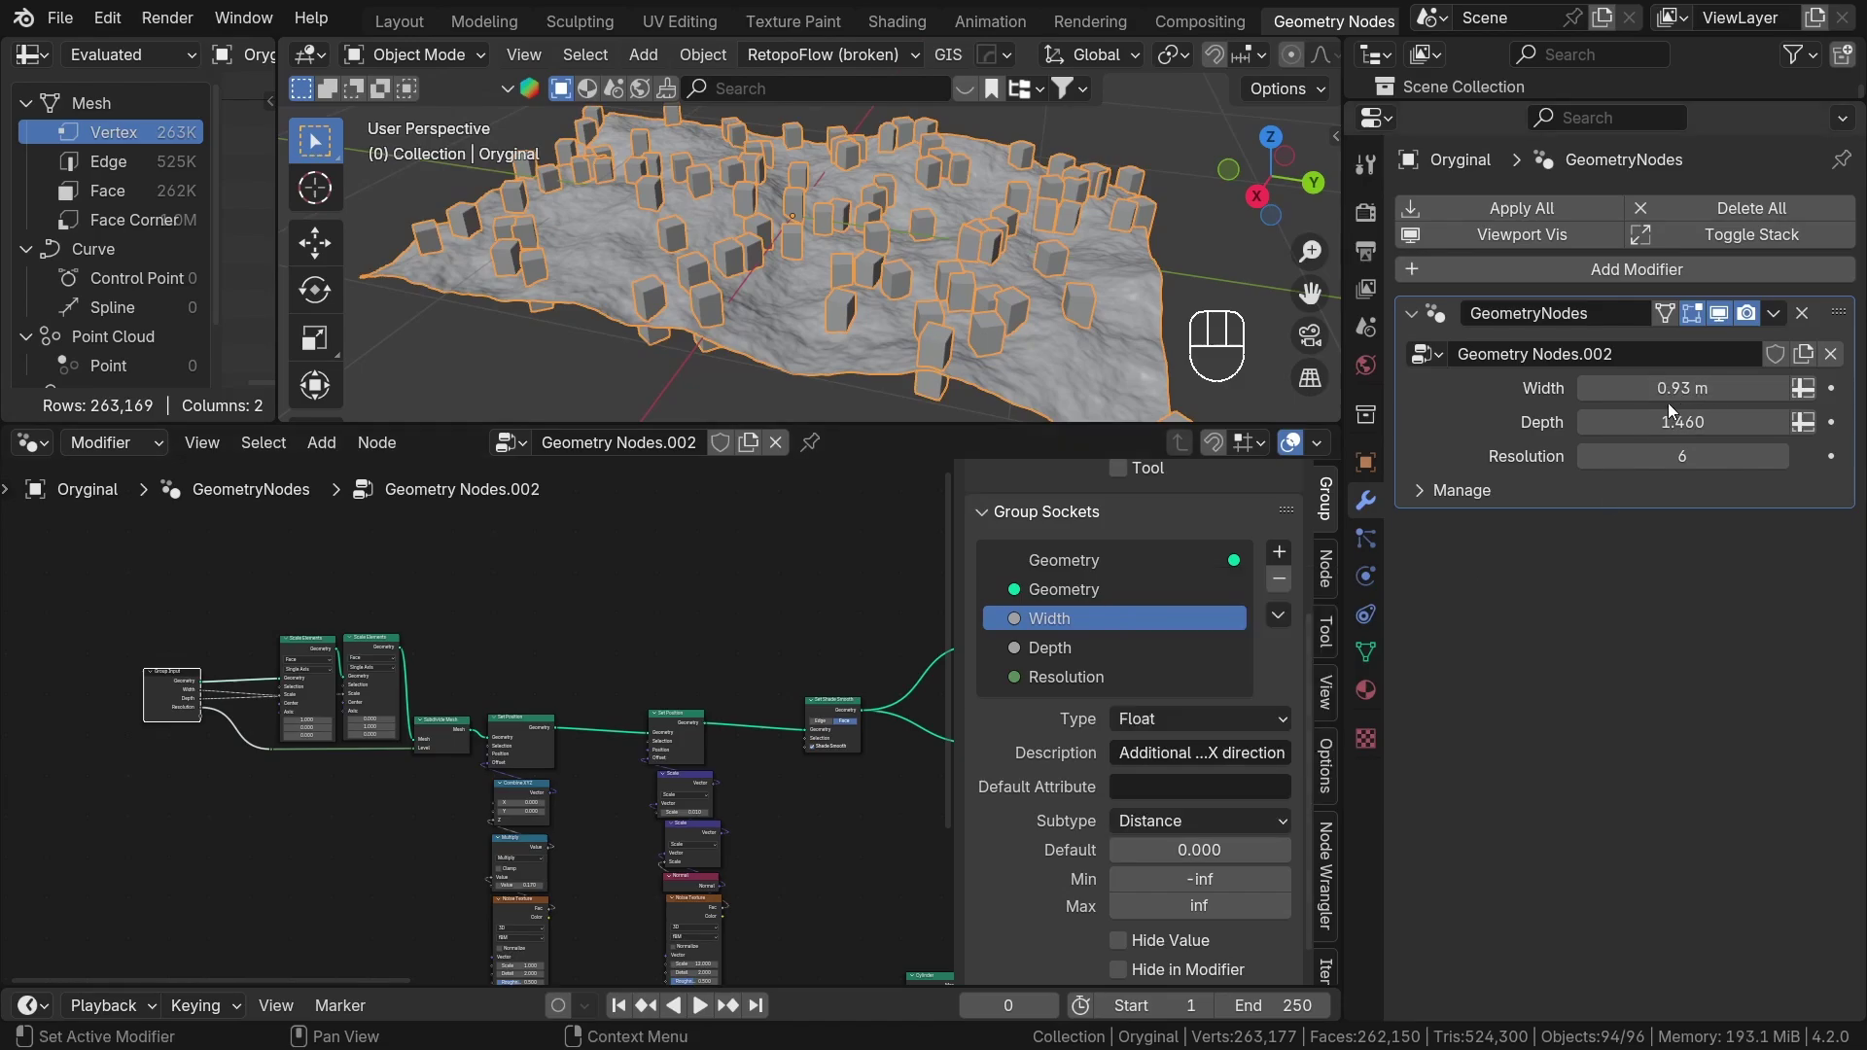
{"action": "left_click_drag", "start_coordinate": [1219, 832], "coordinate": [1216, 604]}
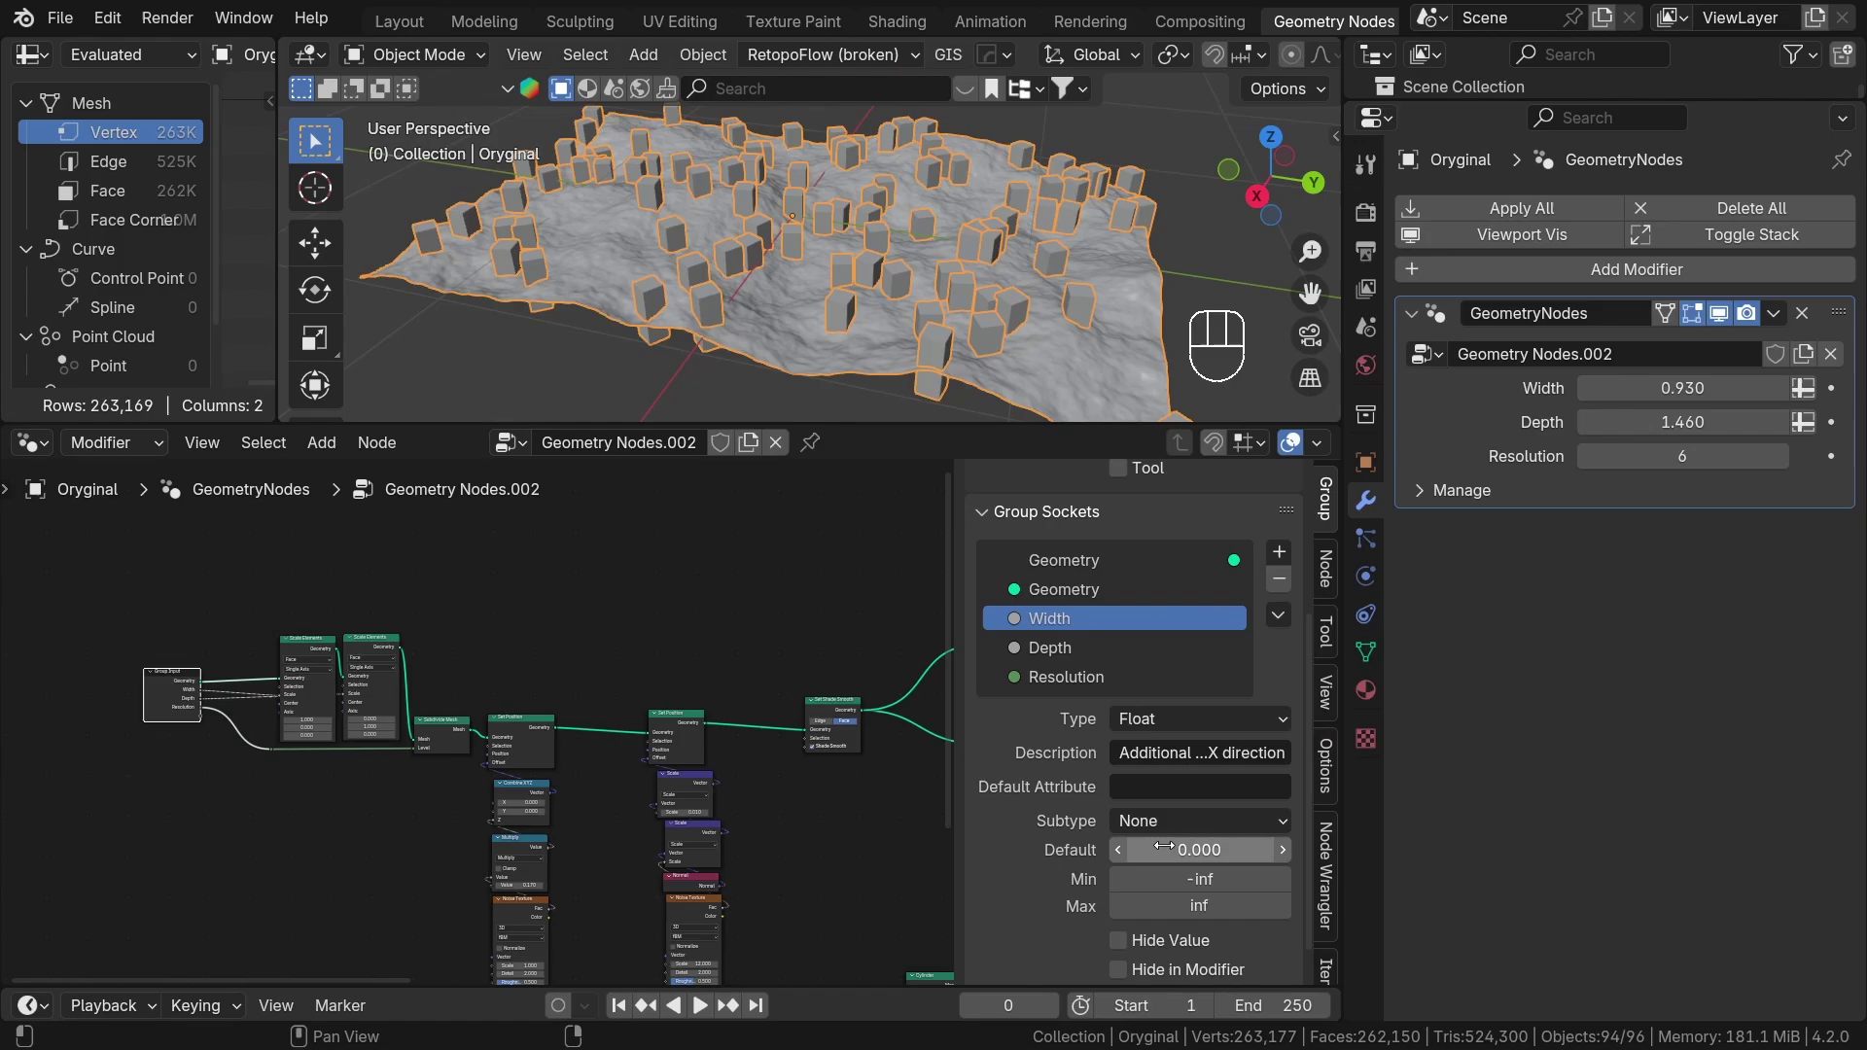
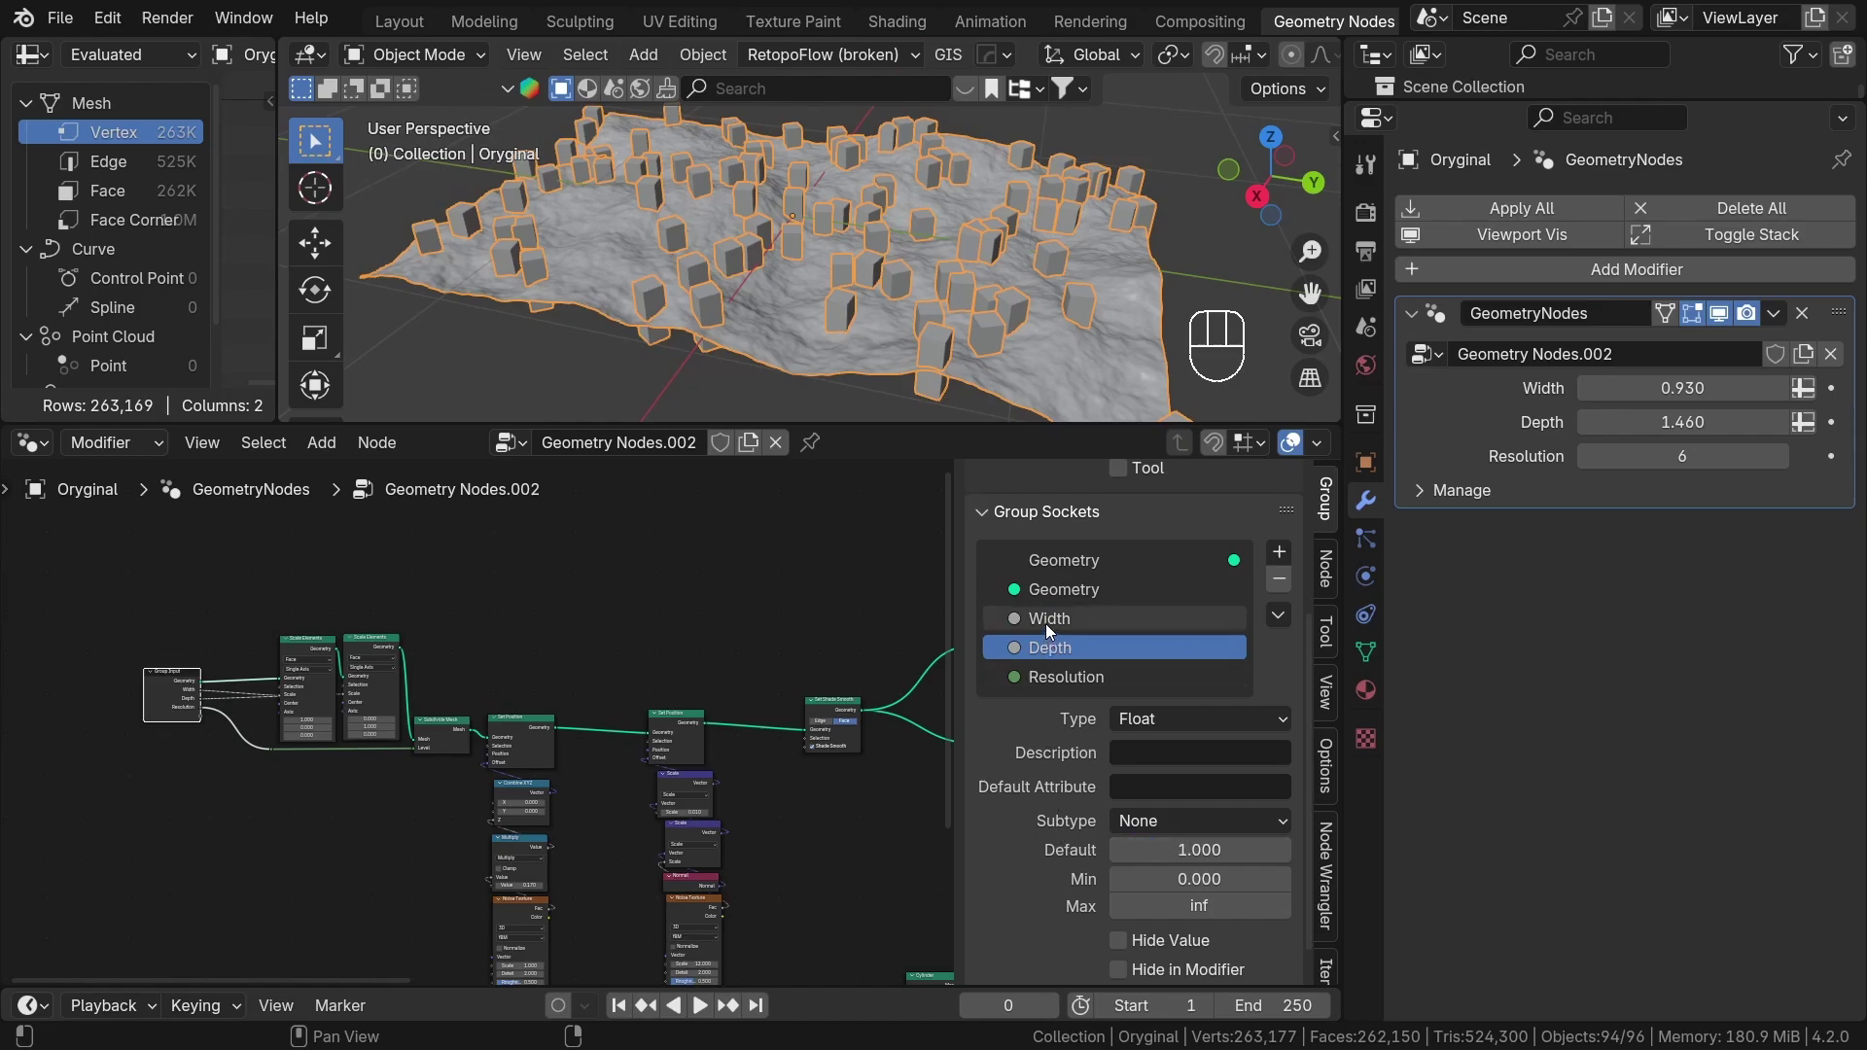
Set Width's default to 1.000, check Depth, and move on to the Resolution input.
{"action": "left_click", "coordinate": [1051, 627]}
{"action": "left_click", "coordinate": [1111, 626]}
{"action": "left_click", "coordinate": [1098, 646]}
{"action": "left_click", "coordinate": [1098, 625]}
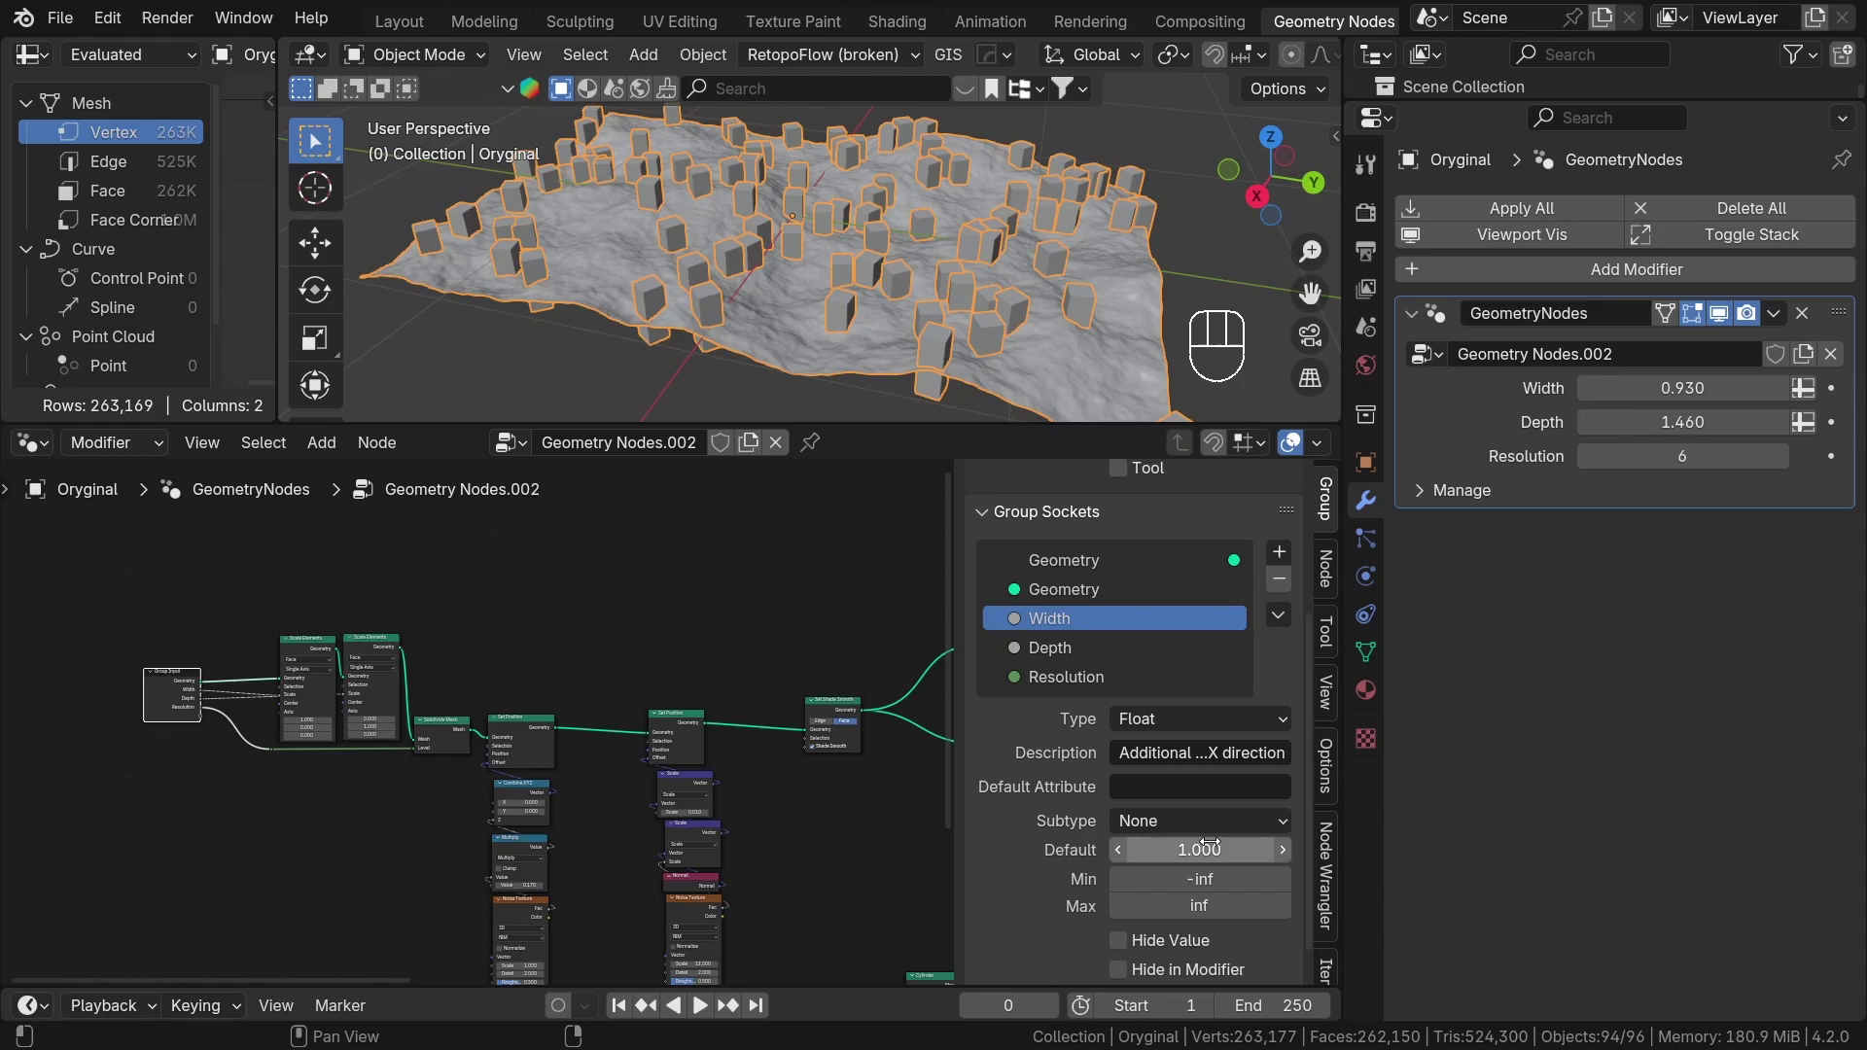
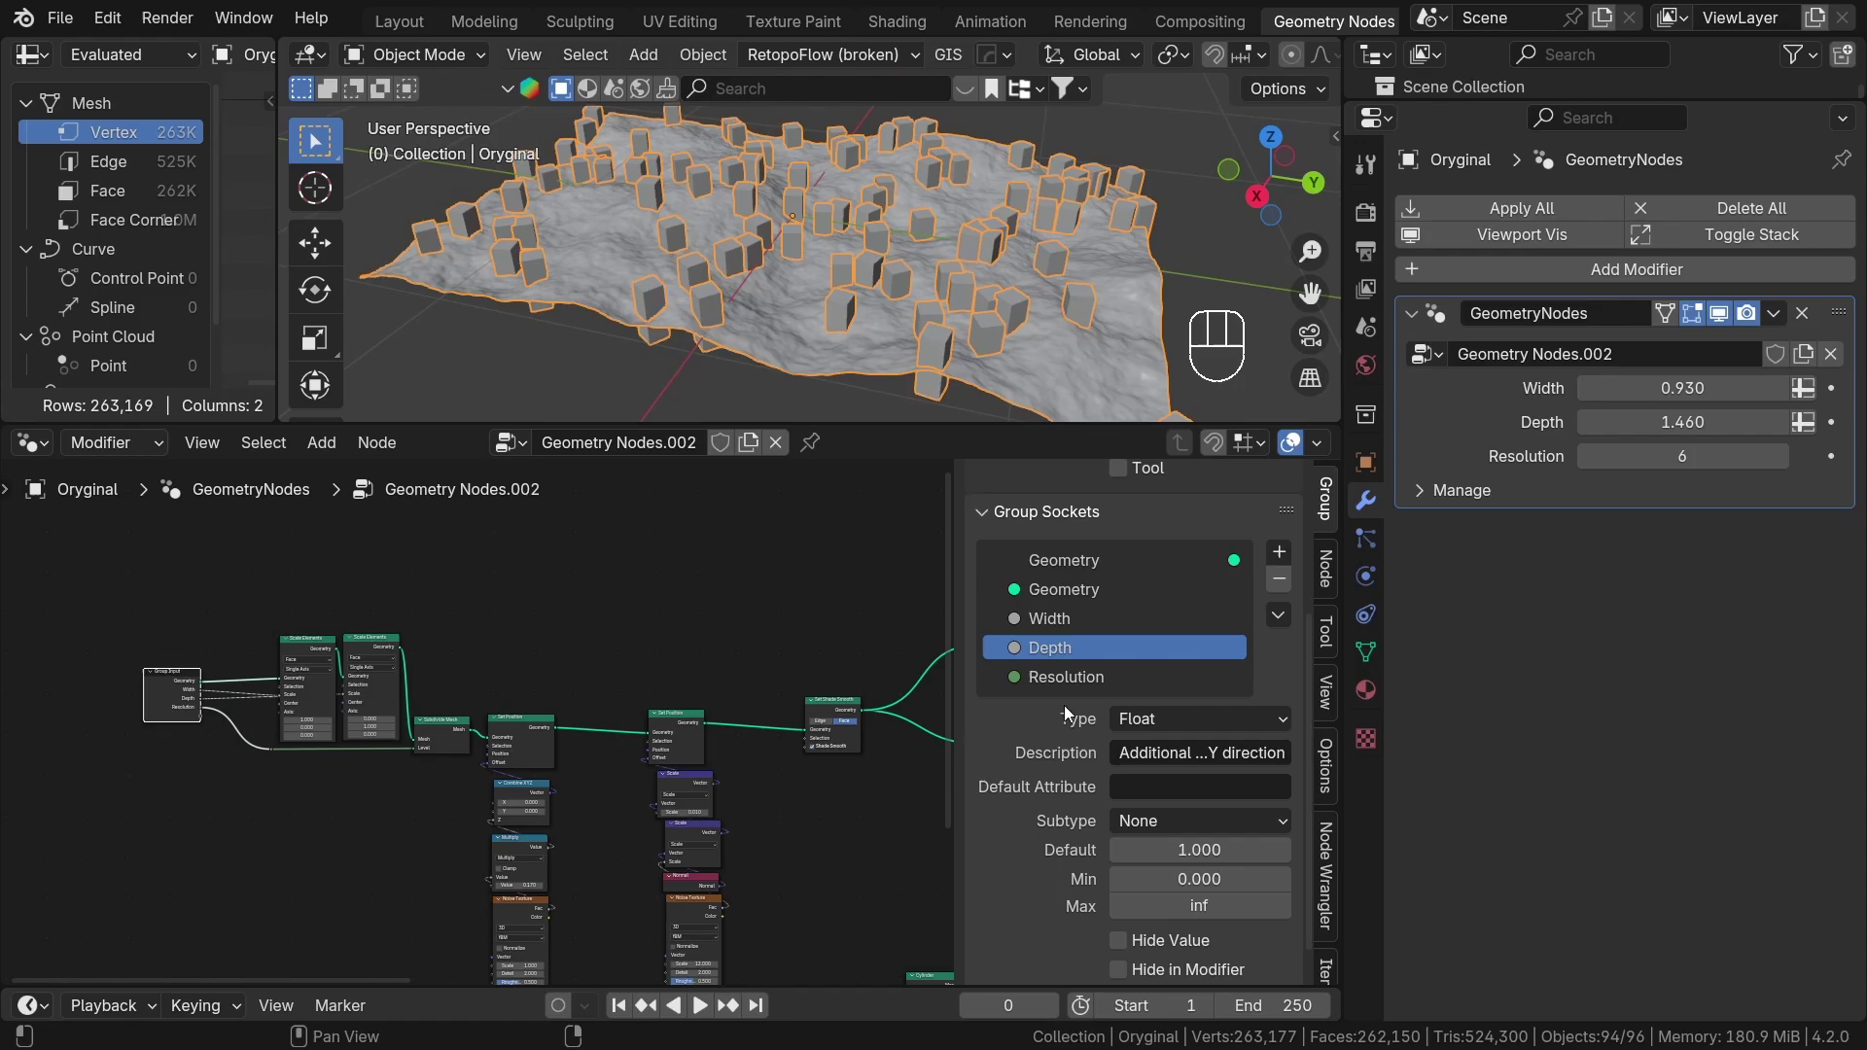
{"action": "left_click", "coordinate": [1074, 692]}
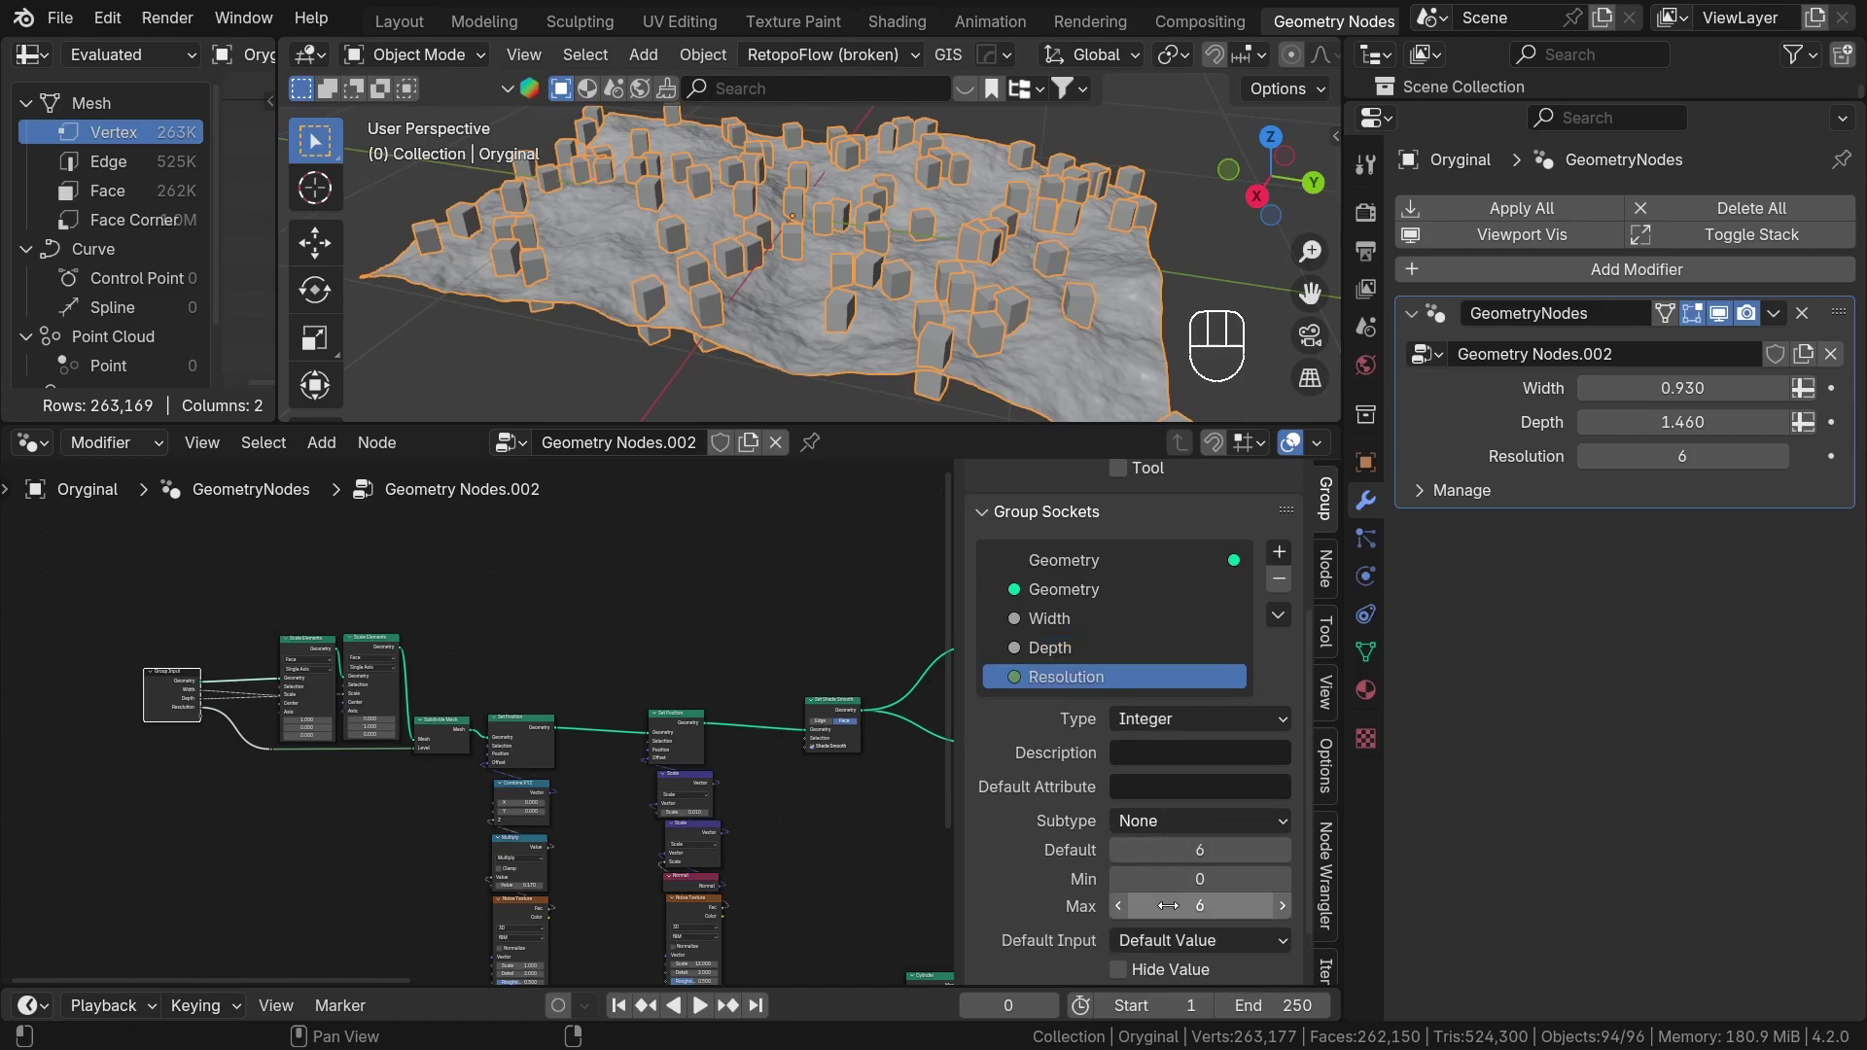
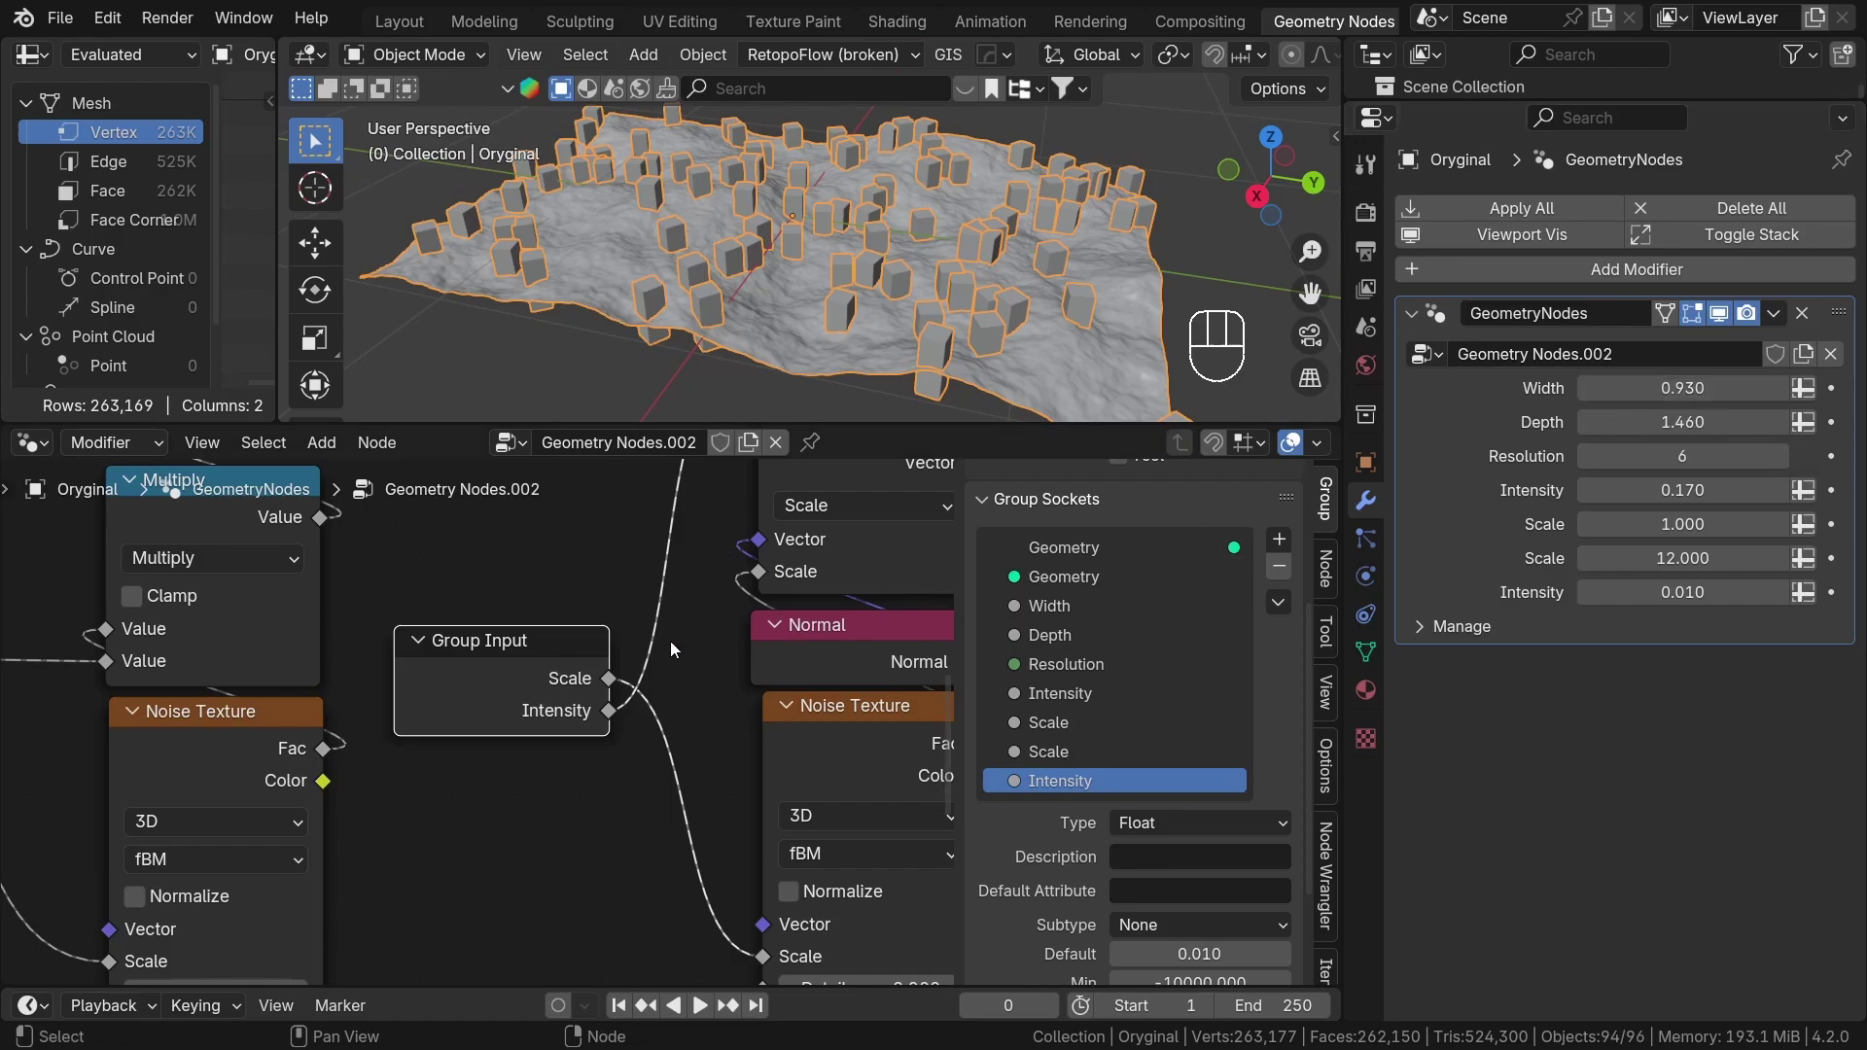
Bring the noise texture nodes into view to expose their Scale and Intensity inputs.
{"action": "middle_click", "coordinate": [659, 606]}
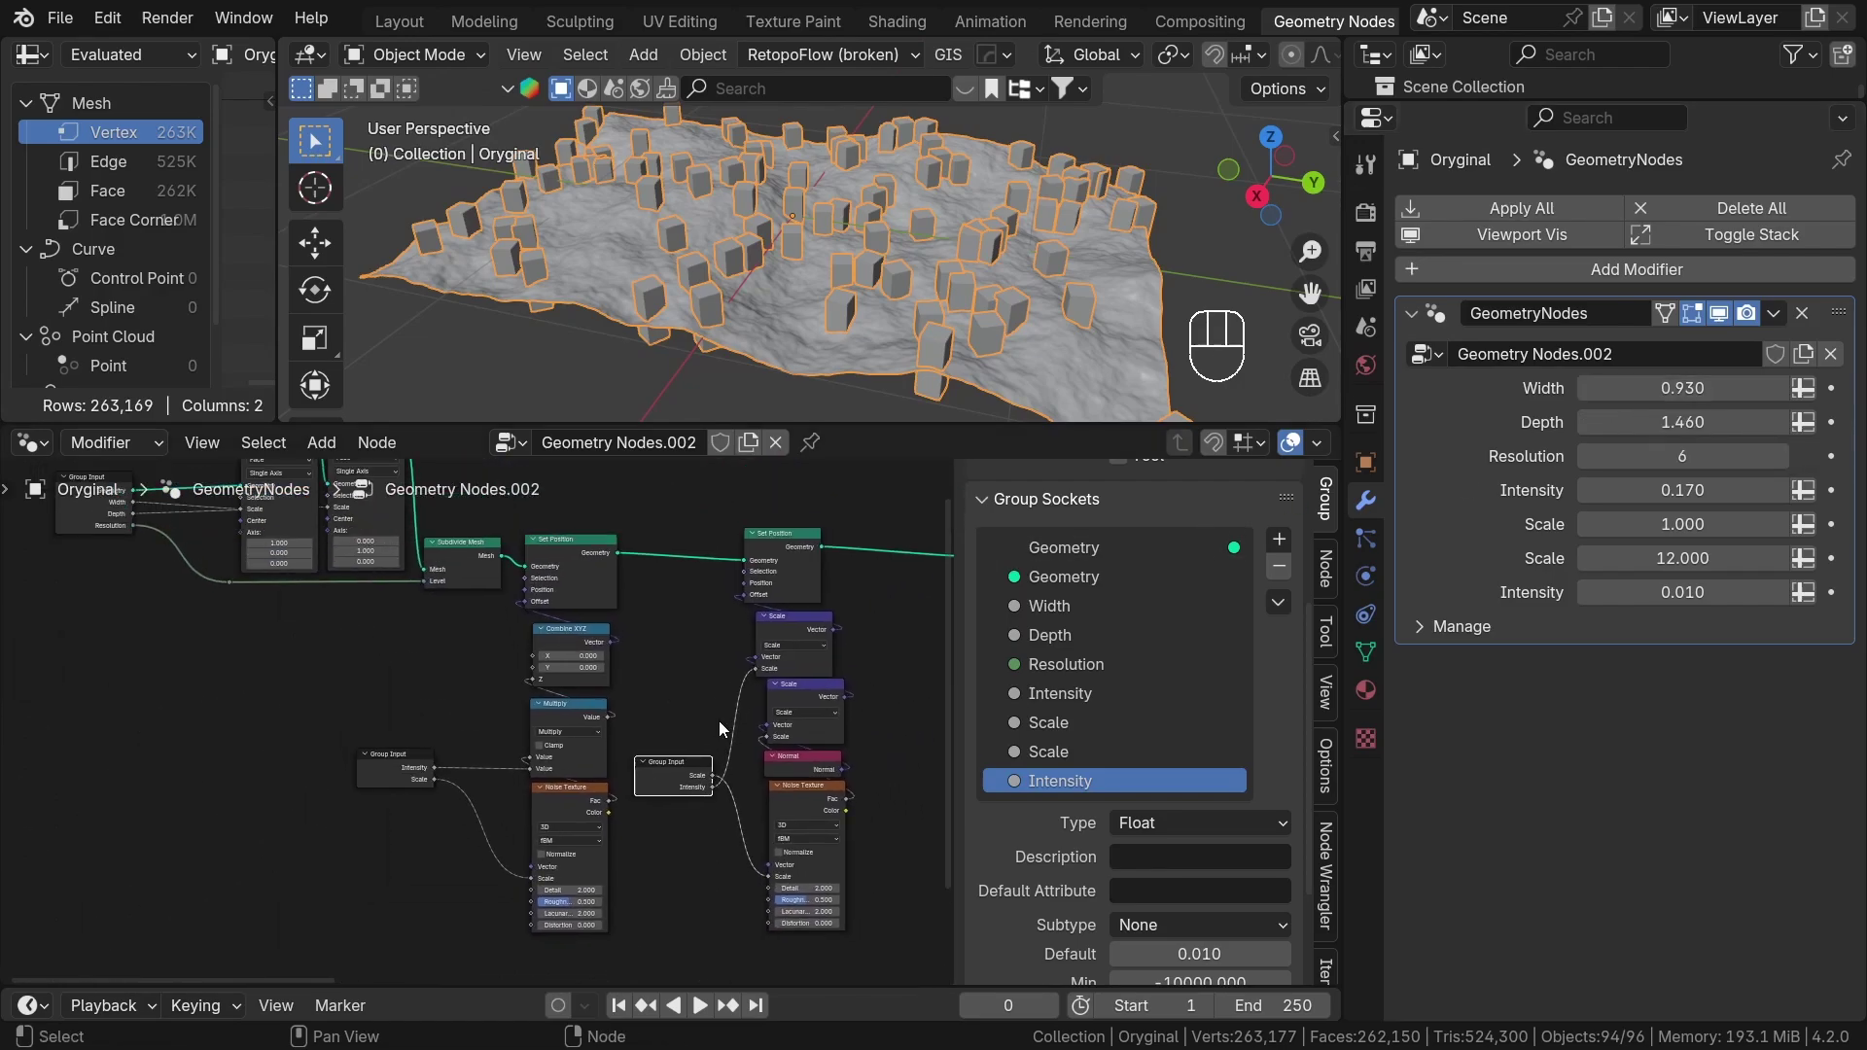
Add three panels and name them Main Settings, Big Noise and Small Noise.
{"action": "left_click_drag", "start_coordinate": [1286, 547], "coordinate": [1341, 613]}
{"action": "left_click_drag", "start_coordinate": [1279, 617], "coordinate": [1363, 687]}
{"action": "left_click_drag", "start_coordinate": [1285, 618], "coordinate": [1289, 714]}
{"action": "left_click_drag", "start_coordinate": [1046, 887], "coordinate": [1052, 890]}
{"action": "key", "text": "t"}
{"action": "left_click_drag", "start_coordinate": [1052, 927], "coordinate": [1039, 918]}
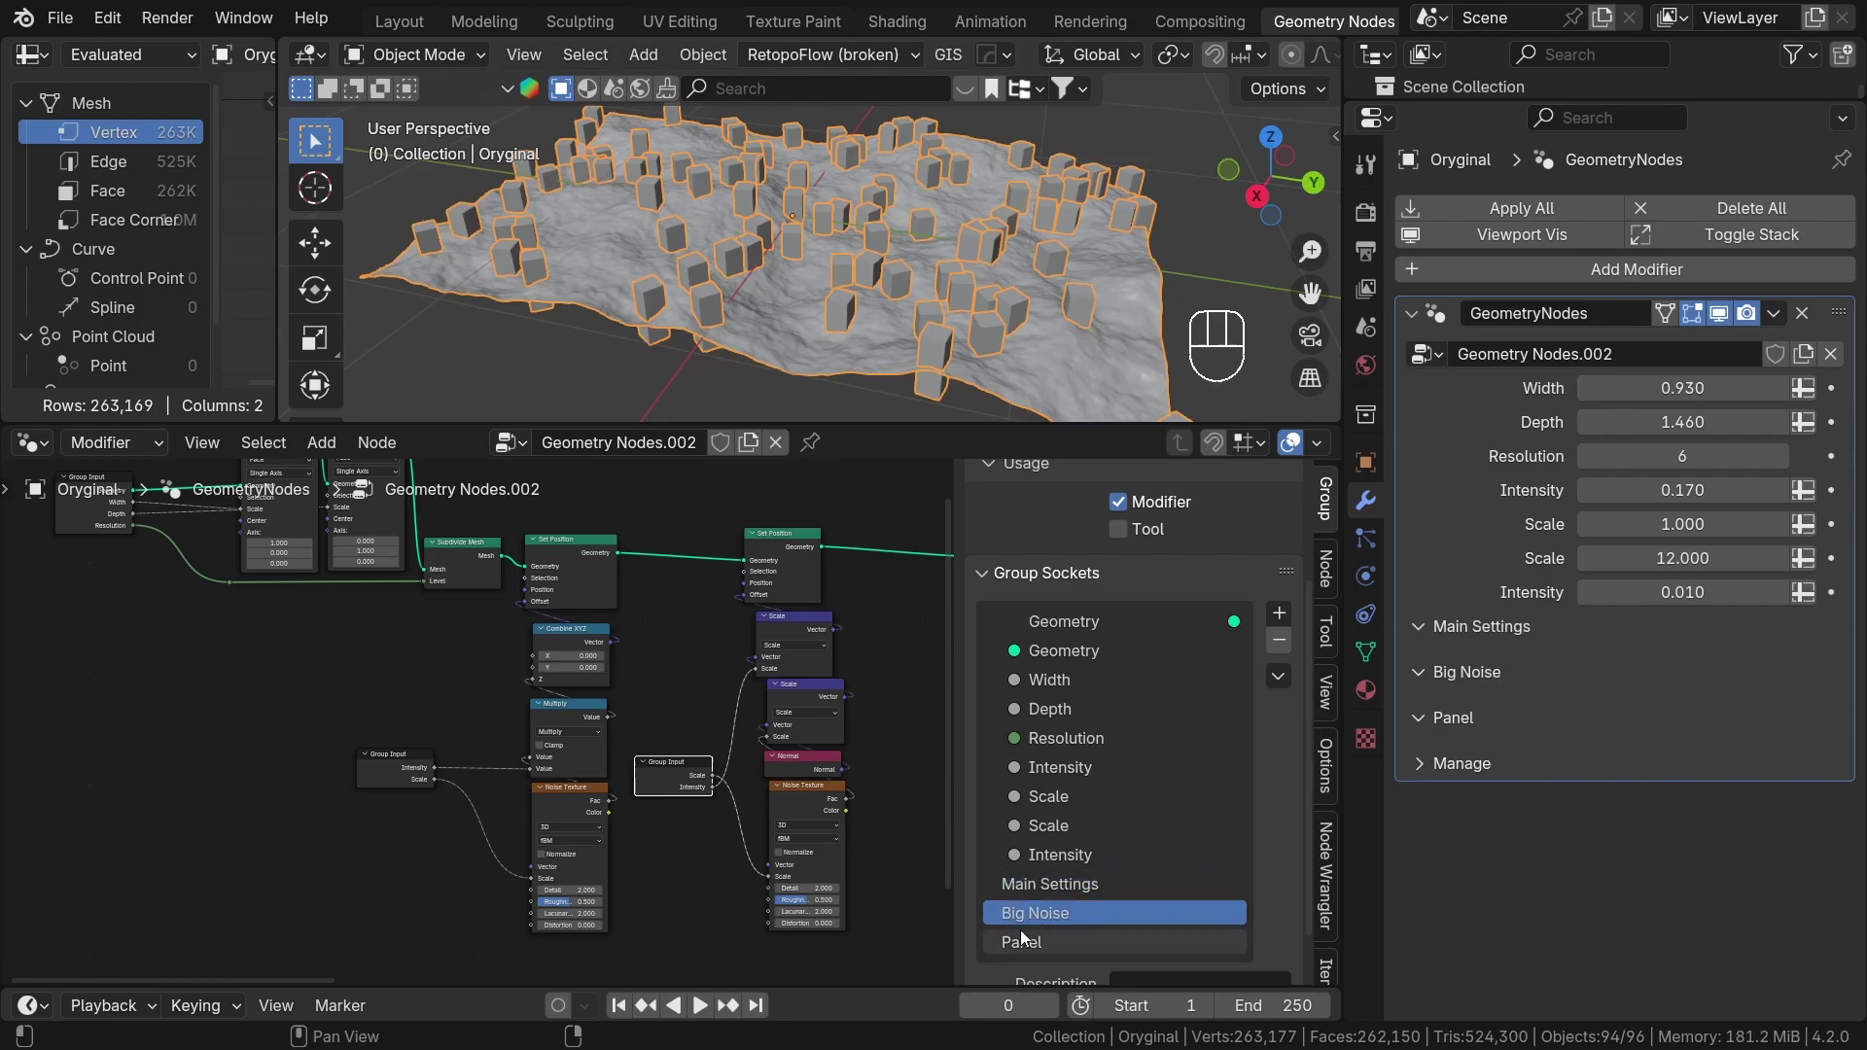
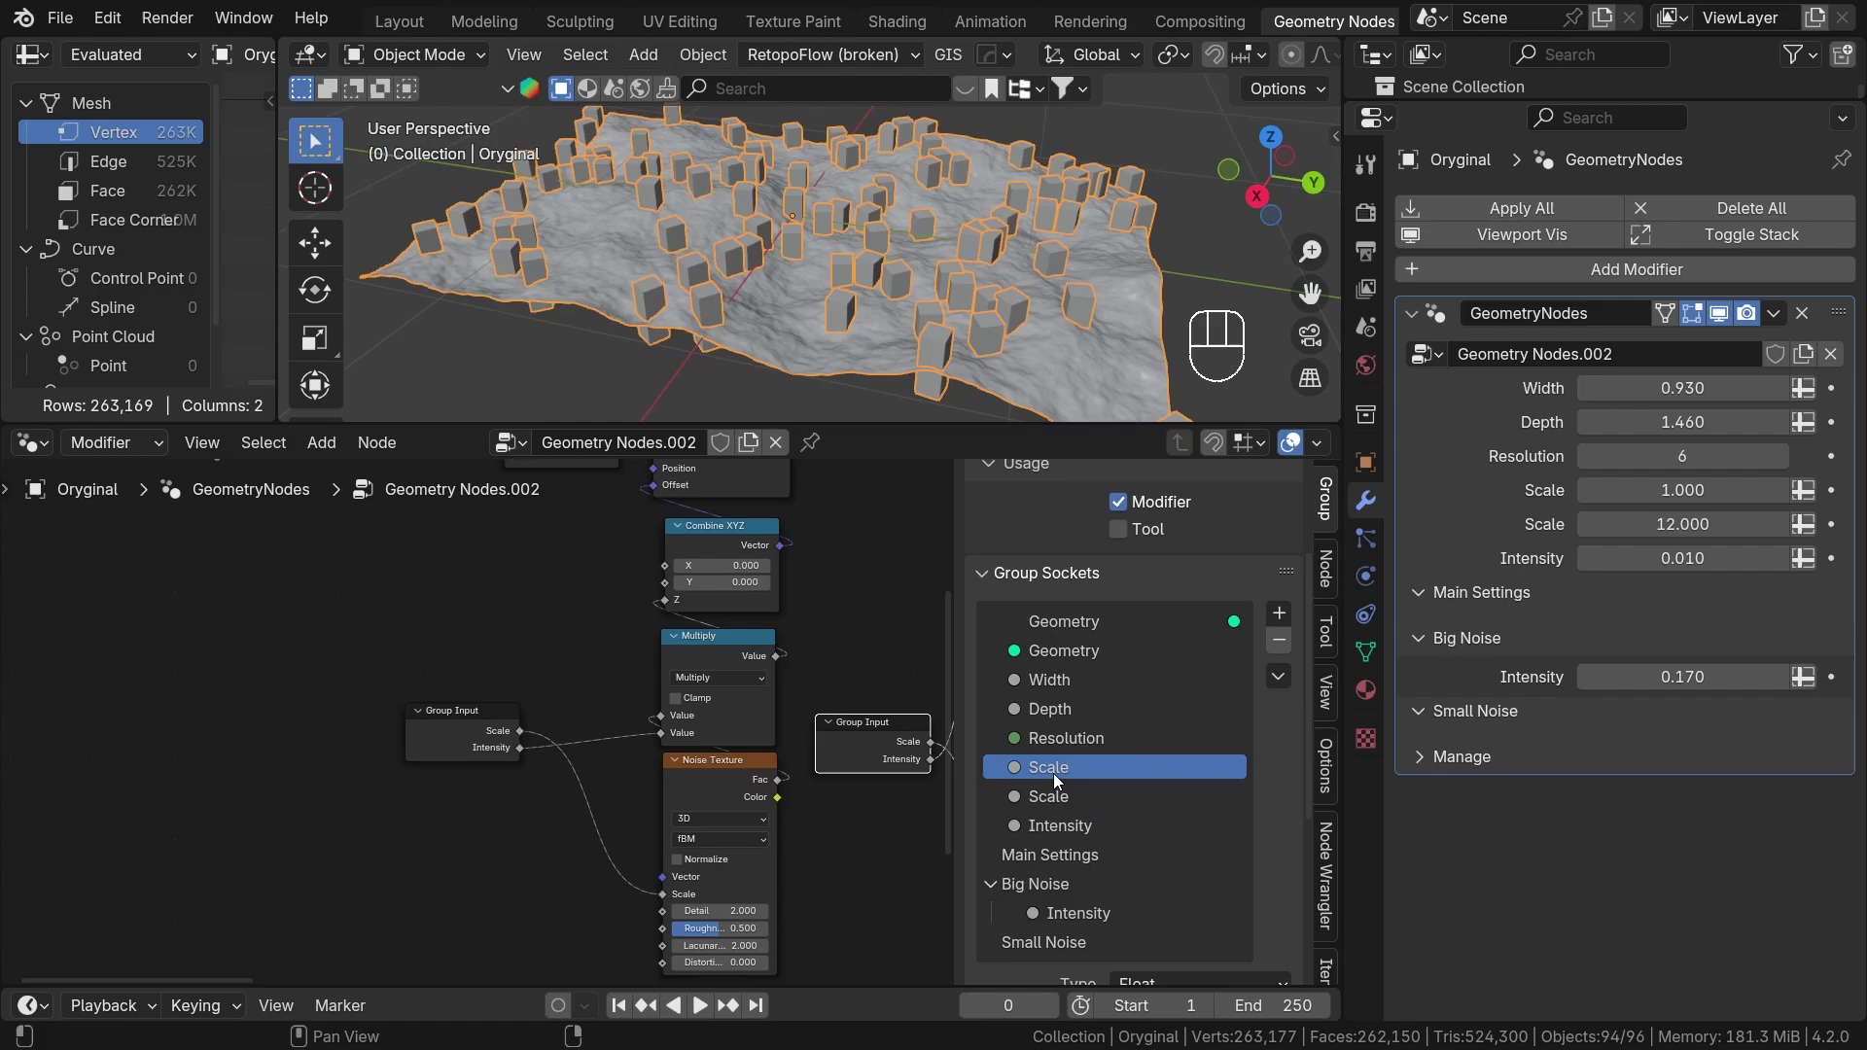
Move the noise inputs into Big Noise and Small Noise, and Width, Depth, Resolution into Main Settings.
{"action": "left_click", "coordinate": [1060, 775]}
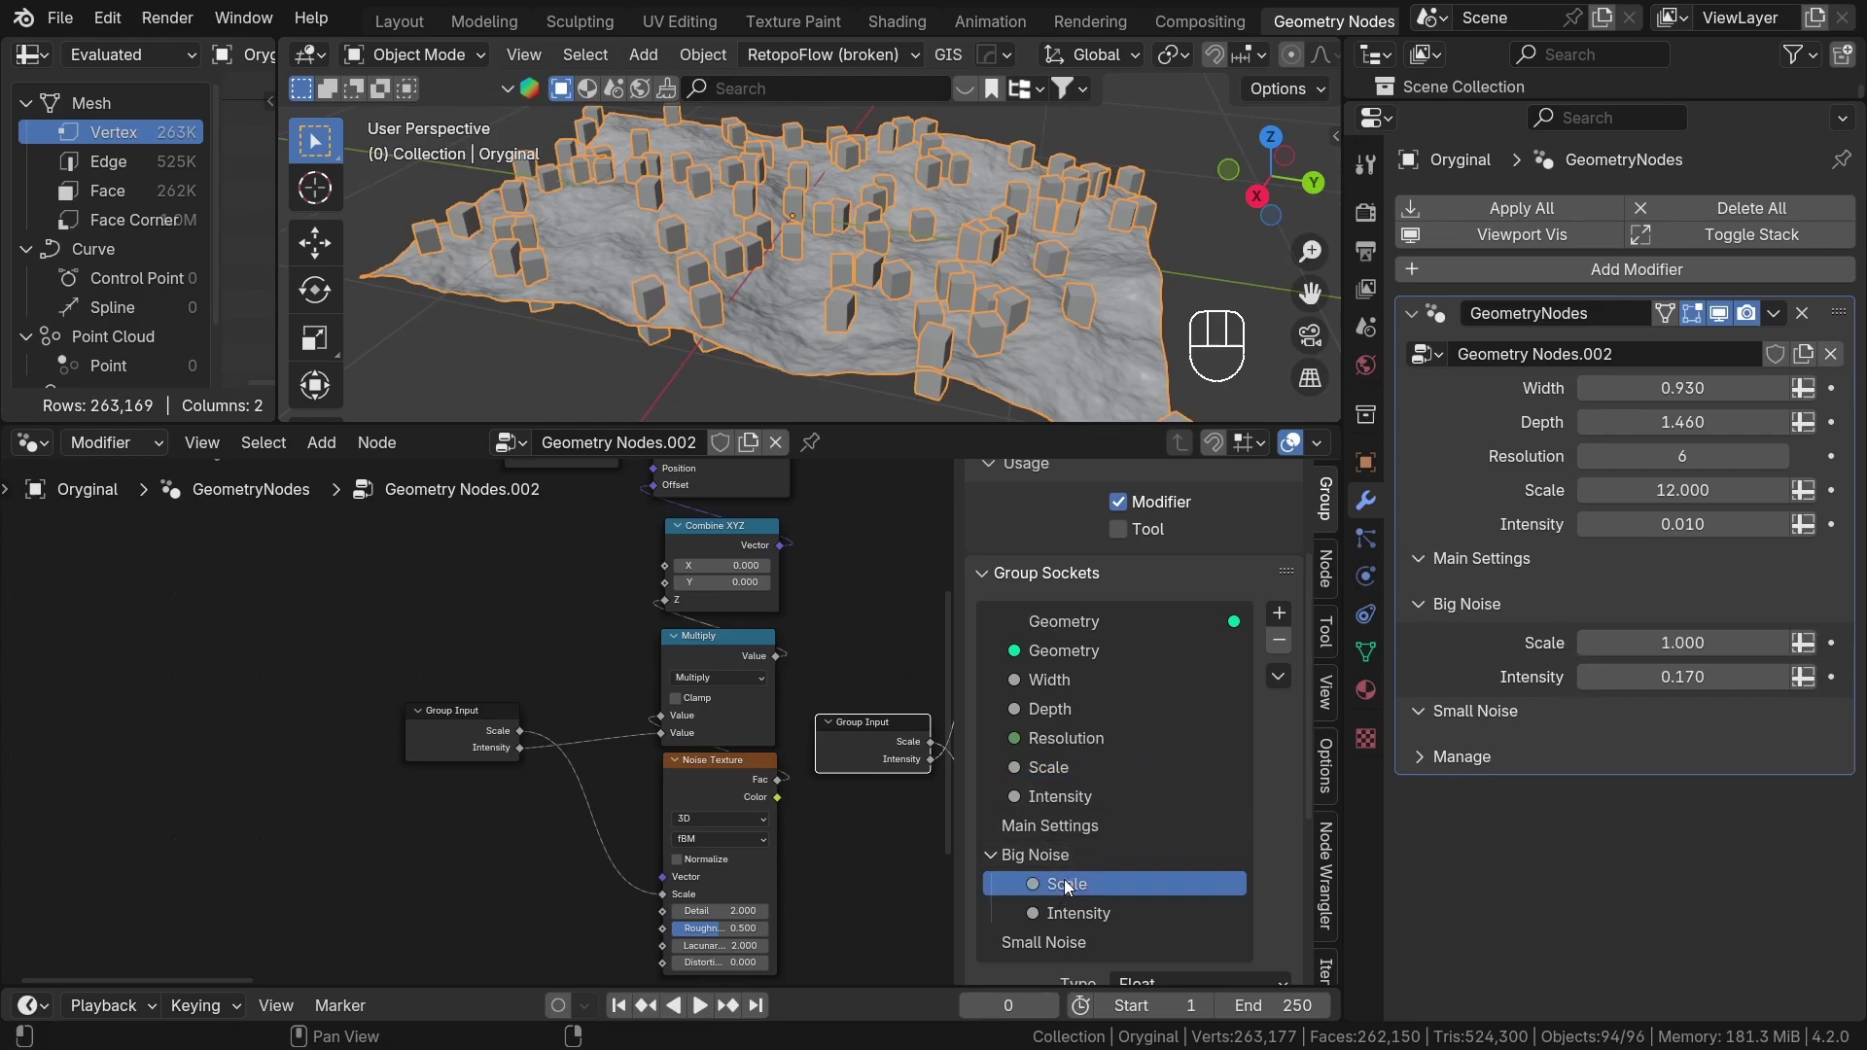
{"action": "left_click", "coordinate": [1063, 879]}
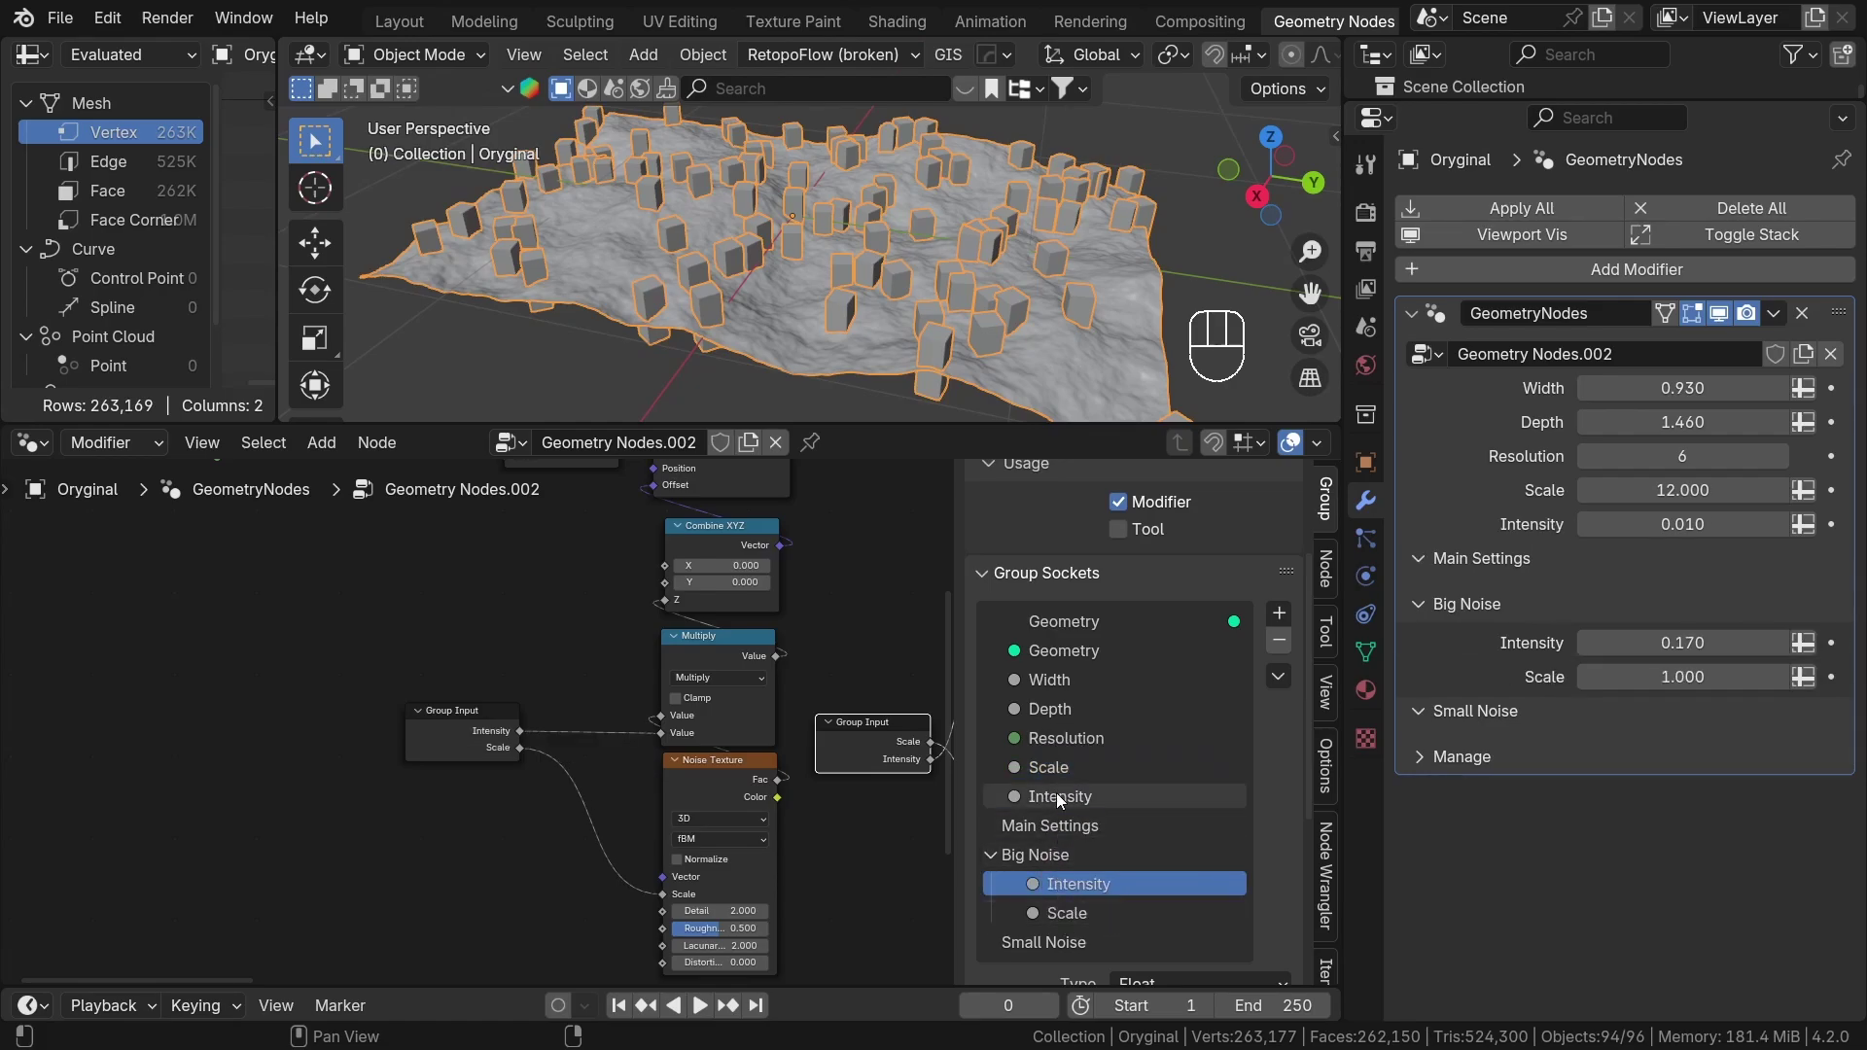
{"action": "double_click", "coordinate": [1063, 772]}
{"action": "left_click", "coordinate": [1068, 772]}
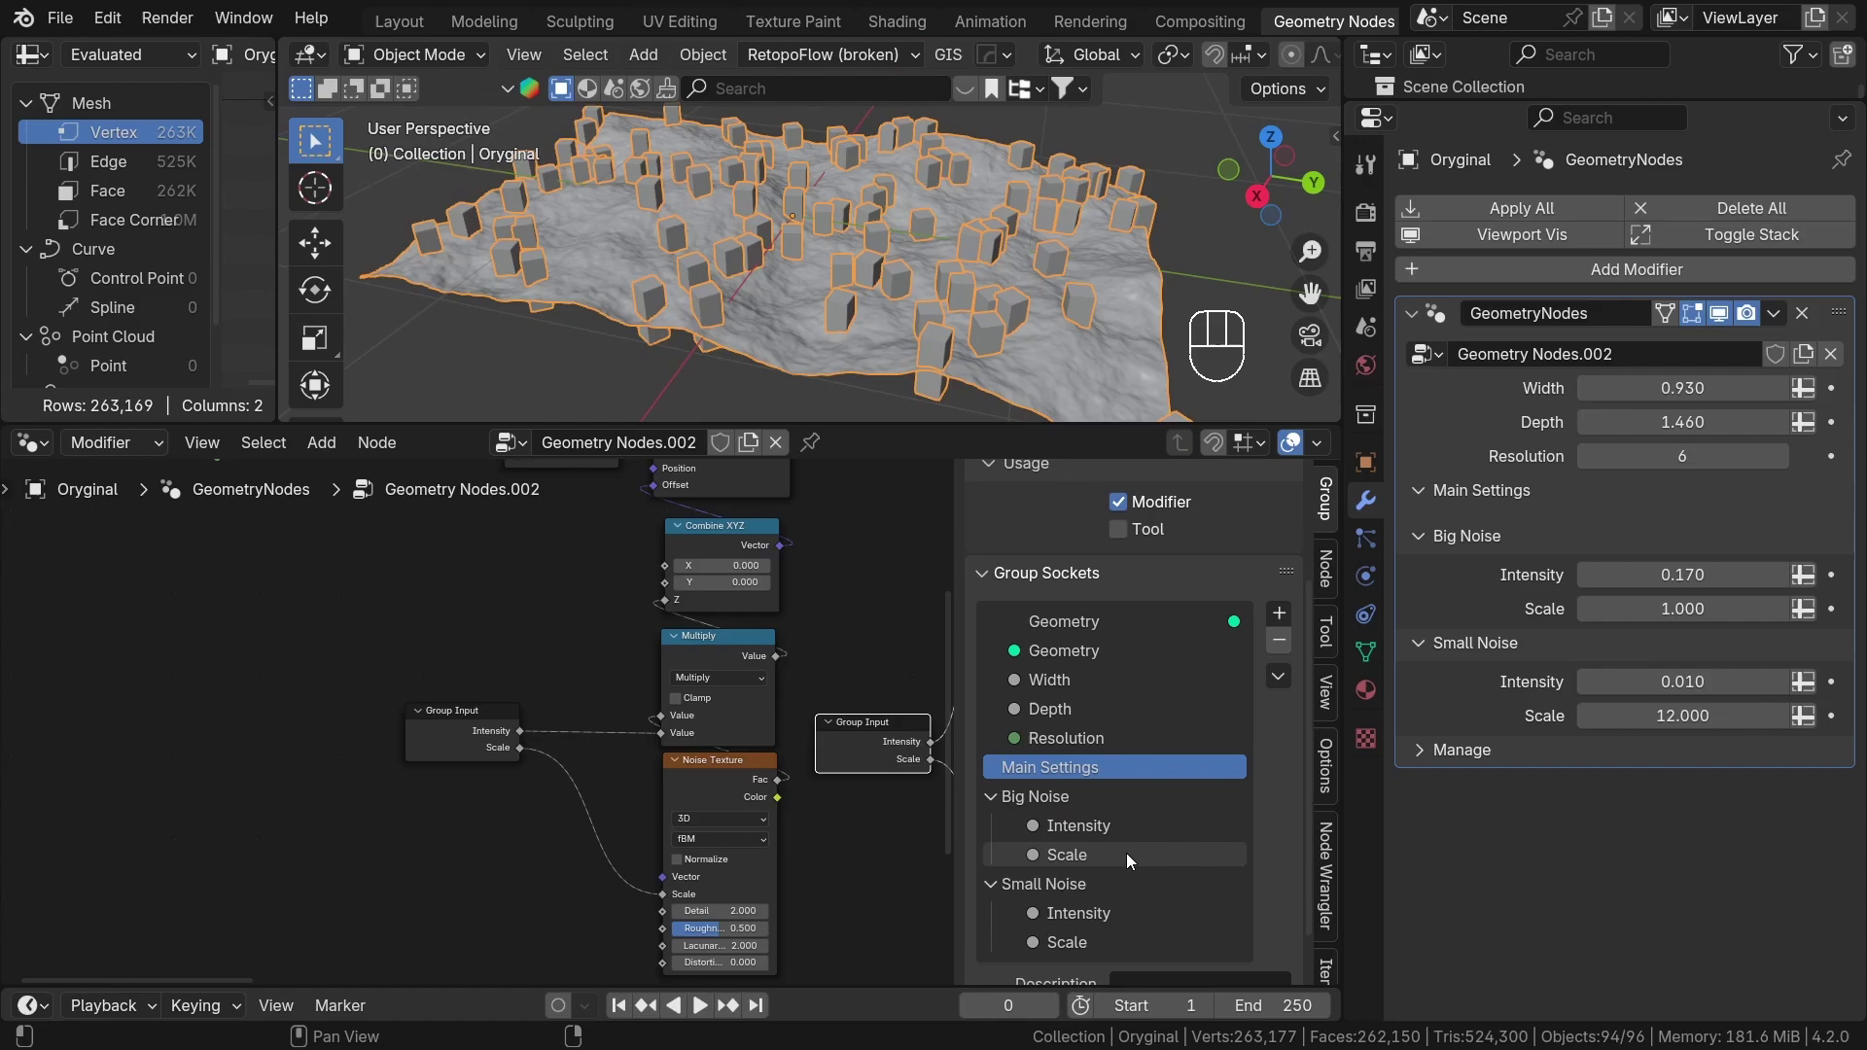
{"action": "left_click", "coordinate": [1060, 765]}
{"action": "left_click", "coordinate": [1063, 684]}
{"action": "left_click", "coordinate": [1057, 685]}
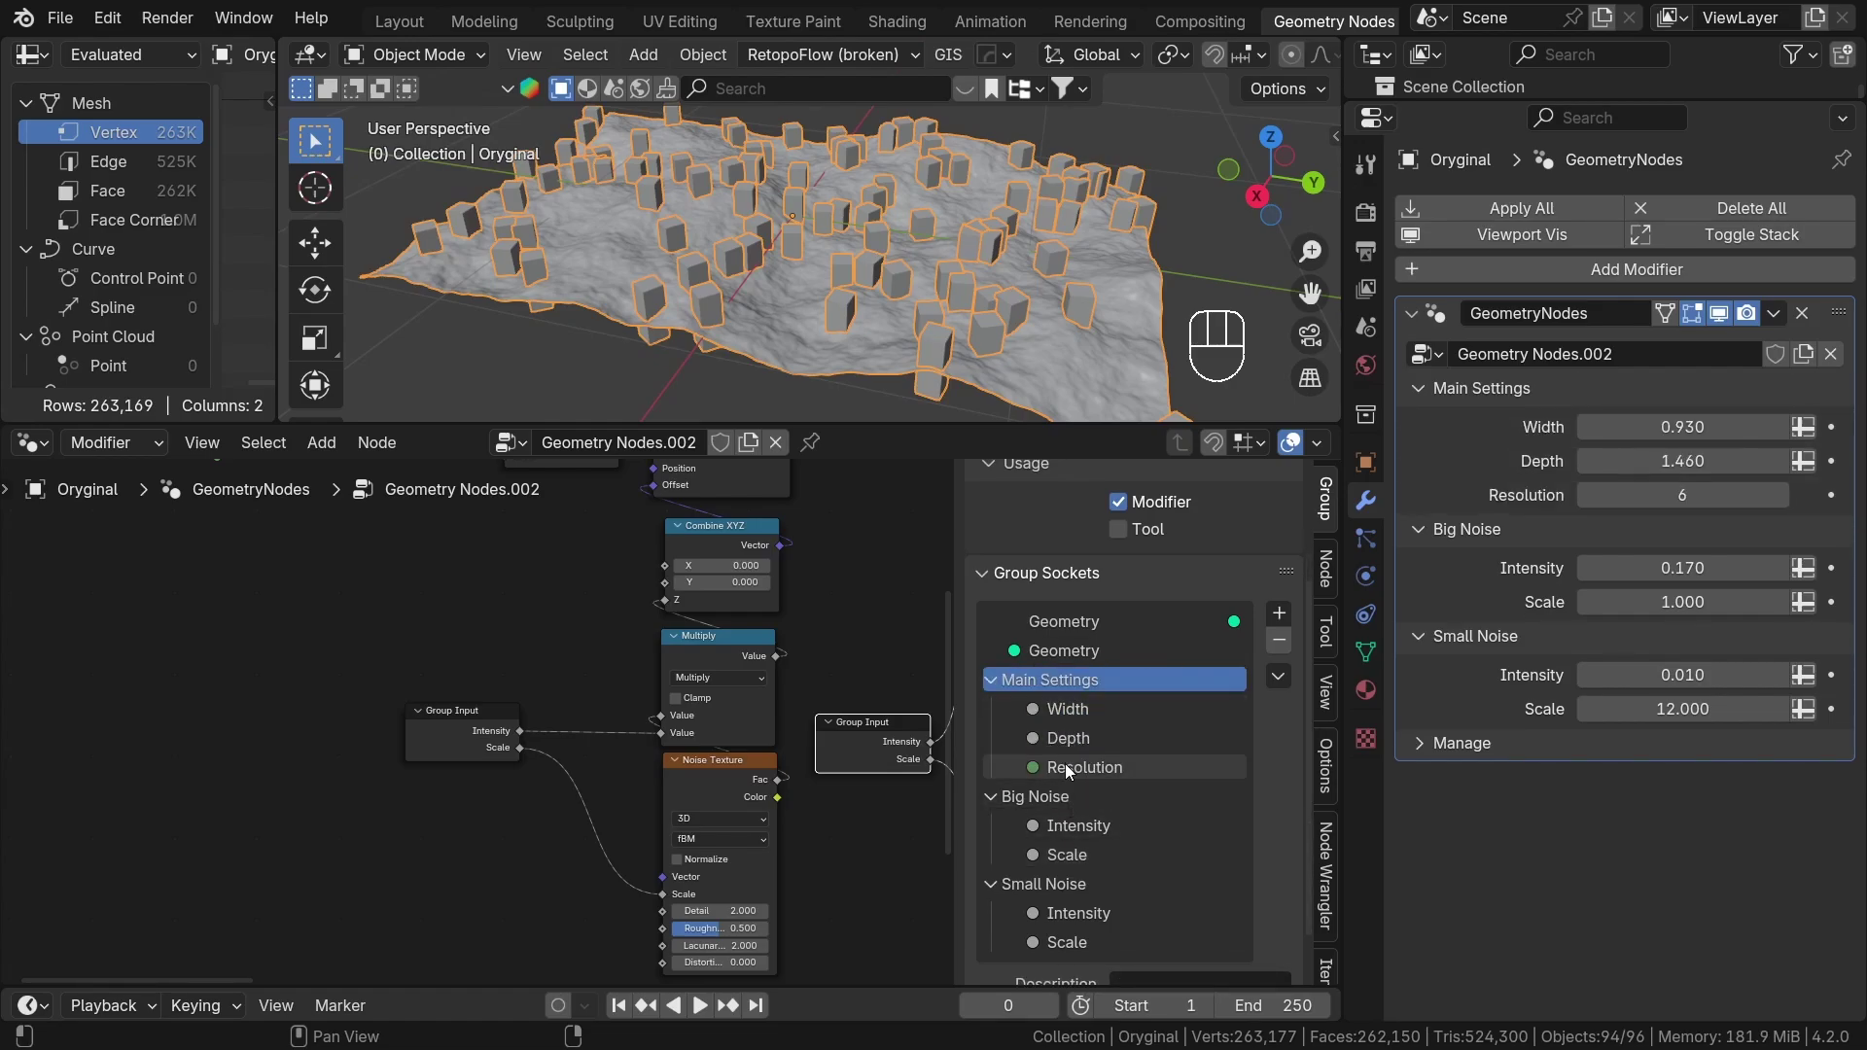
Set Resolution to 5 and Big Noise Intensity to 0.25 in the modifier.
{"action": "left_click", "coordinate": [1024, 829]}
{"action": "left_click", "coordinate": [1513, 389]}
{"action": "left_click", "coordinate": [1489, 429]}
{"action": "left_click", "coordinate": [1480, 472]}
{"action": "left_click", "coordinate": [1479, 461]}
{"action": "left_click", "coordinate": [1478, 421]}
{"action": "left_click", "coordinate": [1482, 393]}
{"action": "middle_click", "coordinate": [1025, 278]}
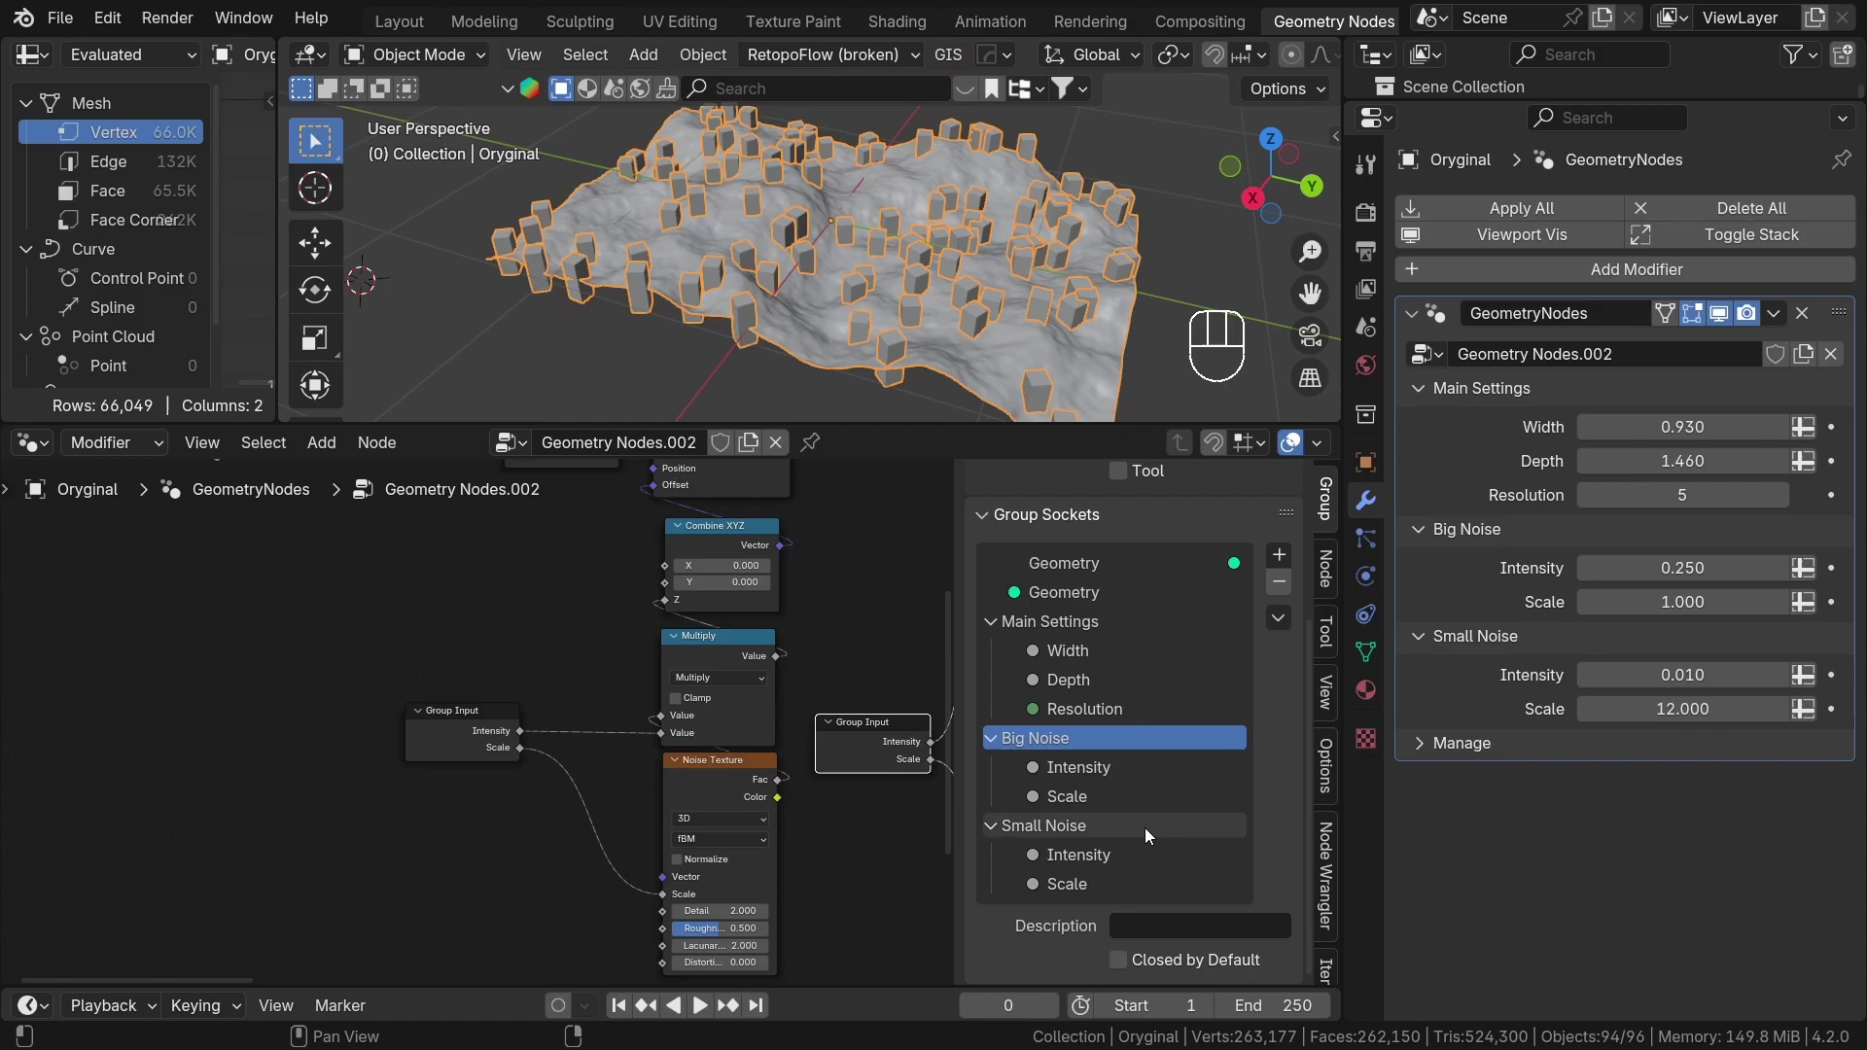
{"action": "left_click", "coordinate": [1134, 963]}
{"action": "left_click", "coordinate": [1127, 966]}
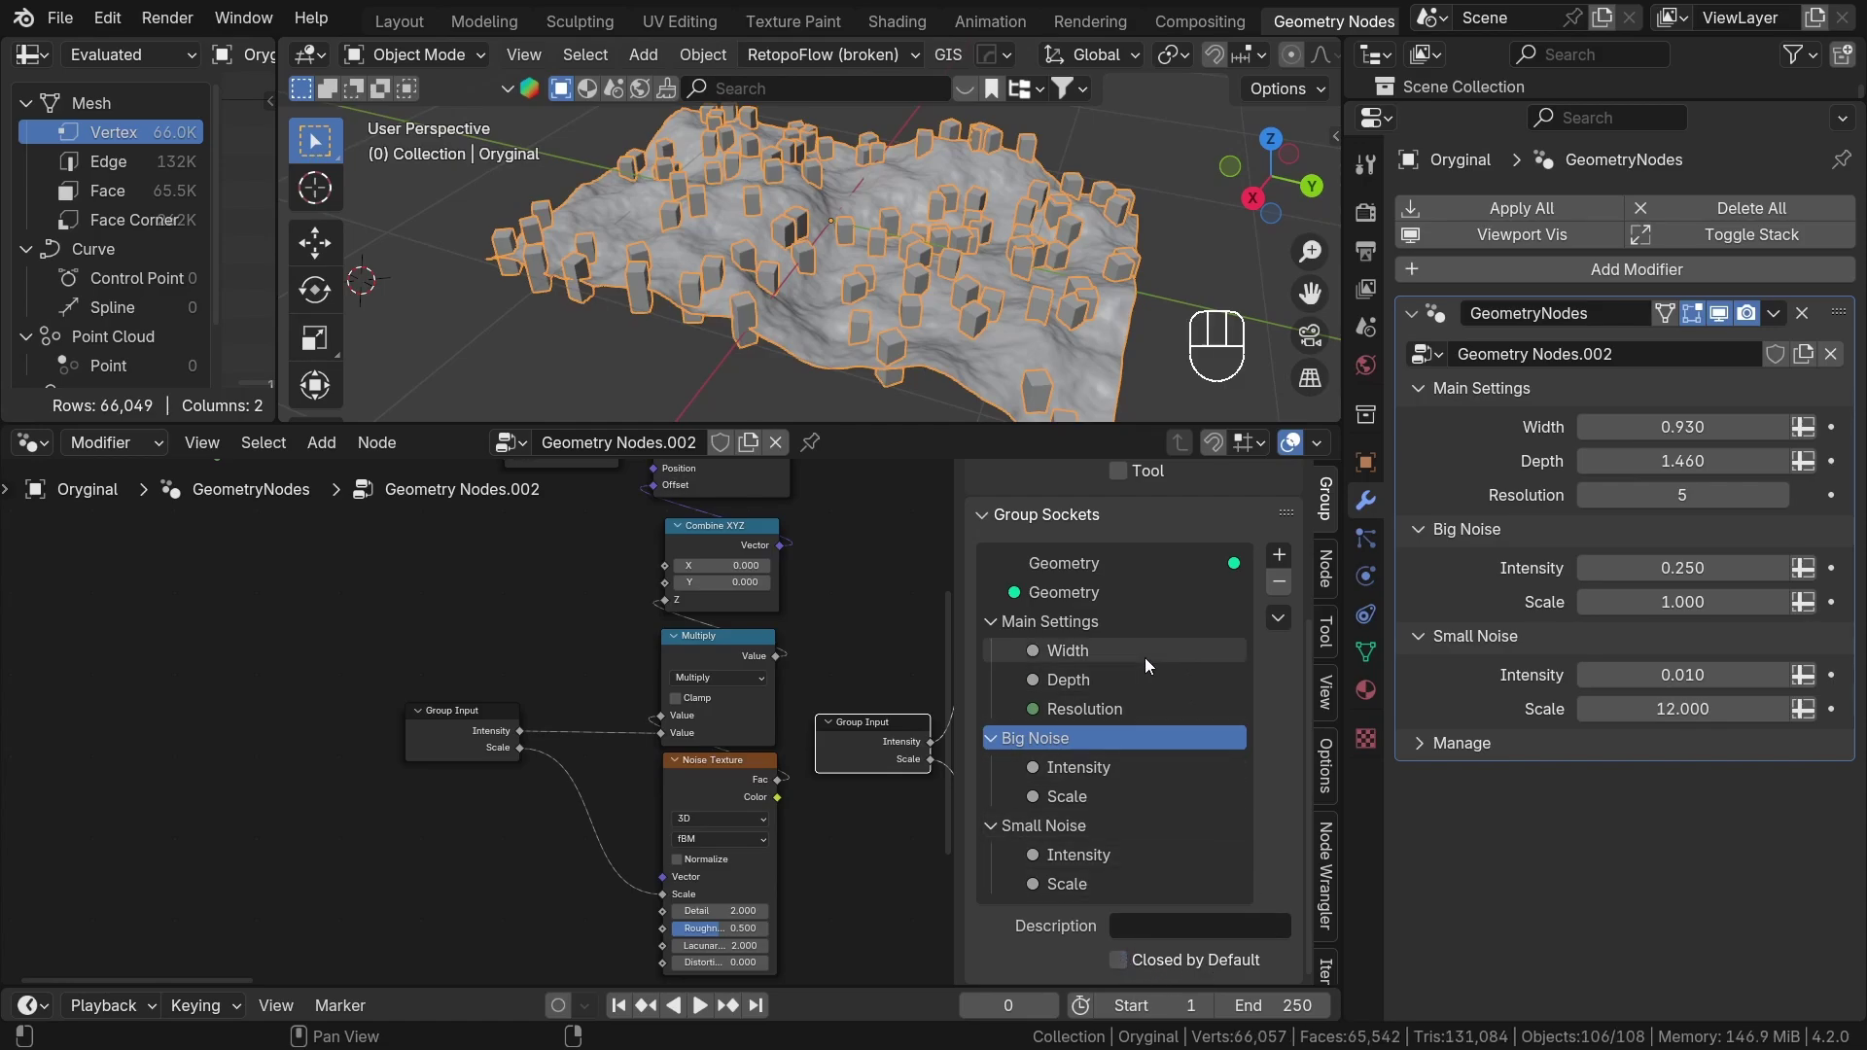
{"action": "left_click", "coordinate": [1133, 959]}
{"action": "left_click", "coordinate": [1136, 970]}
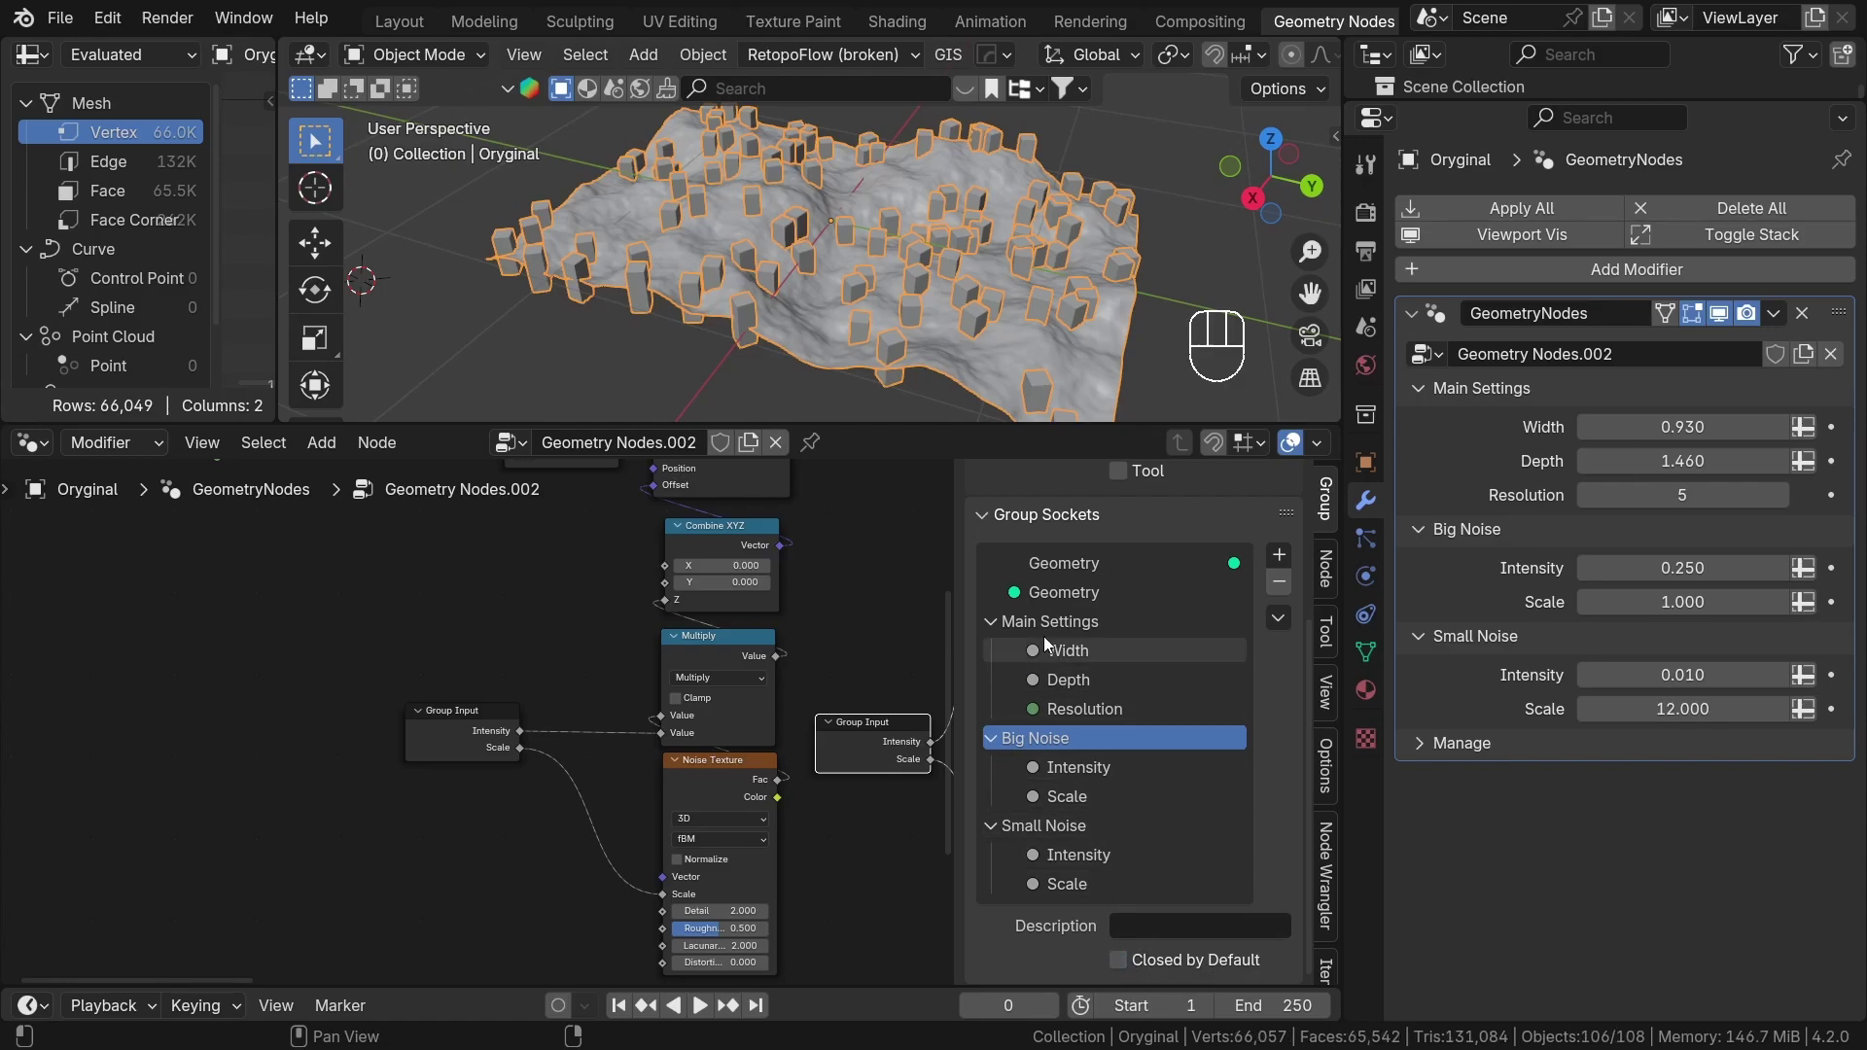
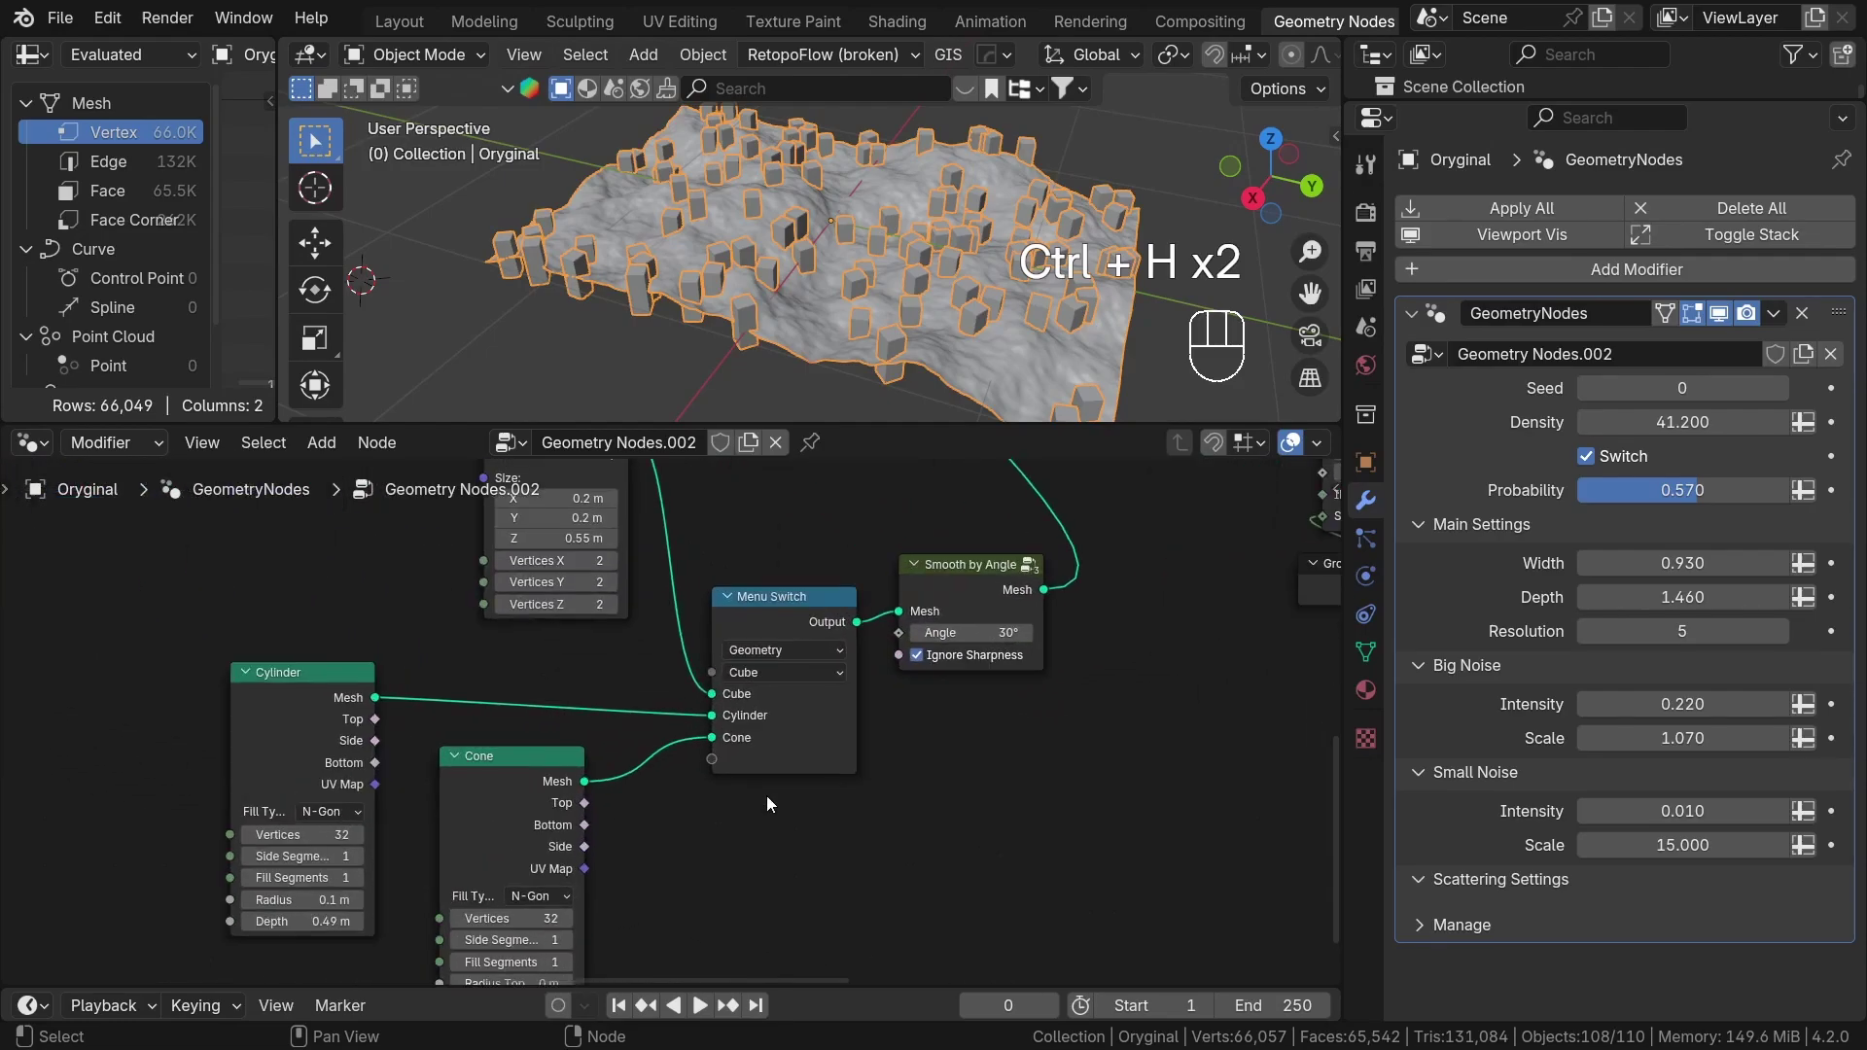
Try Cylinder on the old Menu Switch, then delete that switch node.
{"action": "middle_click", "coordinate": [802, 829]}
{"action": "left_click", "coordinate": [756, 622]}
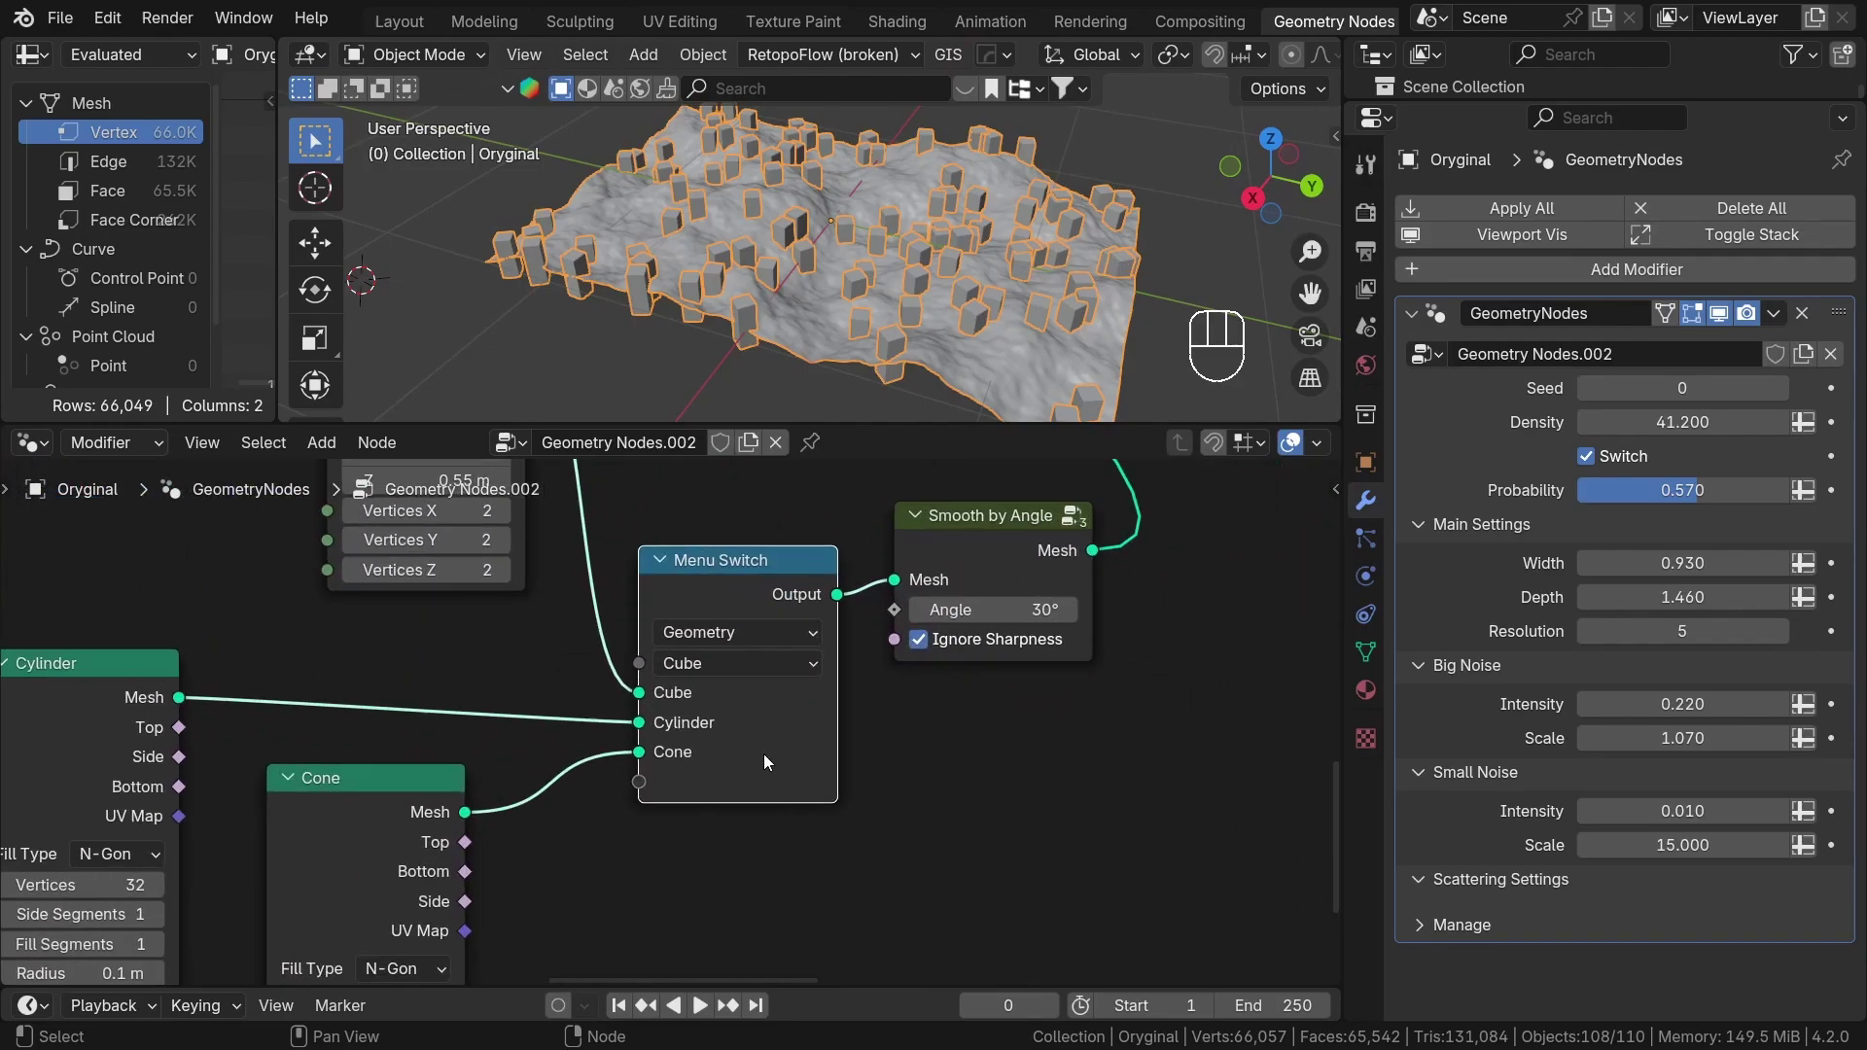
{"action": "left_click_drag", "start_coordinate": [740, 672], "coordinate": [730, 764]}
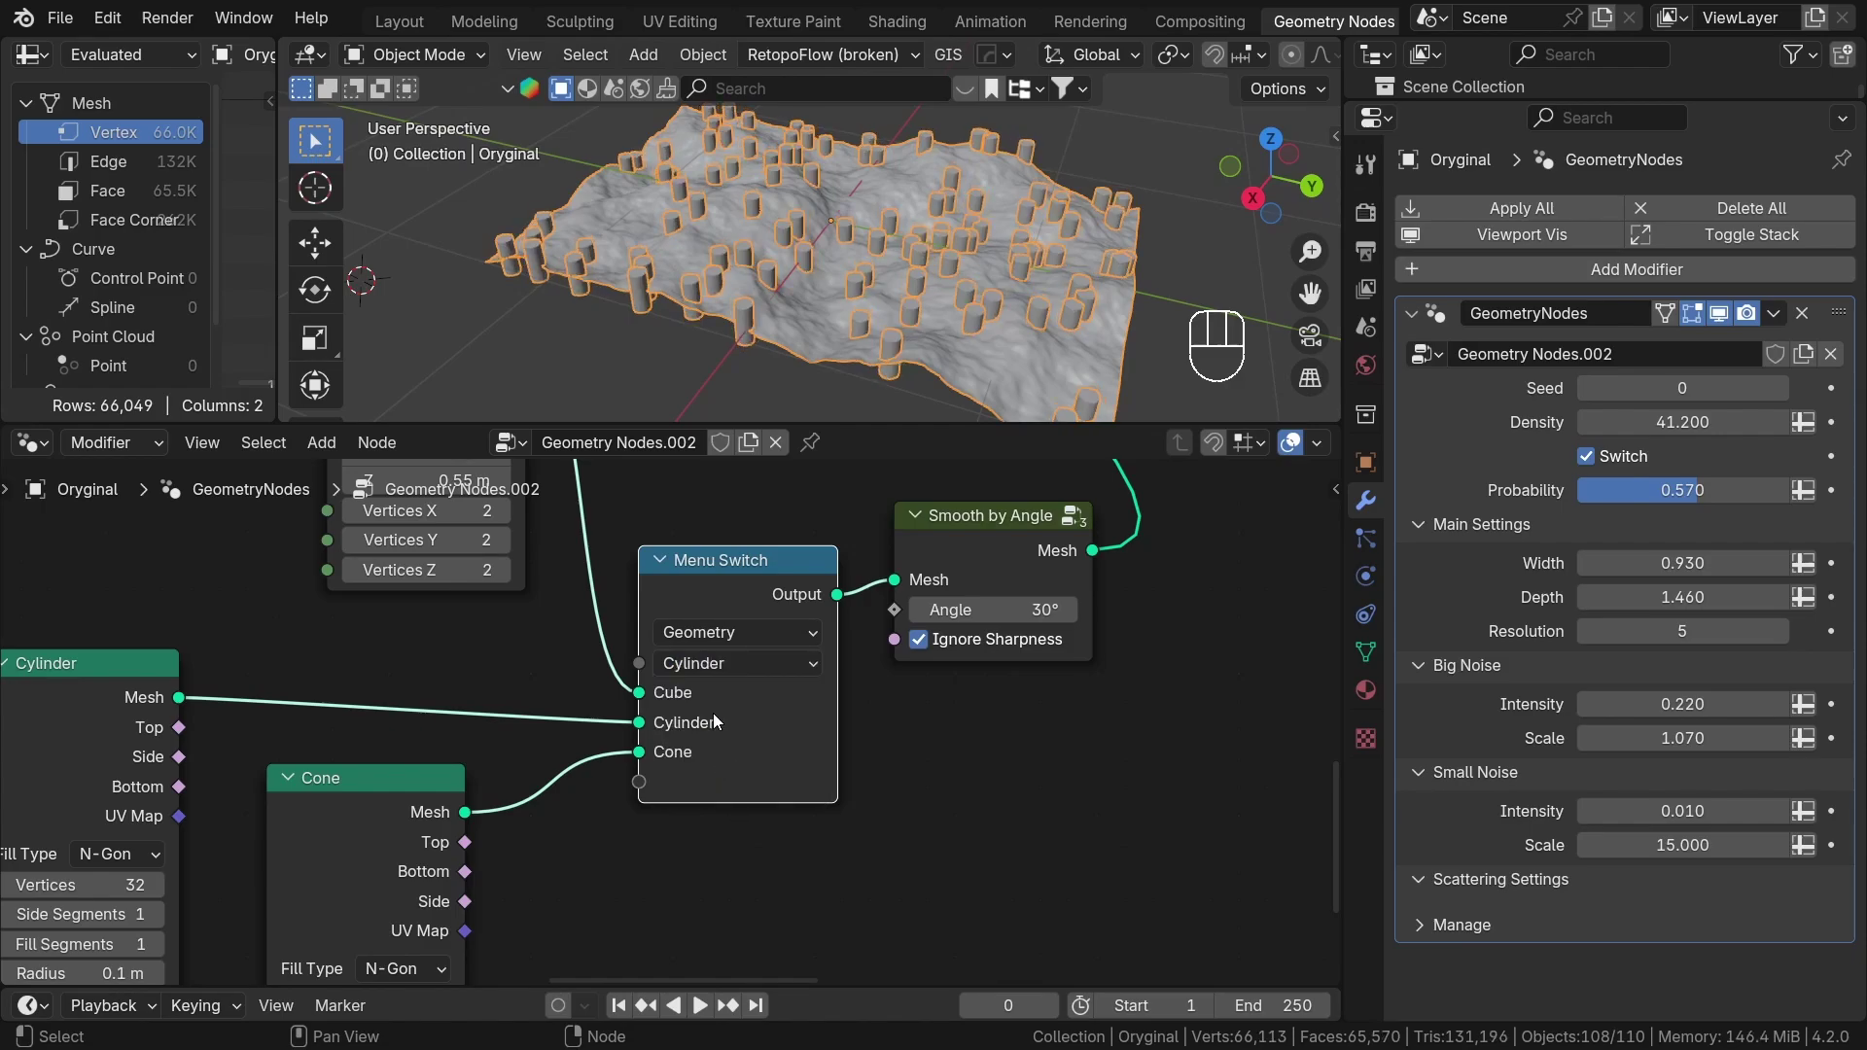
{"action": "left_click_drag", "start_coordinate": [727, 741], "coordinate": [721, 796]}
{"action": "left_click_drag", "start_coordinate": [740, 679], "coordinate": [728, 752]}
{"action": "left_click_drag", "start_coordinate": [734, 699], "coordinate": [720, 734]}
{"action": "left_click", "coordinate": [939, 752]}
{"action": "left_click", "coordinate": [745, 589]}
{"action": "key", "text": "x"}
Add a fresh Menu Switch and connect the cube, cylinder and cone meshes into it.
{"action": "key", "text": "shift+a"}
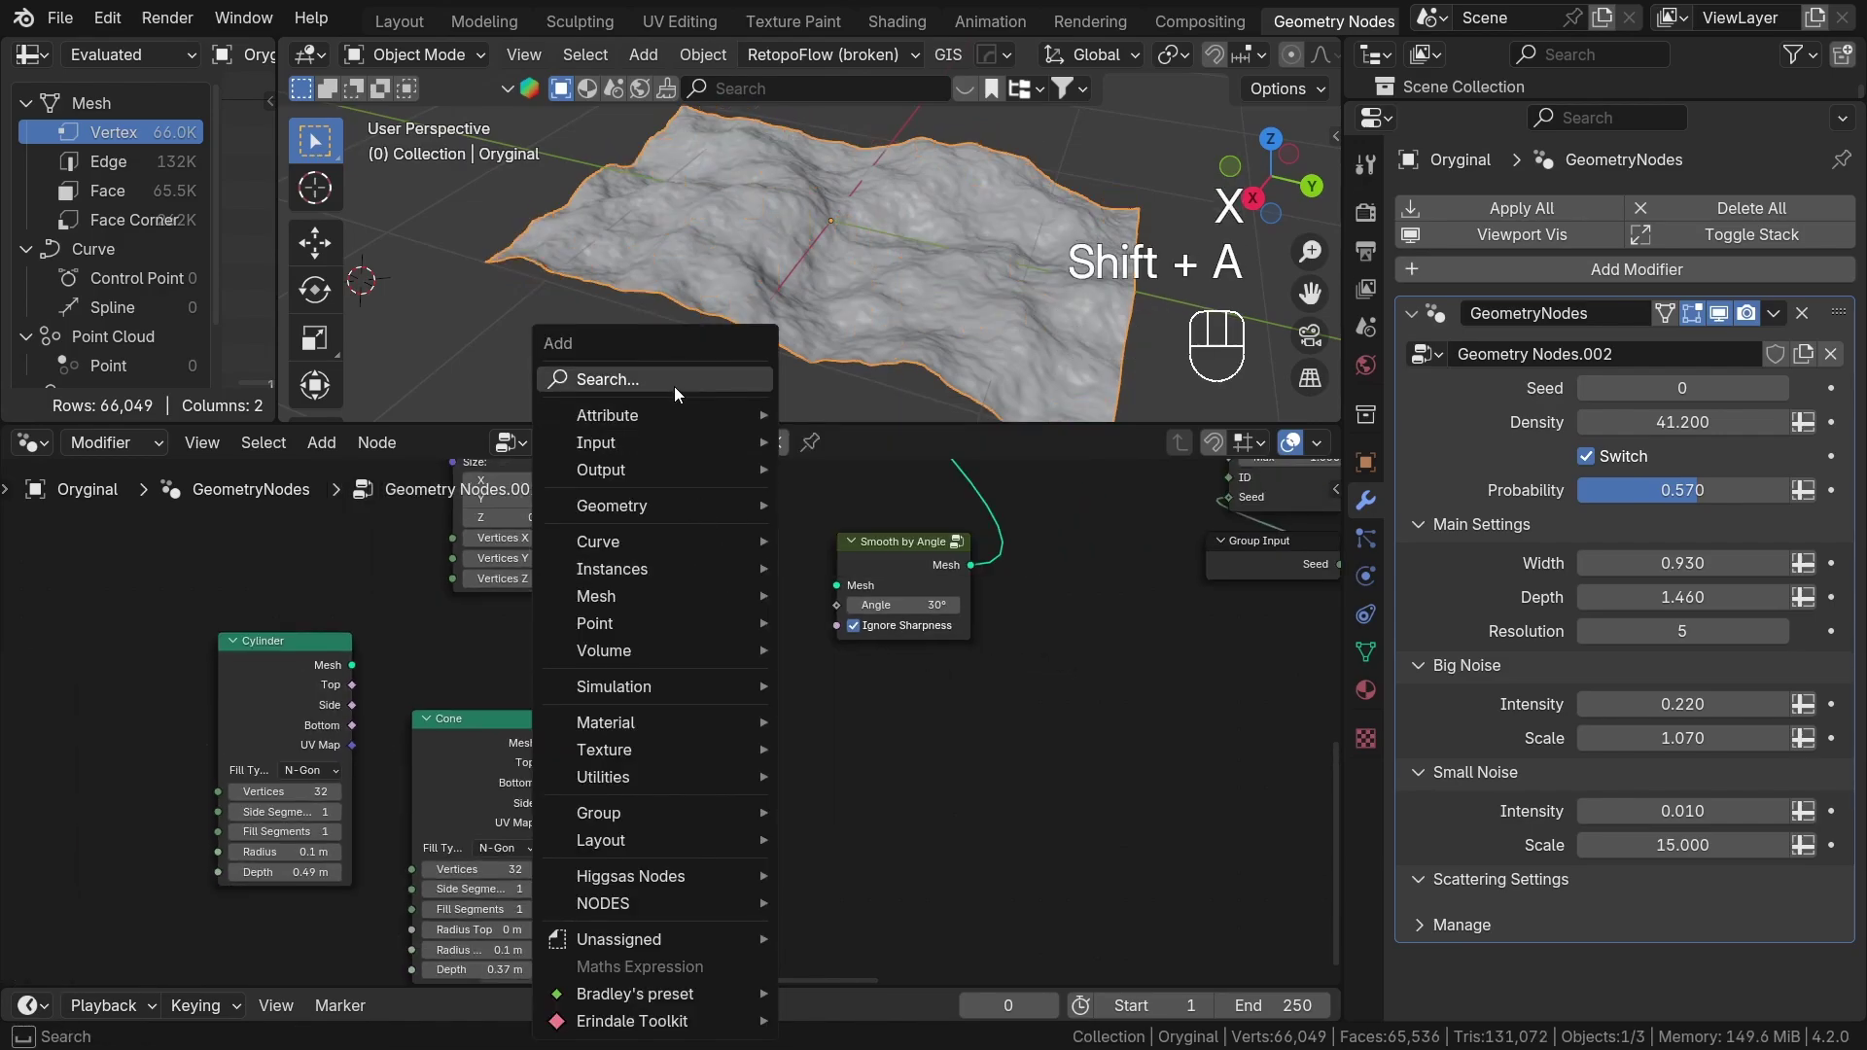
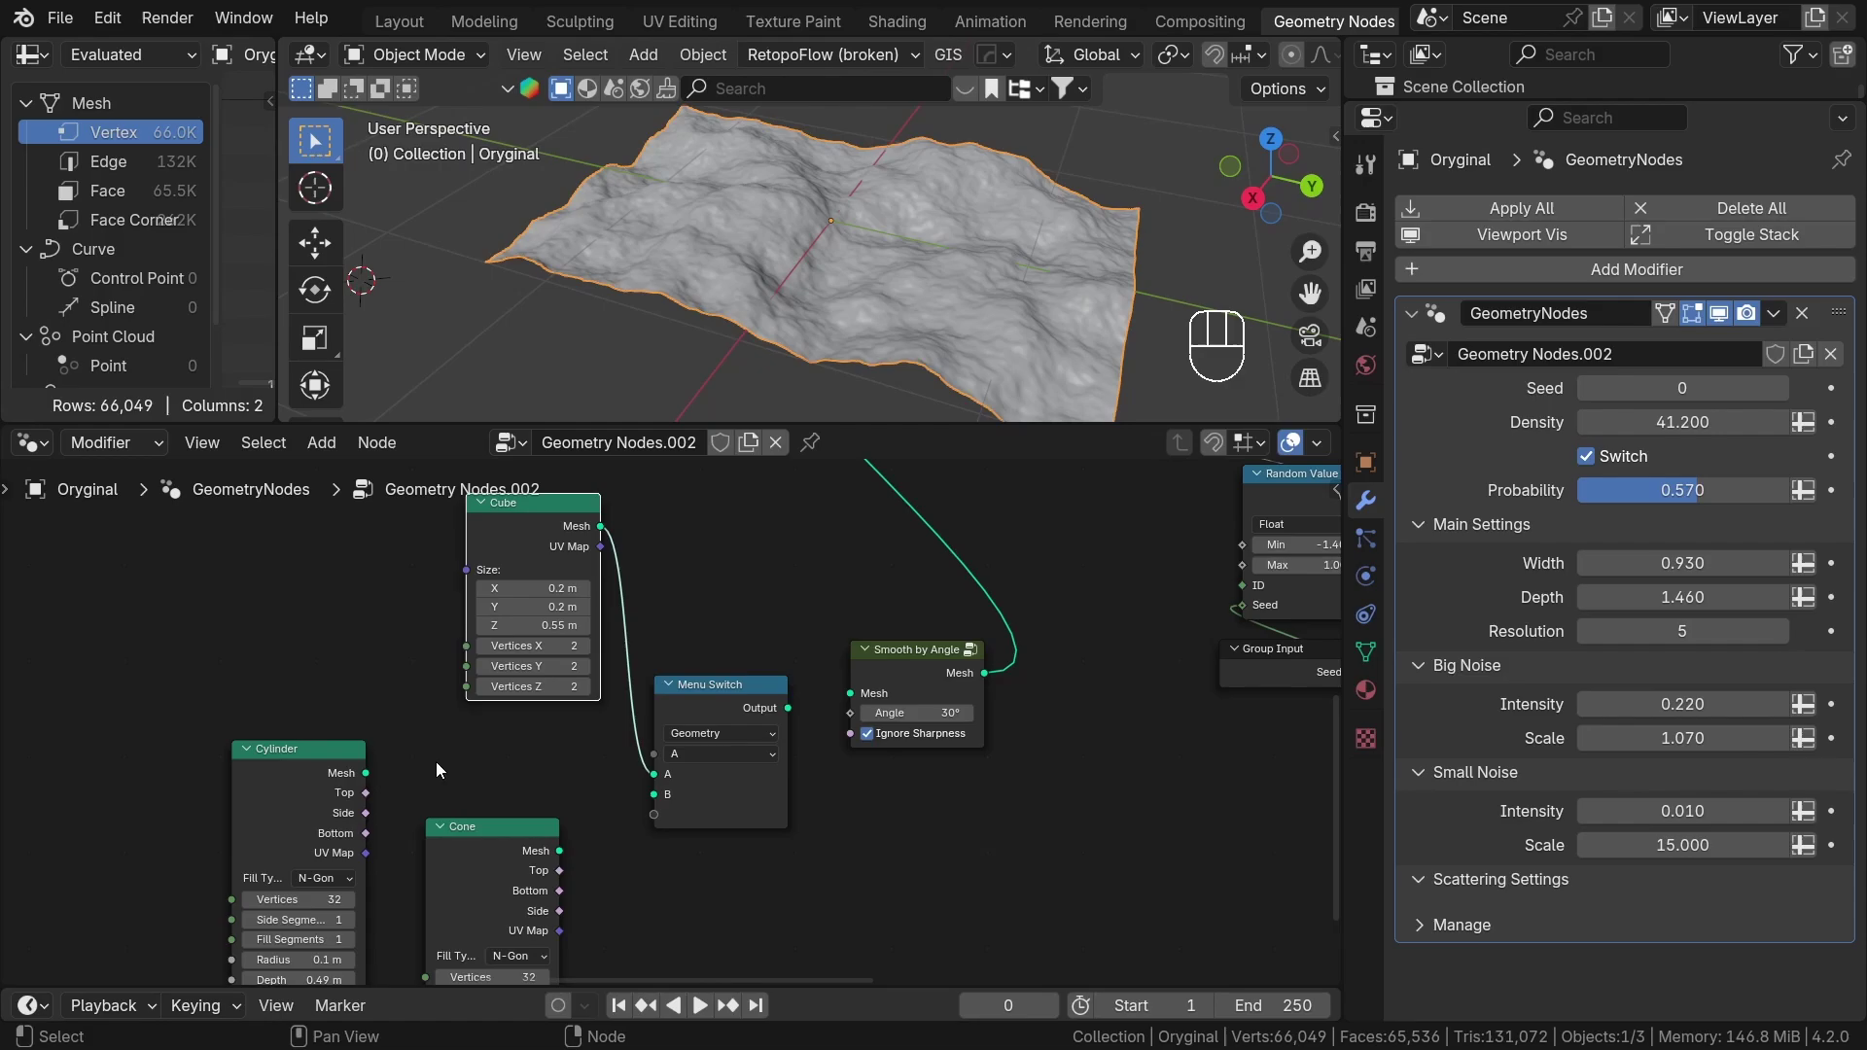
{"action": "left_click", "coordinate": [367, 779]}
{"action": "left_click_drag", "start_coordinate": [632, 790], "coordinate": [620, 816]}
{"action": "left_click_drag", "start_coordinate": [549, 855], "coordinate": [679, 831]}
{"action": "left_click", "coordinate": [725, 671]}
{"action": "key", "text": "n"}
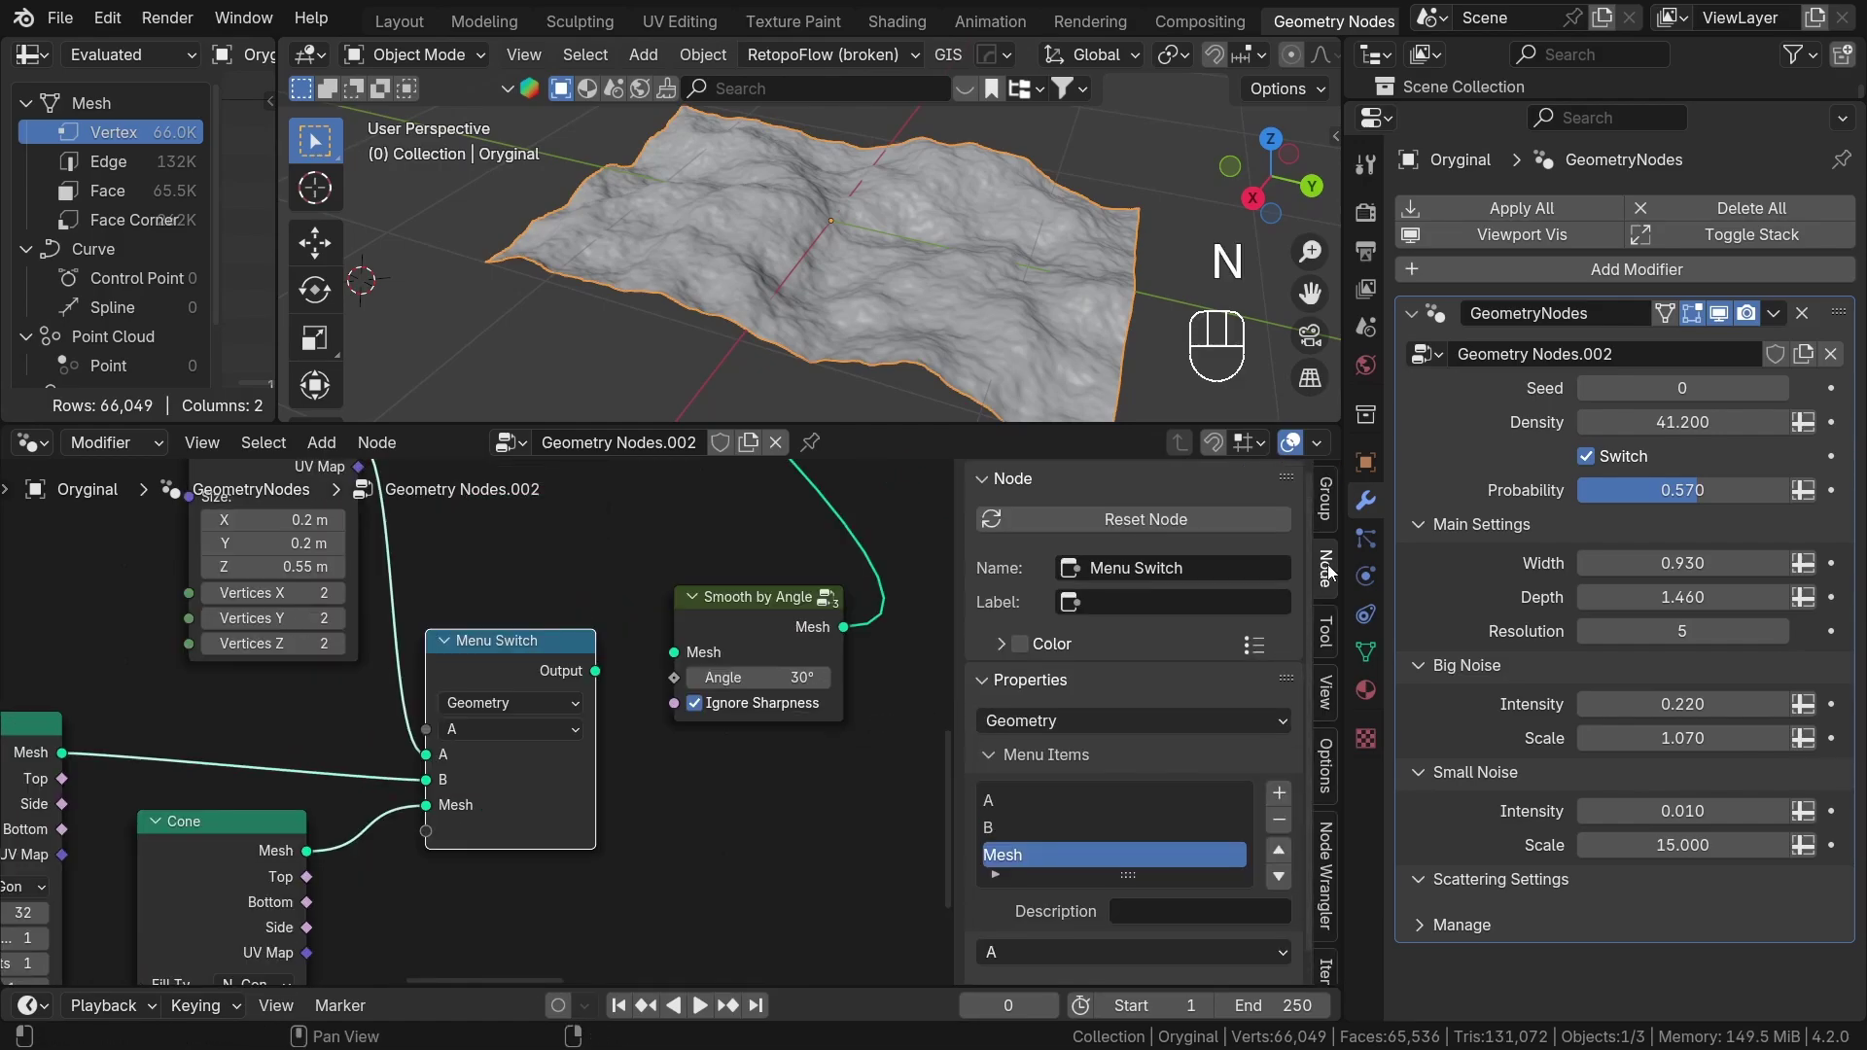
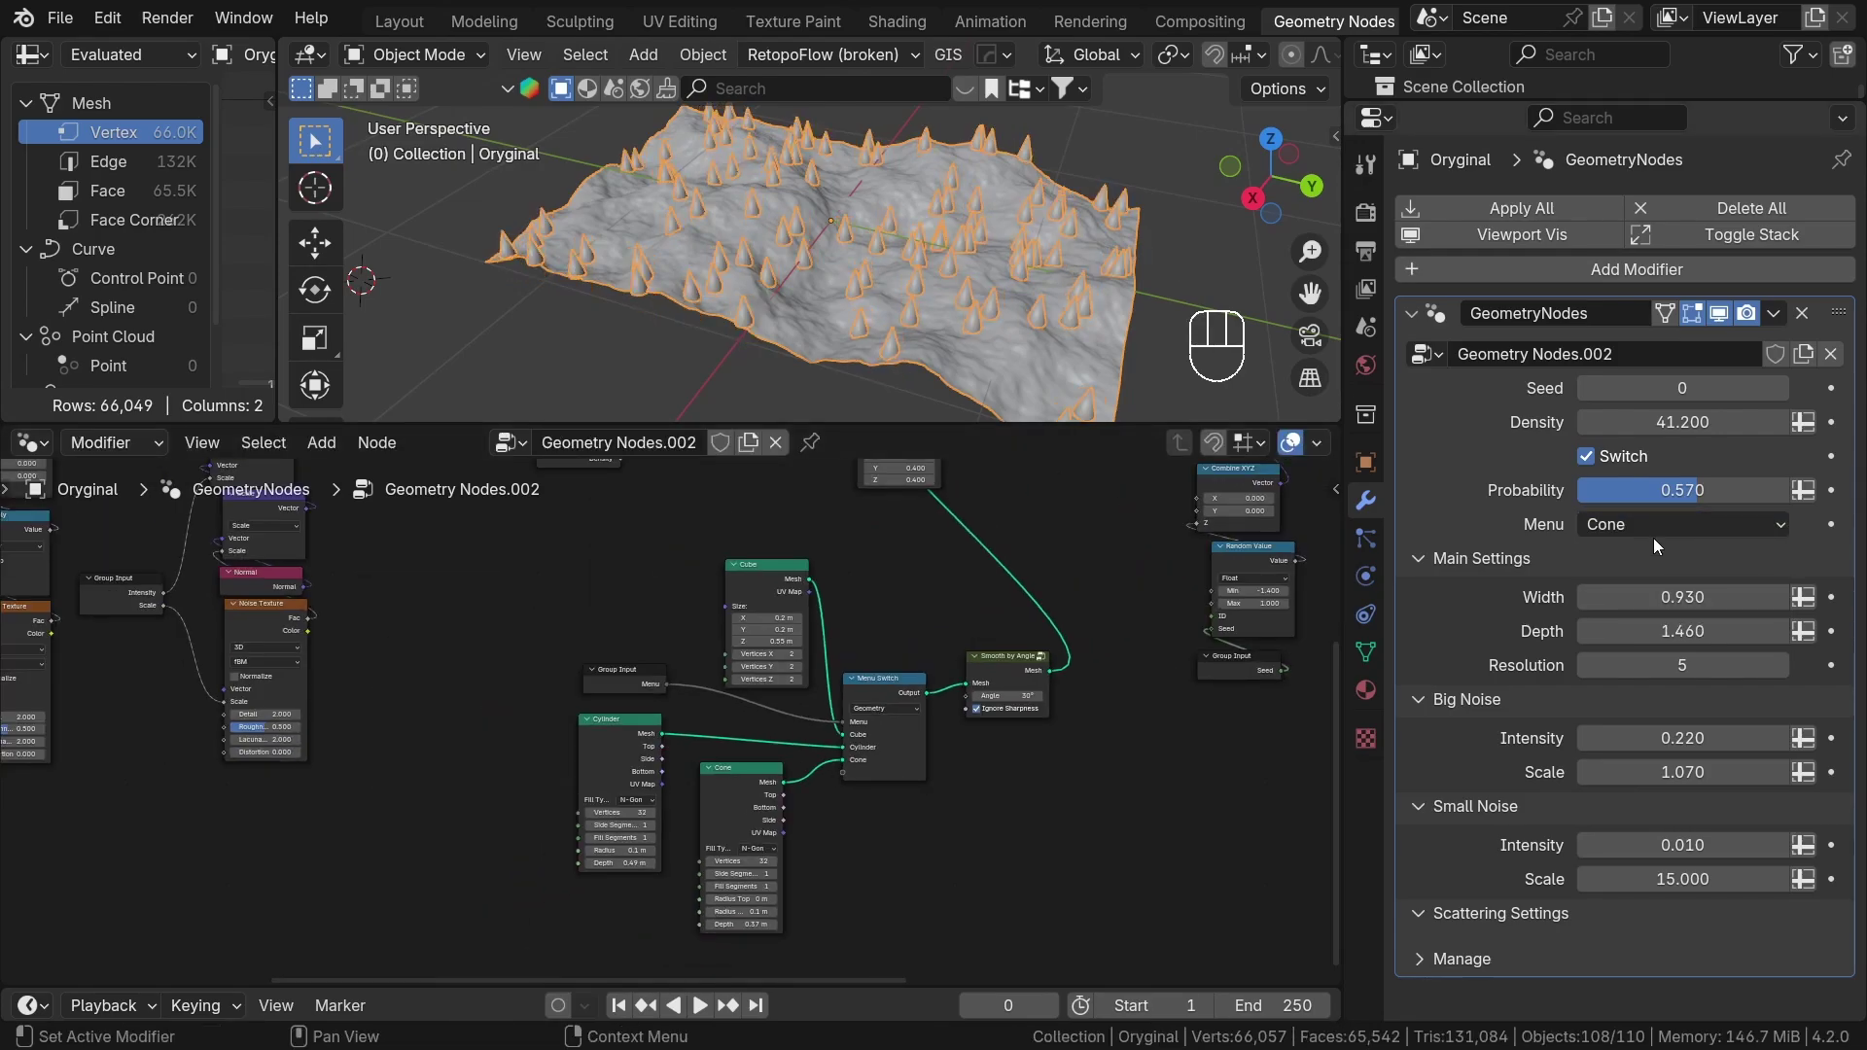
Set the shape back to Cube and move the three scatter inputs into the Scatter Geometry panel.
{"action": "left_click_drag", "start_coordinate": [1662, 535], "coordinate": [1629, 579]}
{"action": "key", "text": "n"}
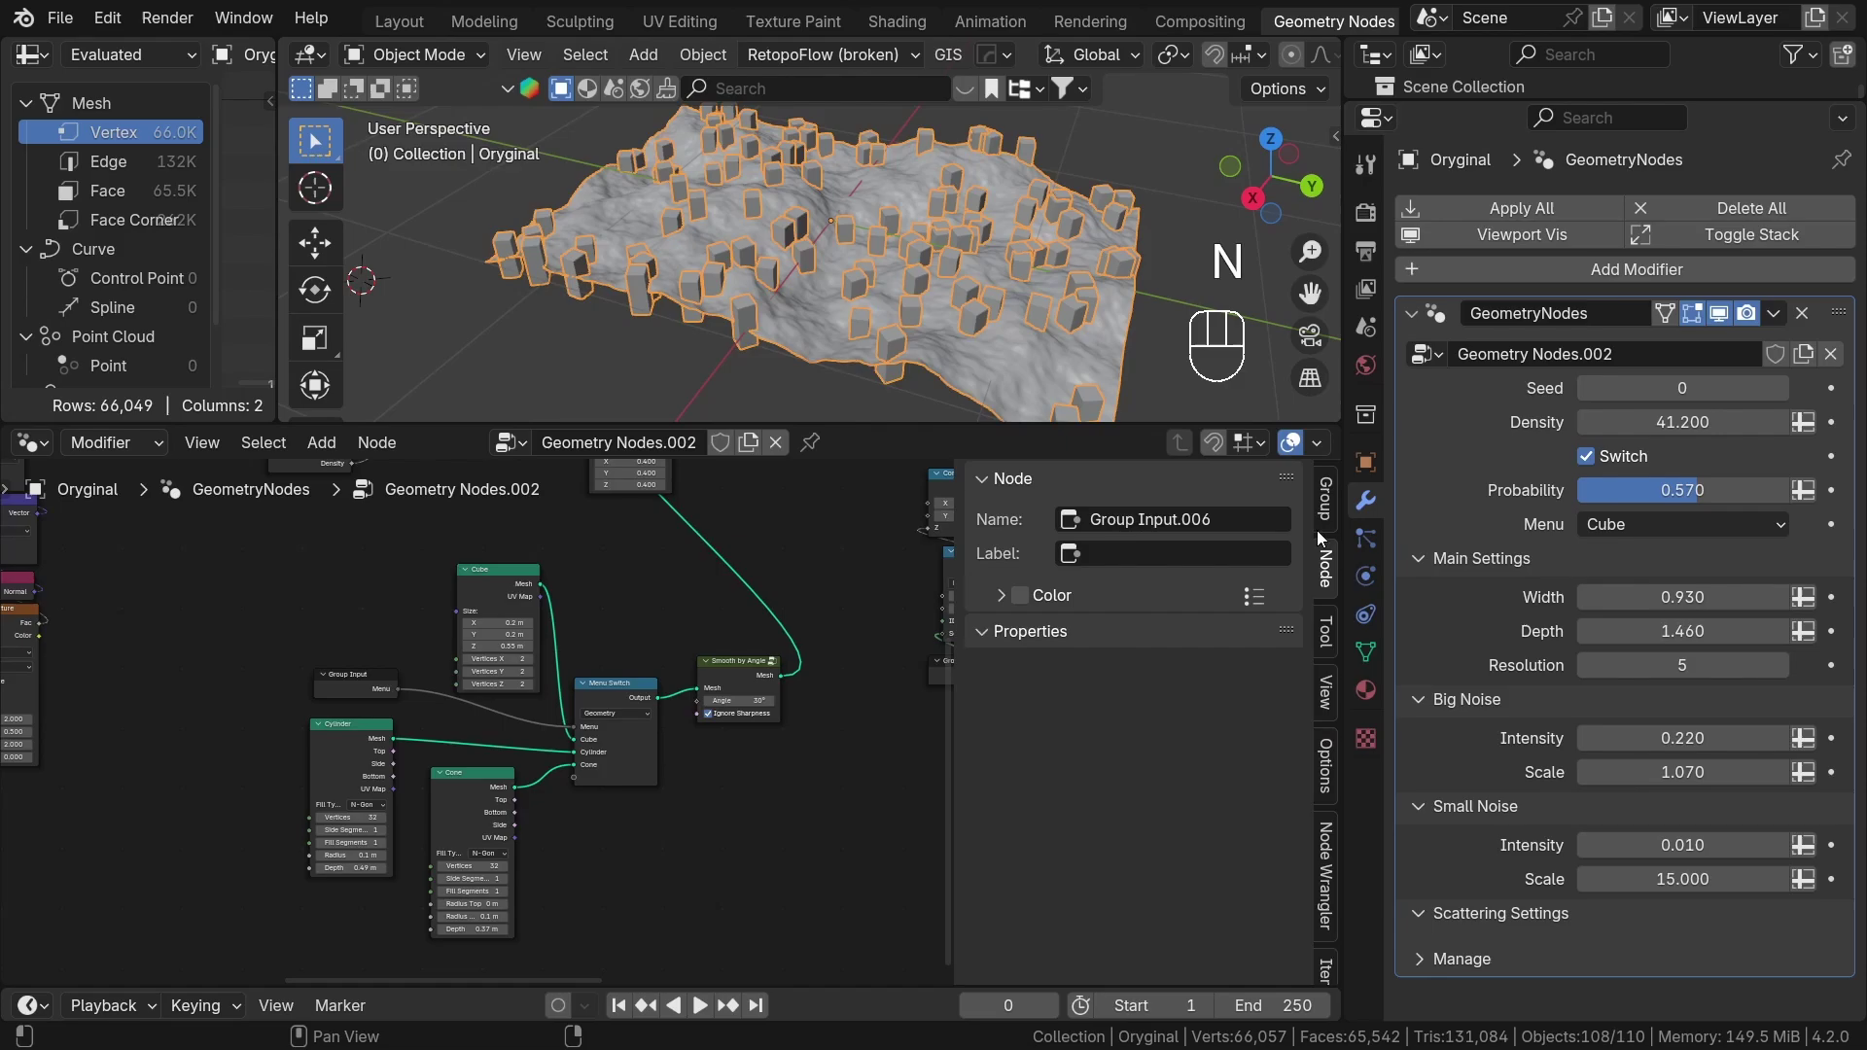
{"action": "left_click", "coordinate": [1326, 518]}
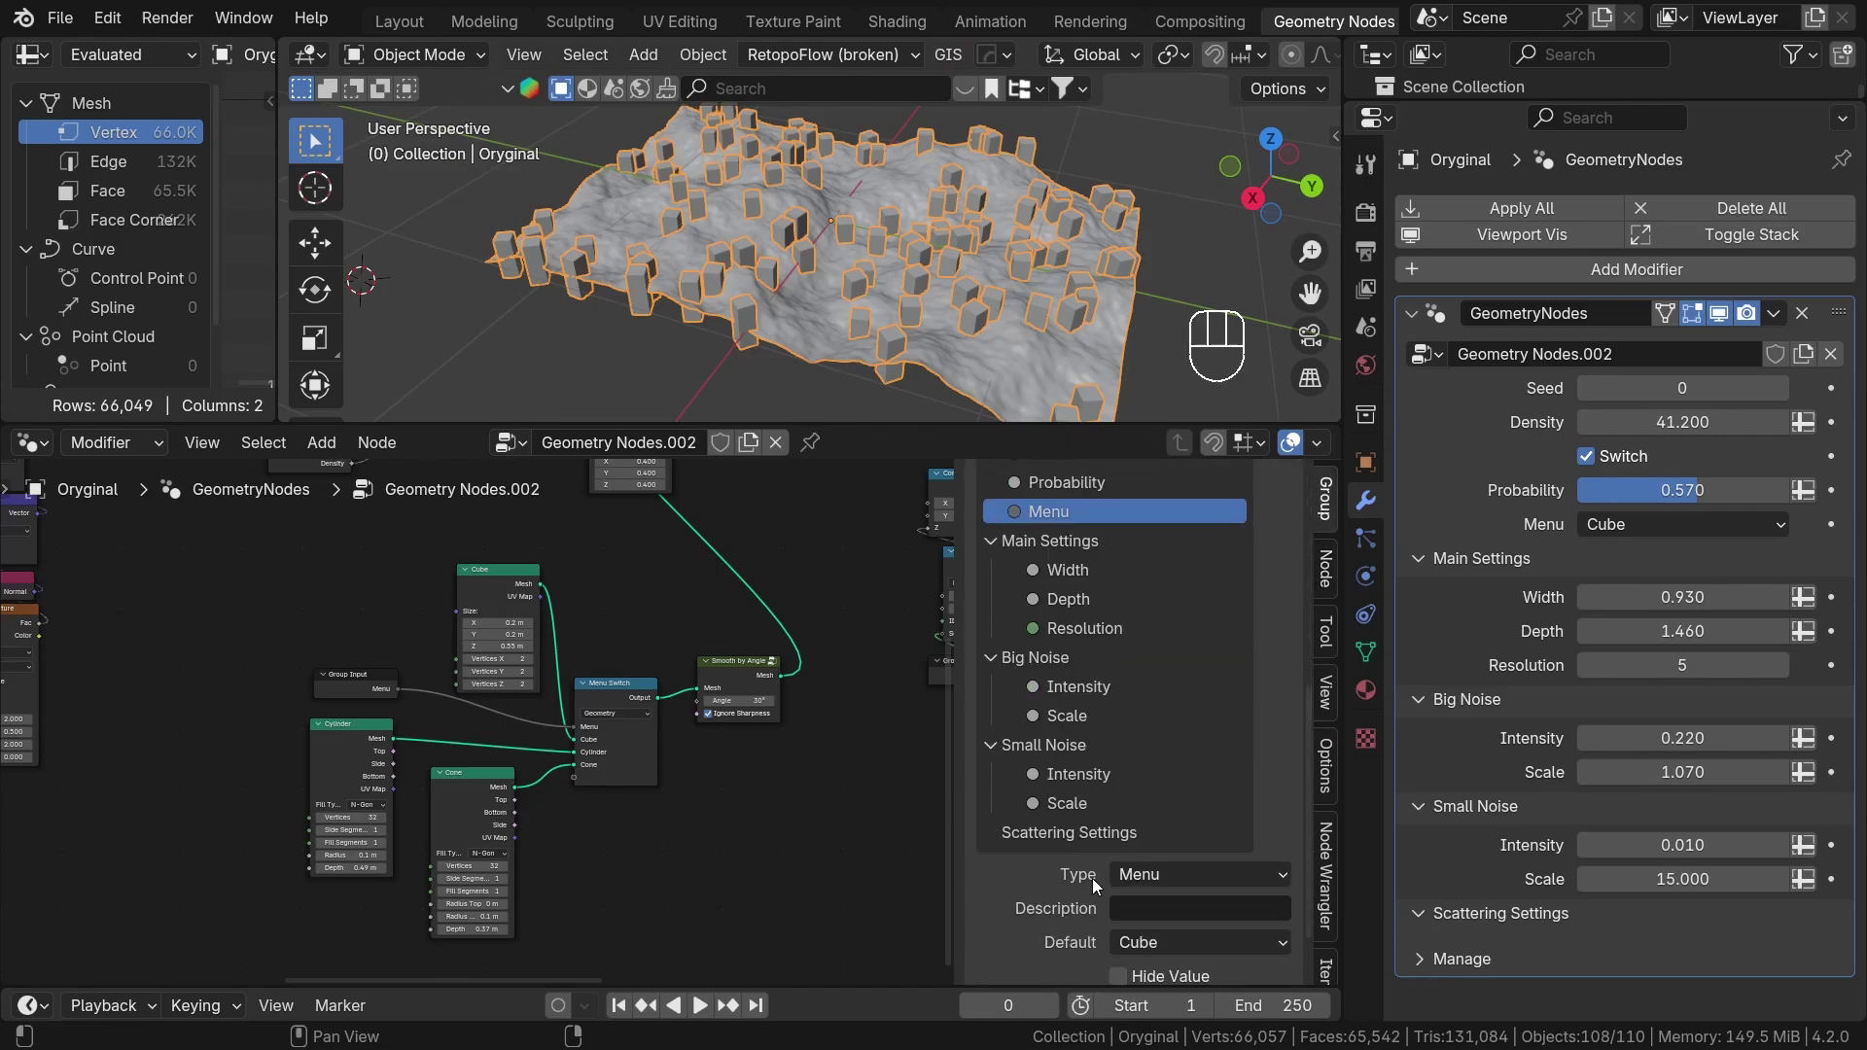
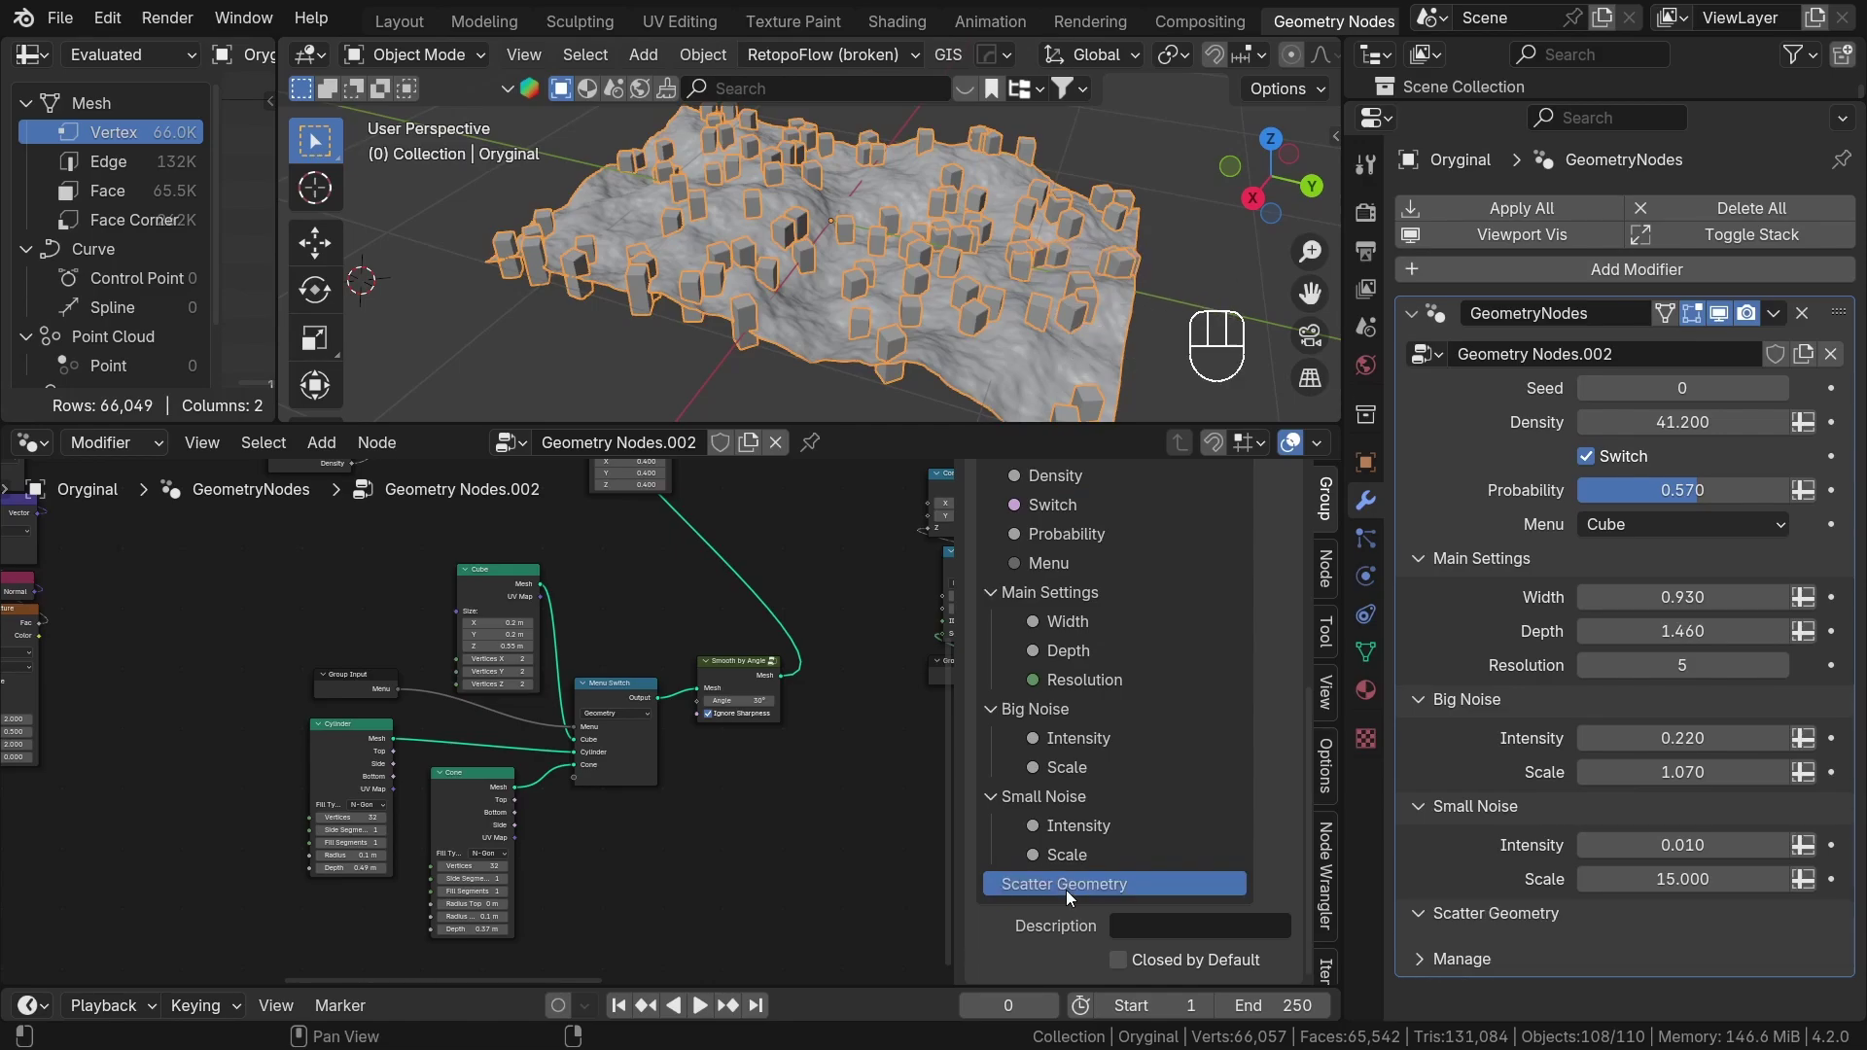
{"action": "left_click", "coordinate": [994, 768]}
{"action": "left_click", "coordinate": [1061, 693]}
{"action": "left_click", "coordinate": [1053, 687]}
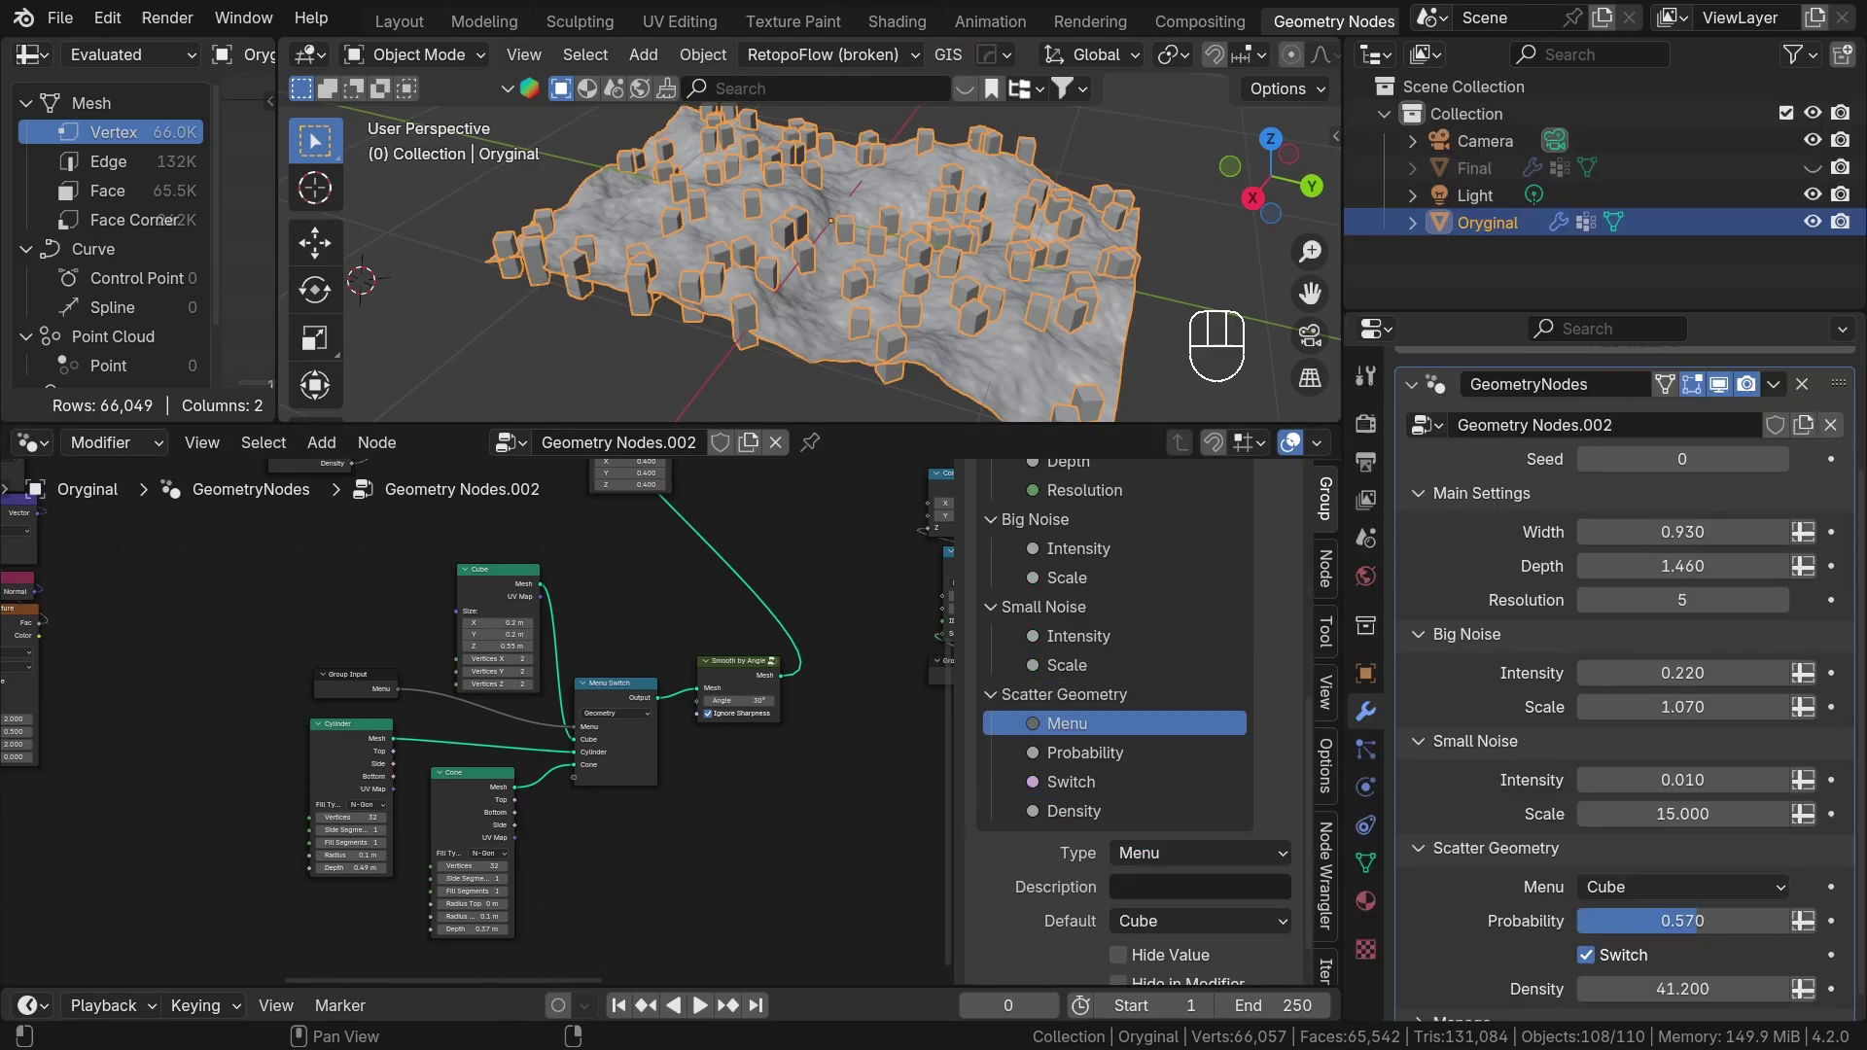
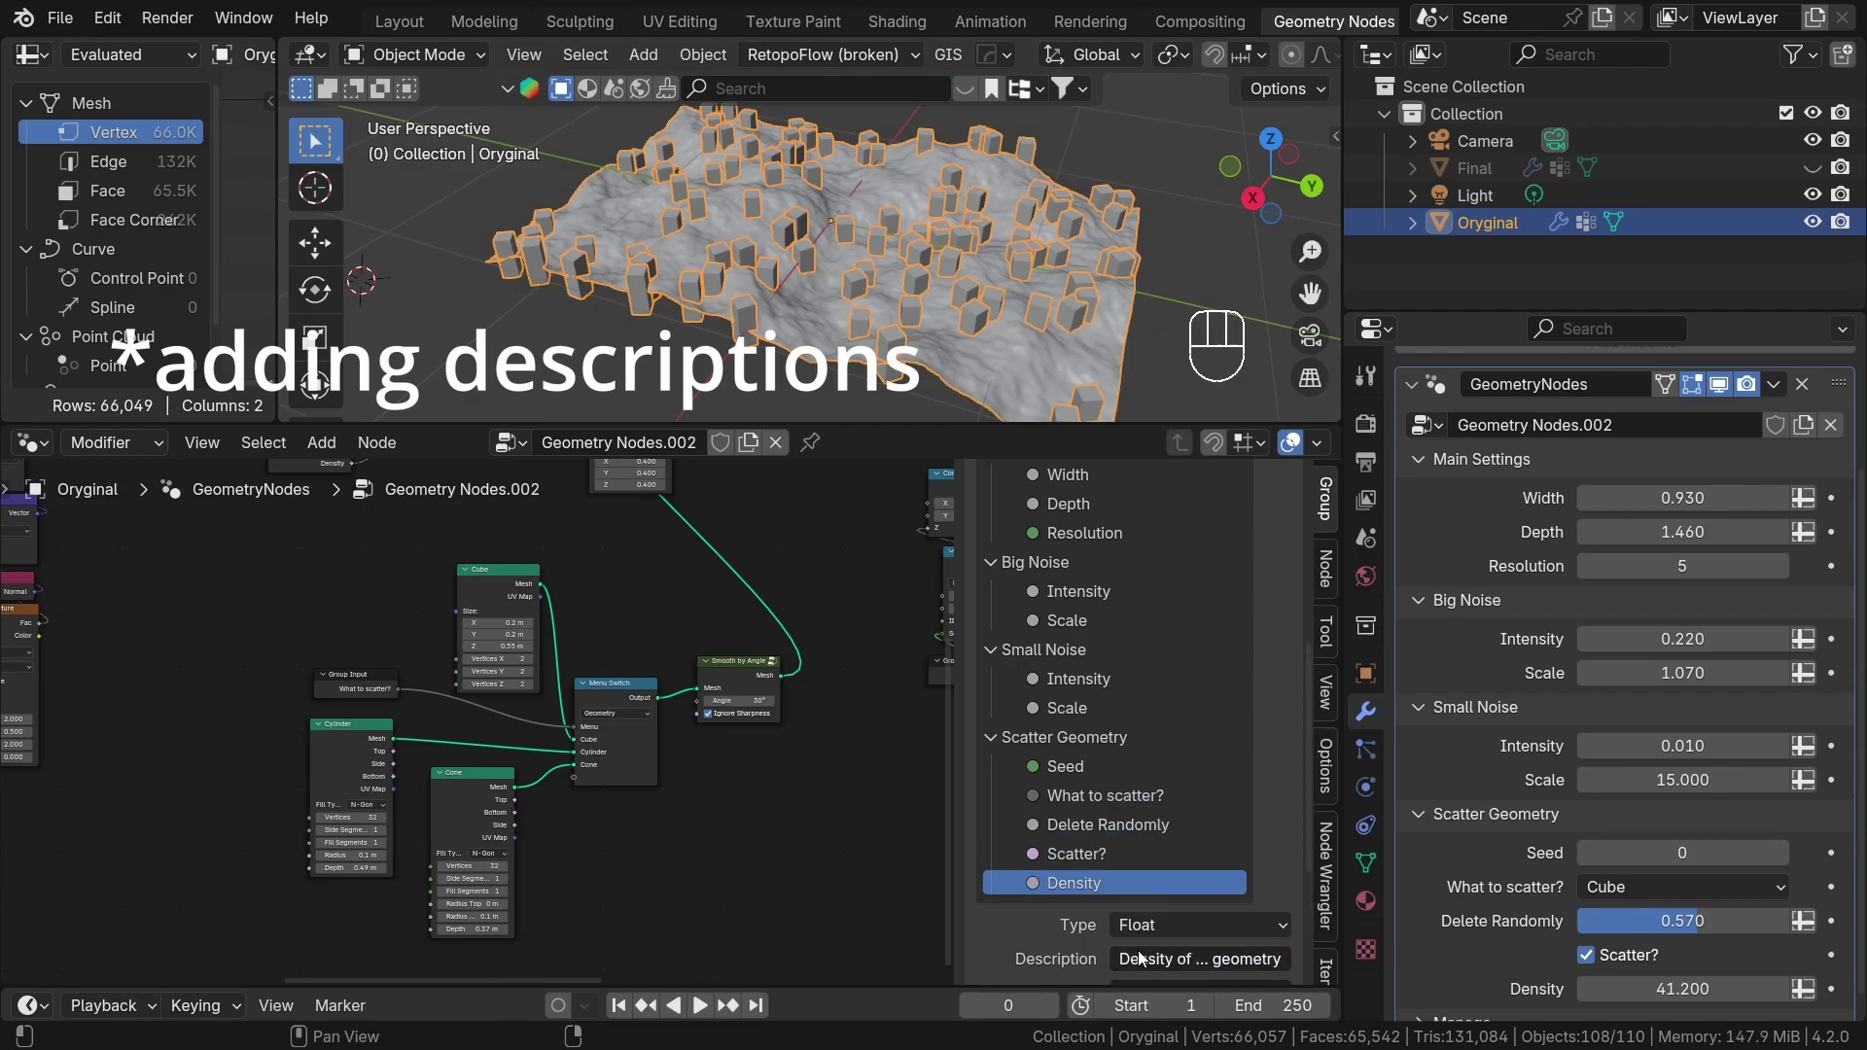
Describe the Density input and make Delete Randomly a Percentage value.
{"action": "double_click", "coordinate": [1103, 824]}
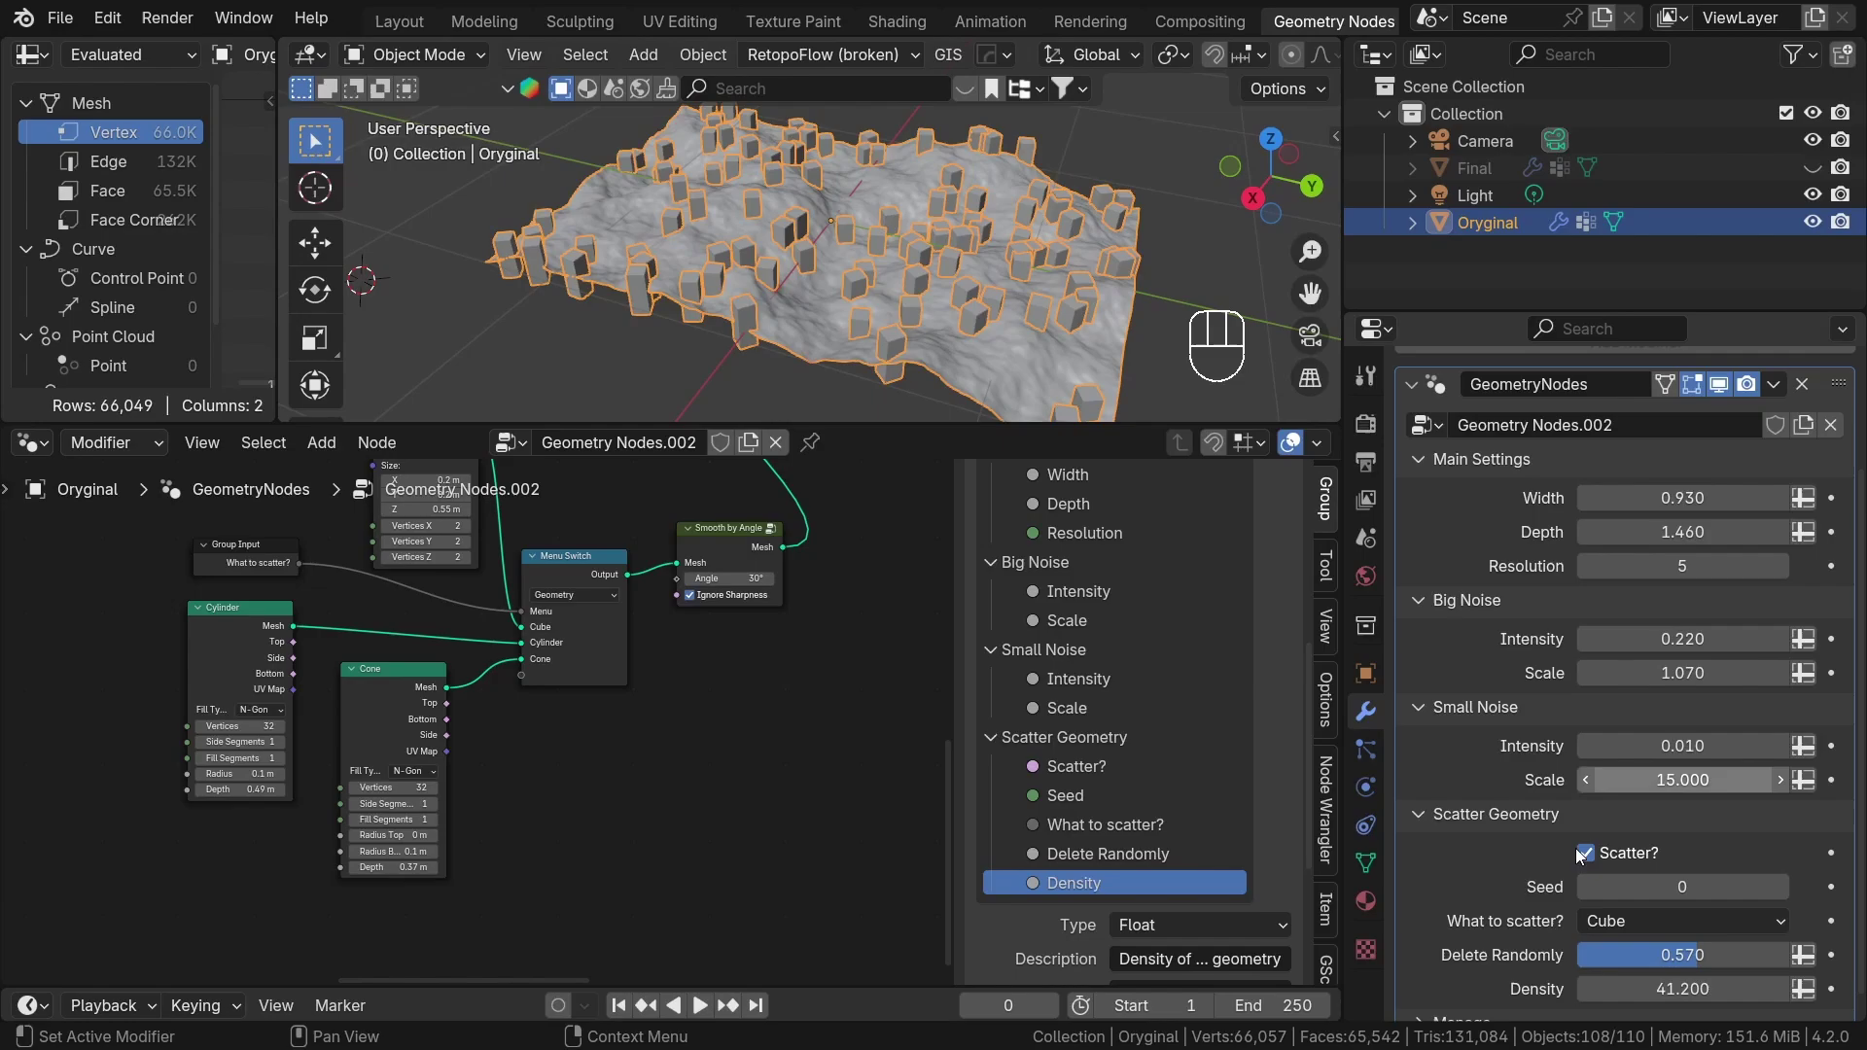
{"action": "left_click", "coordinate": [1074, 761]}
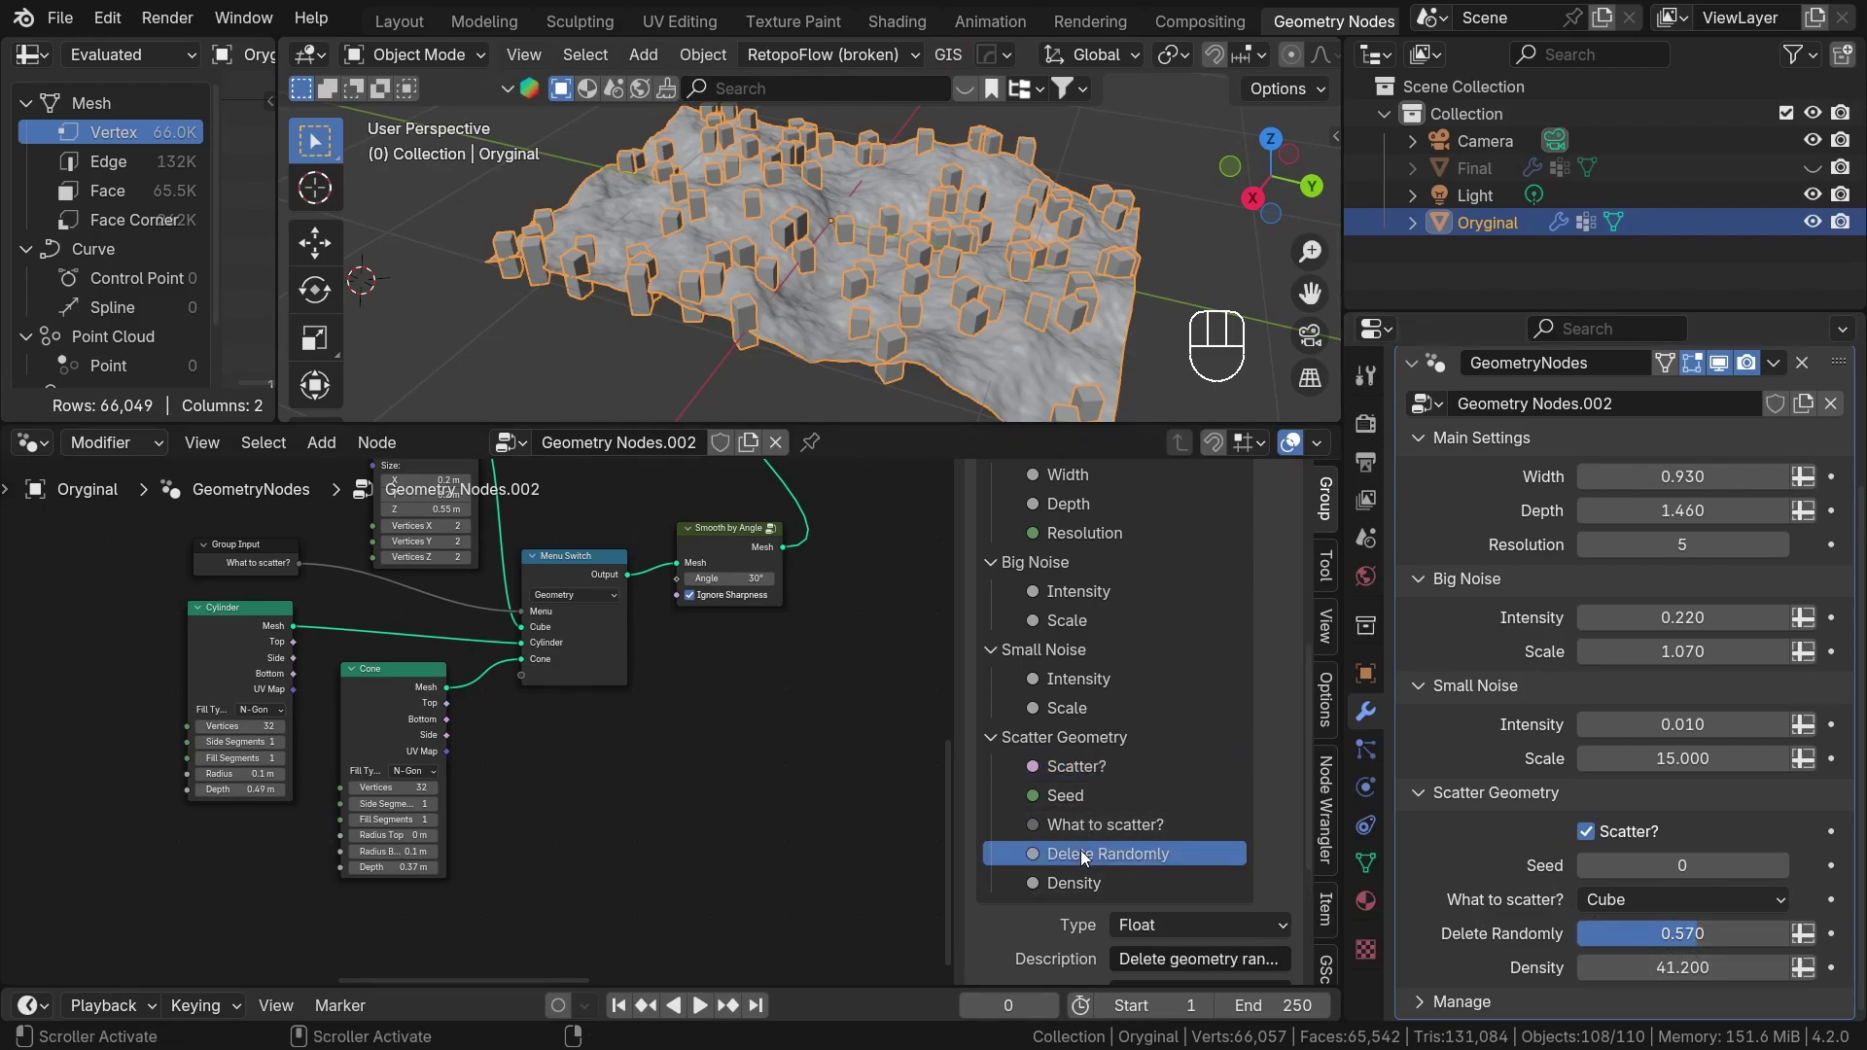
{"action": "left_click", "coordinate": [1182, 810]}
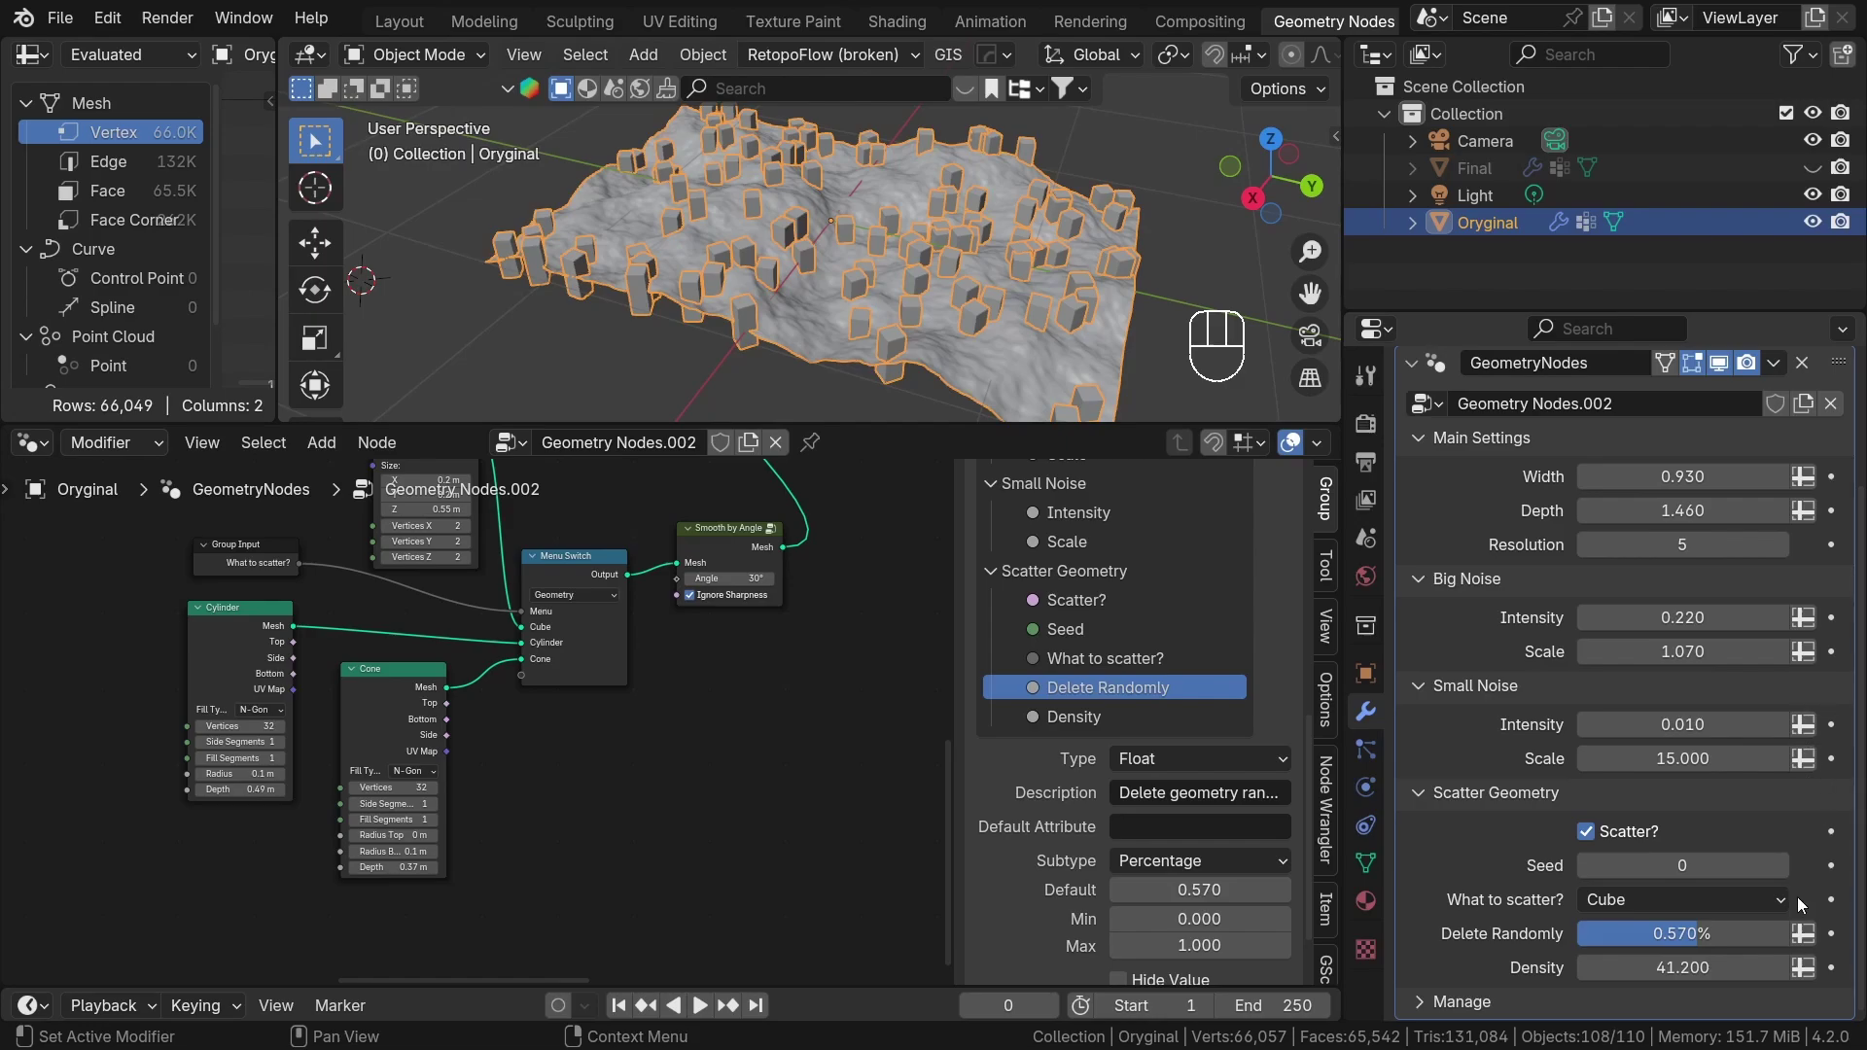
Switch Density to take an attribute instead of a number, emptying the terrain of cubes.
{"action": "left_click", "coordinate": [1816, 978]}
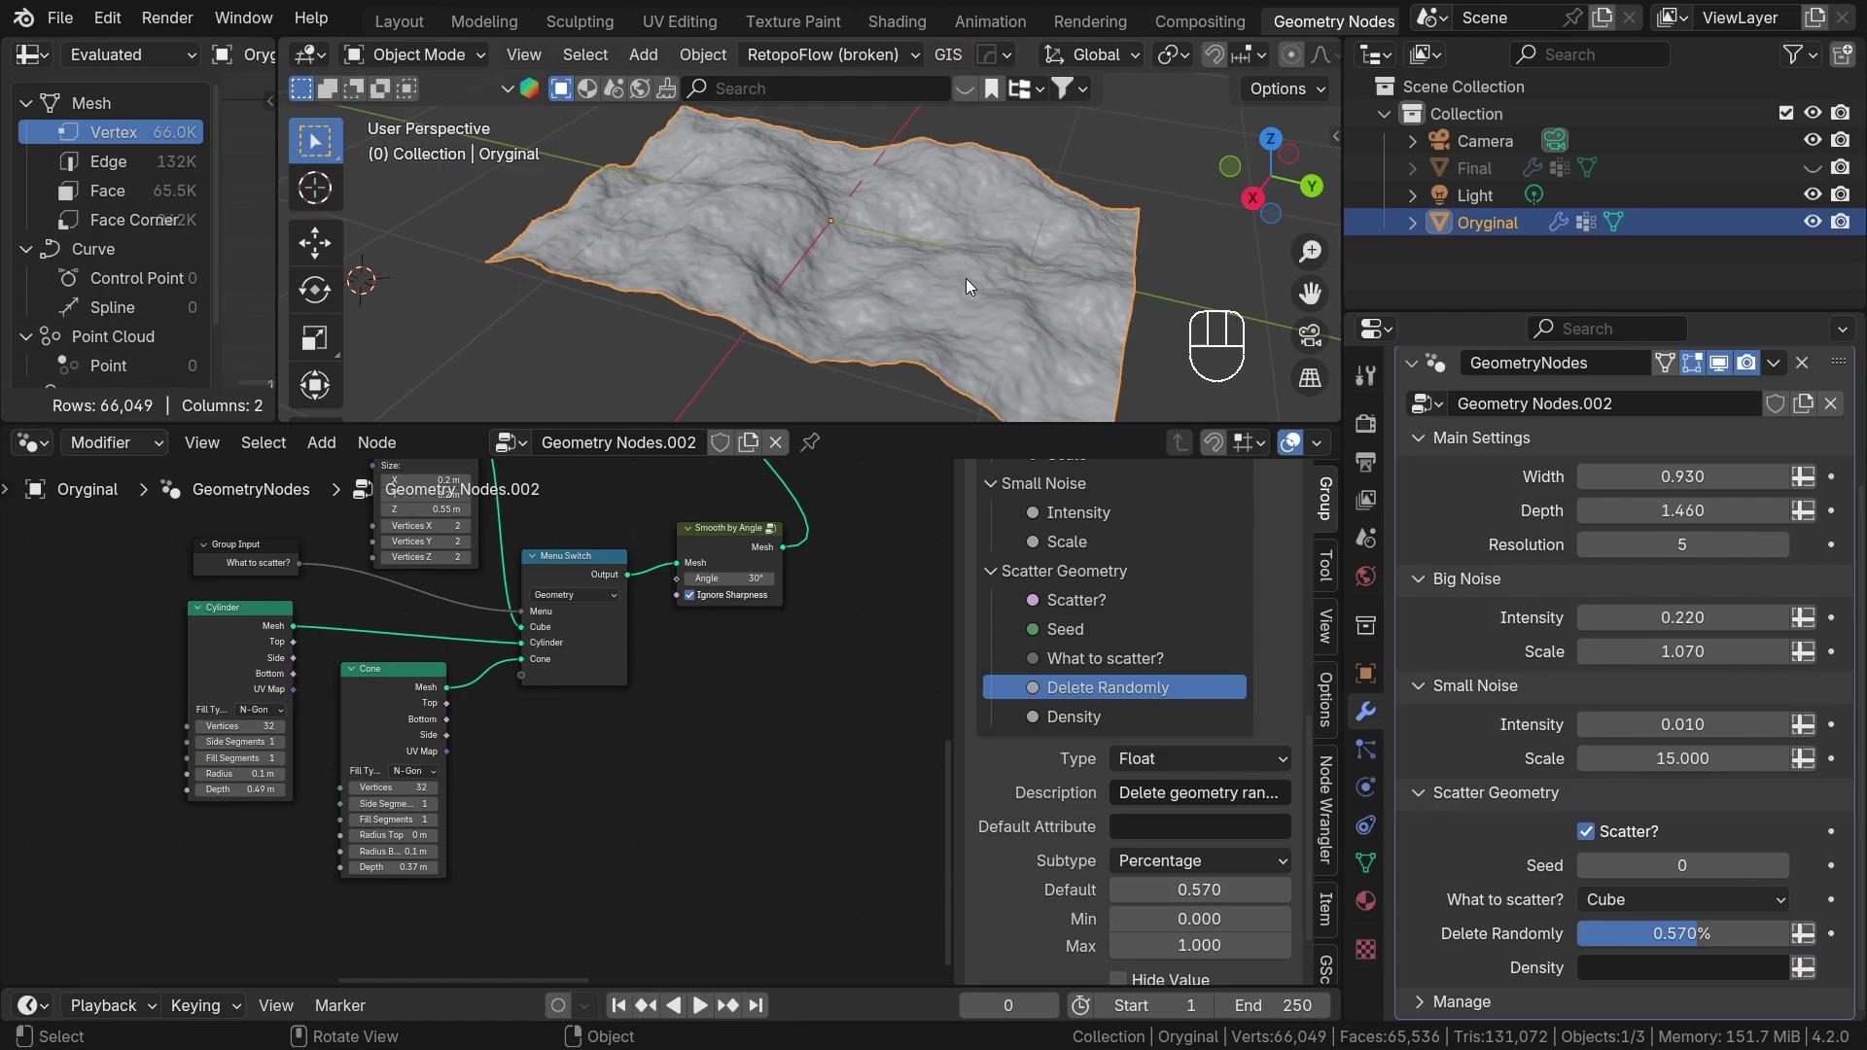
{"action": "left_click_drag", "start_coordinate": [969, 284], "coordinate": [1023, 298]}
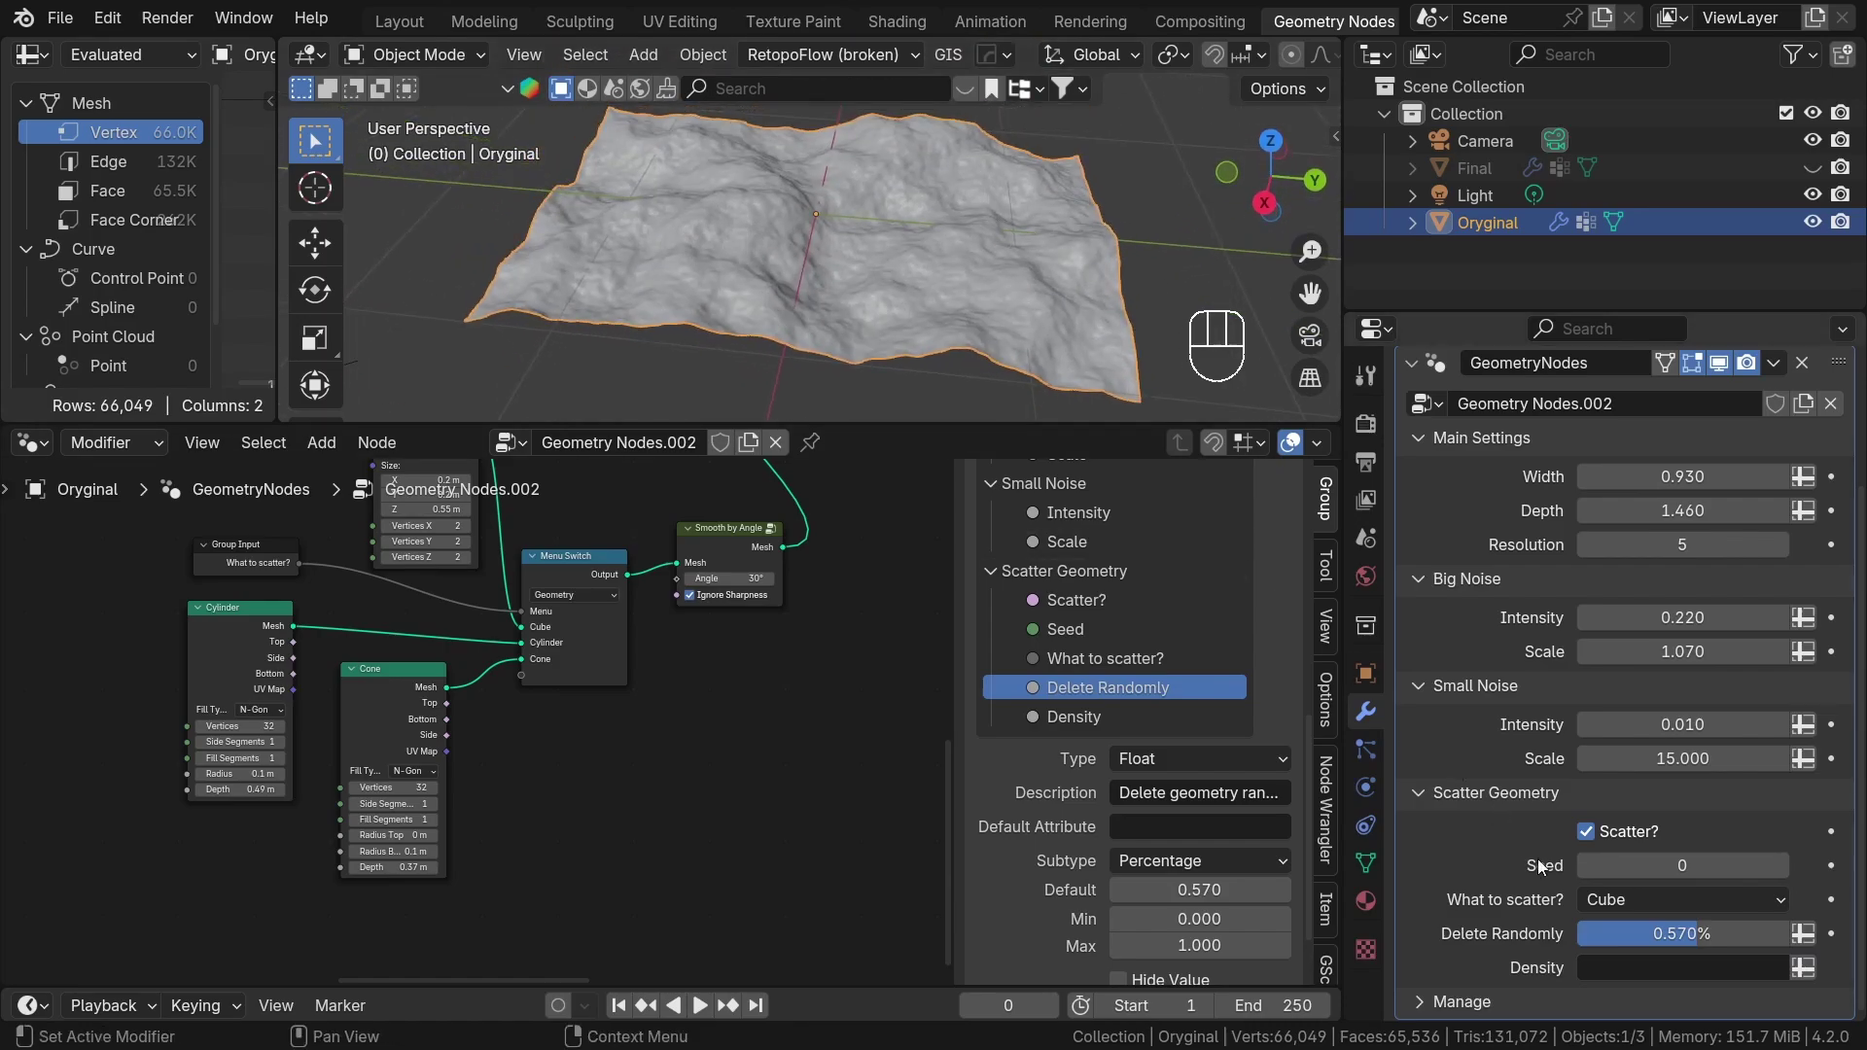
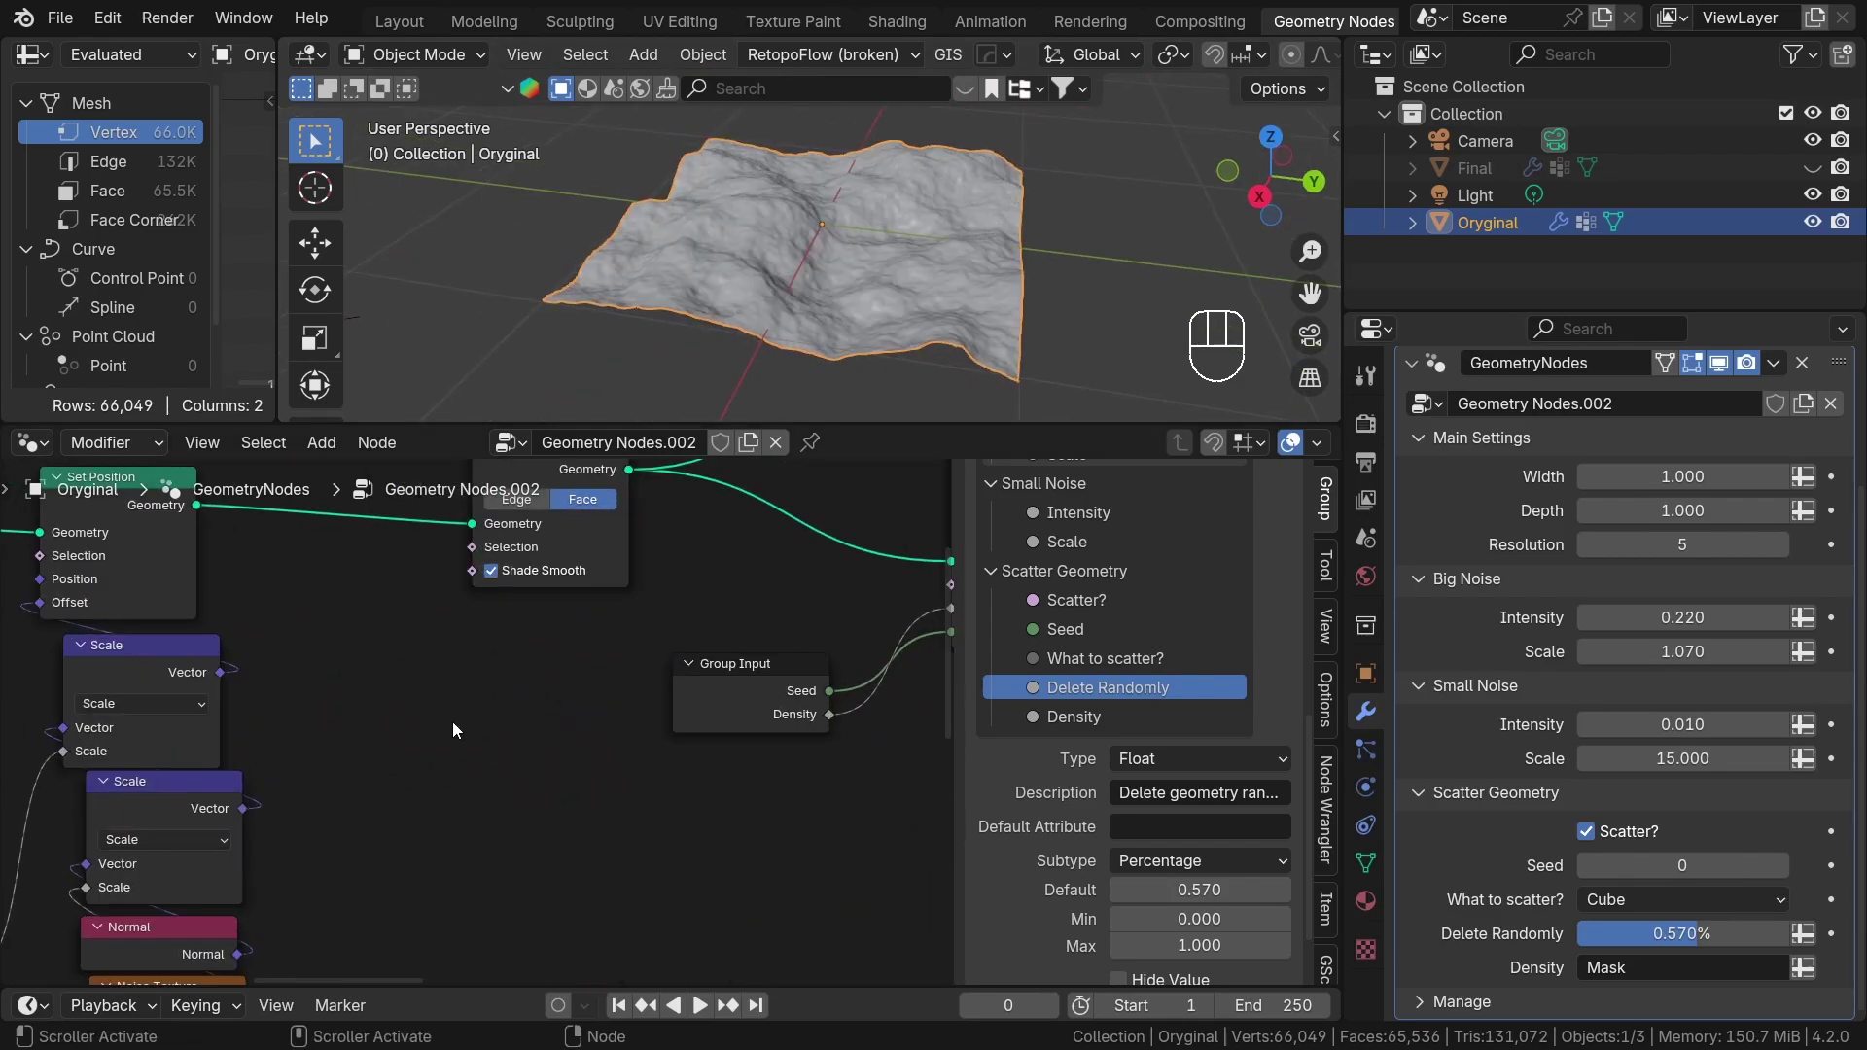
Place the new Mask input below Density in Scatter Geometry and set Density back to a plain number.
{"action": "left_click_drag", "start_coordinate": [261, 746], "coordinate": [403, 757]}
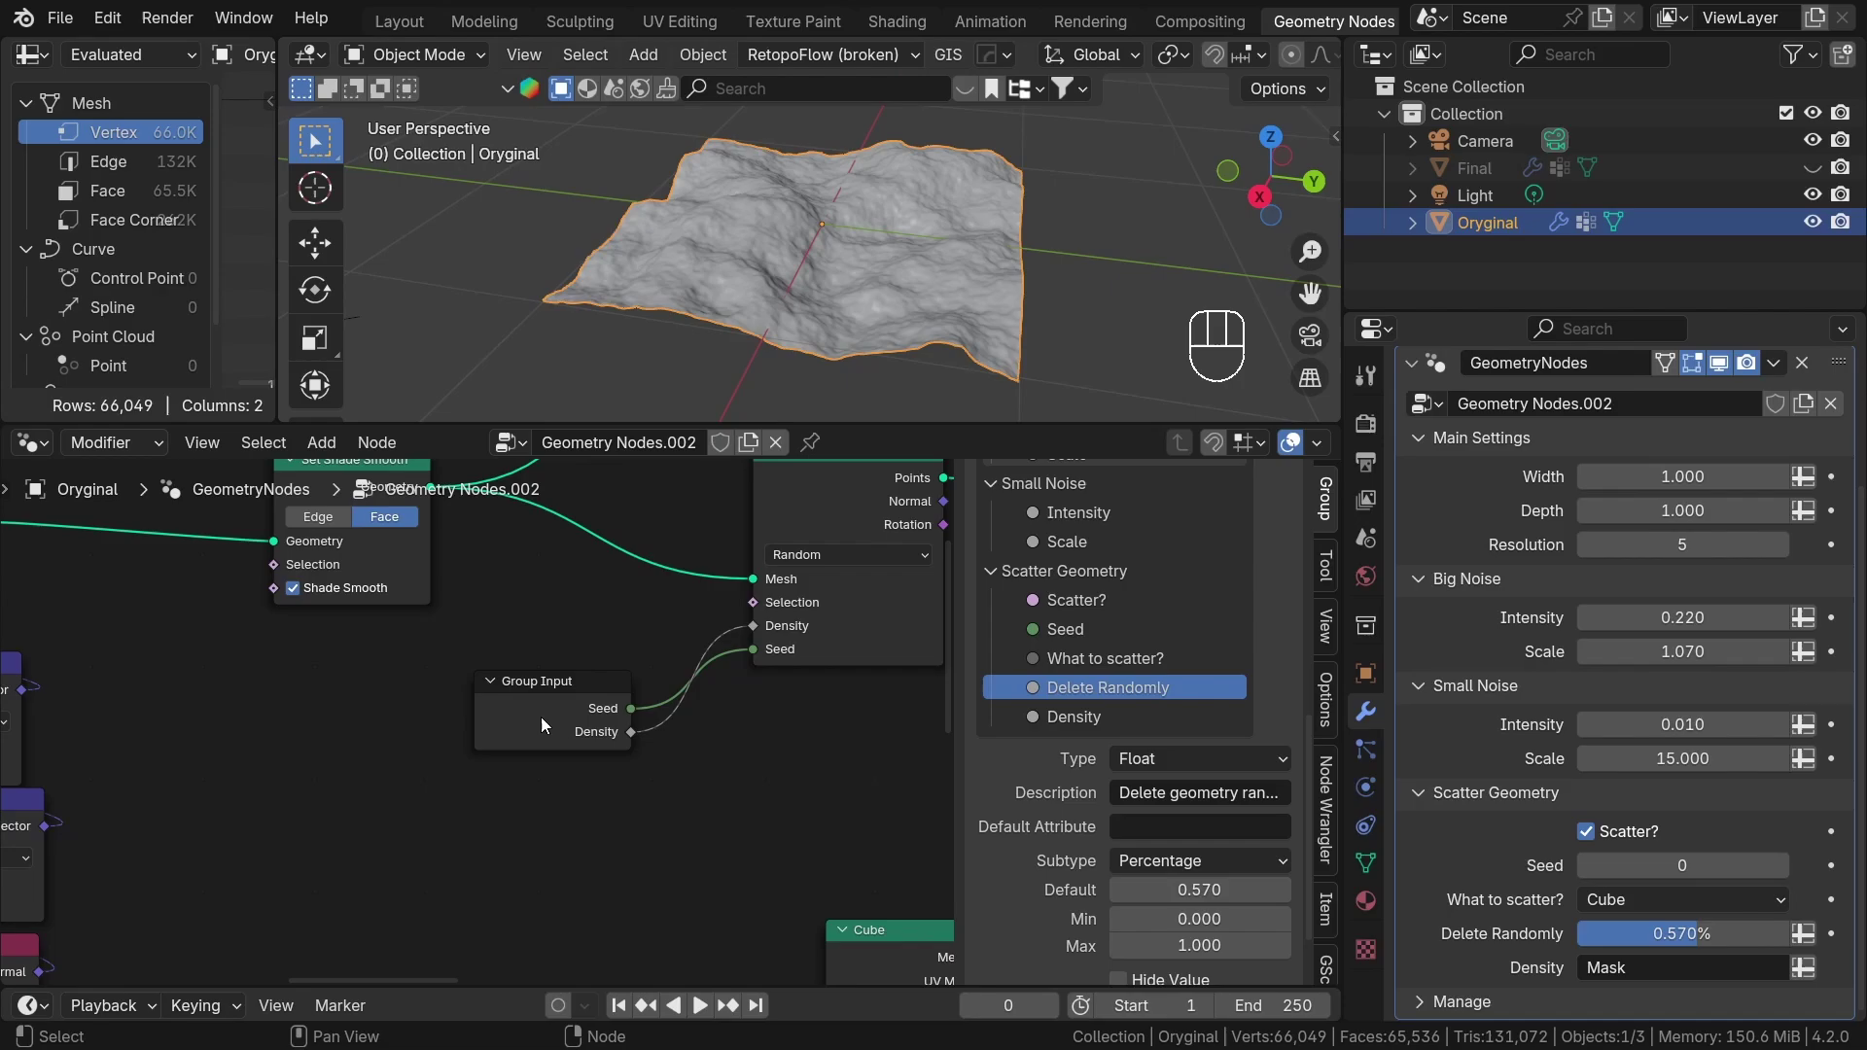
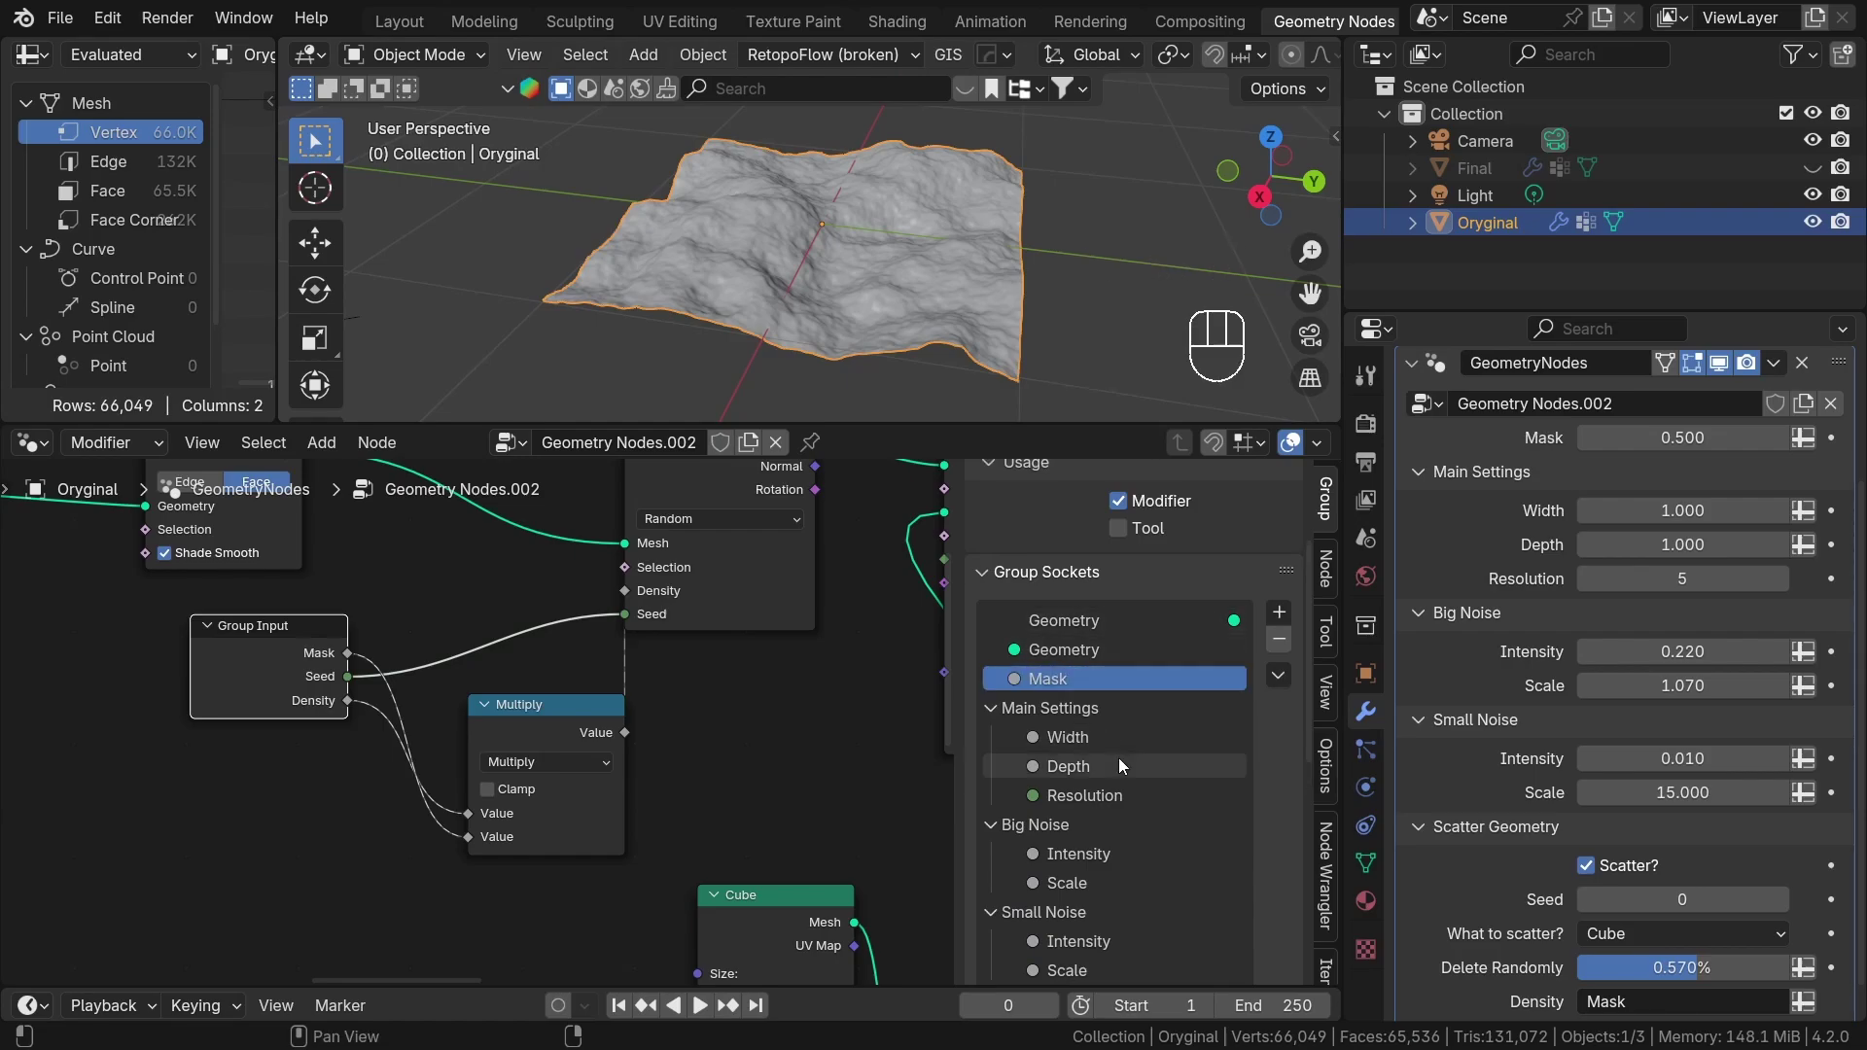
{"action": "left_click", "coordinate": [1044, 574]}
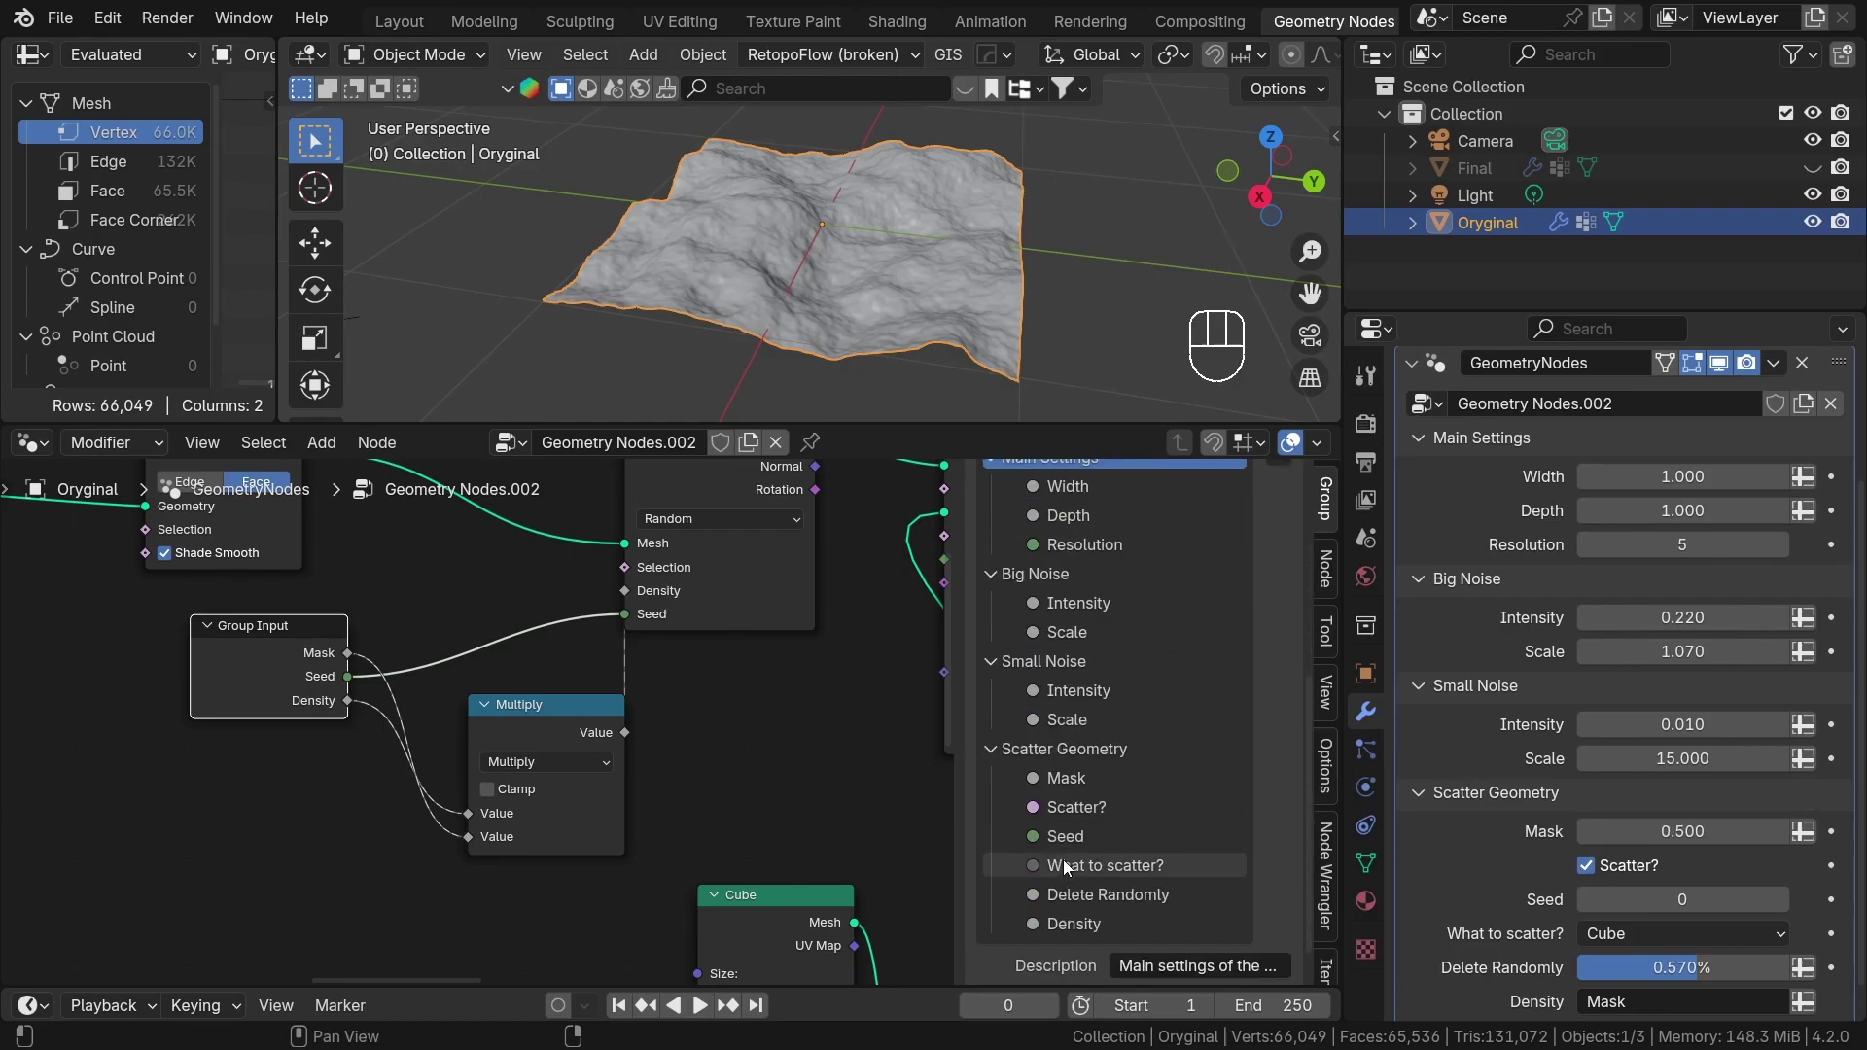
{"action": "left_click", "coordinate": [1075, 782]}
{"action": "left_click", "coordinate": [1057, 775]}
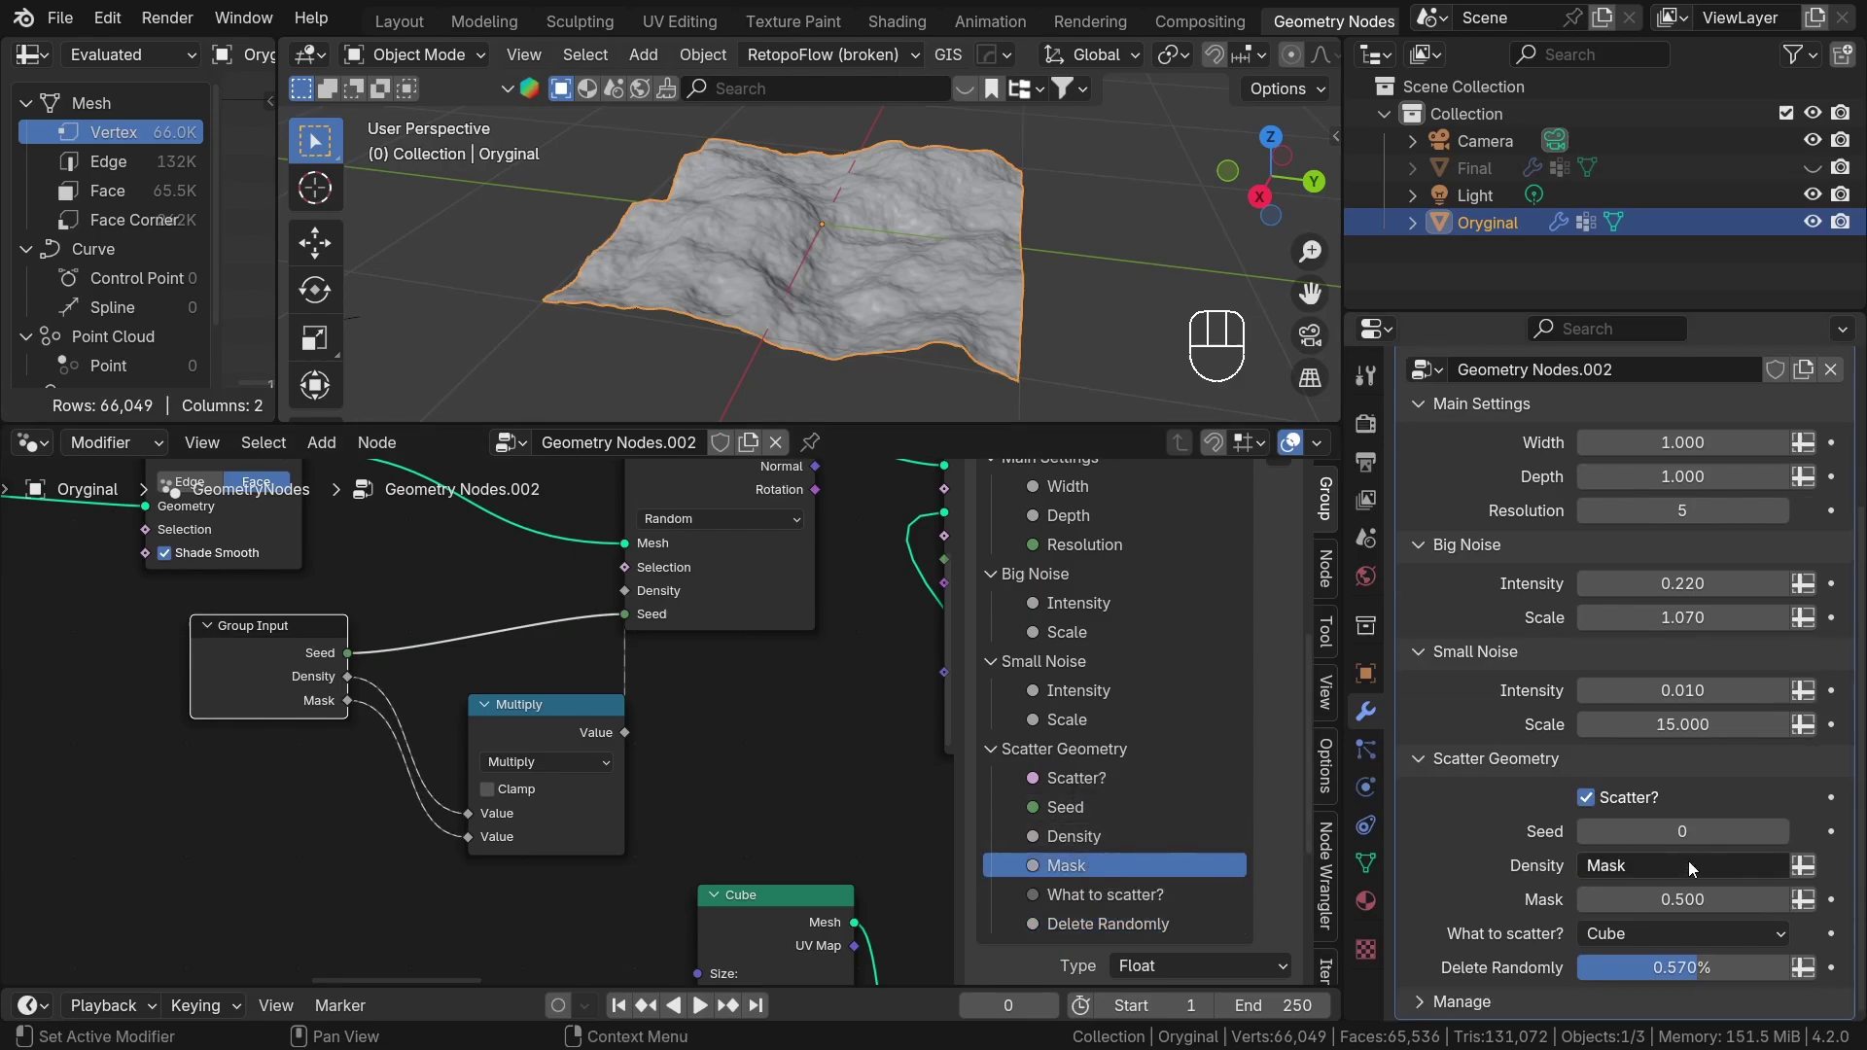
{"action": "left_click", "coordinate": [1801, 867]}
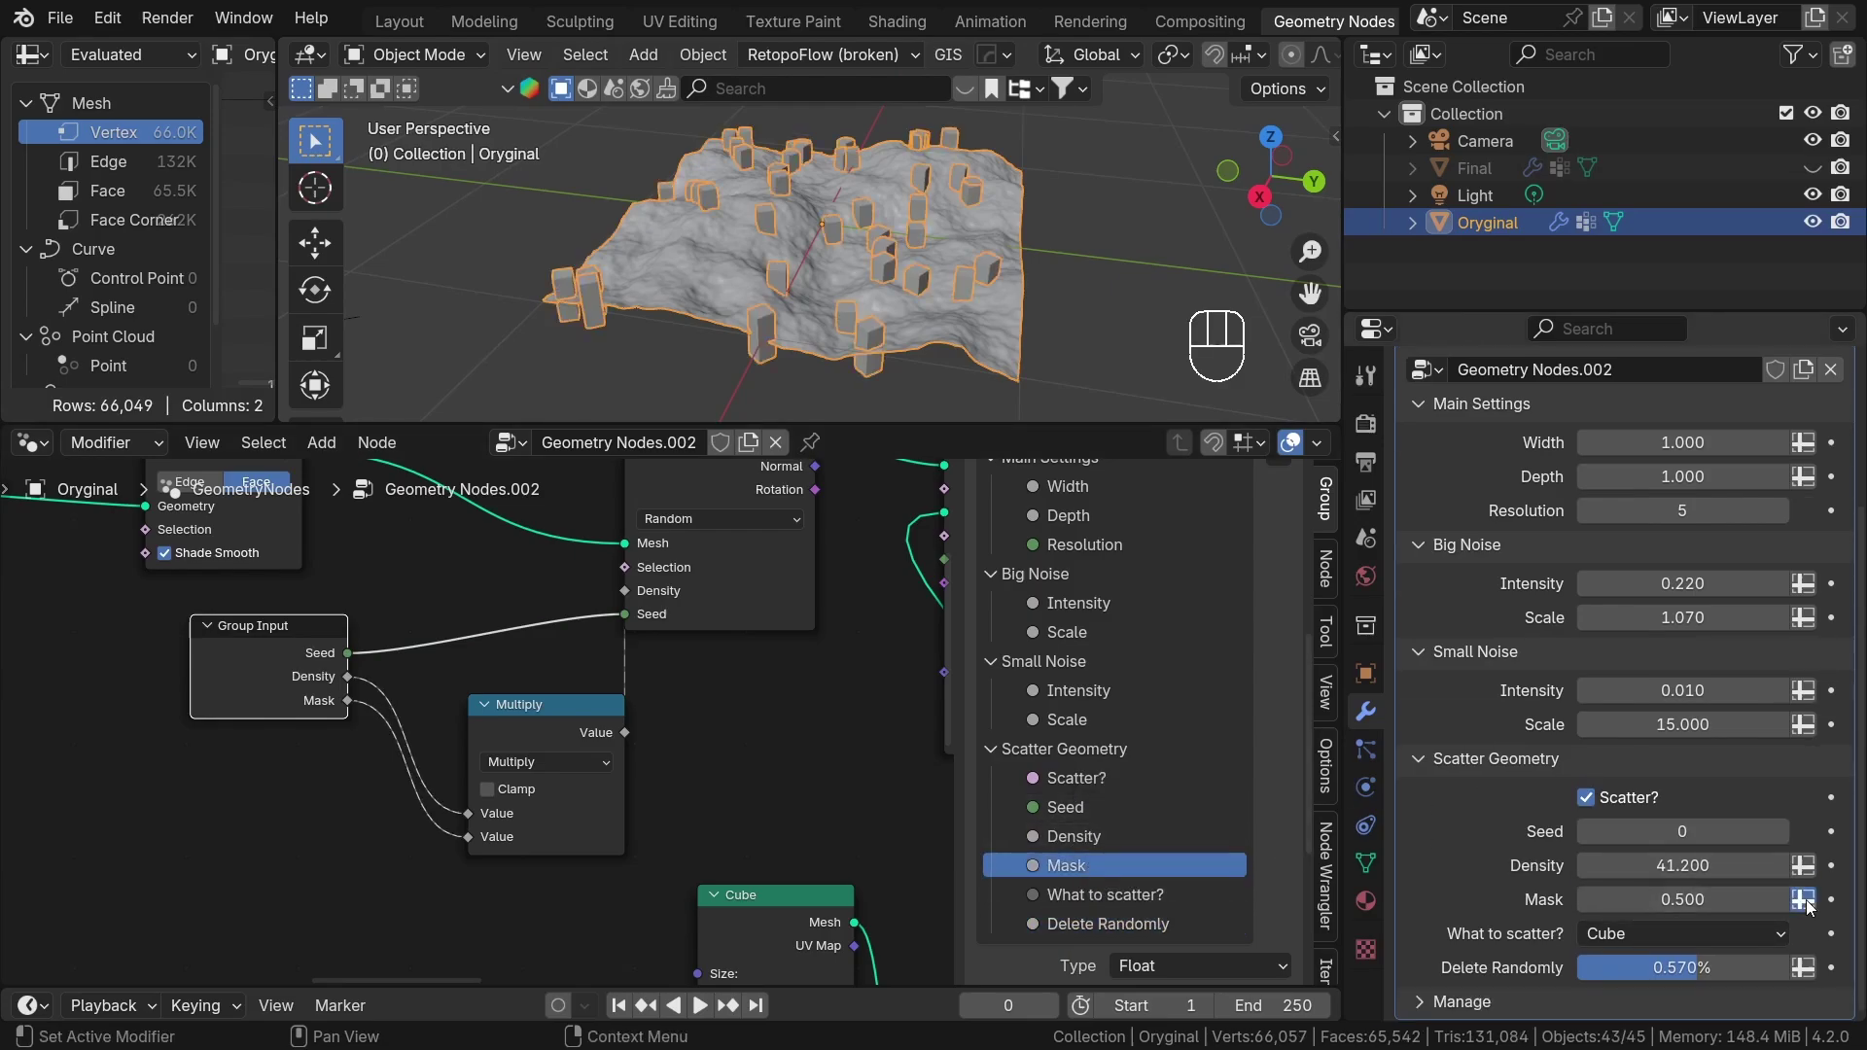
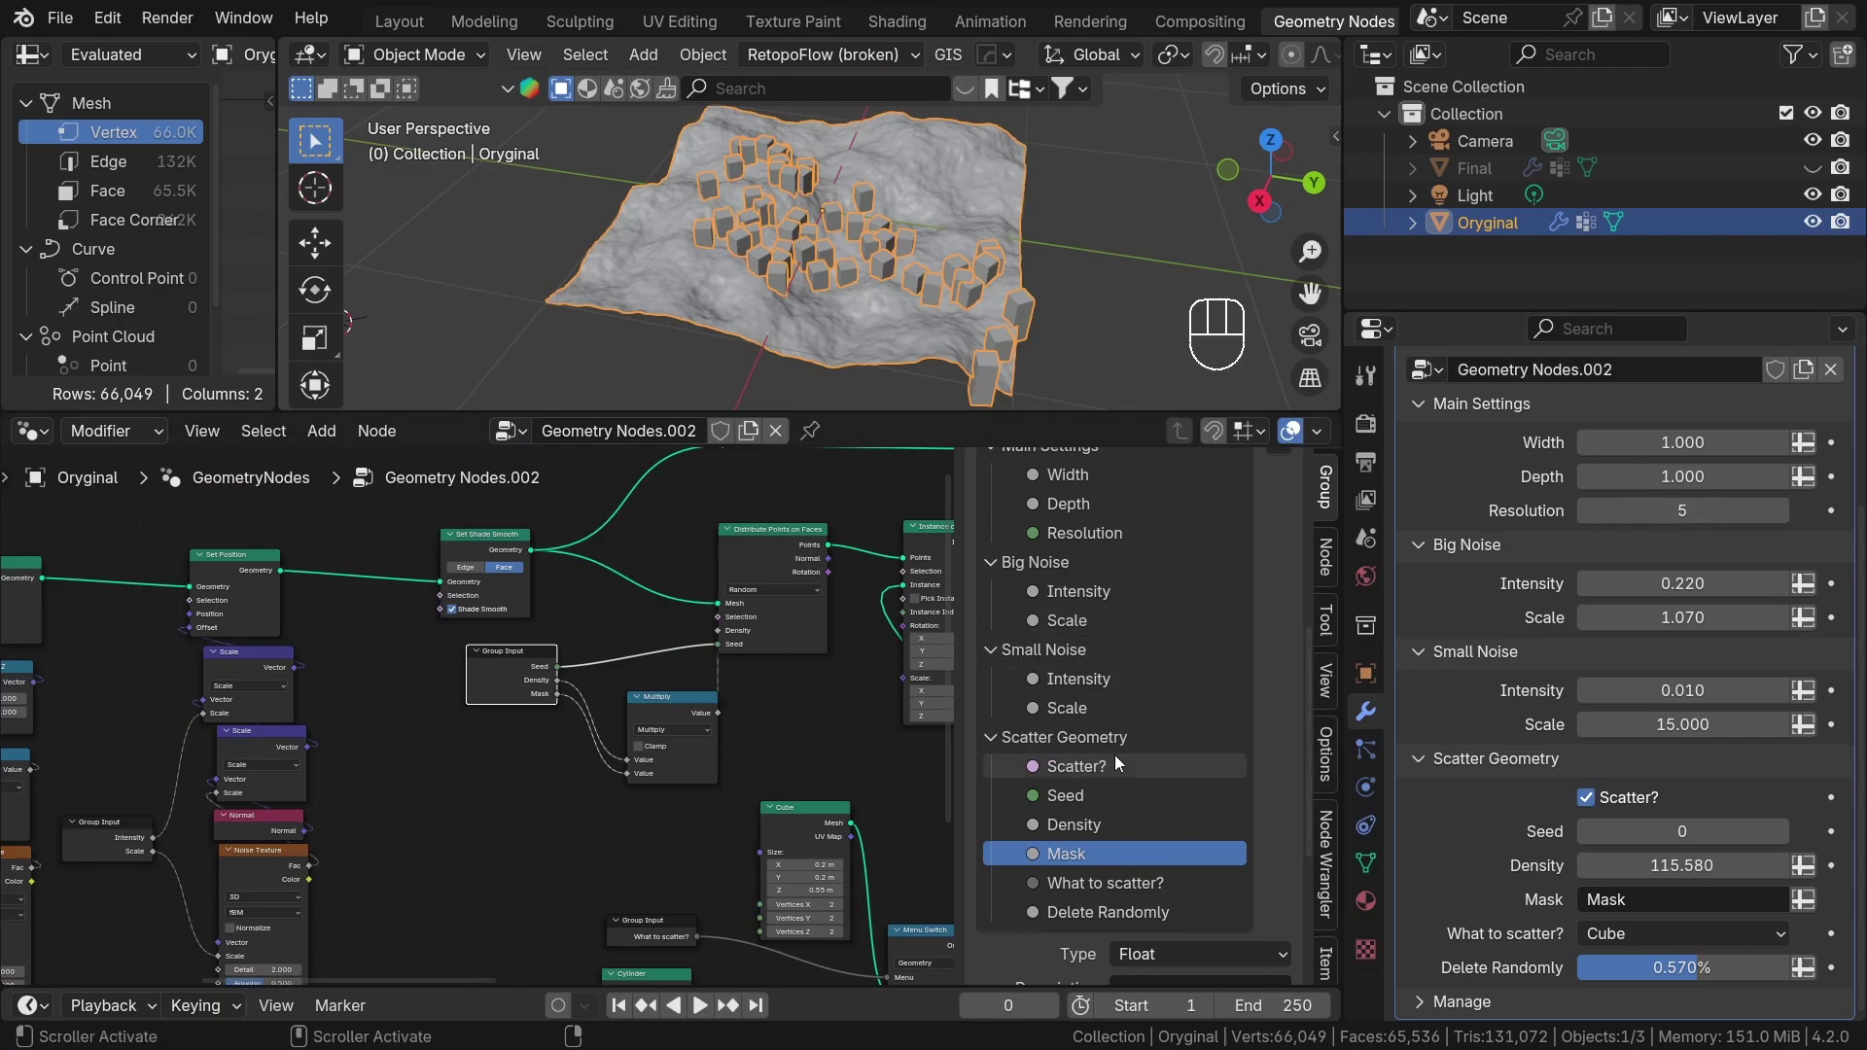
Tick Single Value on each float socket and keep their value fields visible.
{"action": "left_click", "coordinate": [1080, 810]}
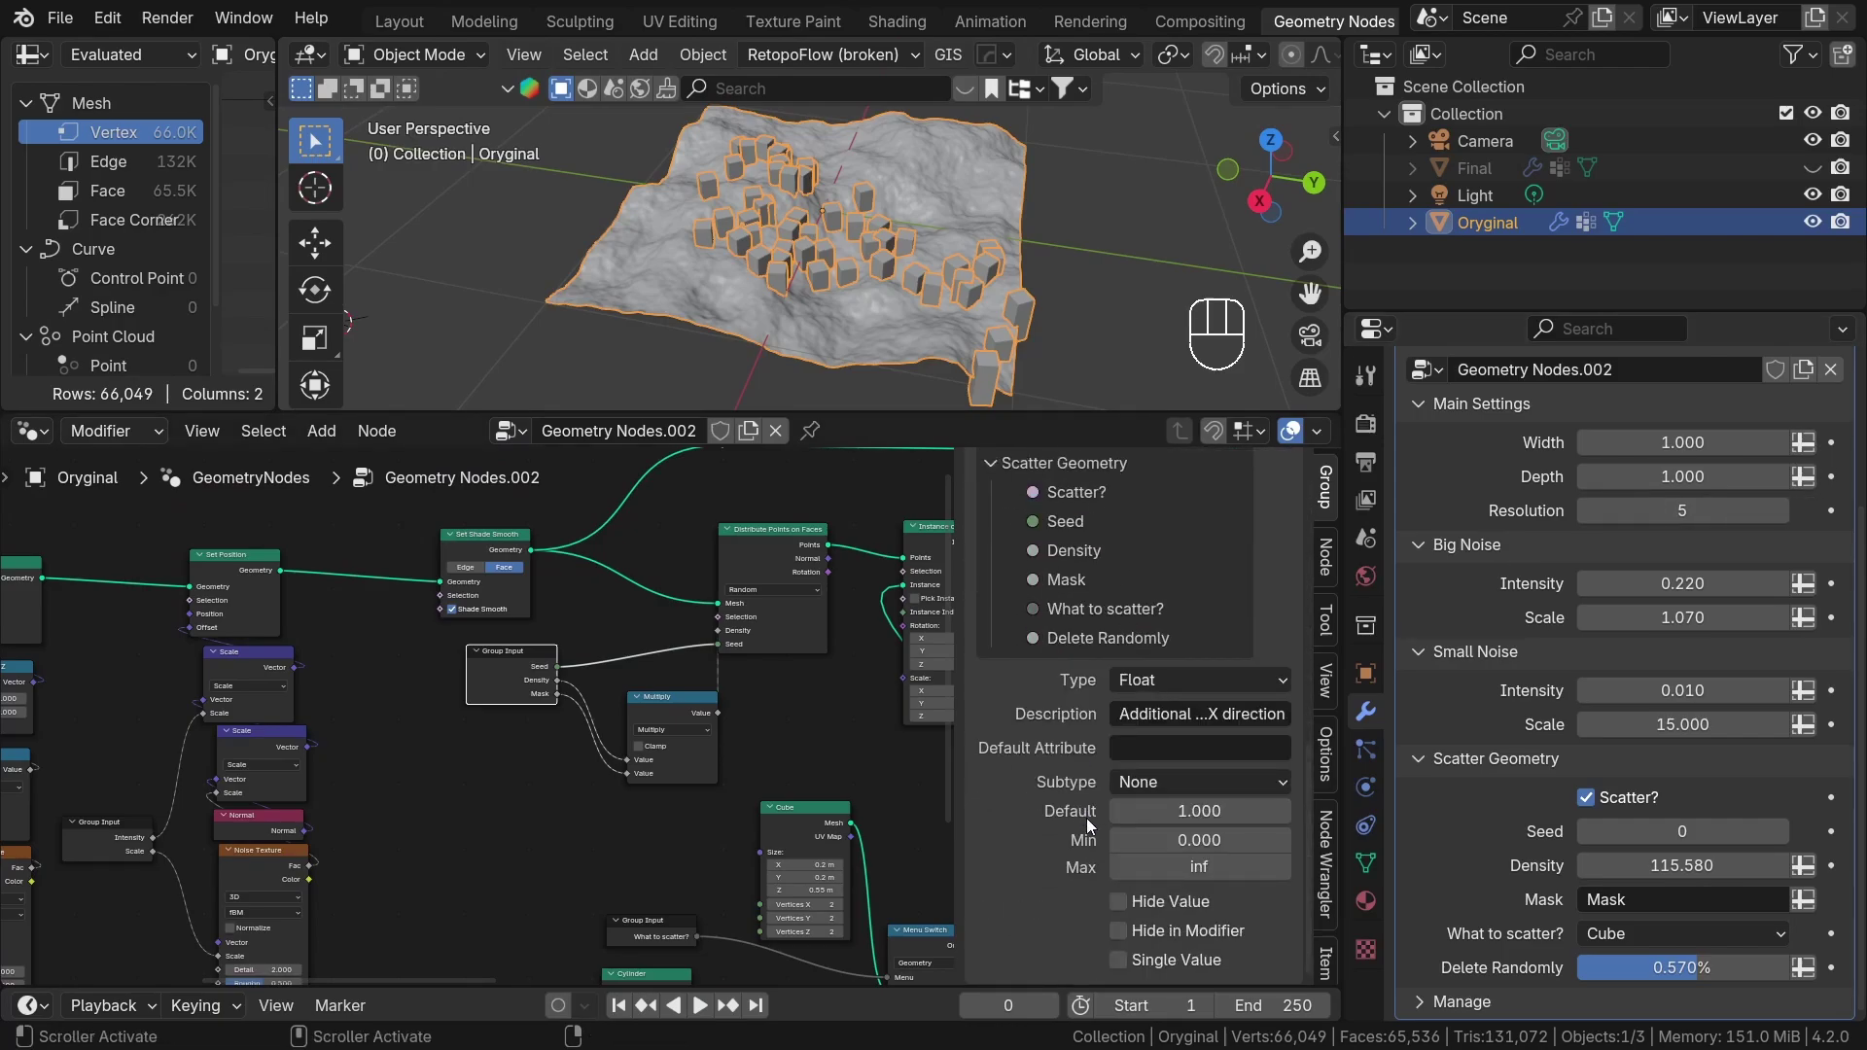
{"action": "left_click", "coordinate": [1126, 963]}
{"action": "left_click", "coordinate": [1126, 674]}
{"action": "left_click", "coordinate": [1128, 963]}
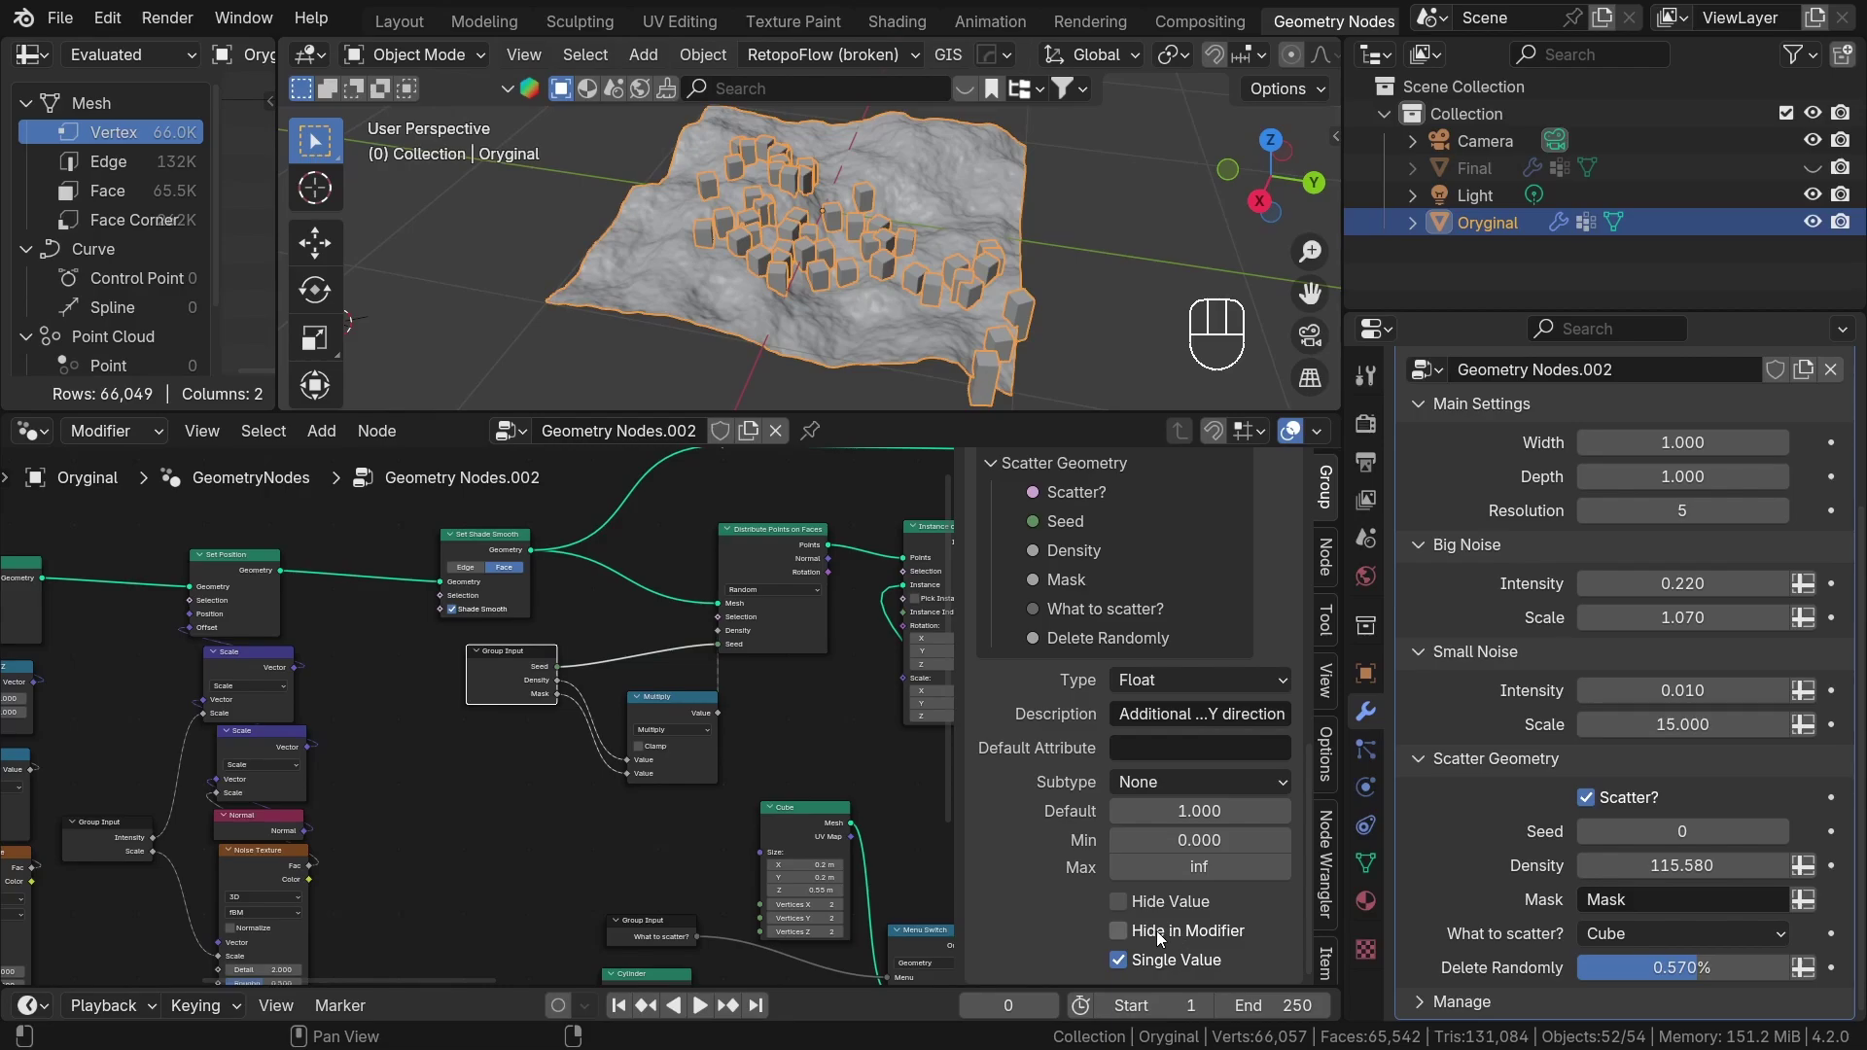
{"action": "left_click", "coordinate": [1136, 939]}
{"action": "left_click", "coordinate": [1136, 939]}
{"action": "left_click", "coordinate": [1137, 939]}
{"action": "left_click", "coordinate": [1136, 939]}
{"action": "double_click", "coordinate": [1136, 939]}
{"action": "left_click", "coordinate": [1130, 914]}
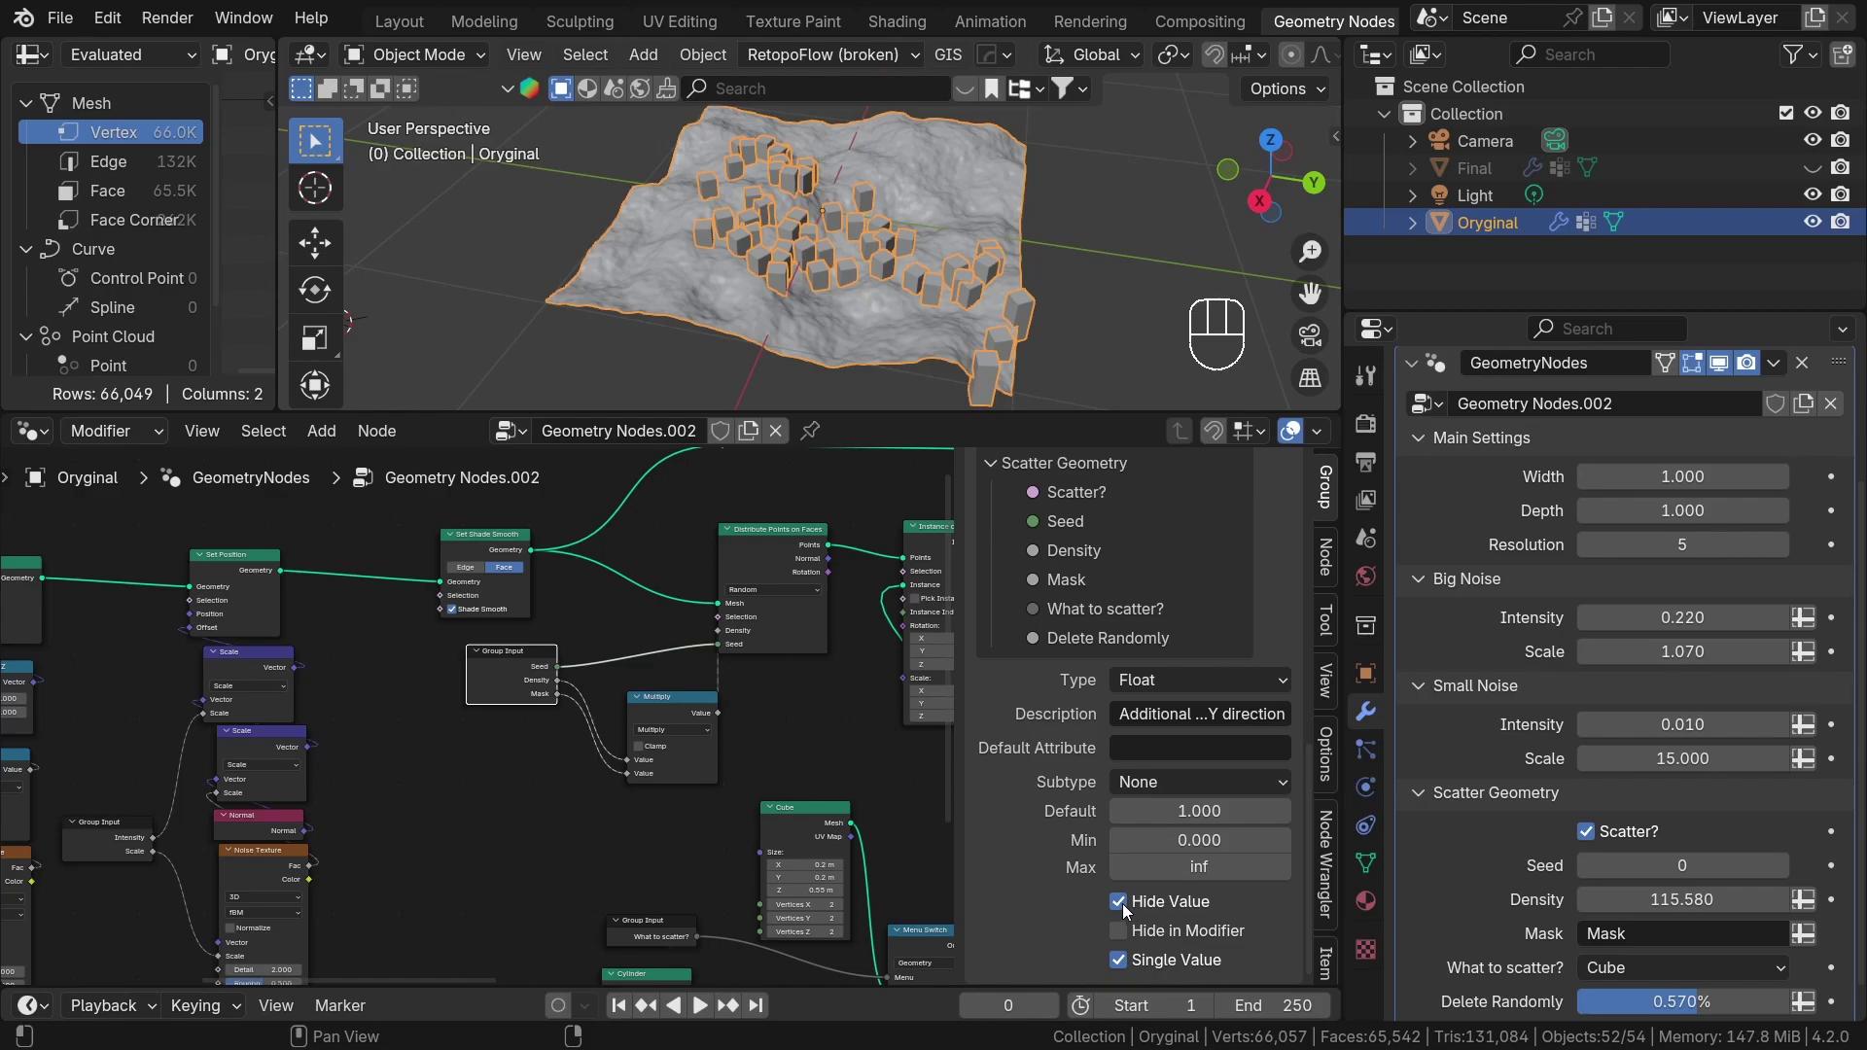
Fit the whole node tree back into view.
{"action": "middle_click", "coordinate": [812, 303]}
{"action": "left_click_drag", "start_coordinate": [939, 284], "coordinate": [1130, 888]}
{"action": "key", "text": "x"}
{"action": "left_click", "coordinate": [1119, 874]}
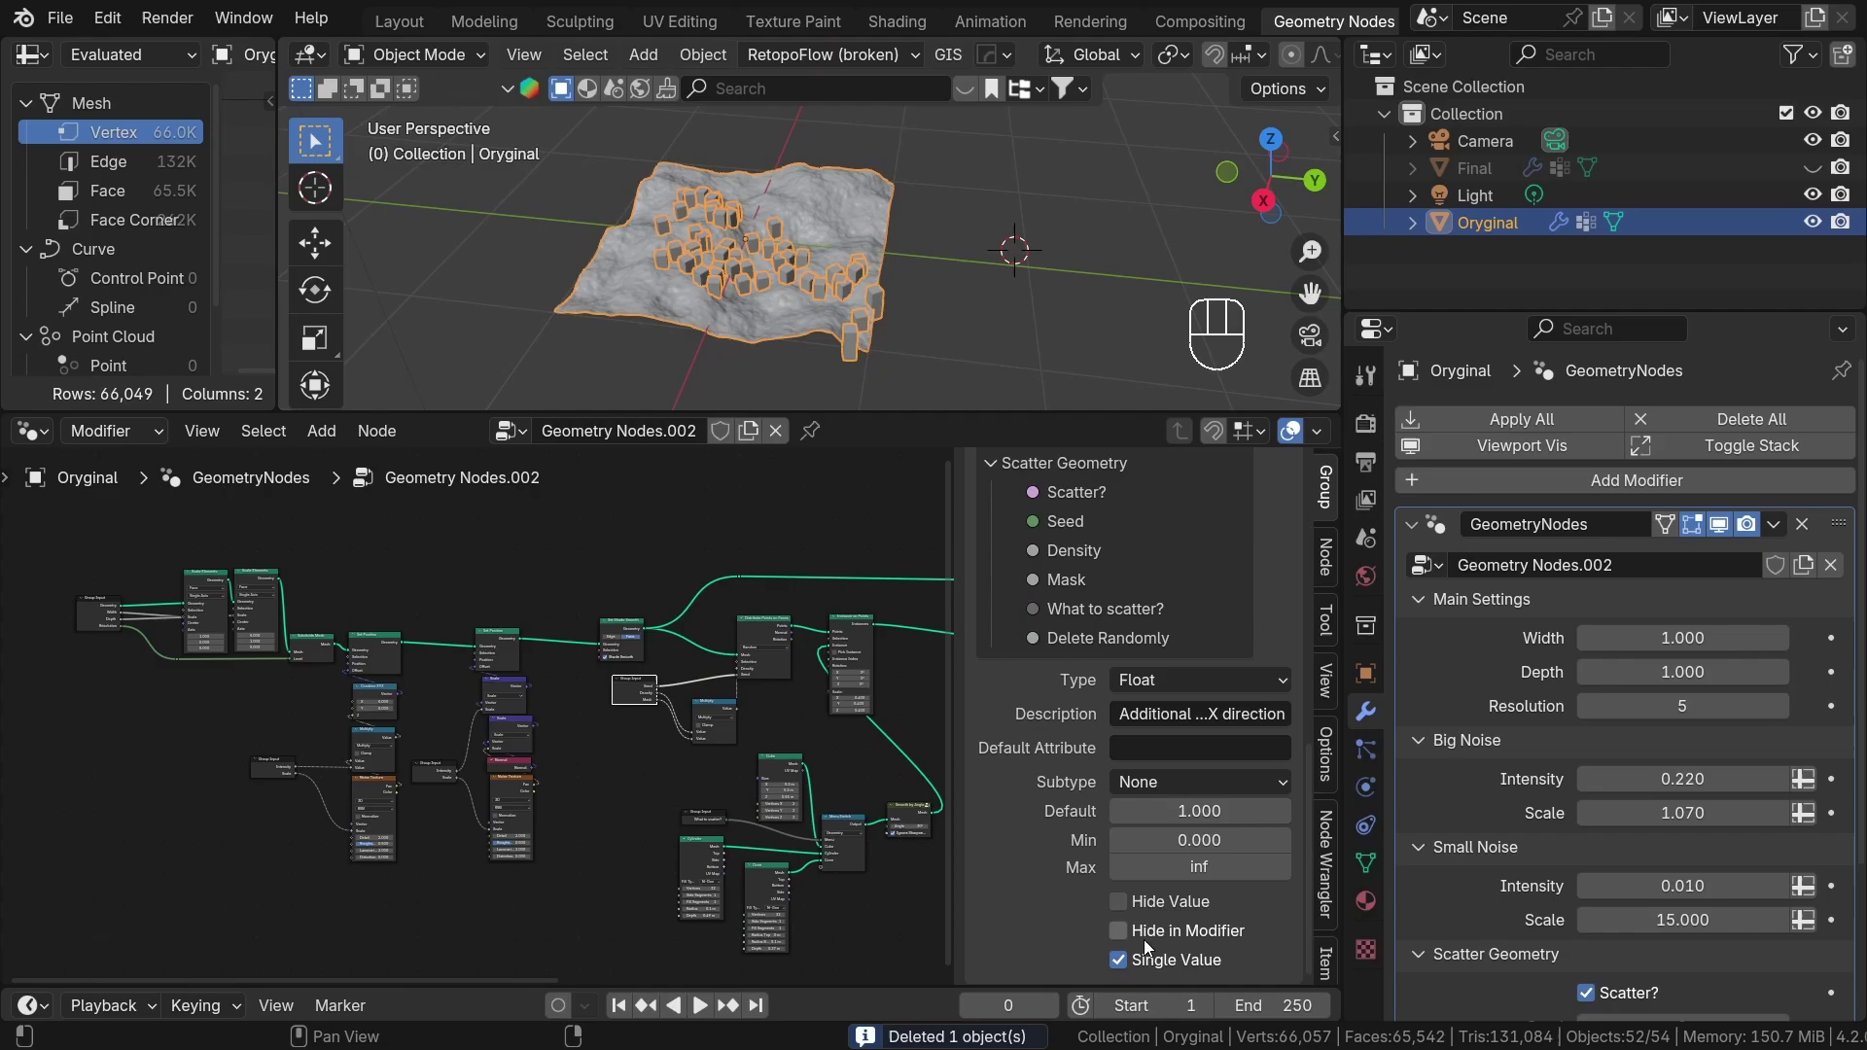
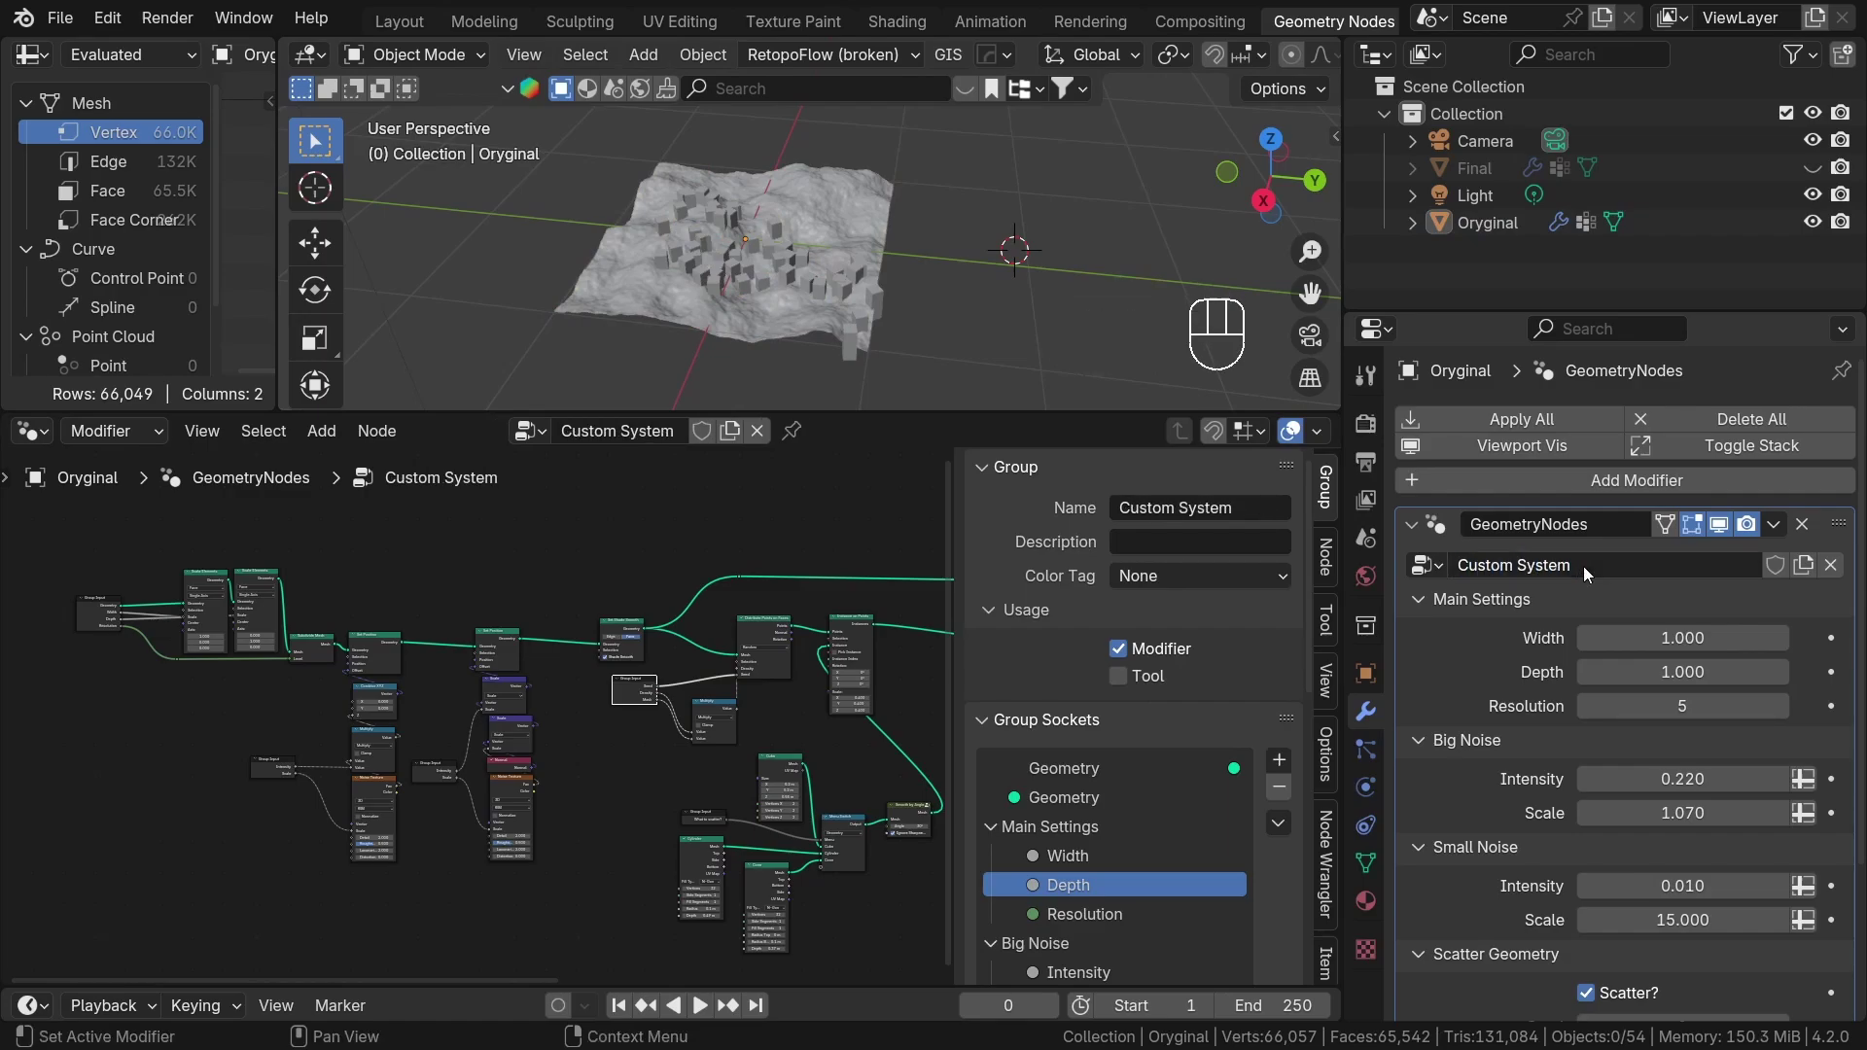
Add a temporary cube beside the terrain and give it a new geometry nodes tree.
{"action": "left_click", "coordinate": [788, 226]}
{"action": "middle_click", "coordinate": [988, 251]}
{"action": "key", "text": "shift+a"}
{"action": "key", "text": "g"}
{"action": "left_click_drag", "start_coordinate": [828, 244], "coordinate": [887, 231]}
{"action": "left_click_drag", "start_coordinate": [933, 233], "coordinate": [892, 251]}
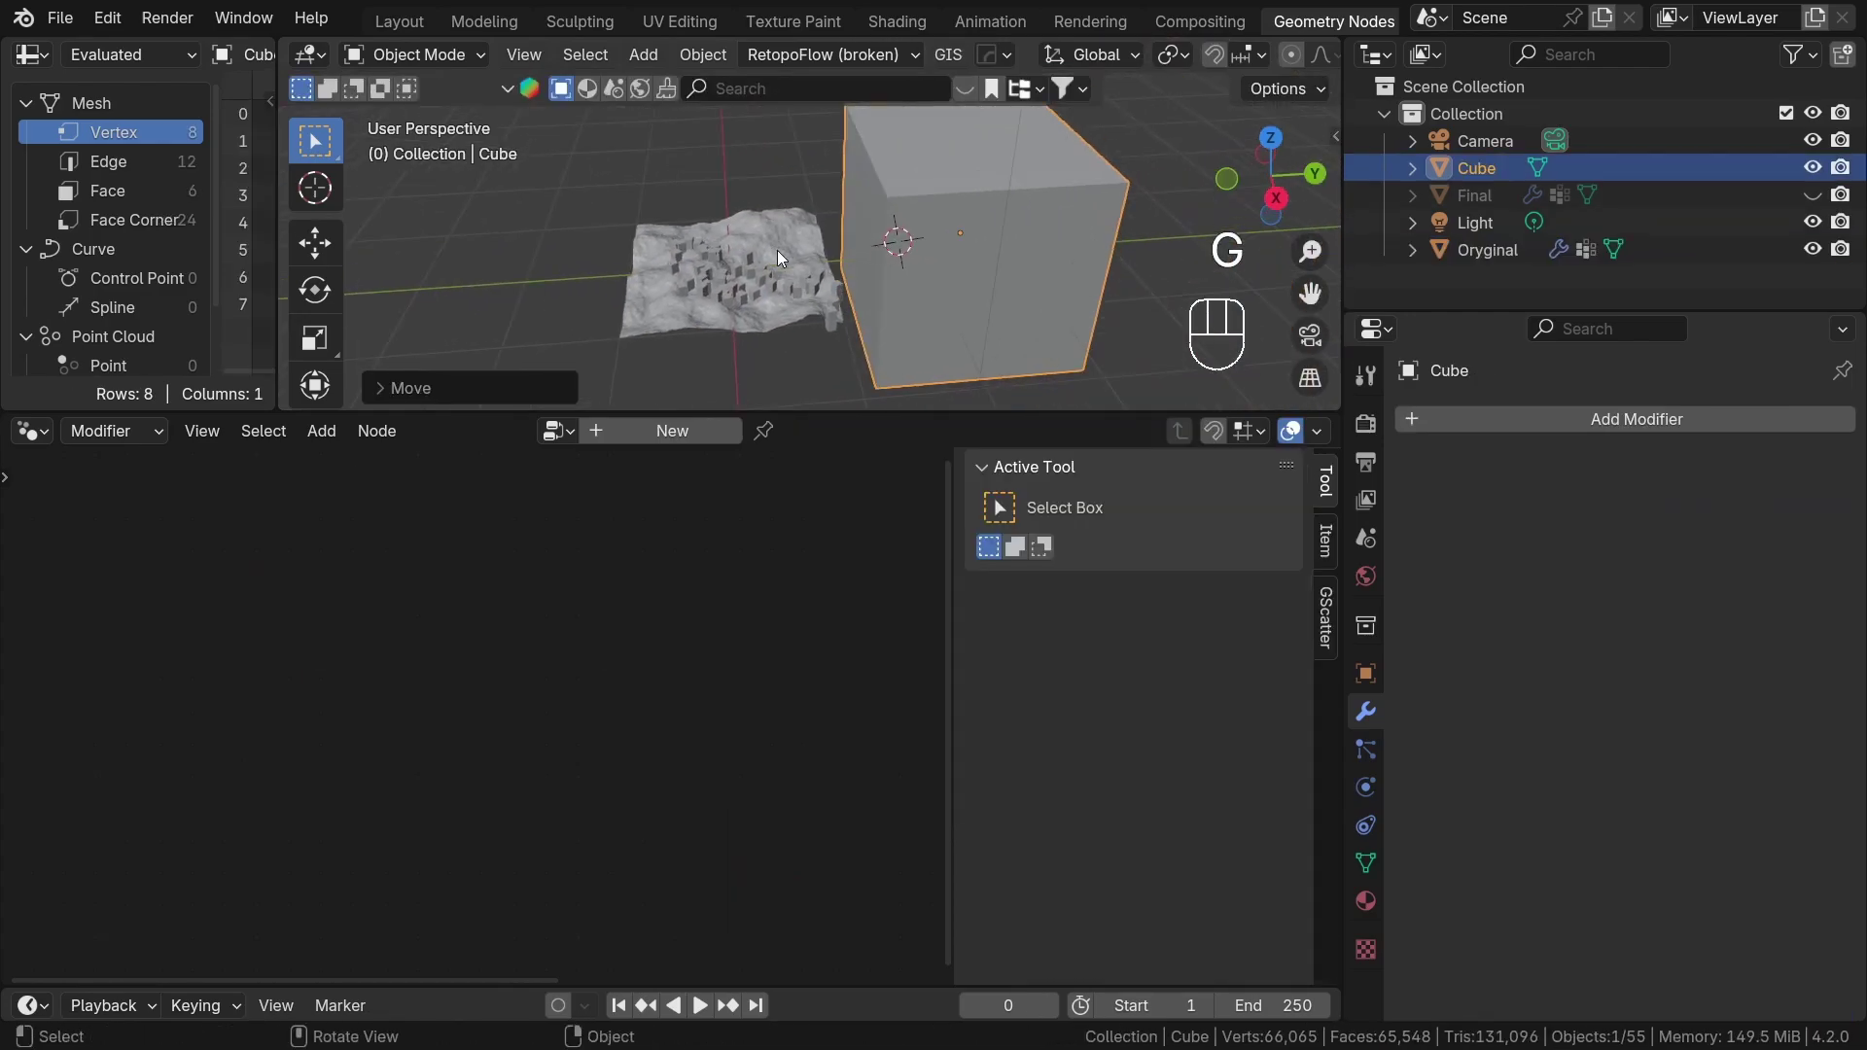
{"action": "left_click", "coordinate": [686, 424]}
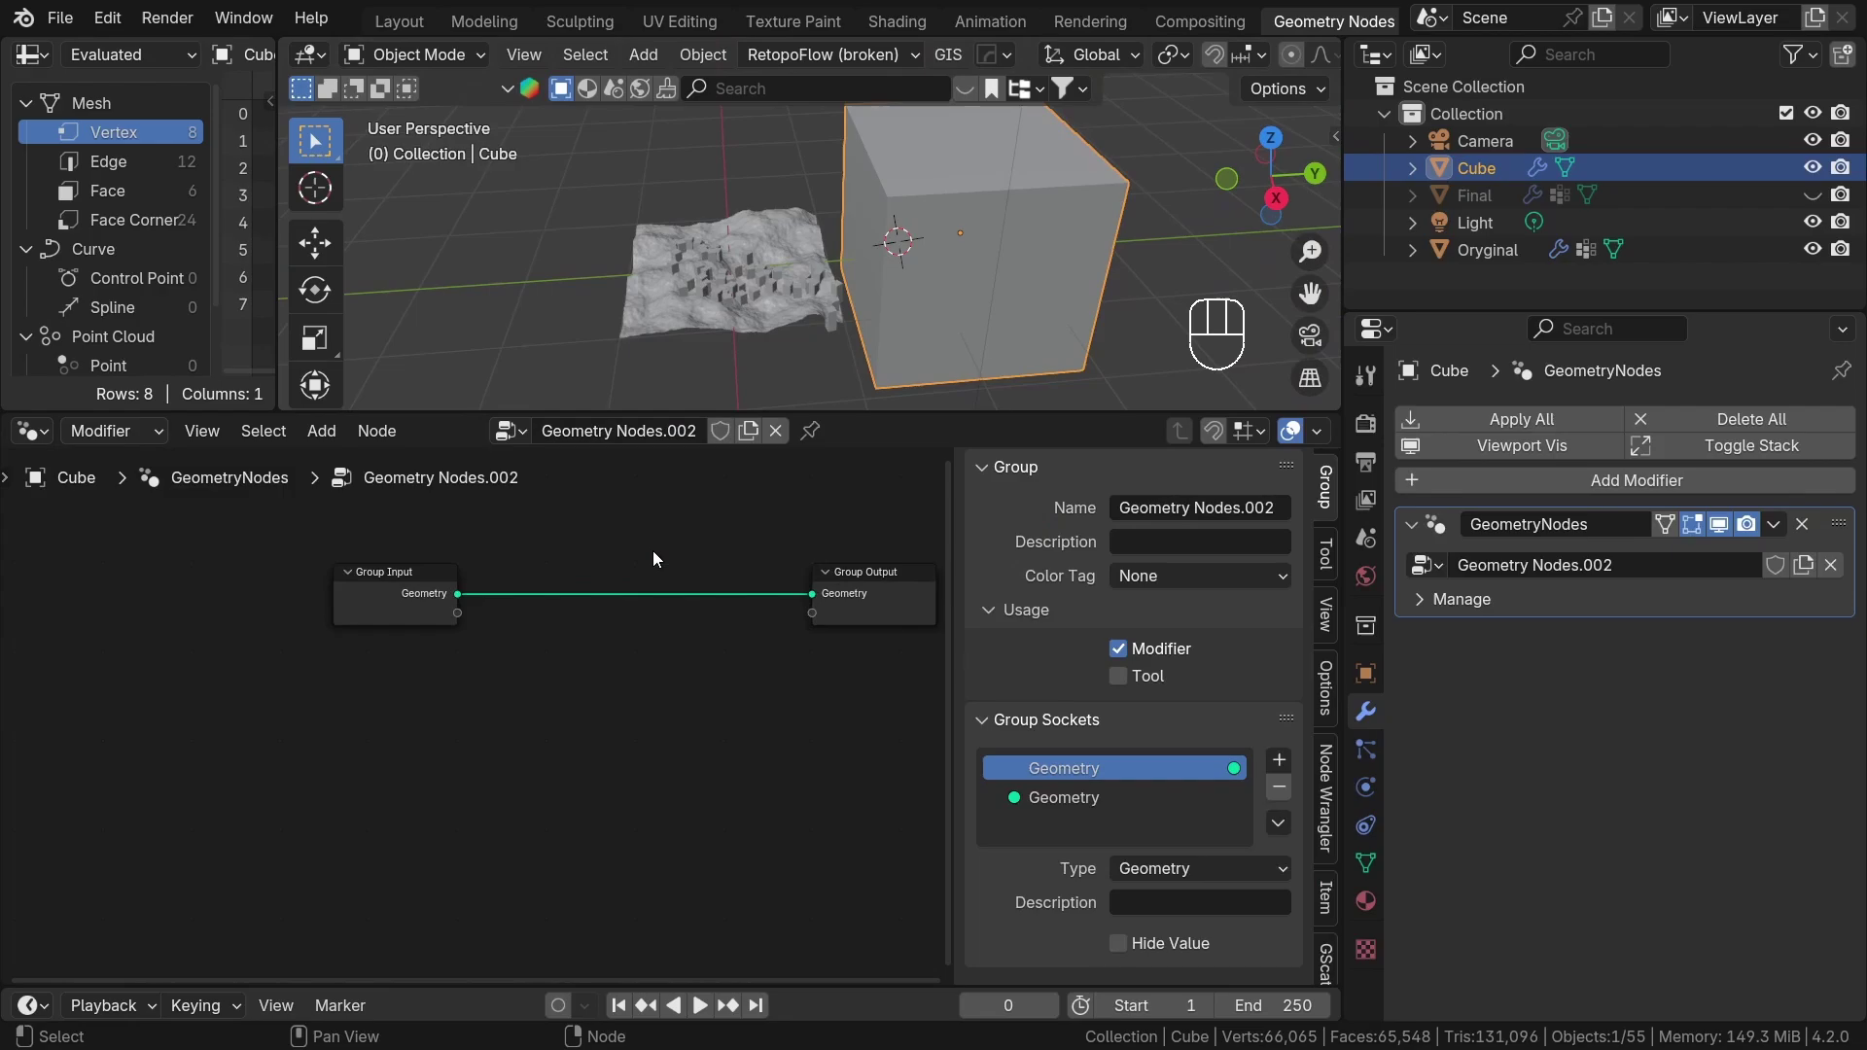
Add the Custom System group as a node in the cube's tree, then delete the cube.
{"action": "key", "text": "shift+a"}
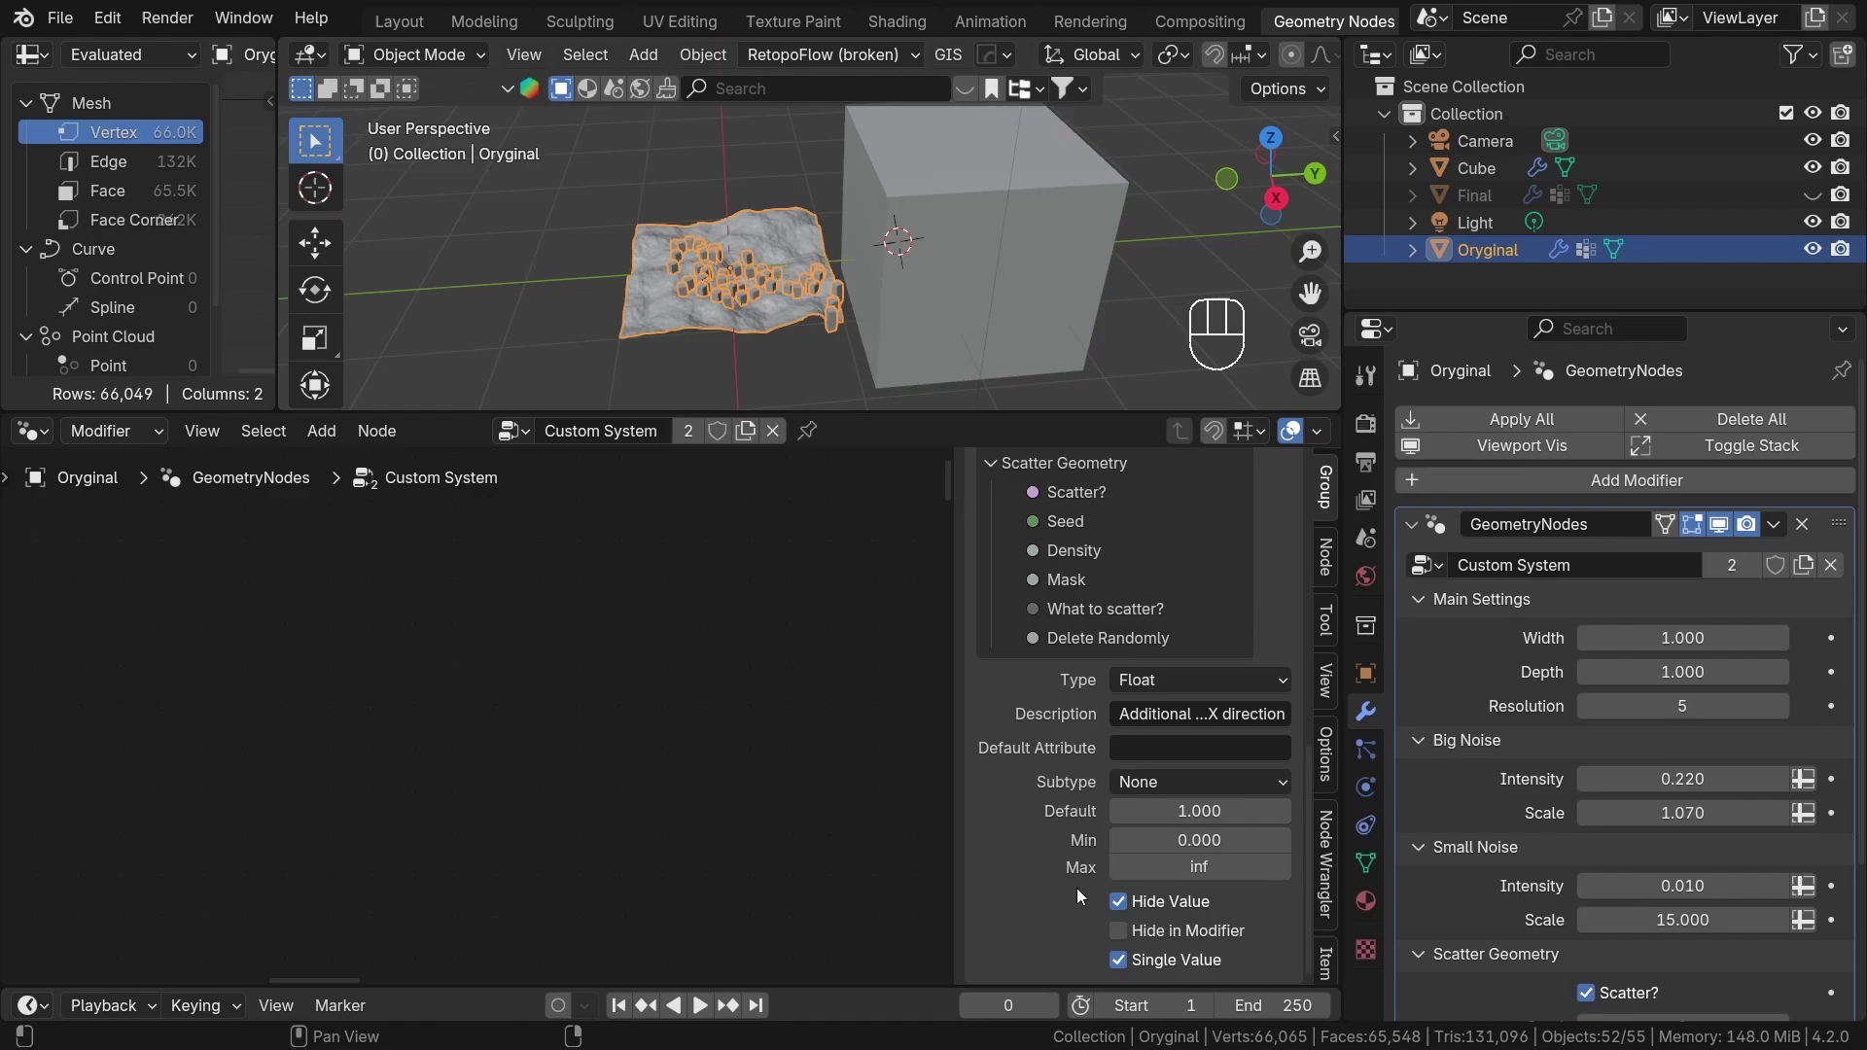
{"action": "left_click", "coordinate": [1124, 903]}
{"action": "left_click", "coordinate": [1075, 885]}
{"action": "left_click", "coordinate": [1118, 916]}
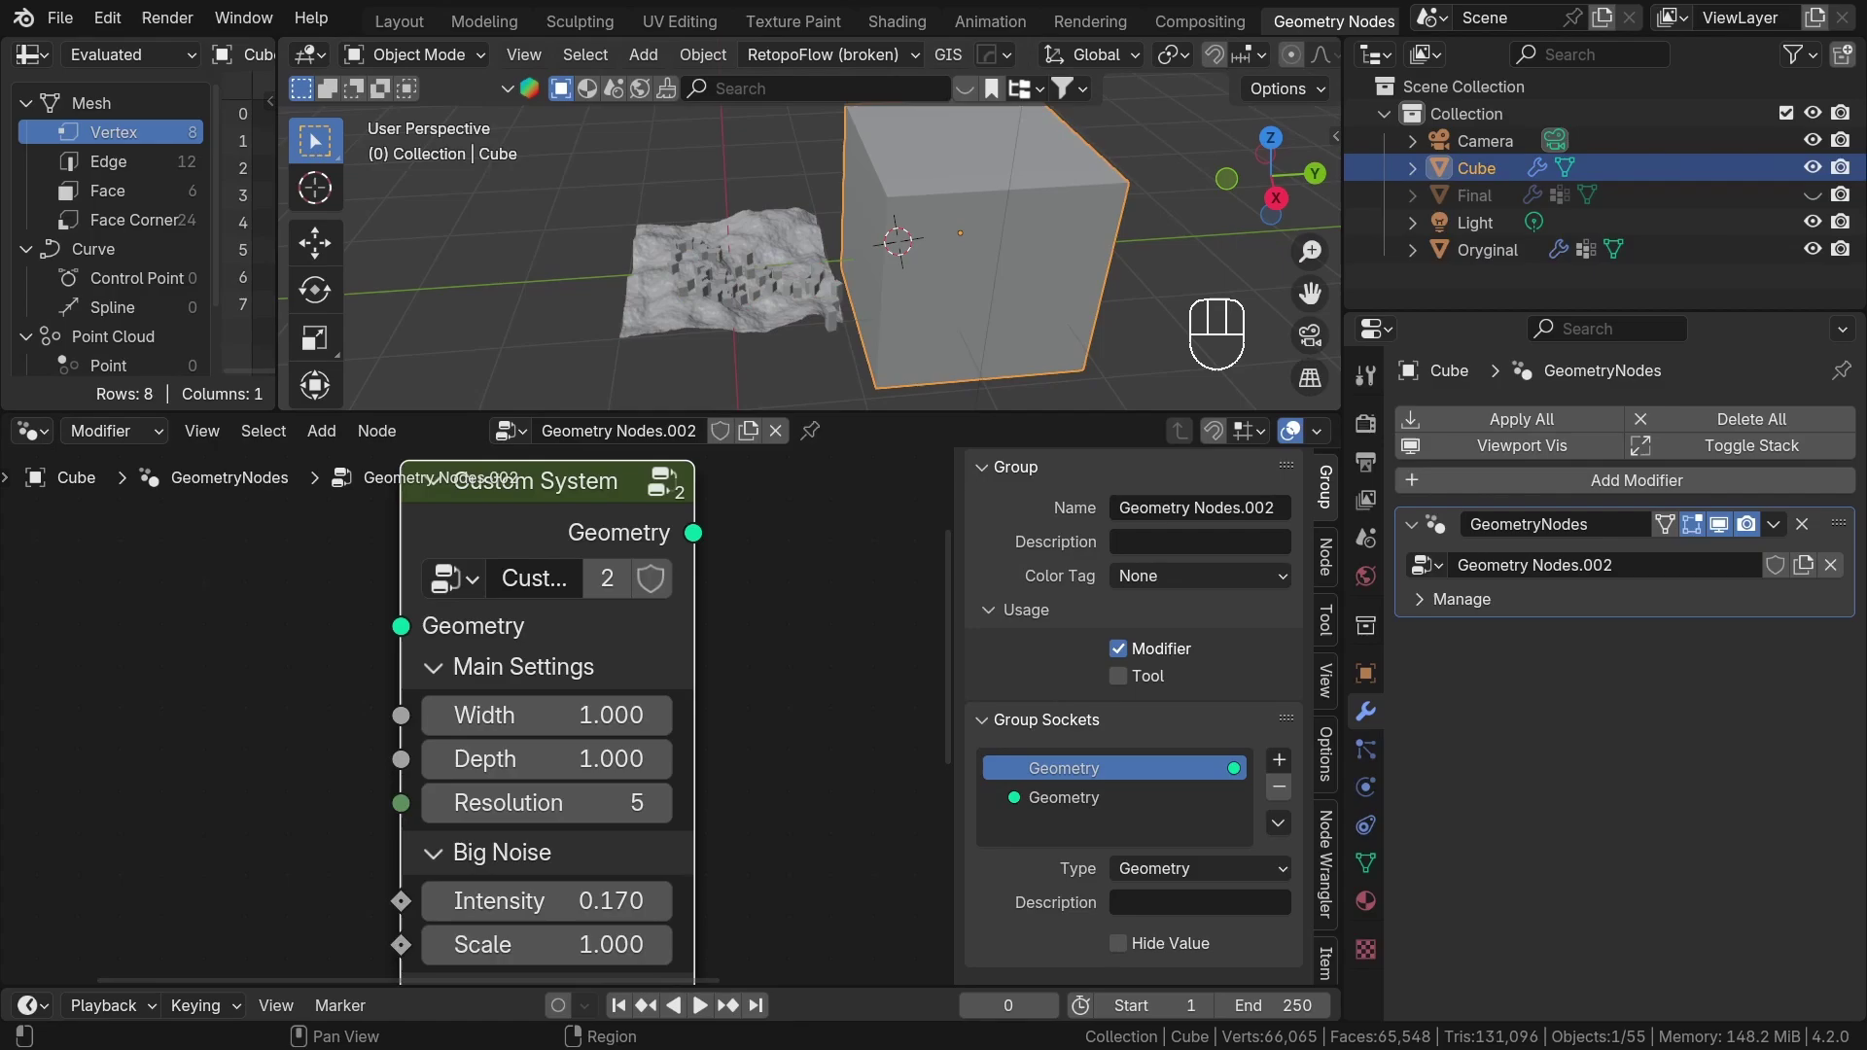
{"action": "middle_click", "coordinate": [813, 208]}
{"action": "key", "text": "x"}
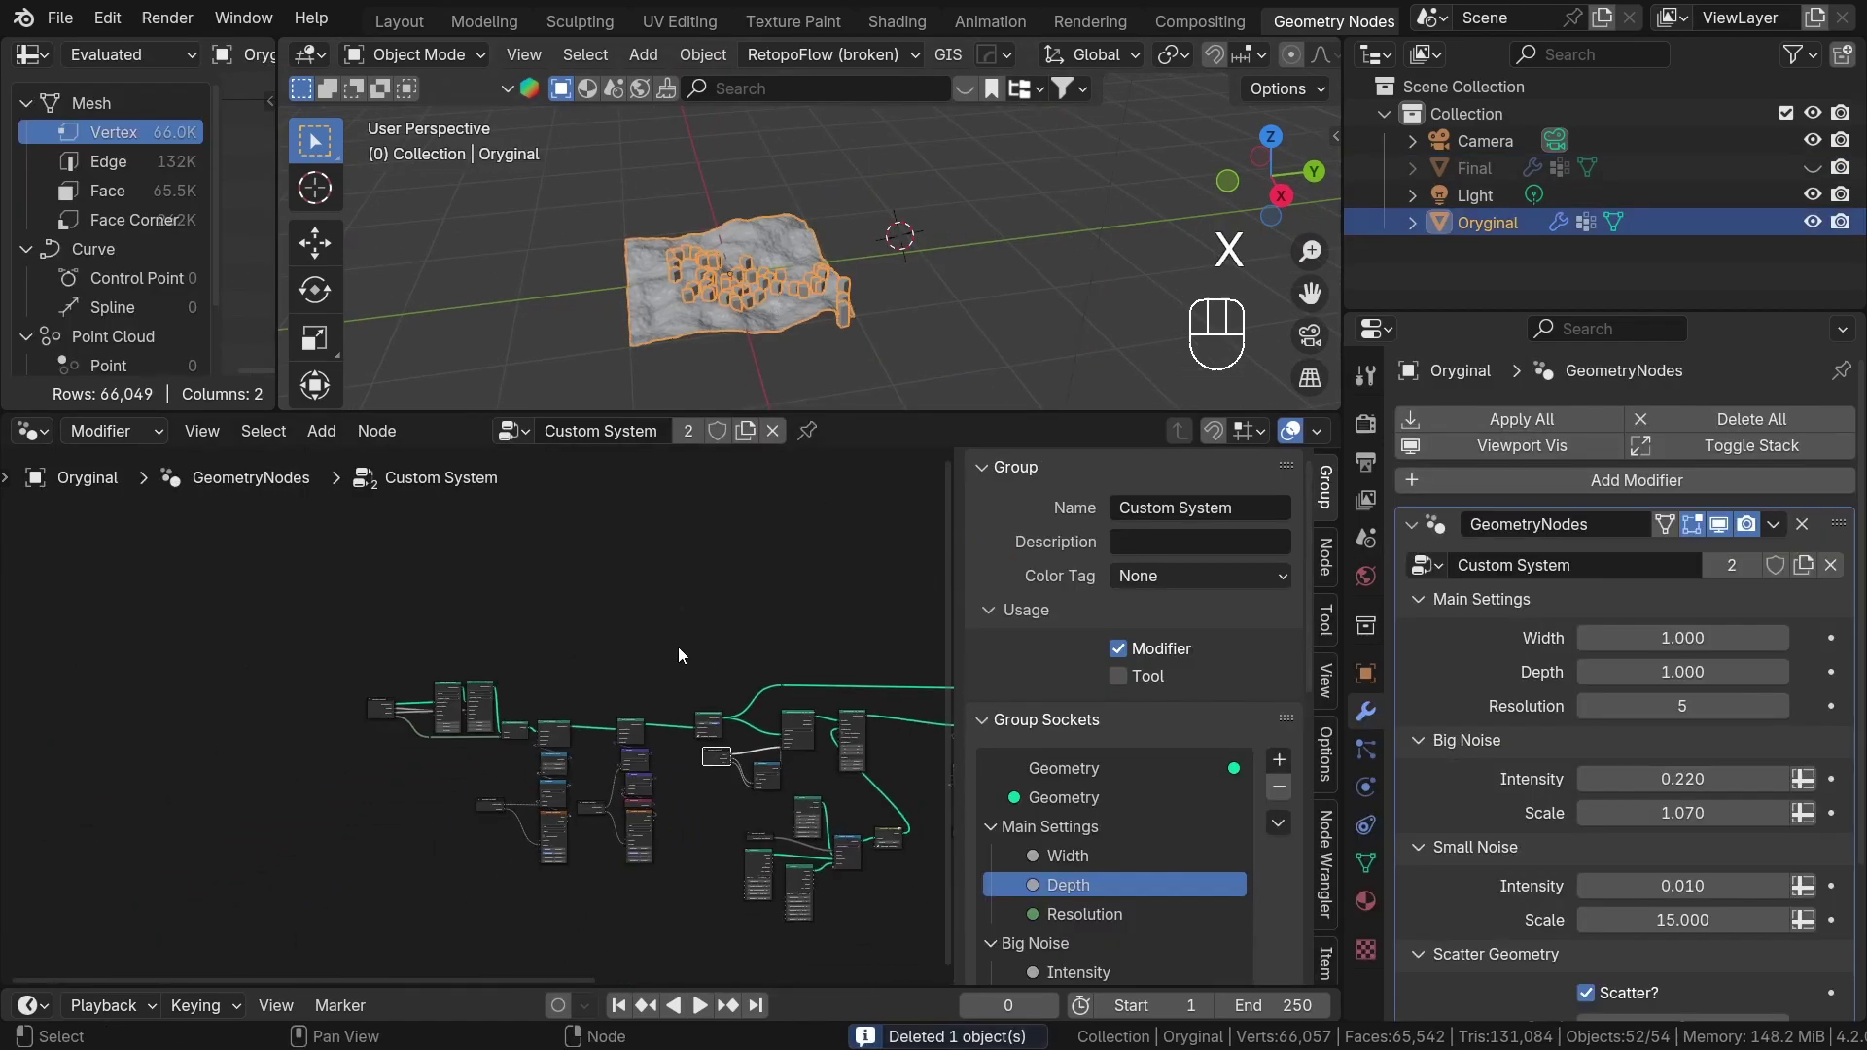
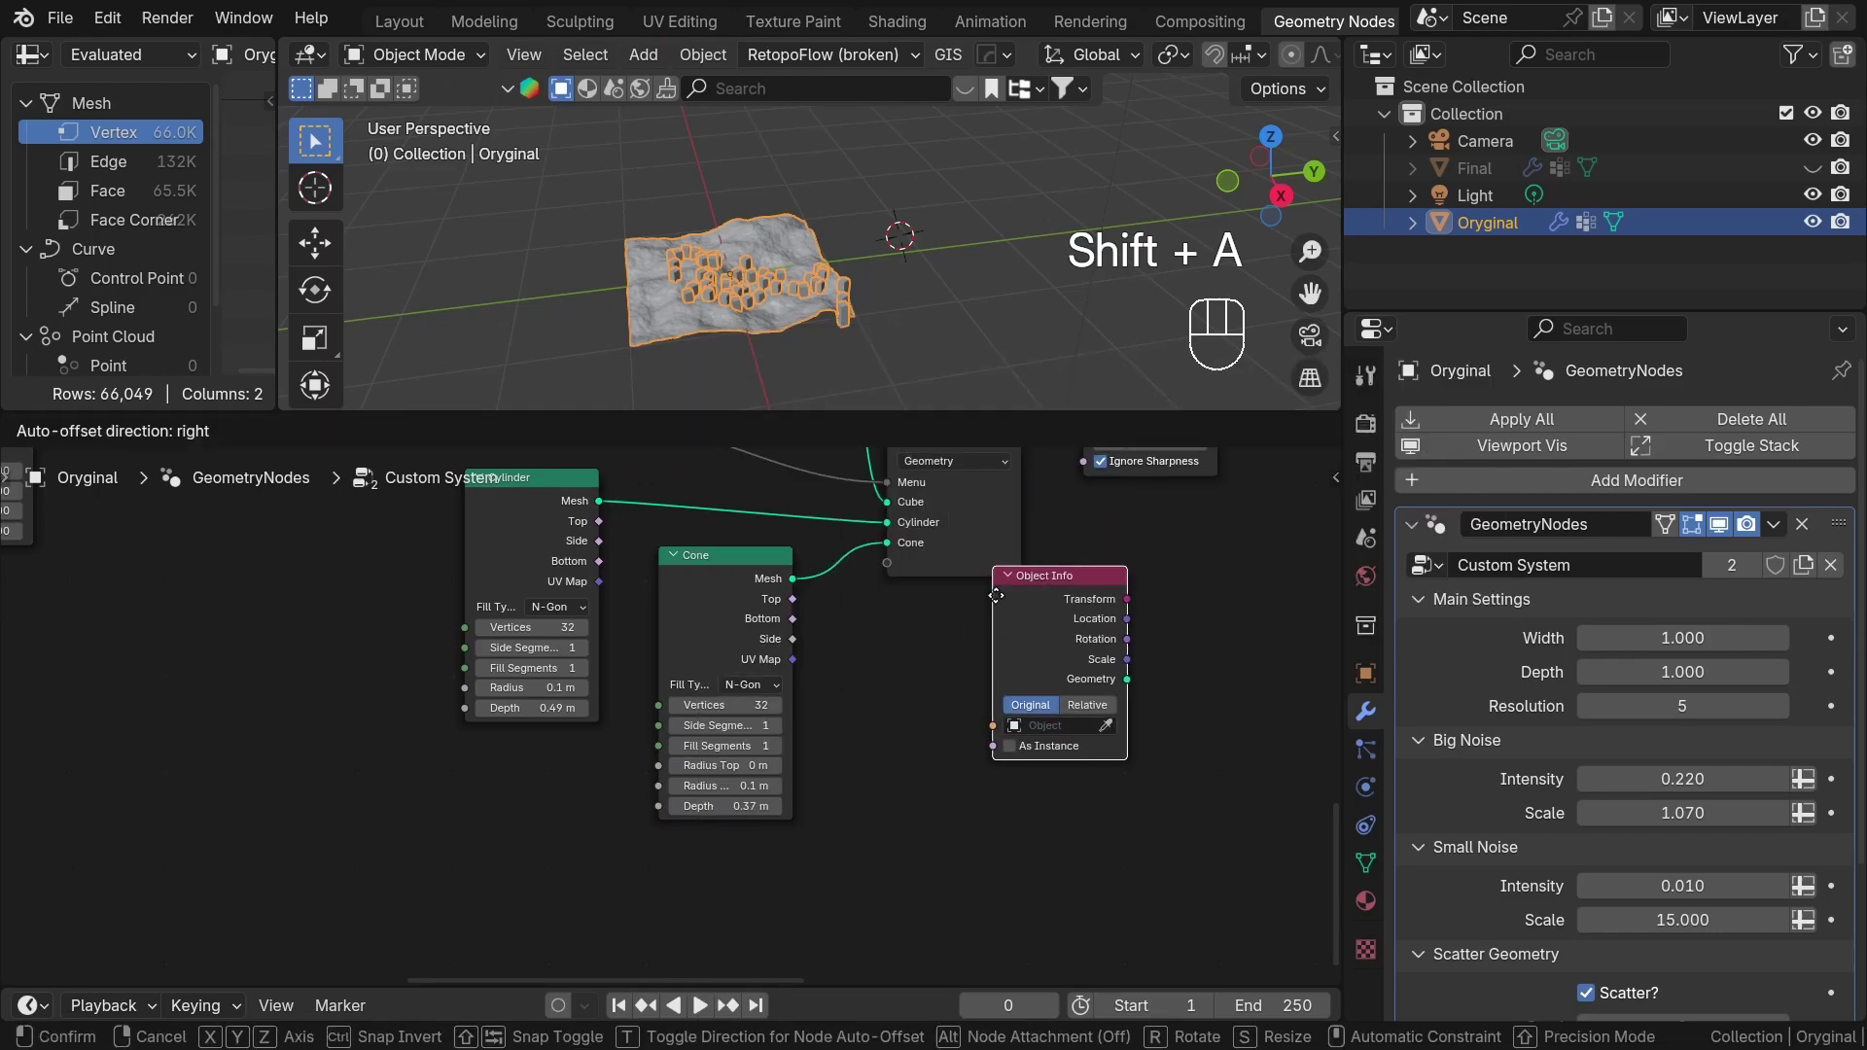
Wire an Object Info node into a new Custom item on the Menu Switch.
{"action": "left_click_drag", "start_coordinate": [1006, 834], "coordinate": [862, 516]}
{"action": "middle_click", "coordinate": [943, 753]}
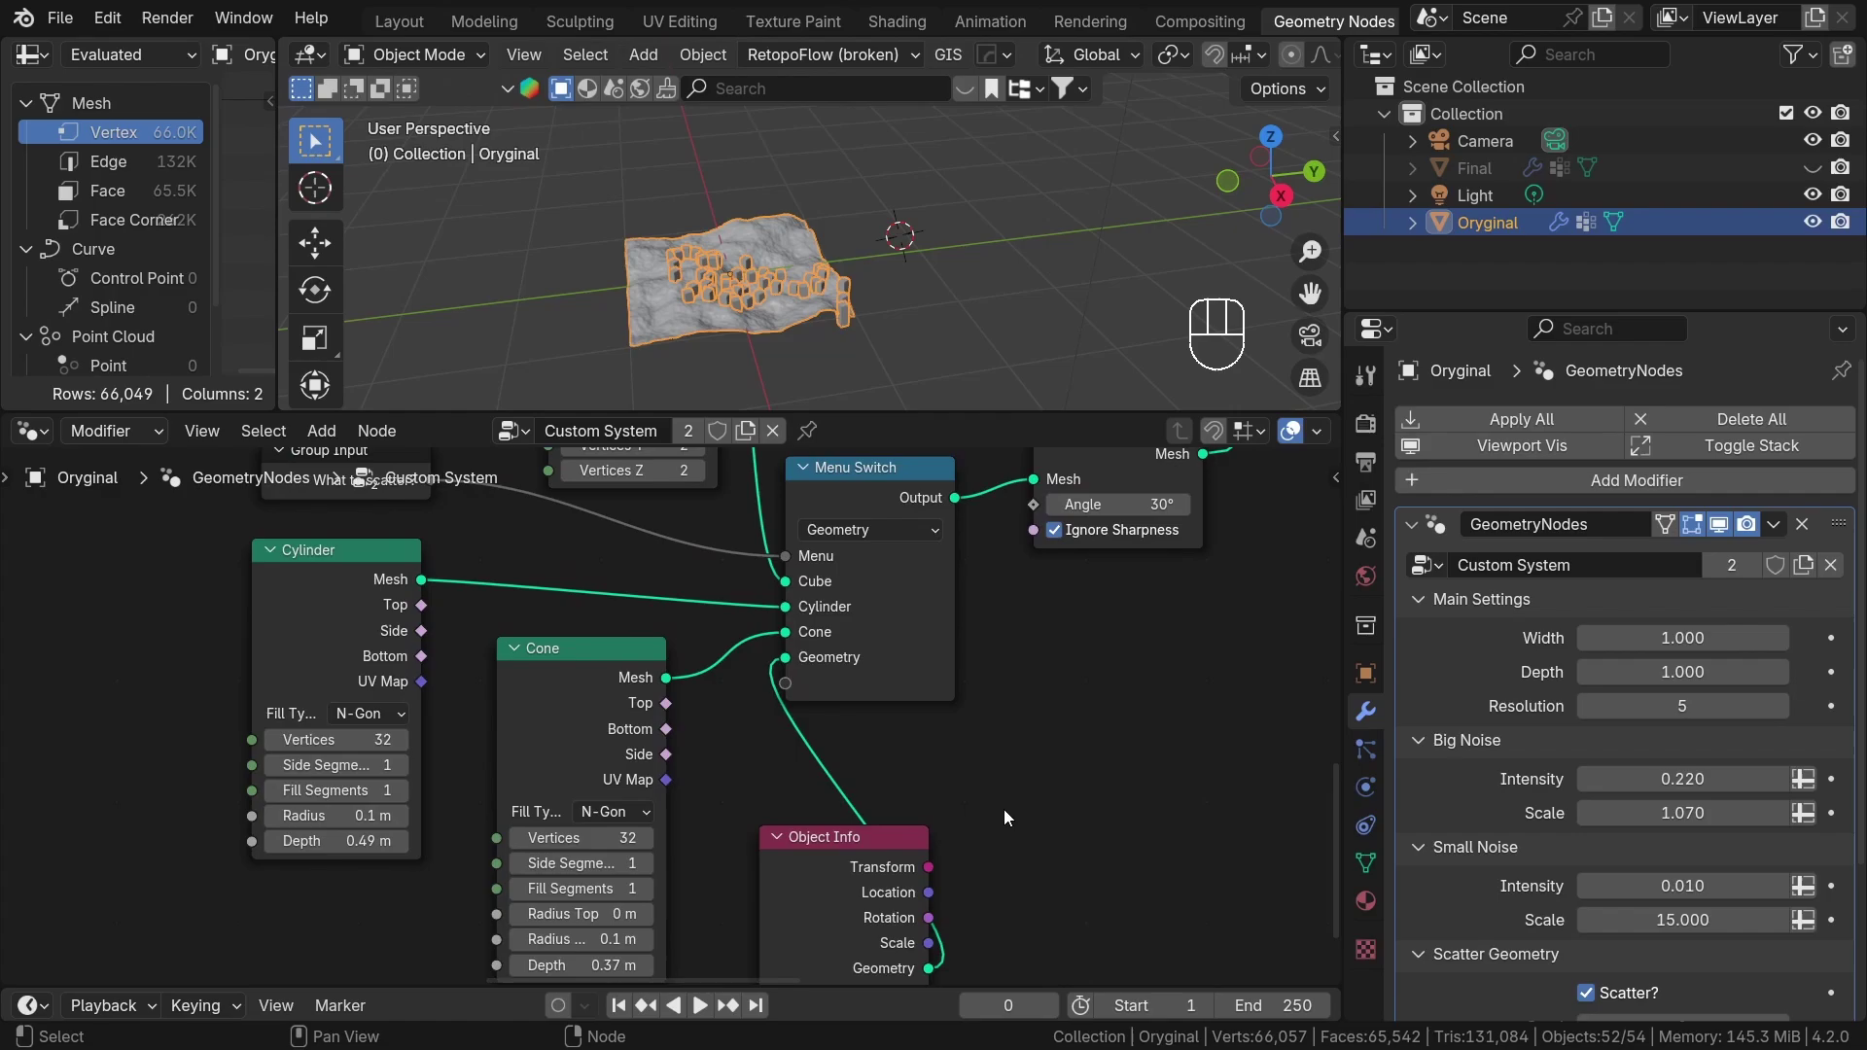
{"action": "left_click", "coordinate": [916, 492]}
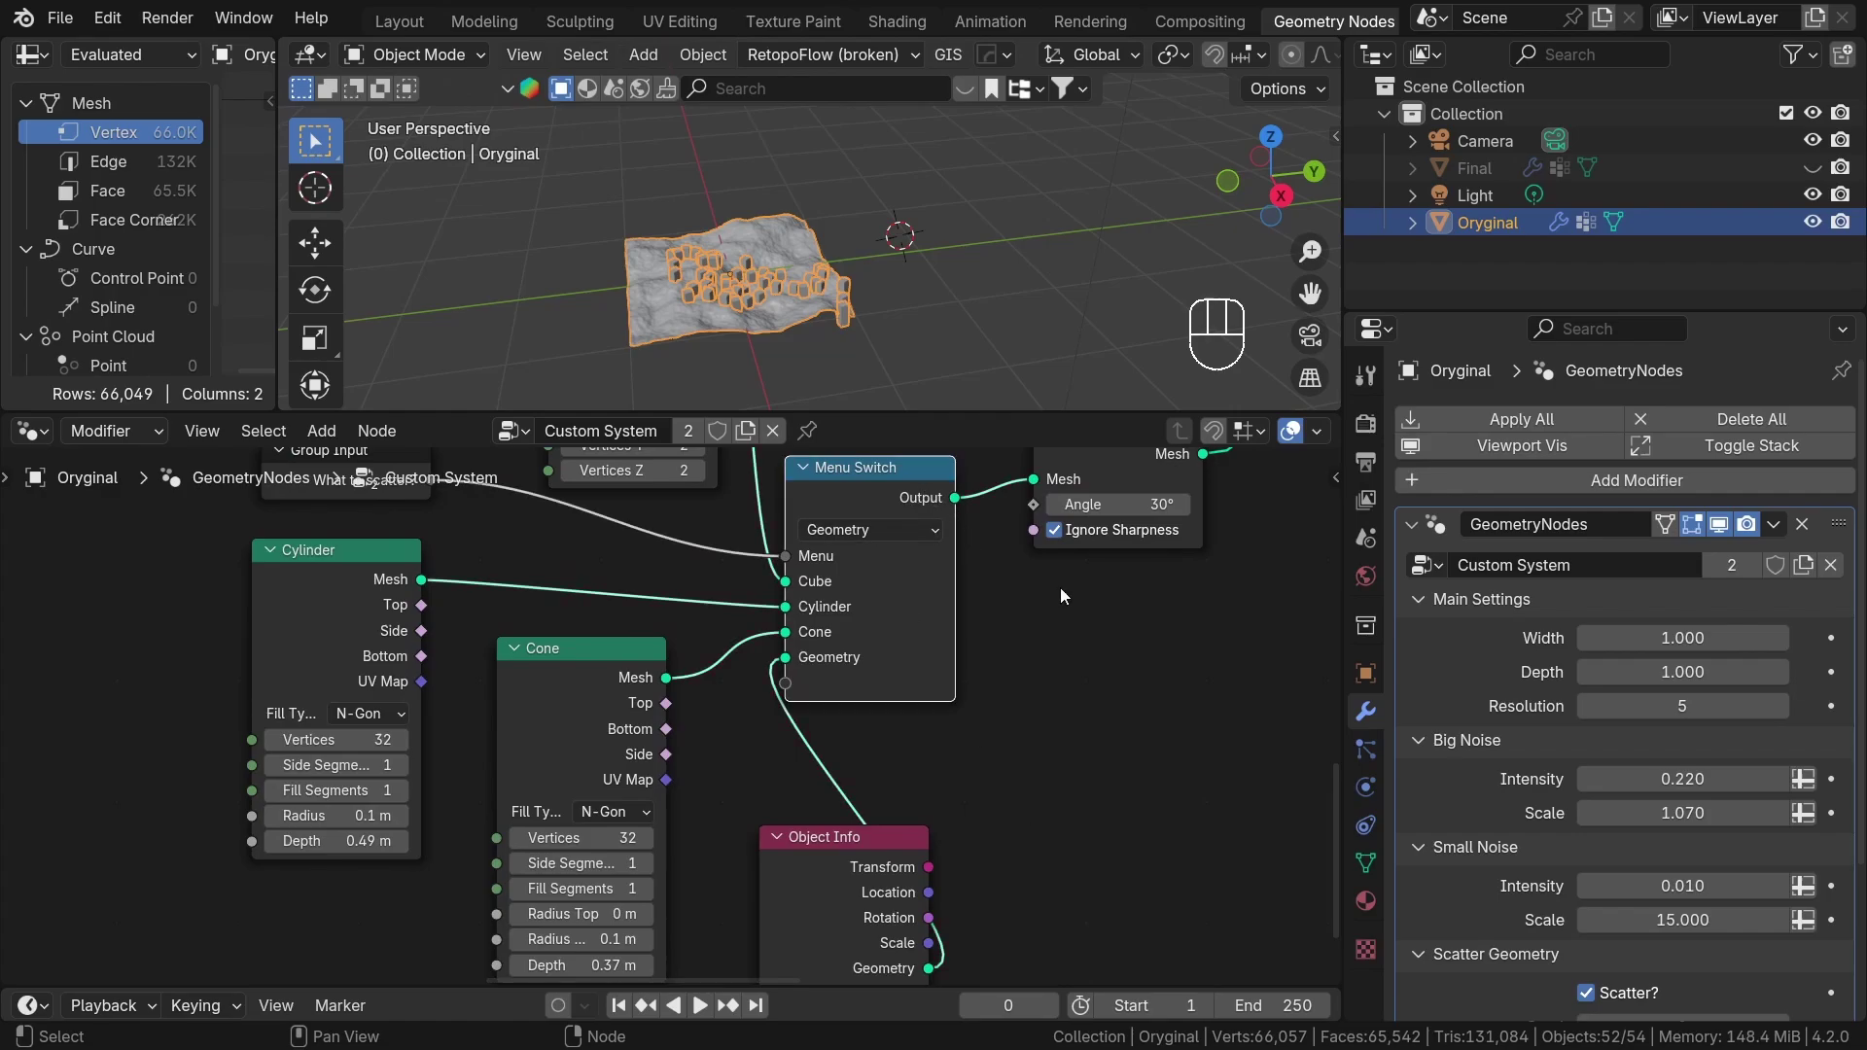
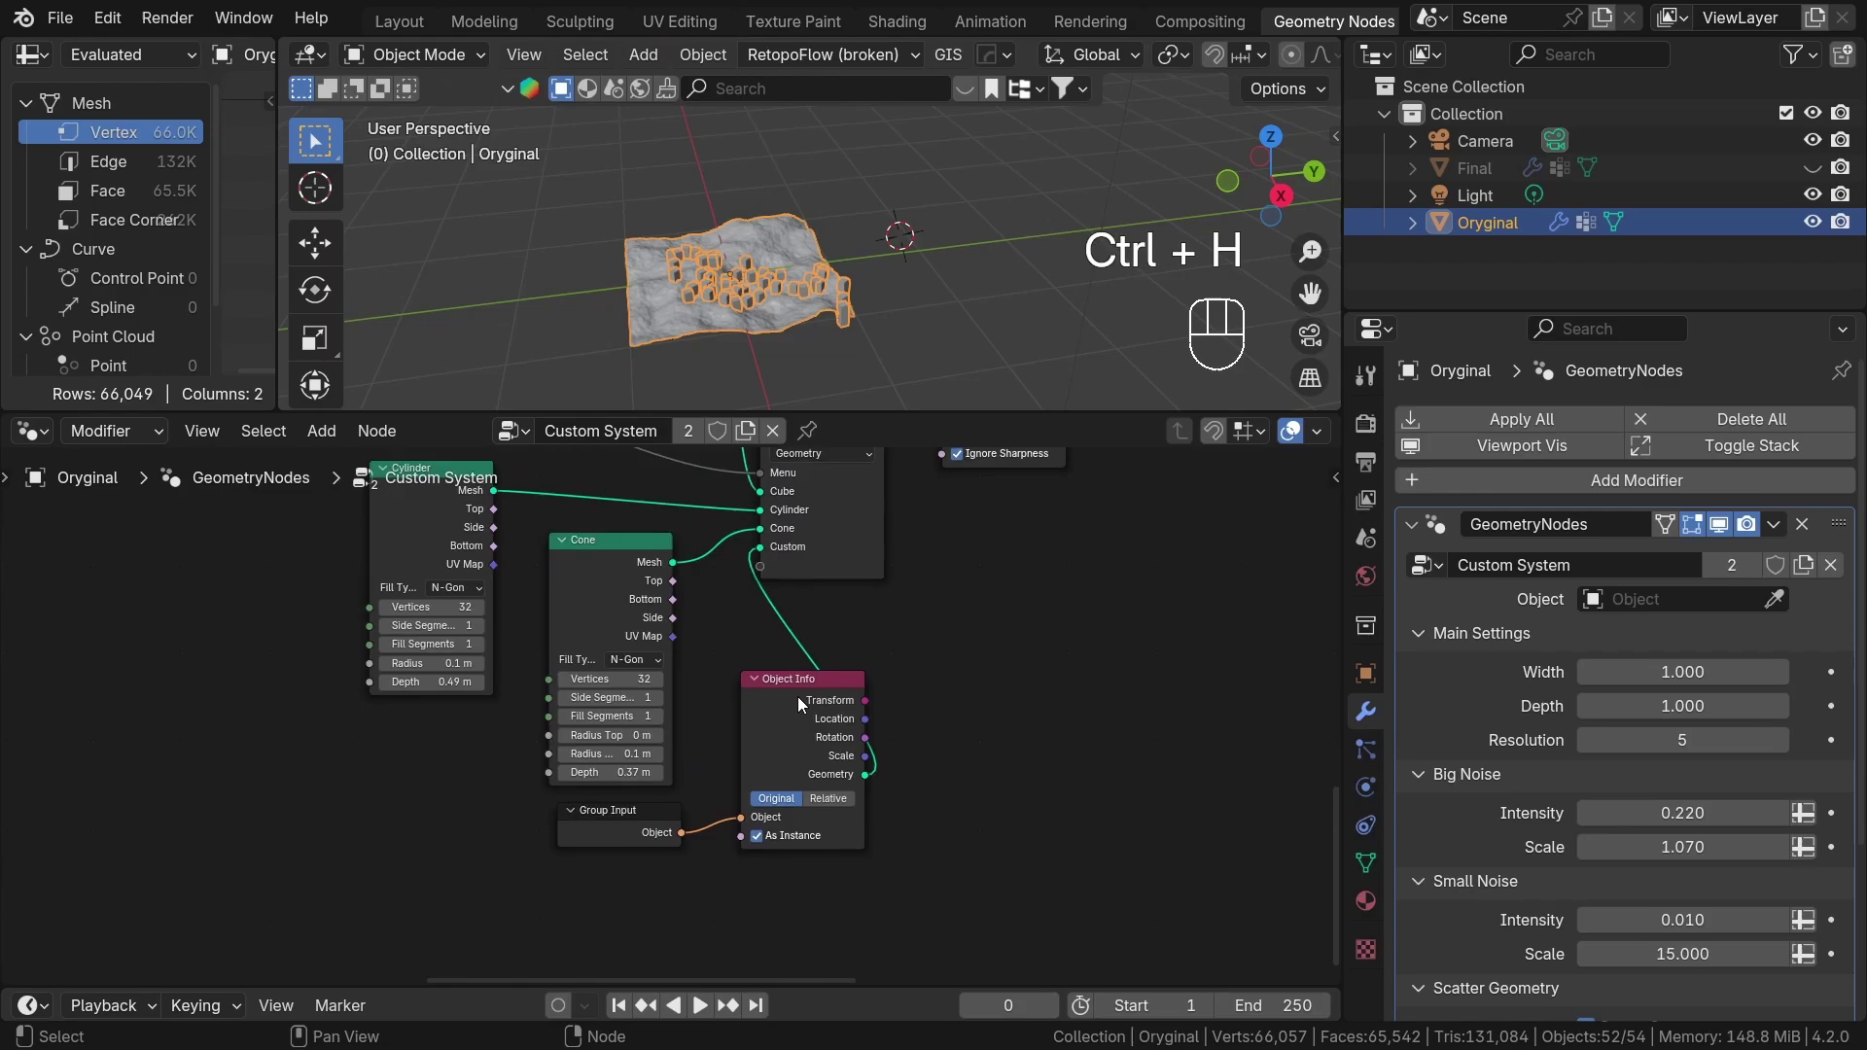
{"action": "left_click", "coordinate": [1016, 690]}
Expose the object as a Custom Object group input placed under What to scatter?, and choose Custom.
{"action": "key", "text": "n"}
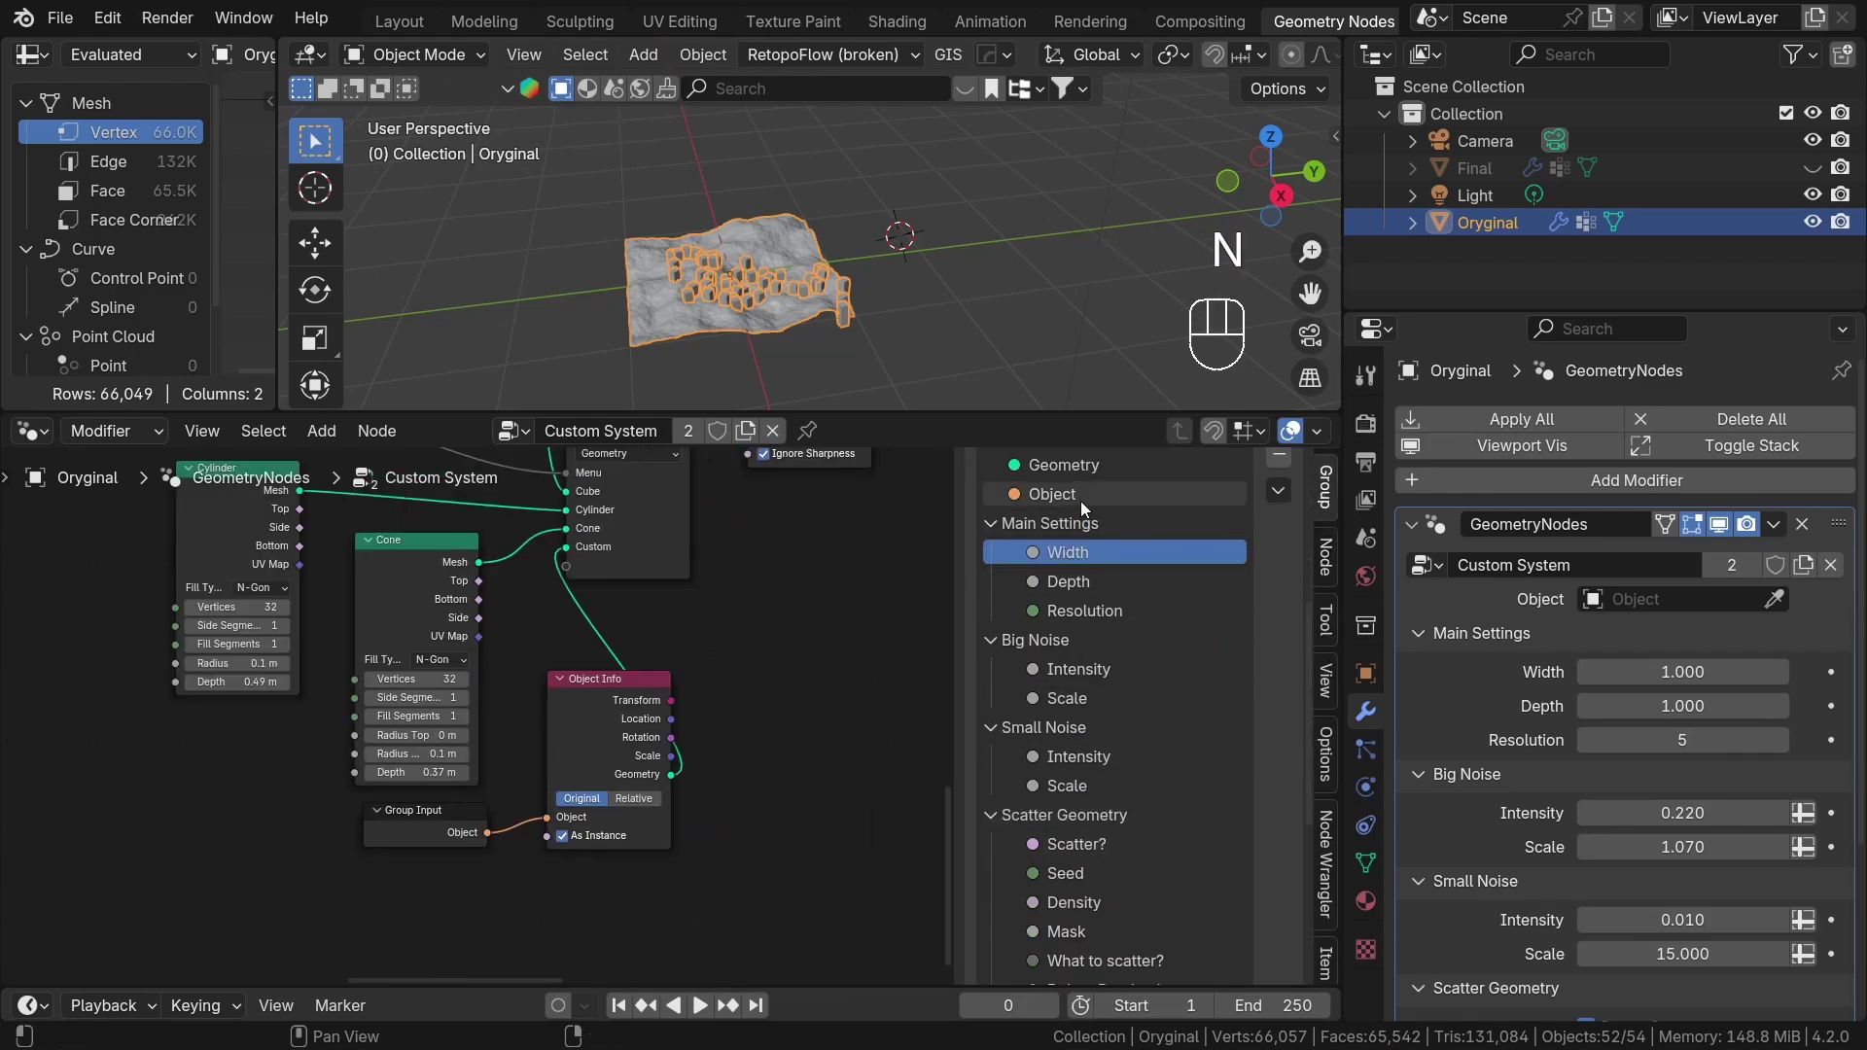
{"action": "left_click", "coordinate": [1060, 612]}
{"action": "left_click", "coordinate": [1079, 618]}
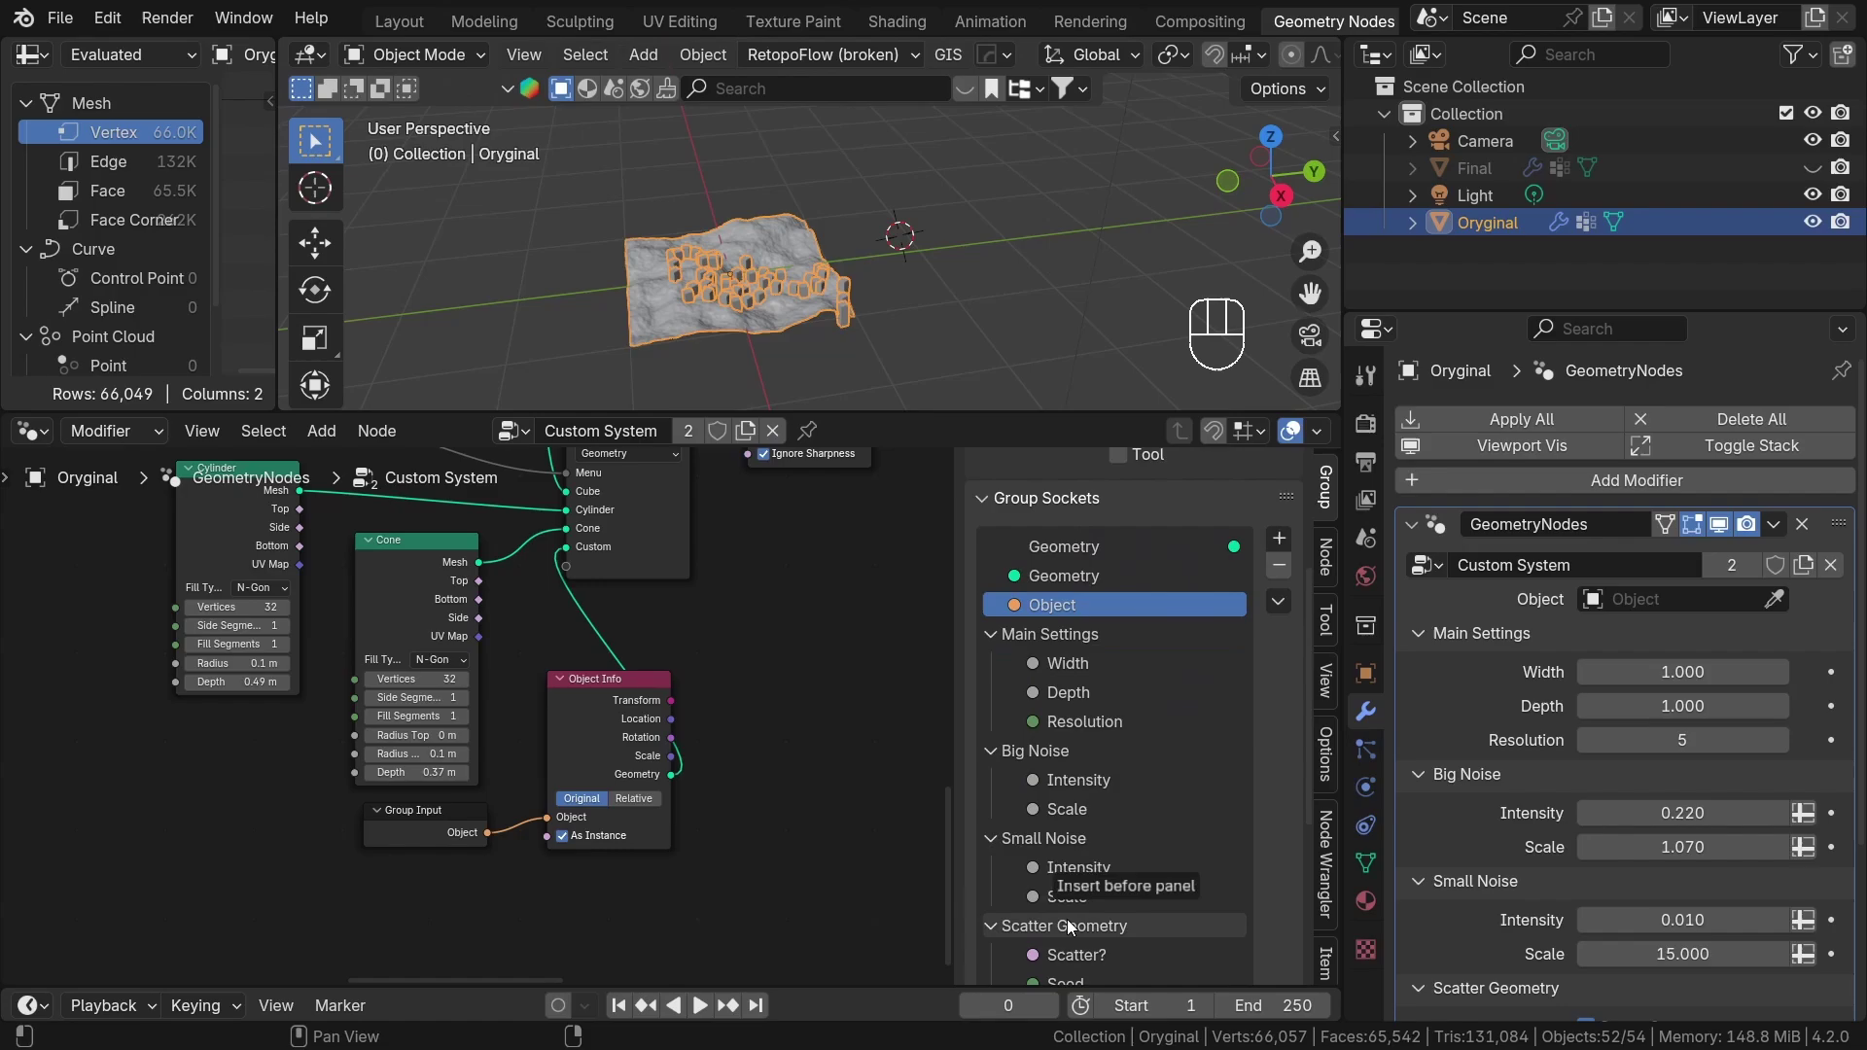
{"action": "left_click", "coordinate": [1072, 709]}
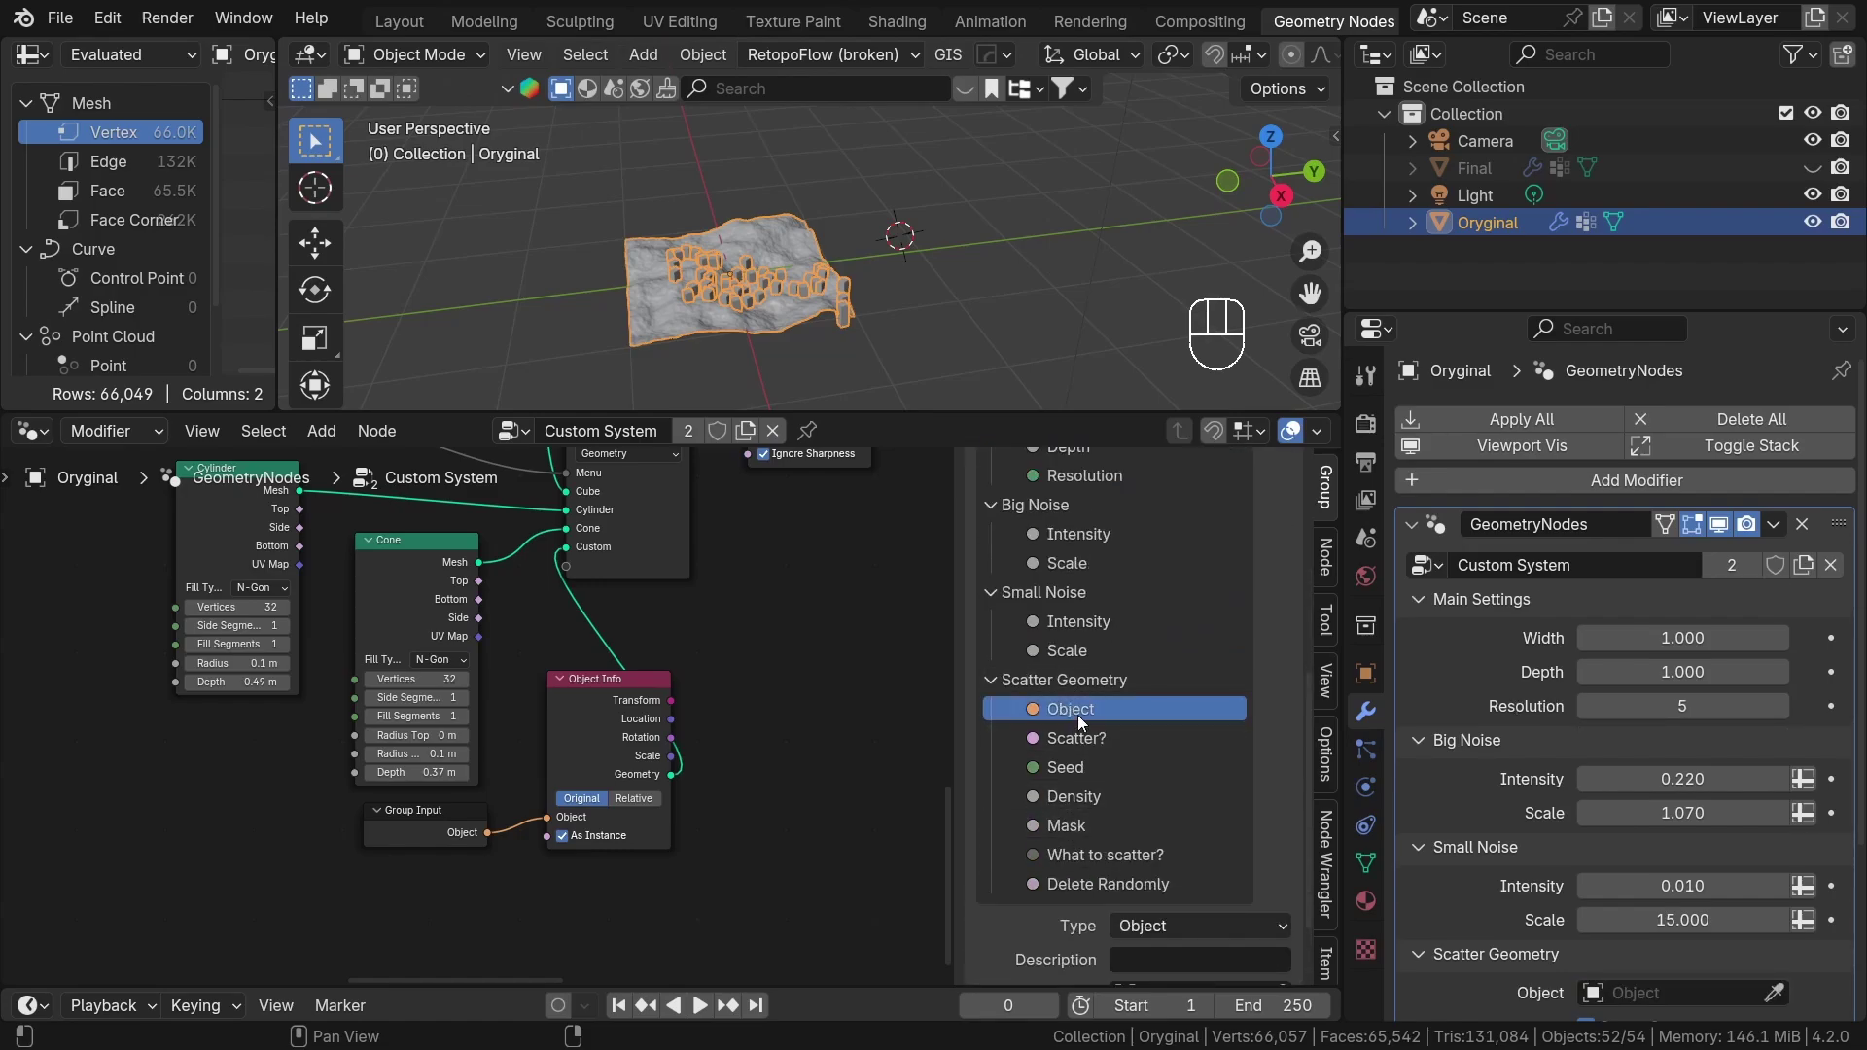
{"action": "left_click_drag", "start_coordinate": [1072, 862], "coordinate": [1073, 861]}
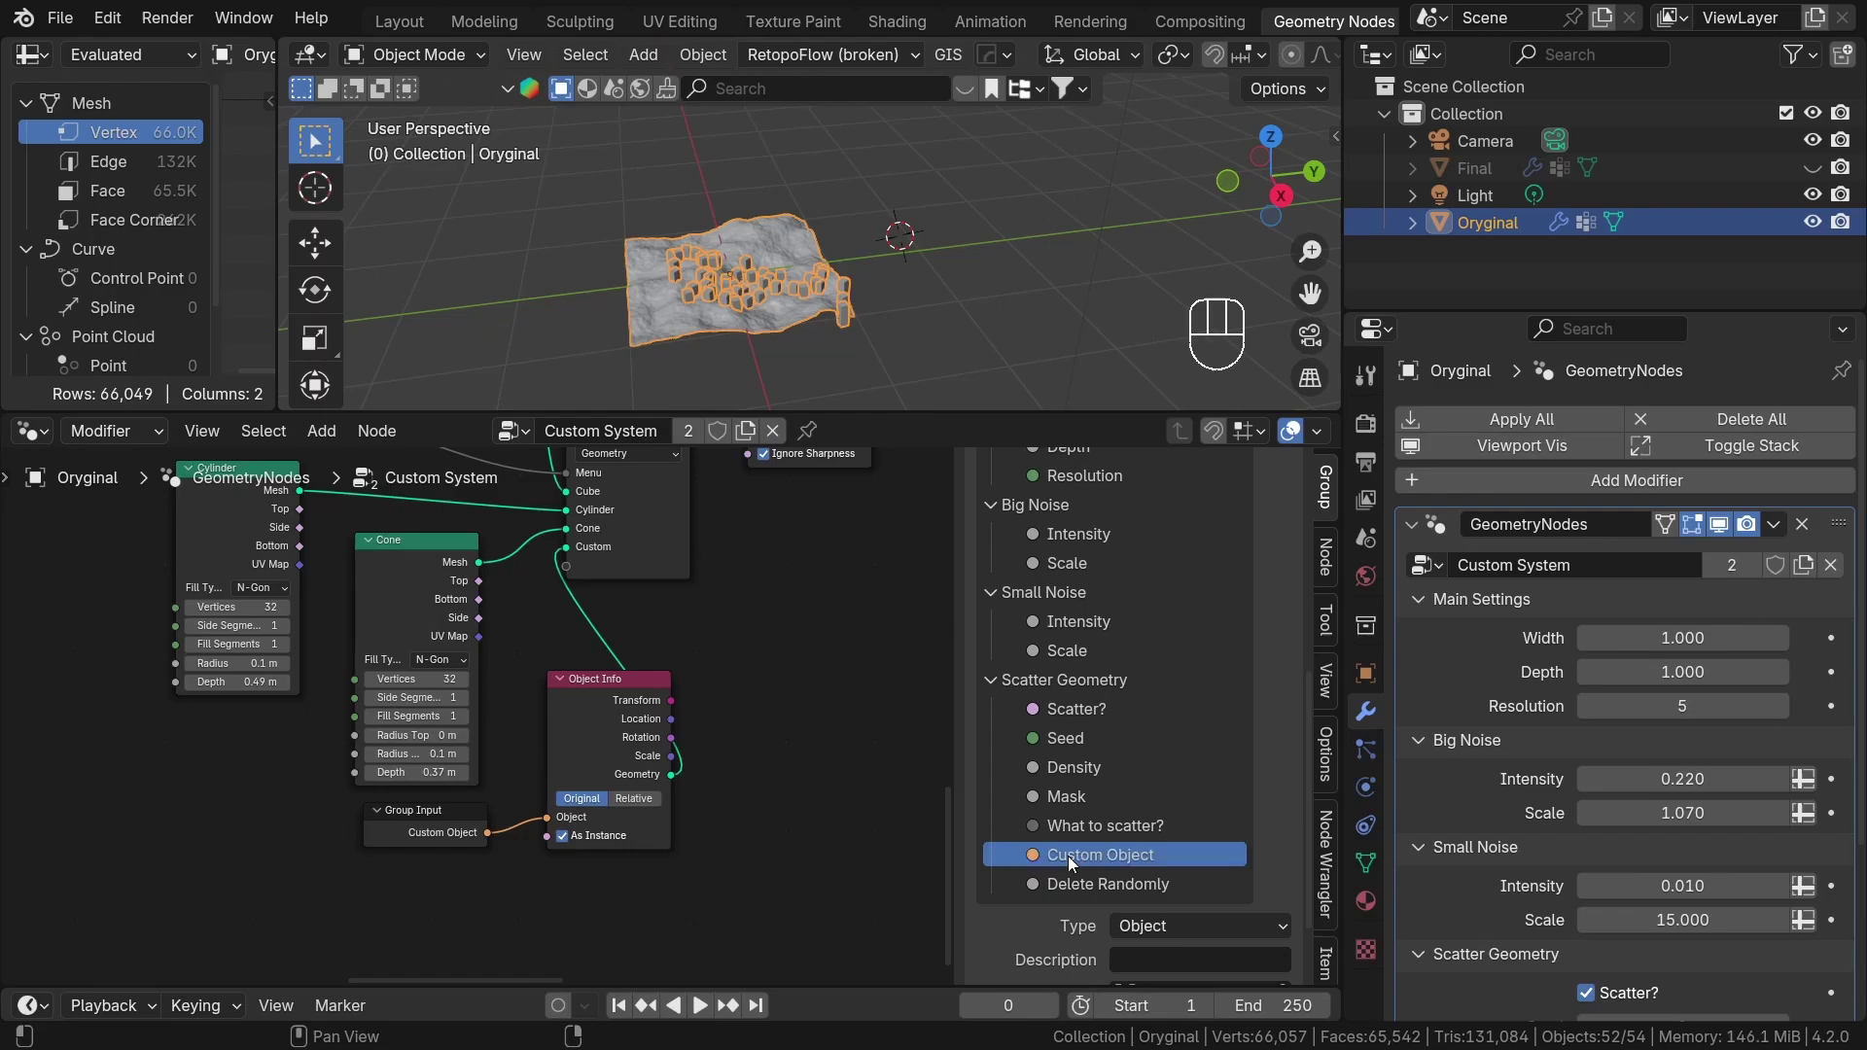
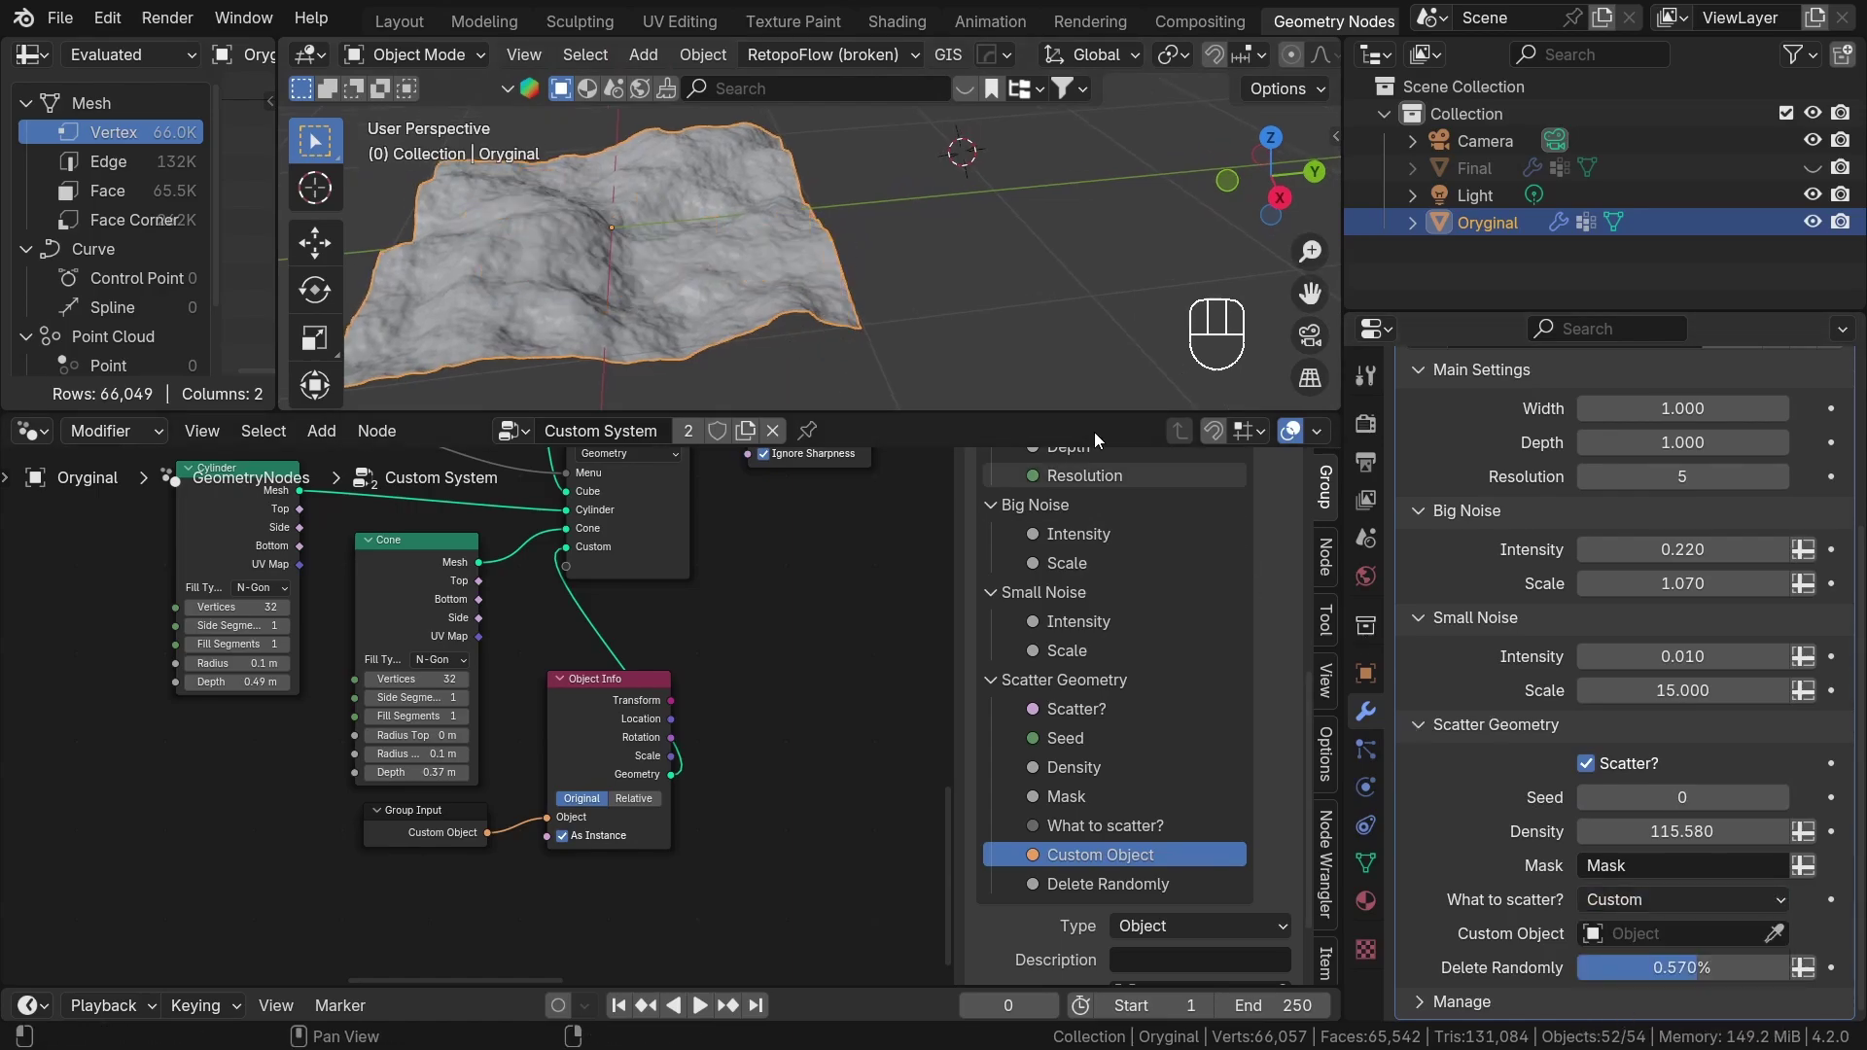
Add a Monkey mesh, scale it down and apply the scale.
{"action": "middle_click", "coordinate": [968, 297]}
{"action": "right_click", "coordinate": [967, 258]}
{"action": "key", "text": "shift+a"}
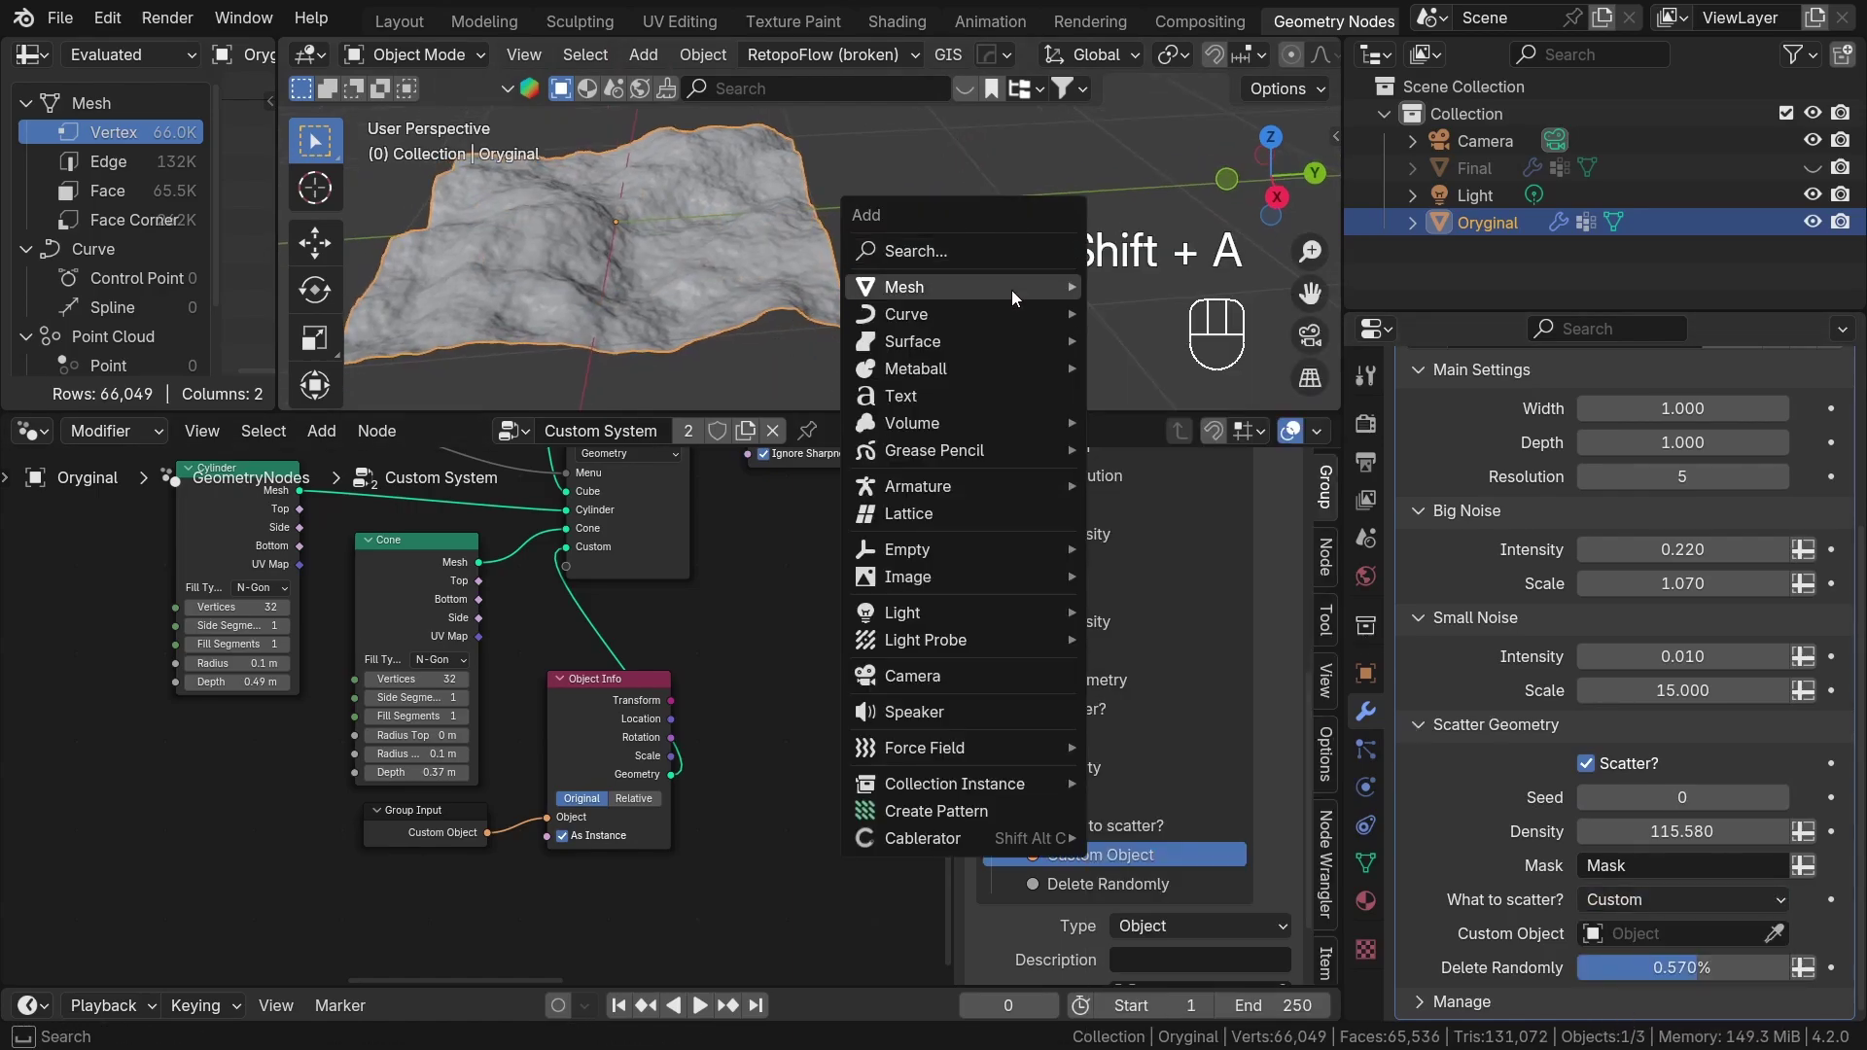
{"action": "key", "text": "s"}
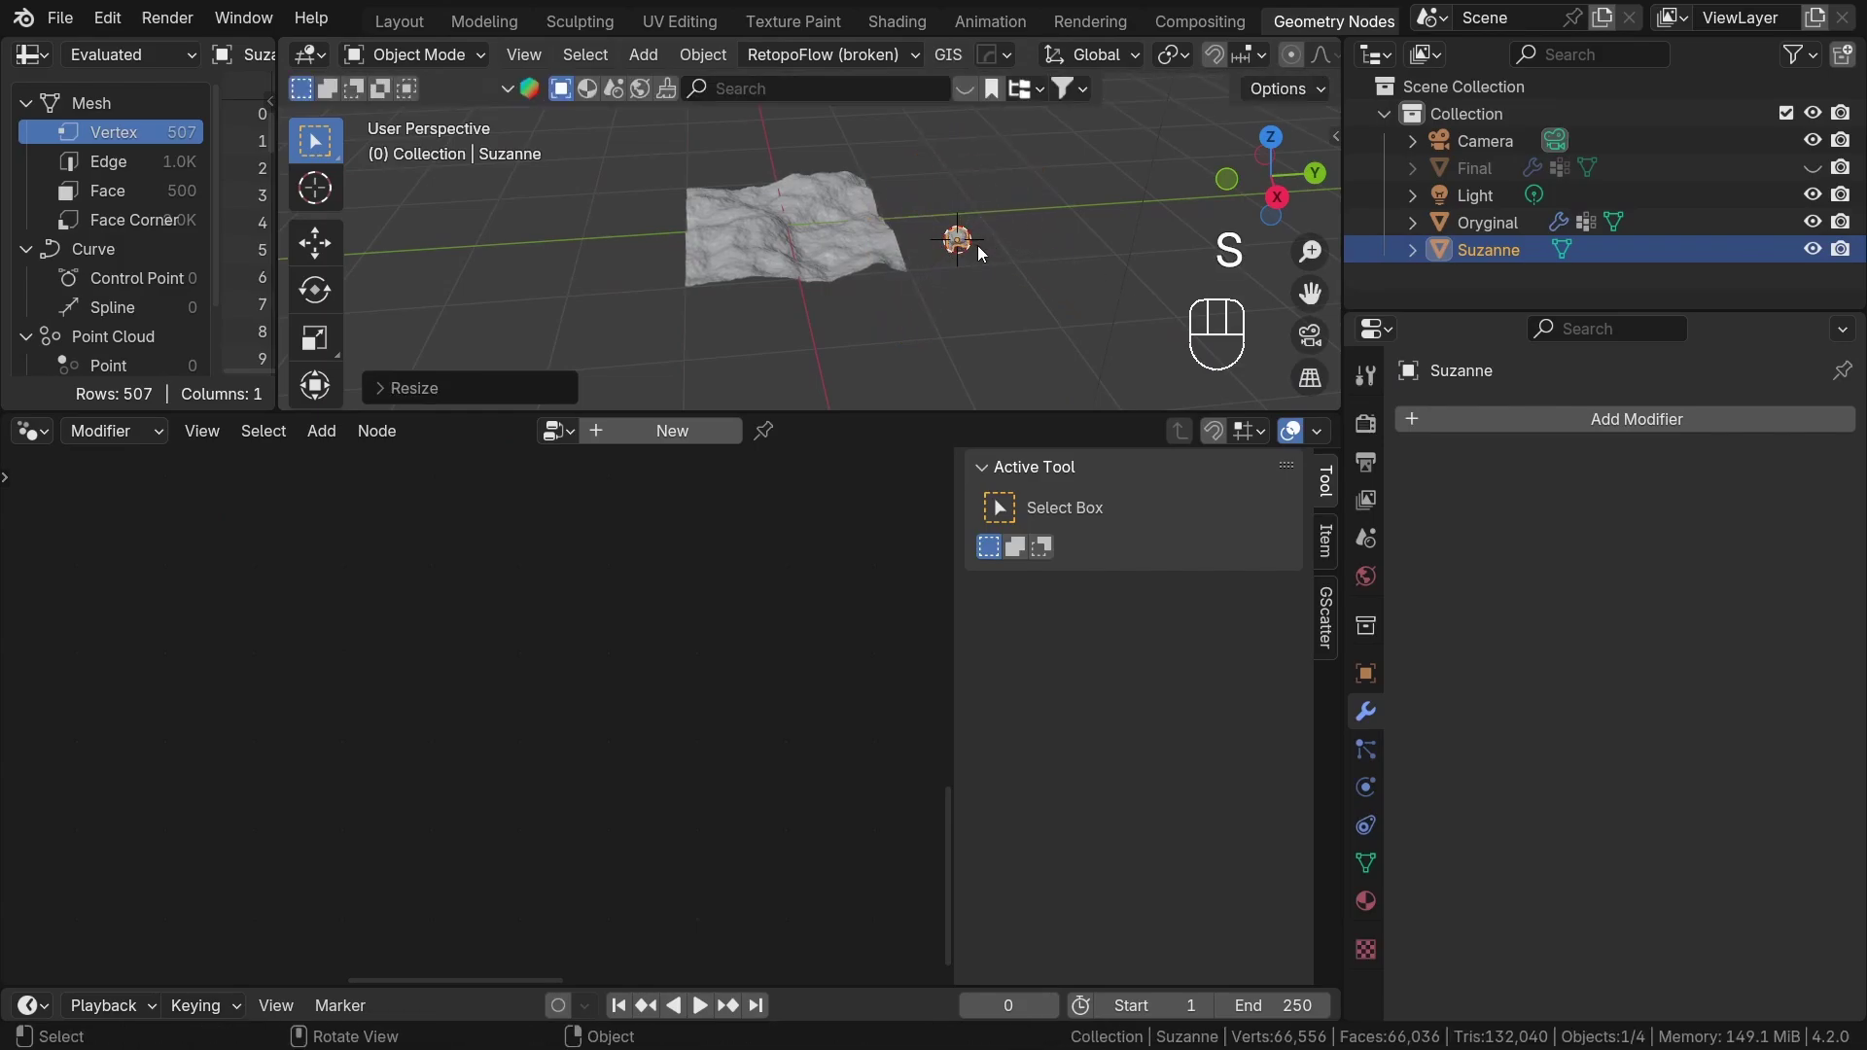
{"action": "key", "text": "ctrl+a"}
On the terrain, set Suzanne as the Custom Object so she scatters over the mask.
{"action": "left_click", "coordinate": [1780, 999]}
{"action": "left_click_drag", "start_coordinate": [637, 282], "coordinate": [827, 268]}
{"action": "left_click_drag", "start_coordinate": [775, 310], "coordinate": [967, 309]}
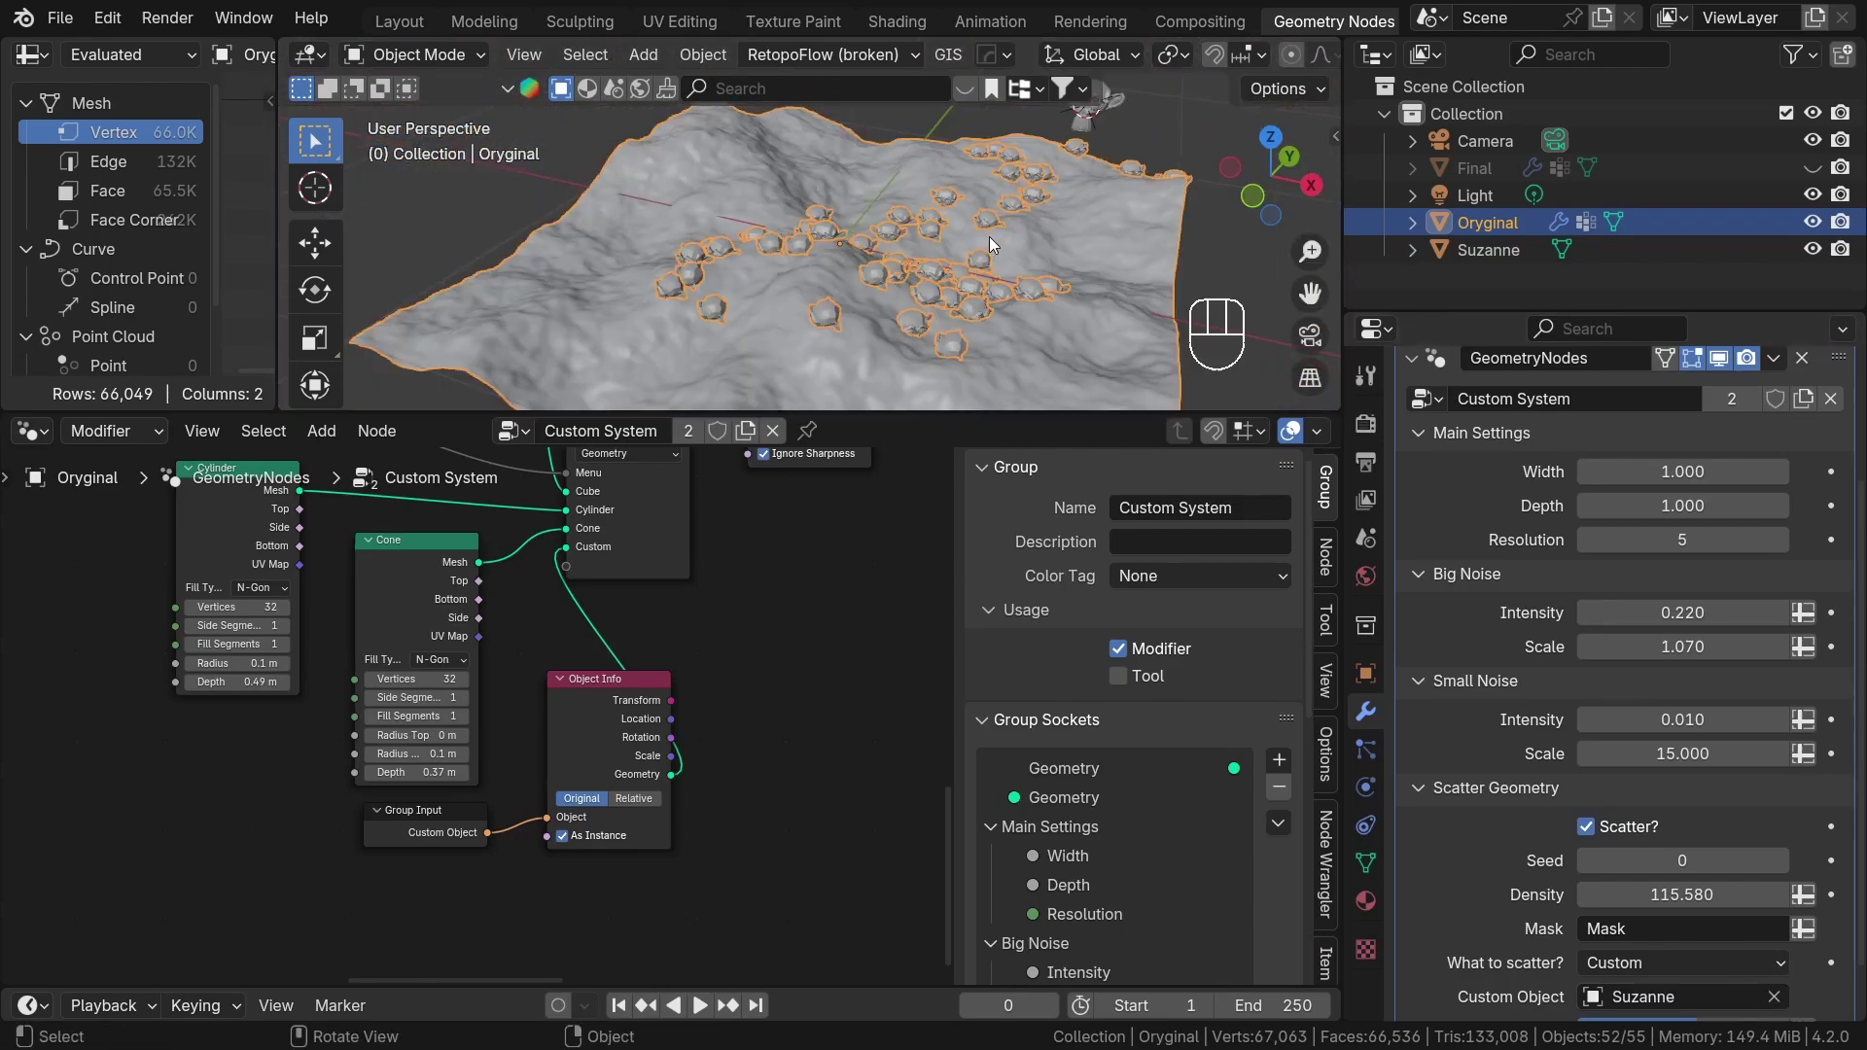
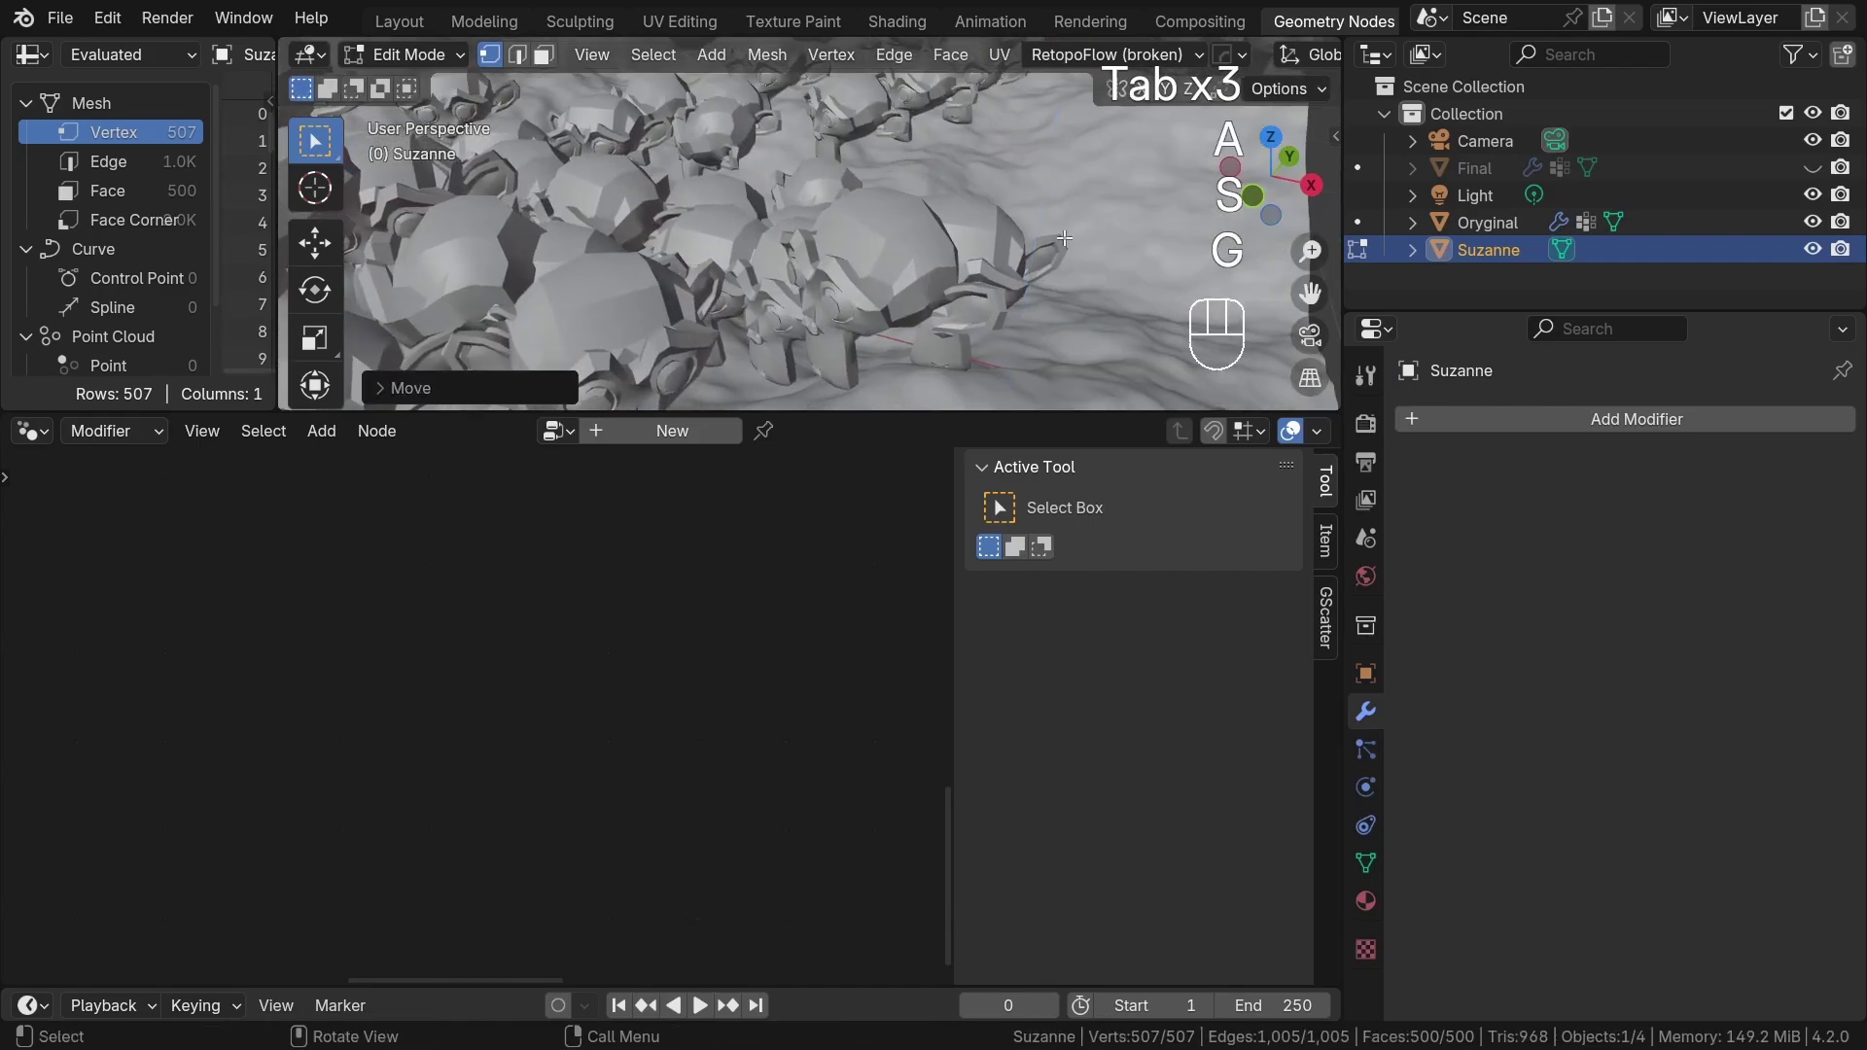
Tweak Suzanne's mesh in edit mode, then reselect the terrain.
{"action": "key", "text": "Tab"}
{"action": "left_click_drag", "start_coordinate": [1017, 250], "coordinate": [741, 252]}
{"action": "left_click_drag", "start_coordinate": [995, 288], "coordinate": [1126, 265]}
{"action": "middle_click", "coordinate": [1085, 277]}
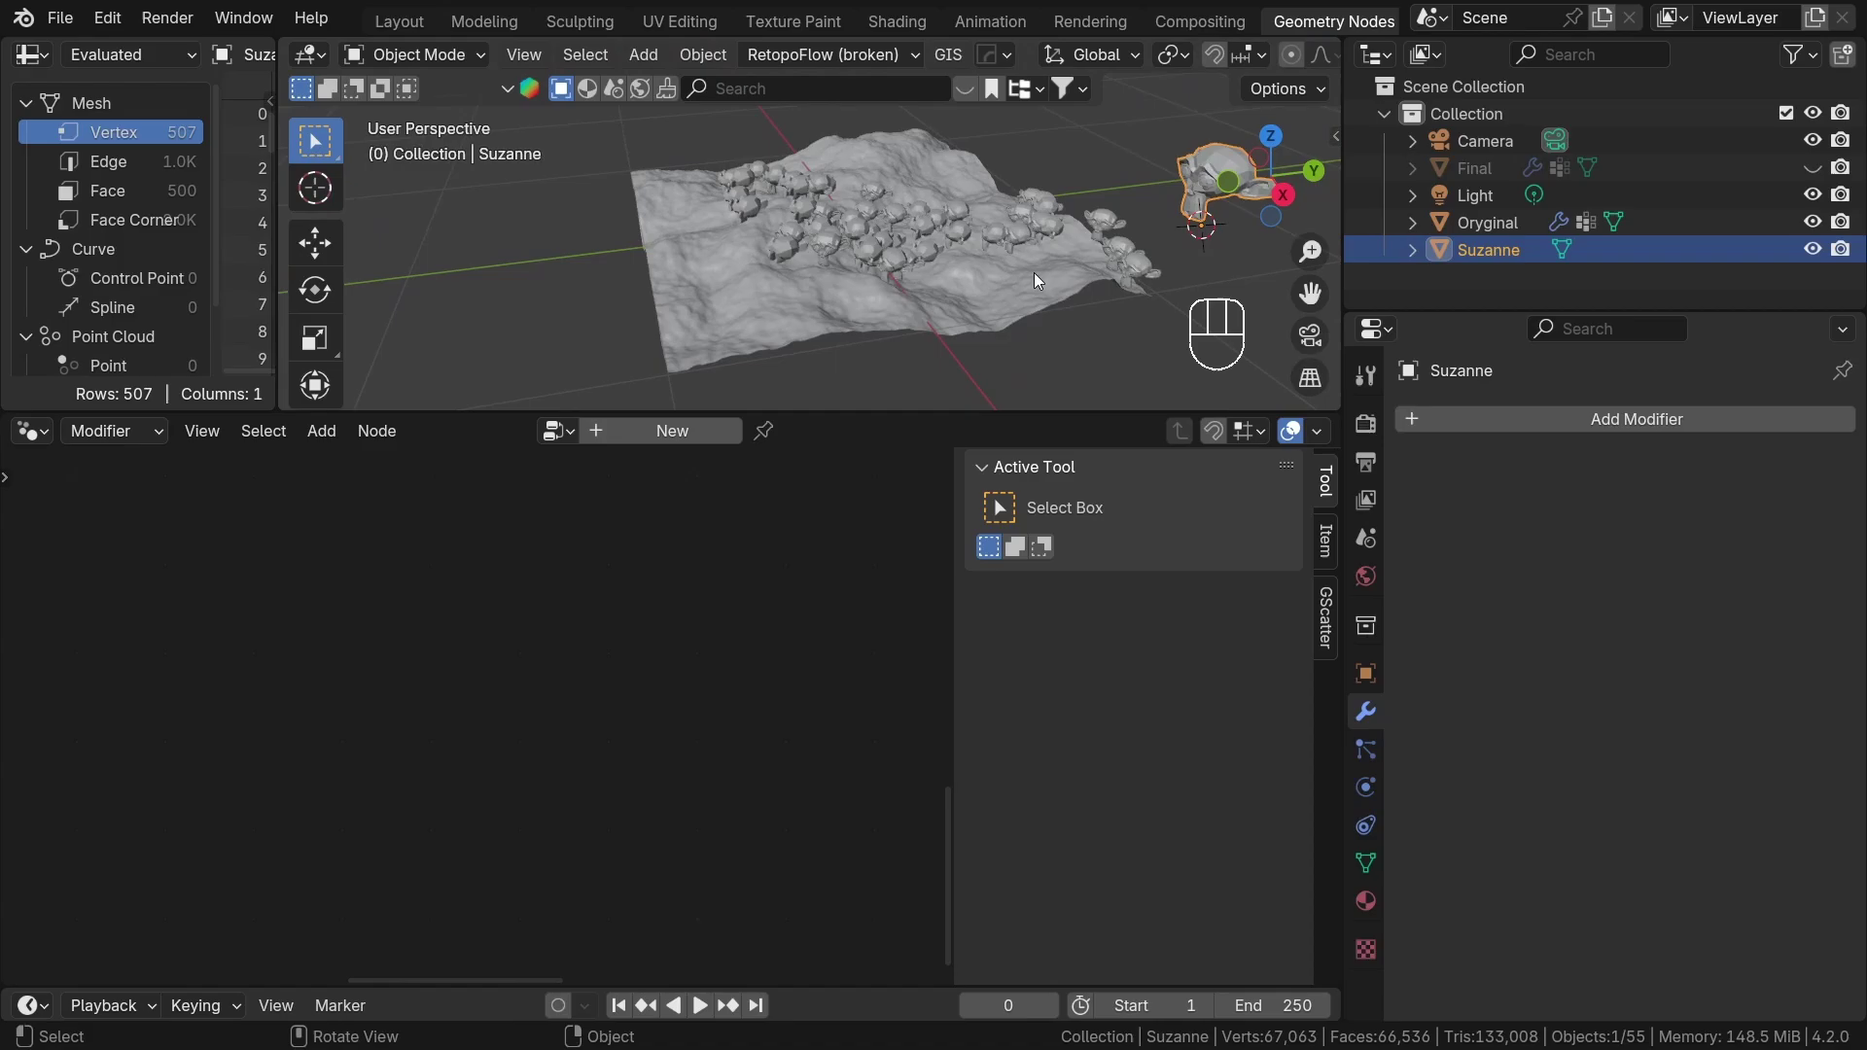
{"action": "left_click", "coordinate": [1040, 278]}
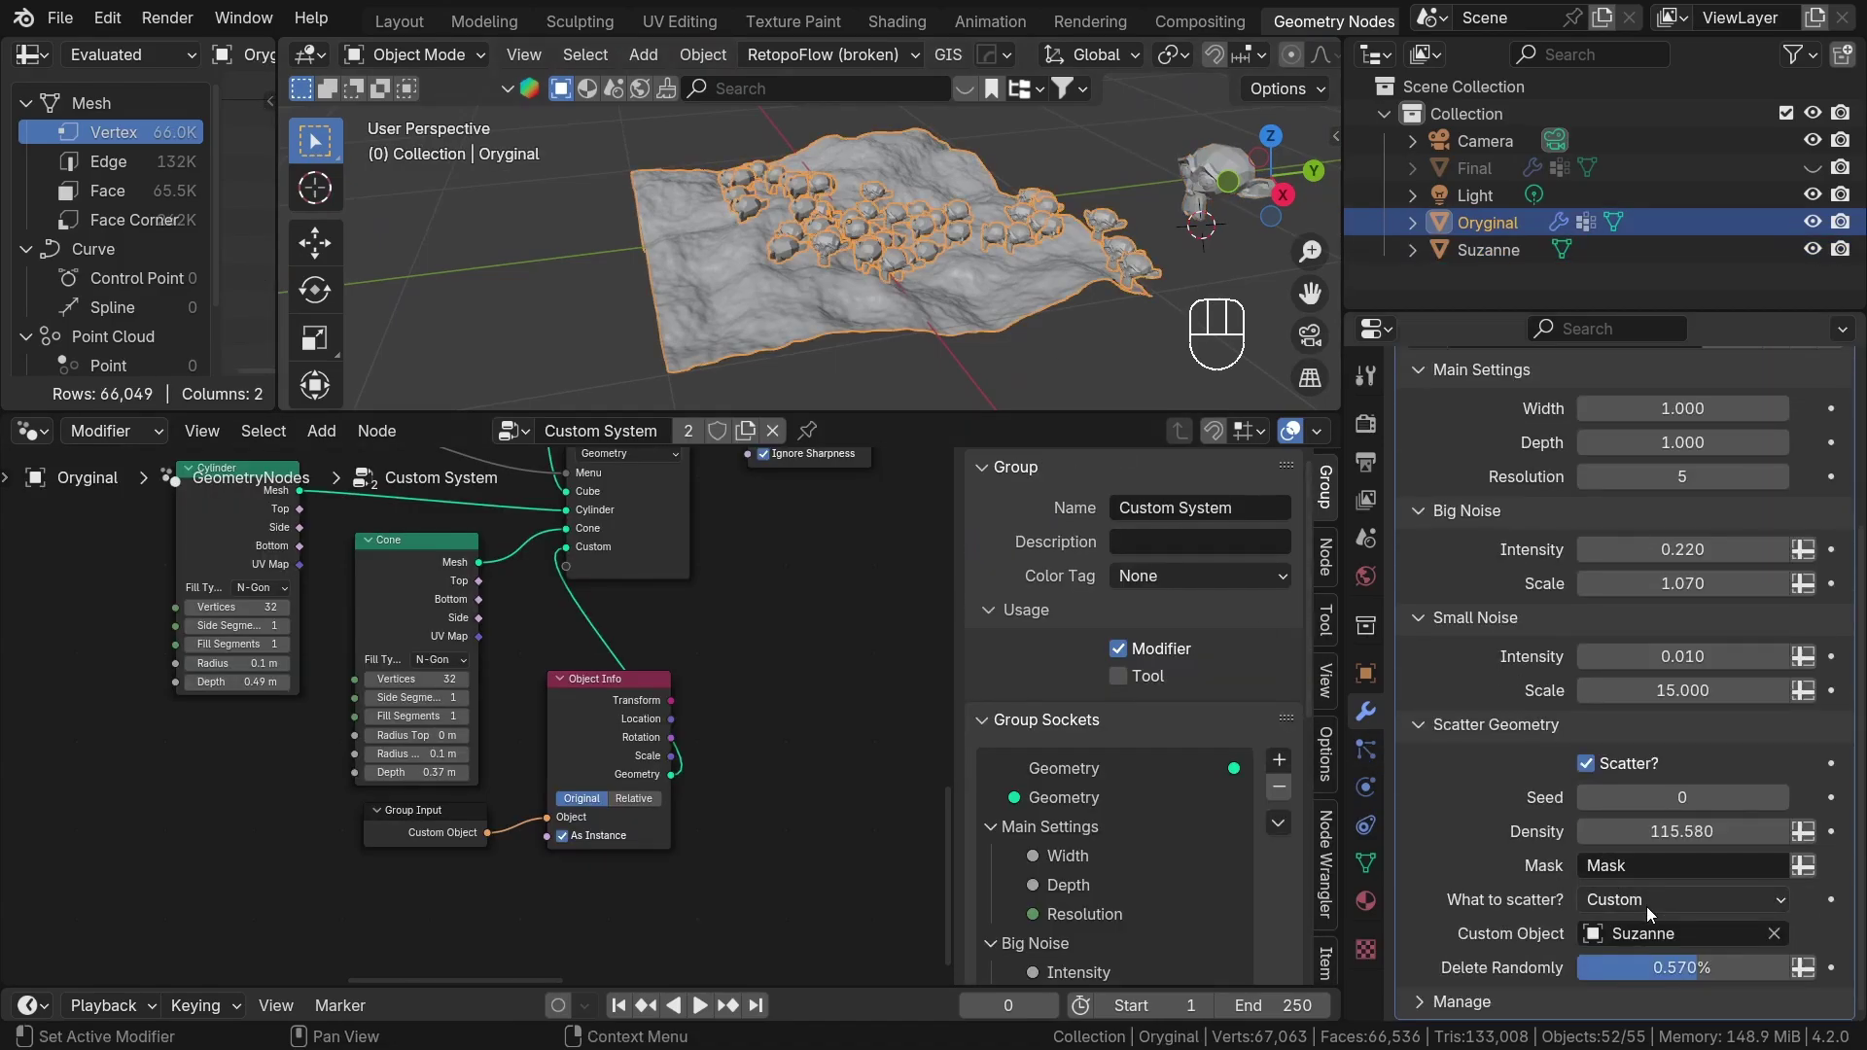
Try What to scatter? as Cube and back to Custom, orbiting to view the scattered Suzannes.
{"action": "left_click_drag", "start_coordinate": [1651, 911], "coordinate": [1648, 930]}
{"action": "left_click_drag", "start_coordinate": [1645, 910], "coordinate": [1627, 973]}
{"action": "left_click_drag", "start_coordinate": [1648, 916], "coordinate": [1637, 1024]}
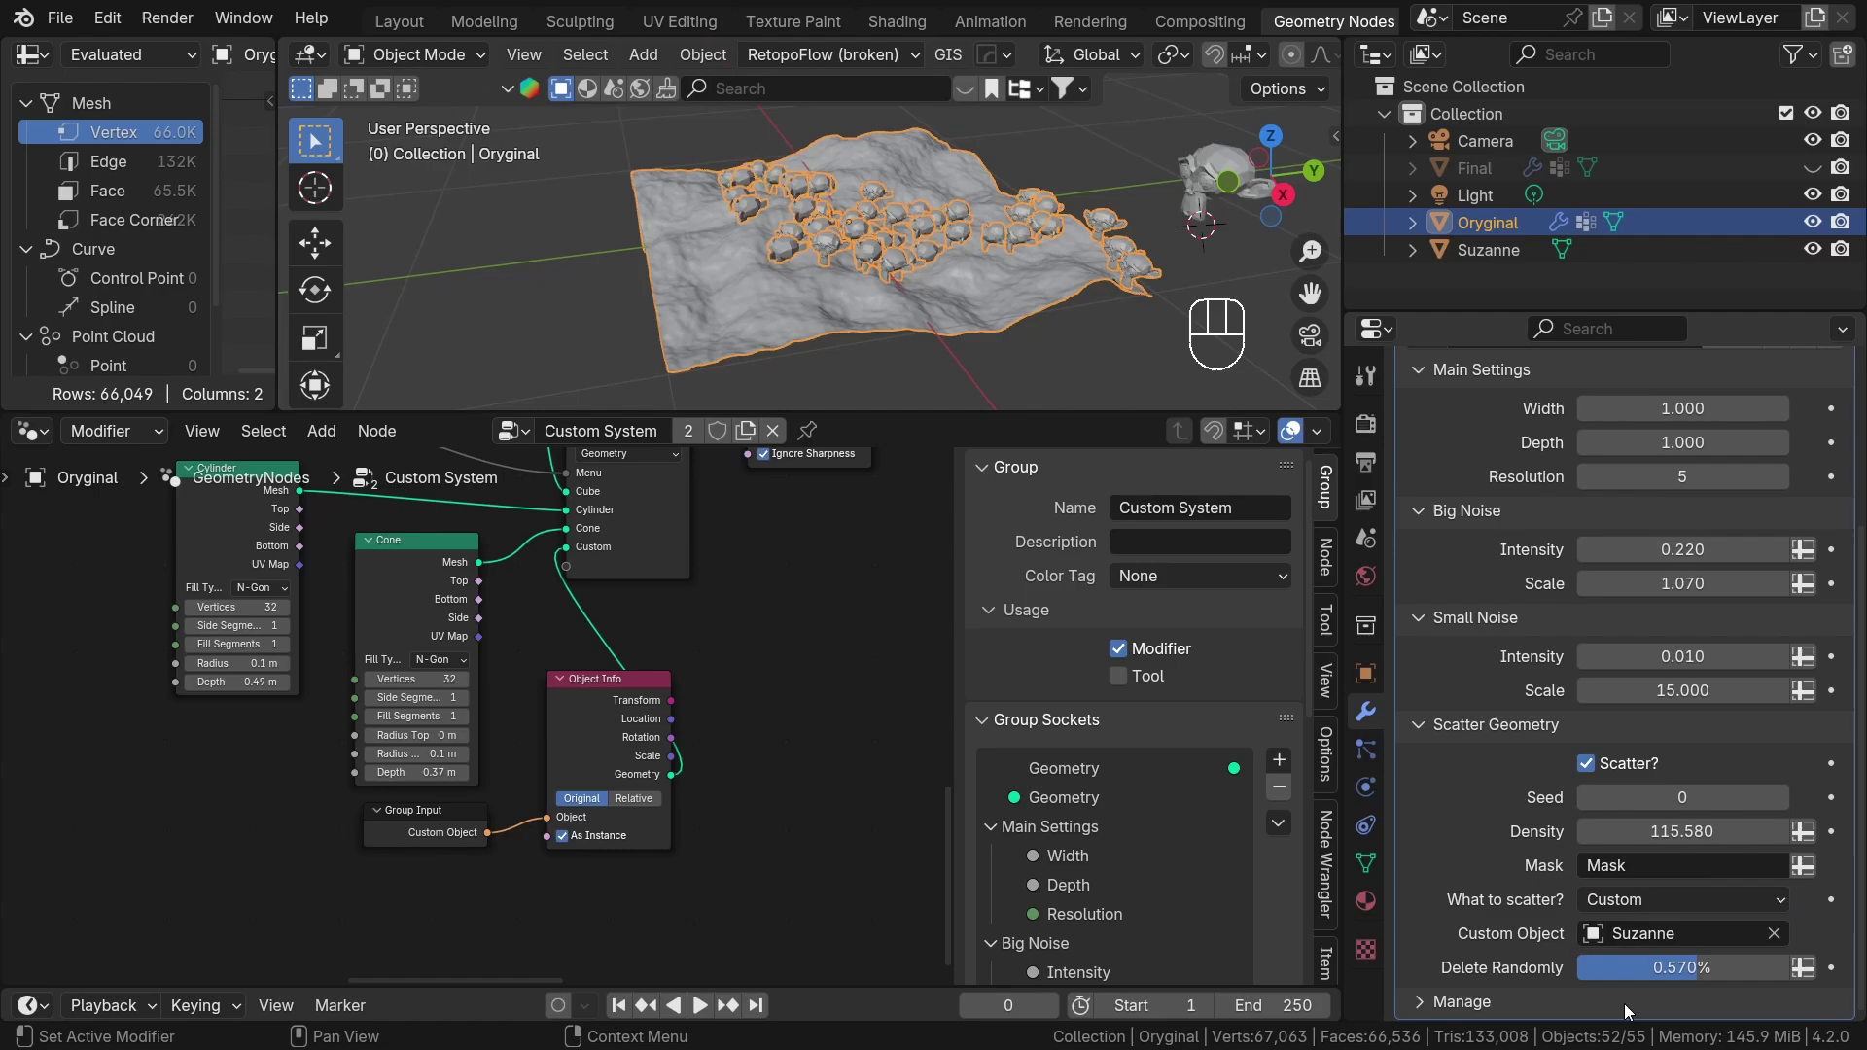
{"action": "middle_click", "coordinate": [1021, 168]}
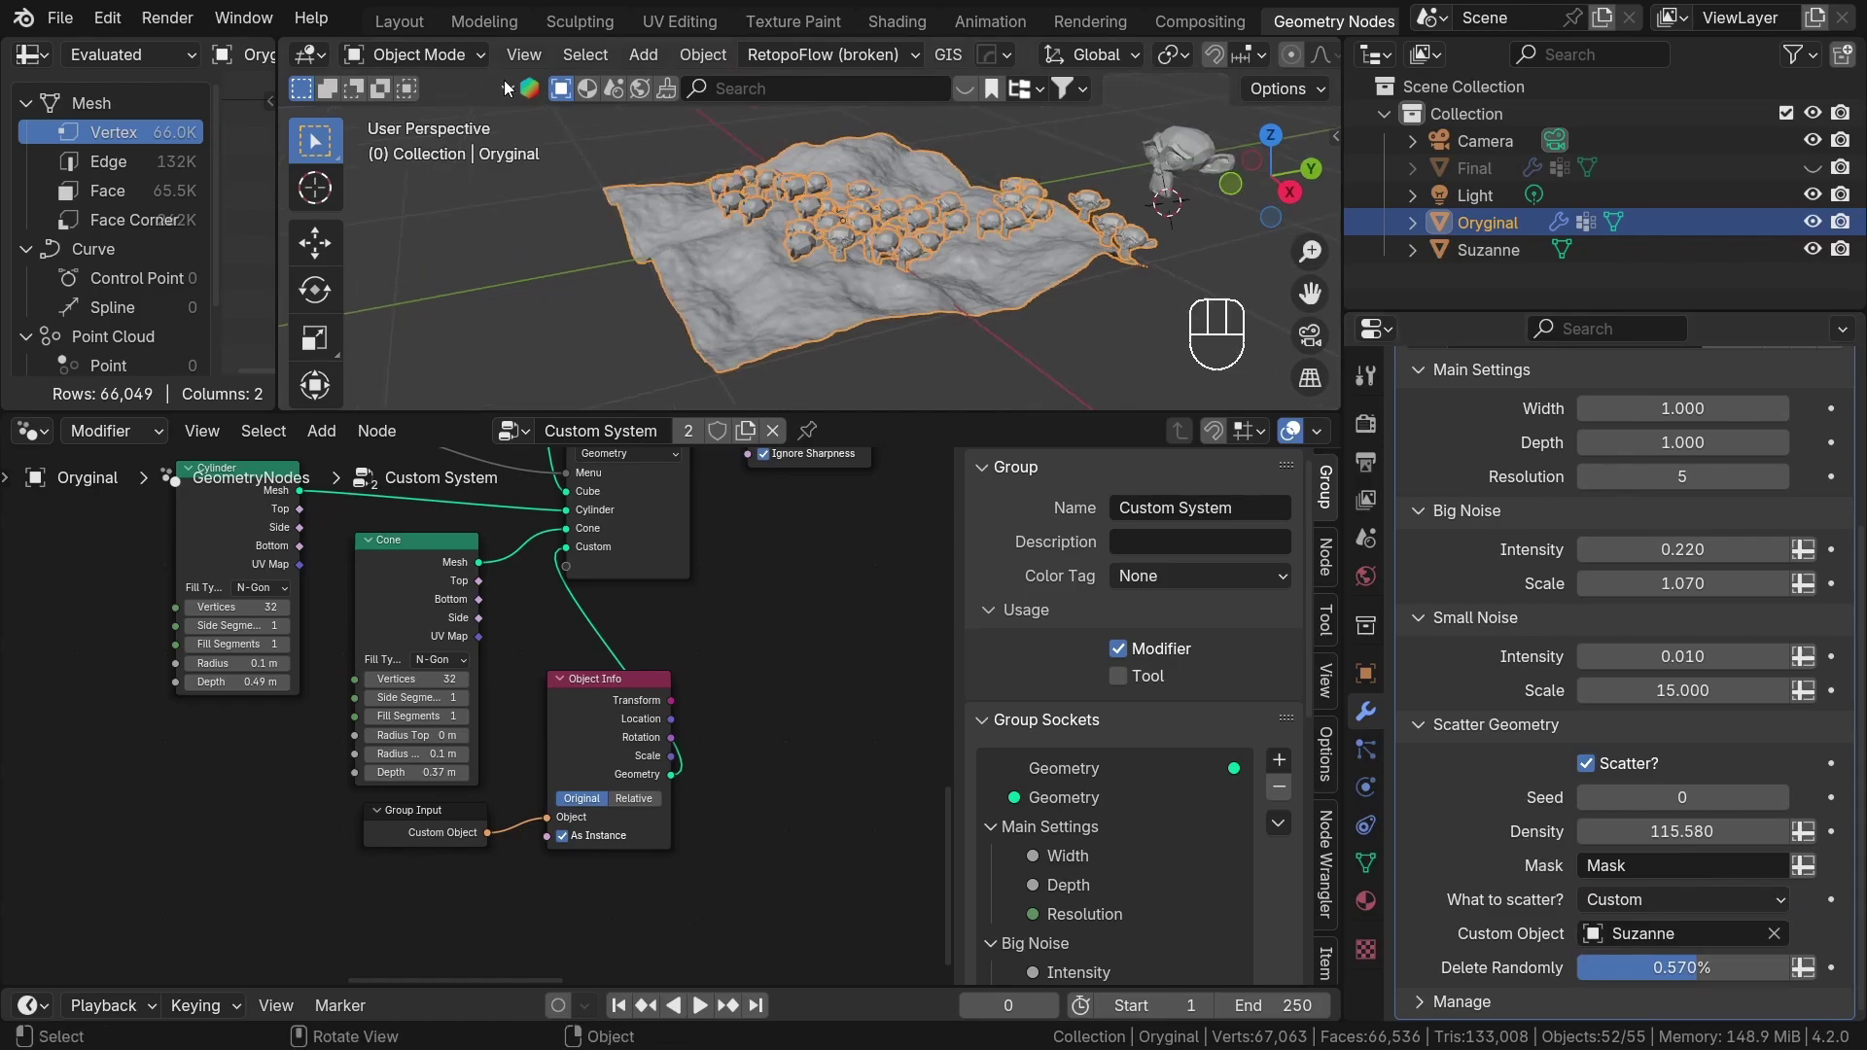